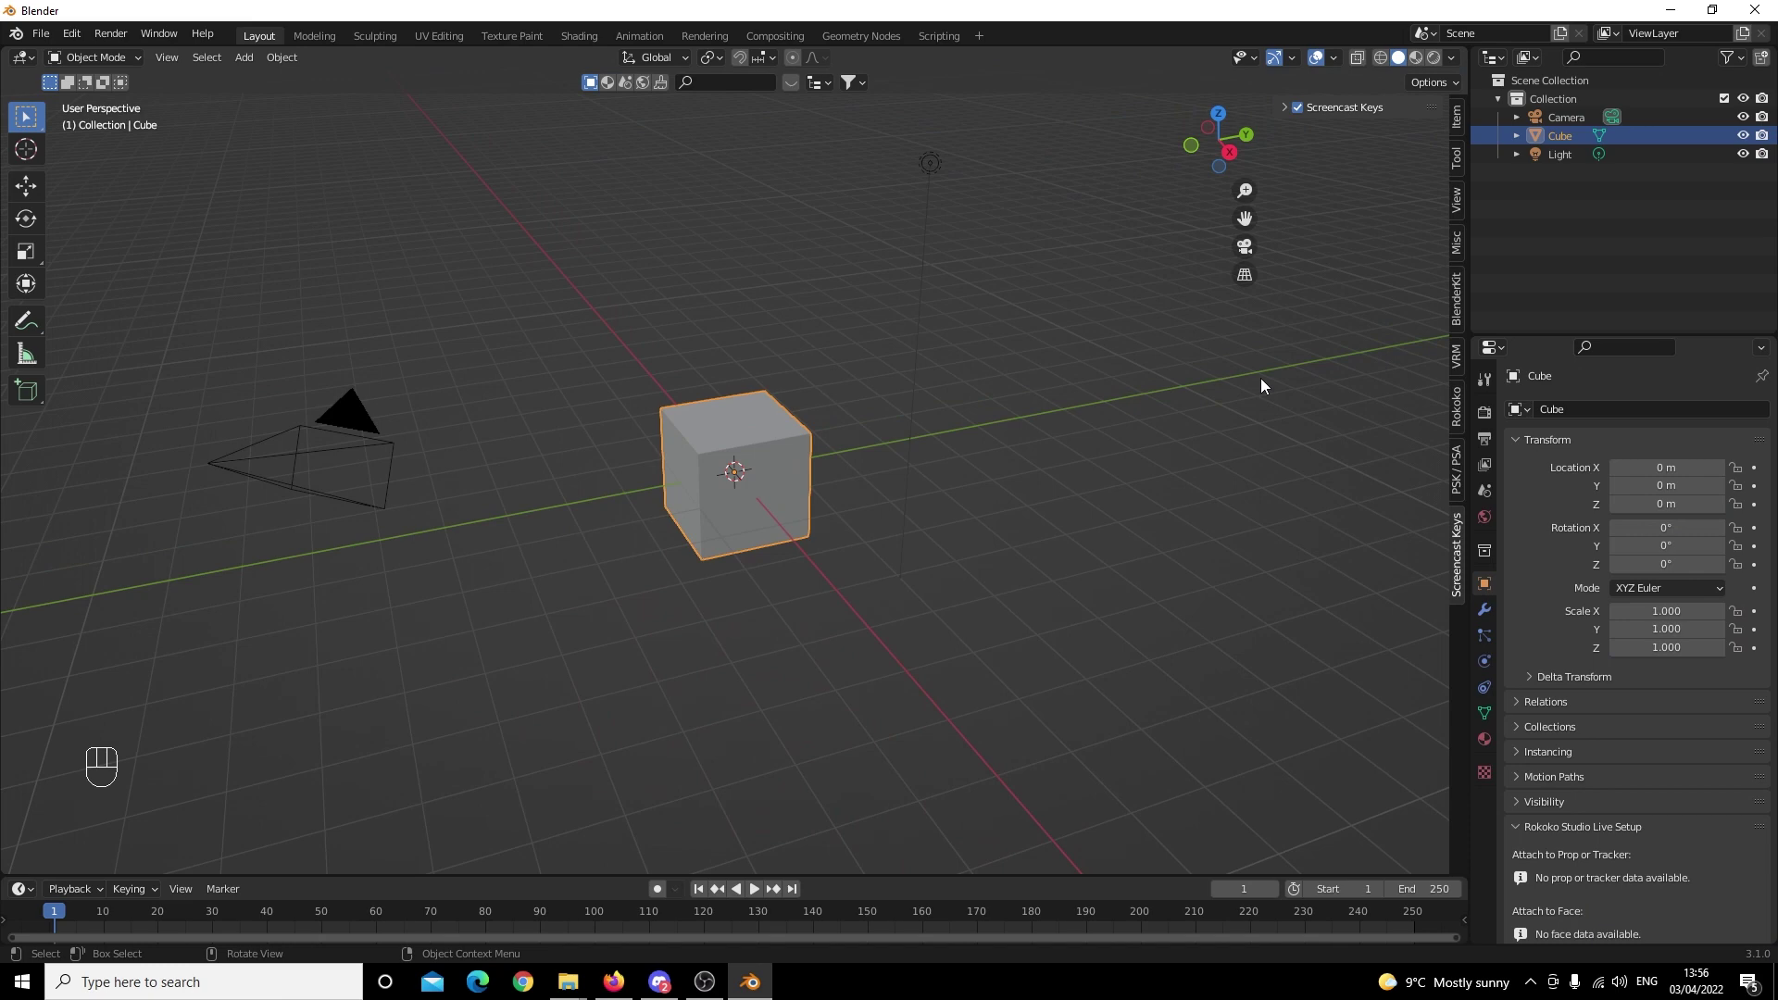
Delete the default cube, camera and light, then remove the empty Collection from the Outliner.
key("a")
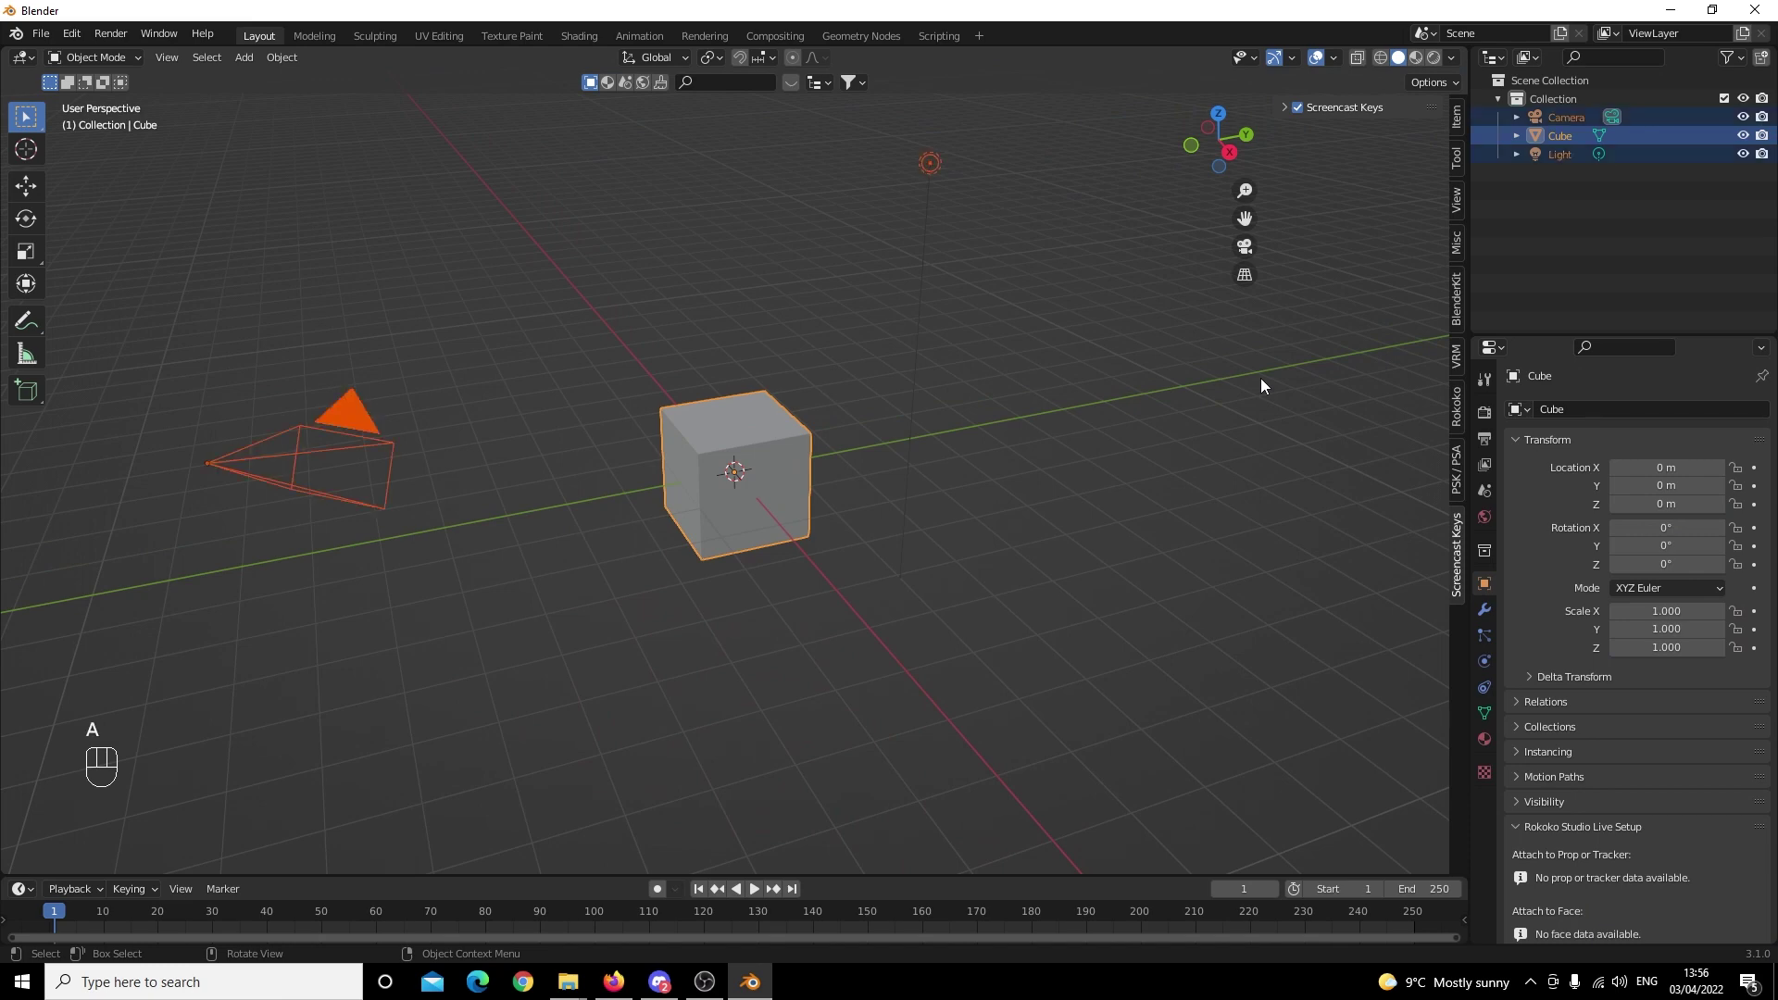
key("Delete")
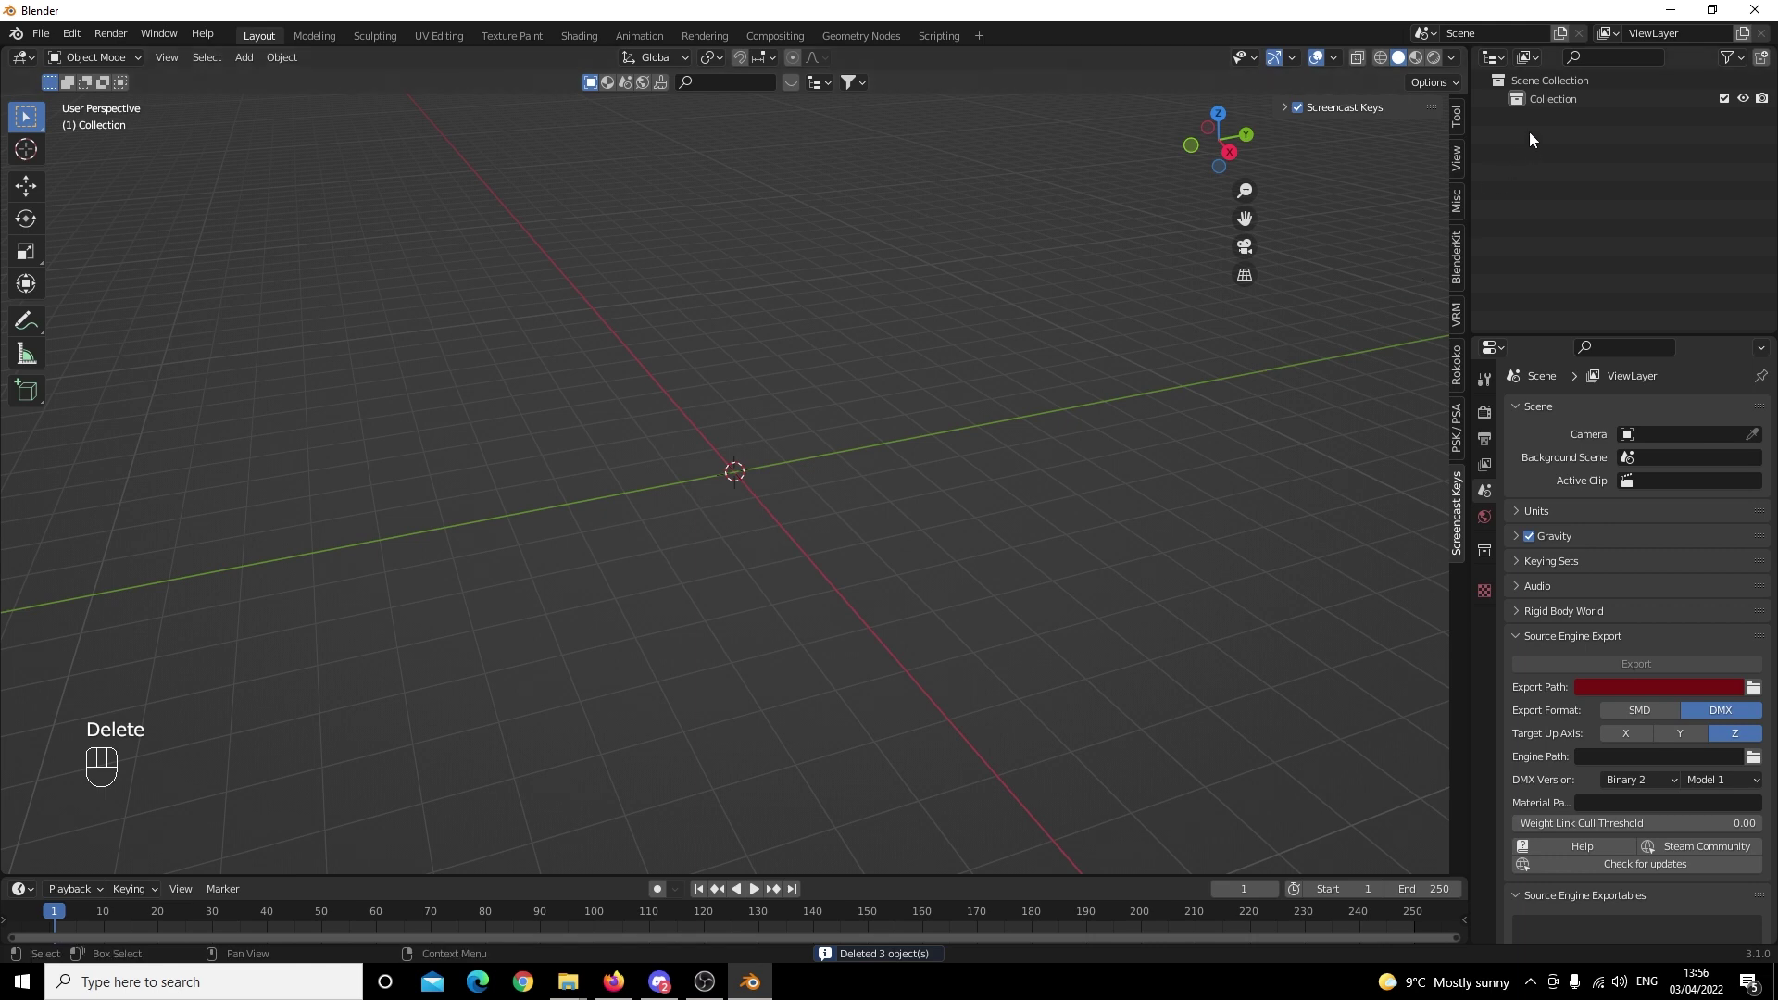
left_click(1562, 101)
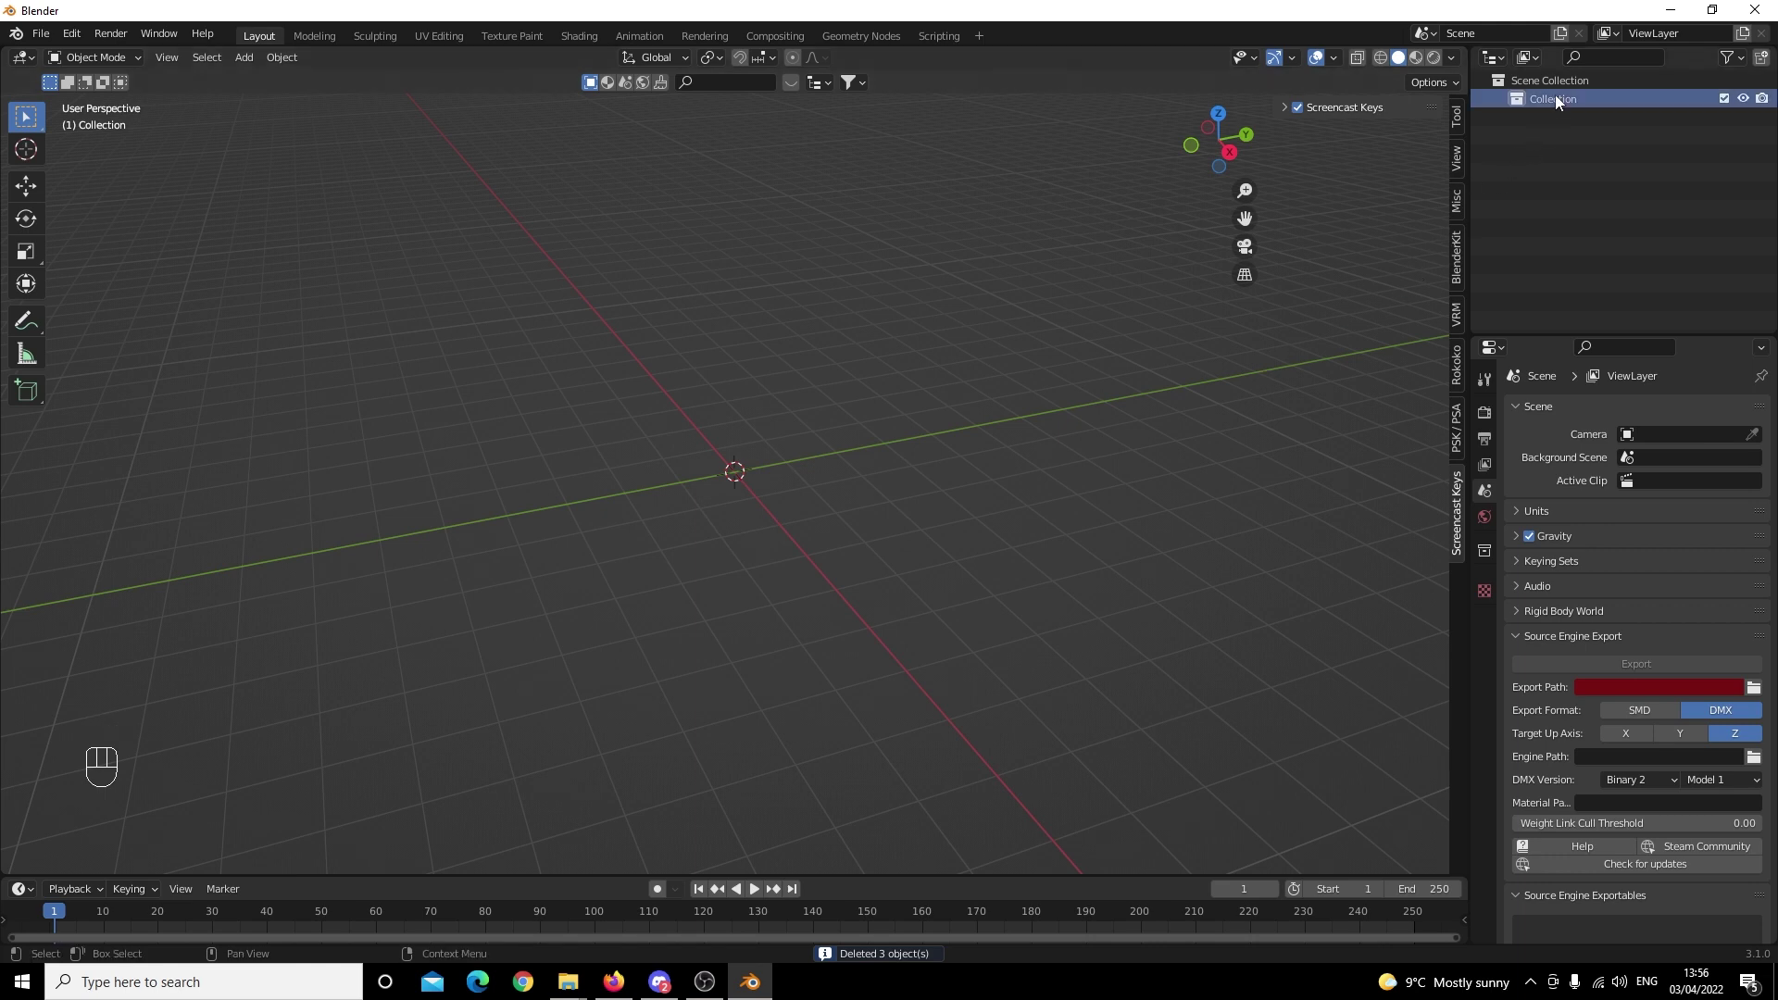
key("Delete")
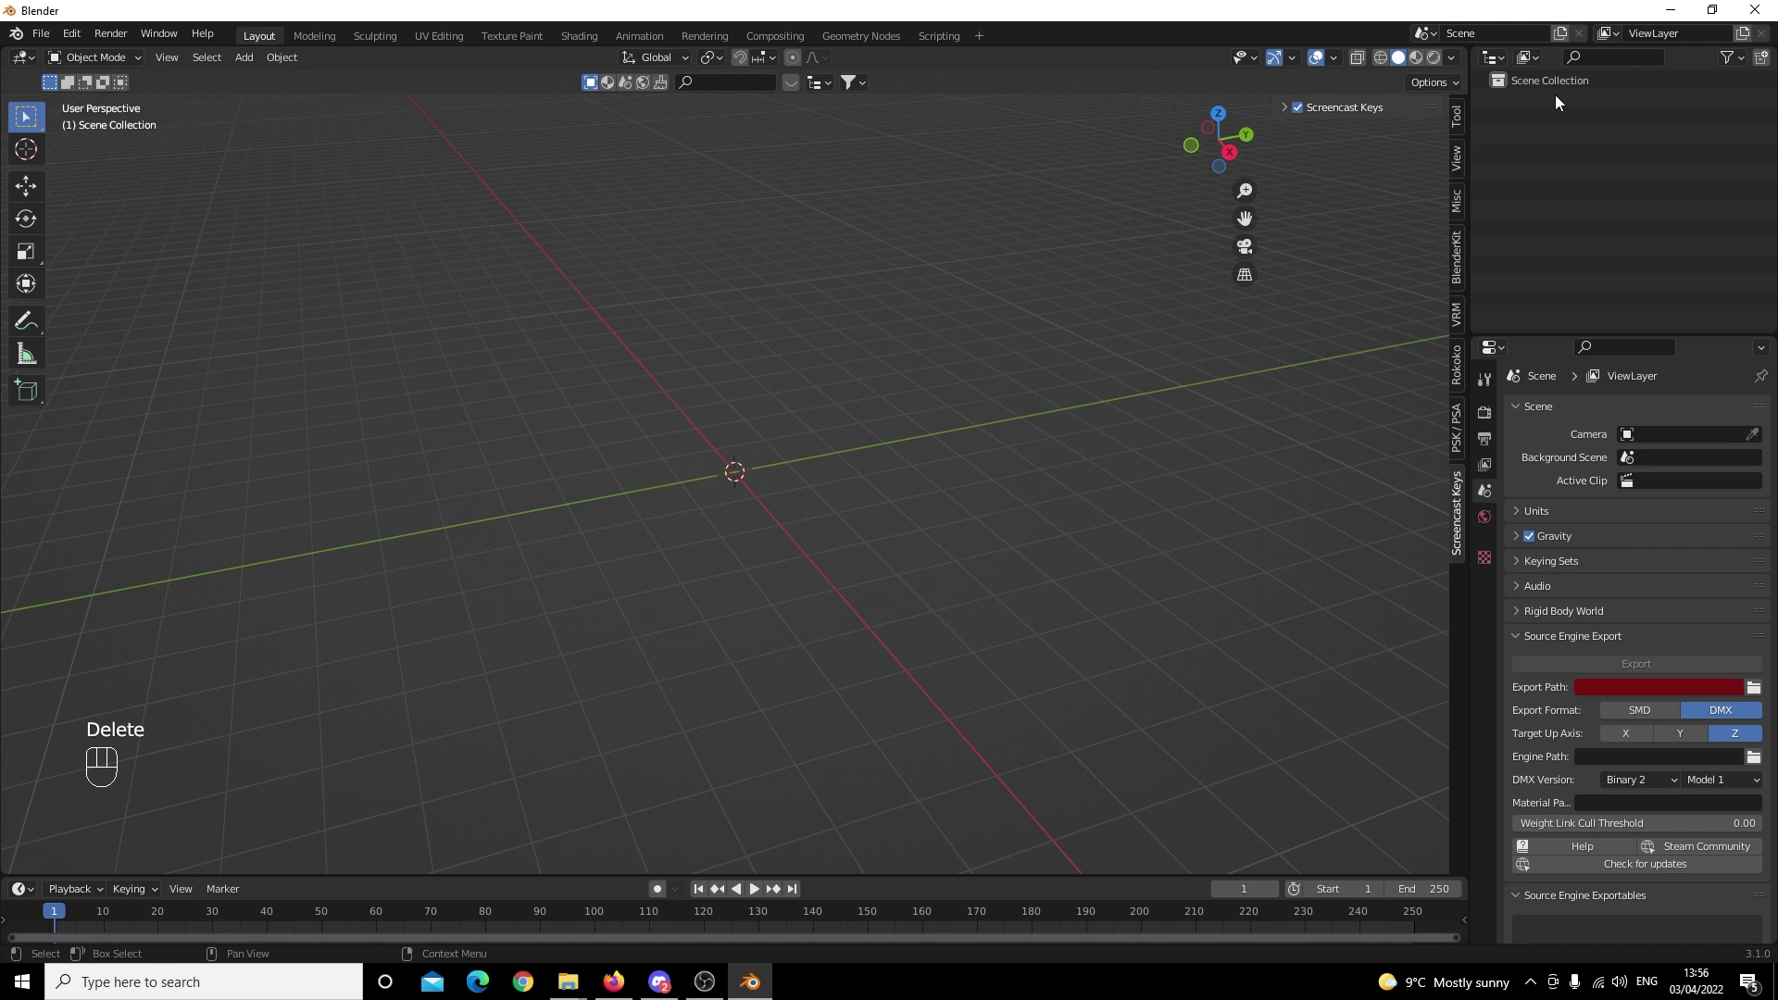
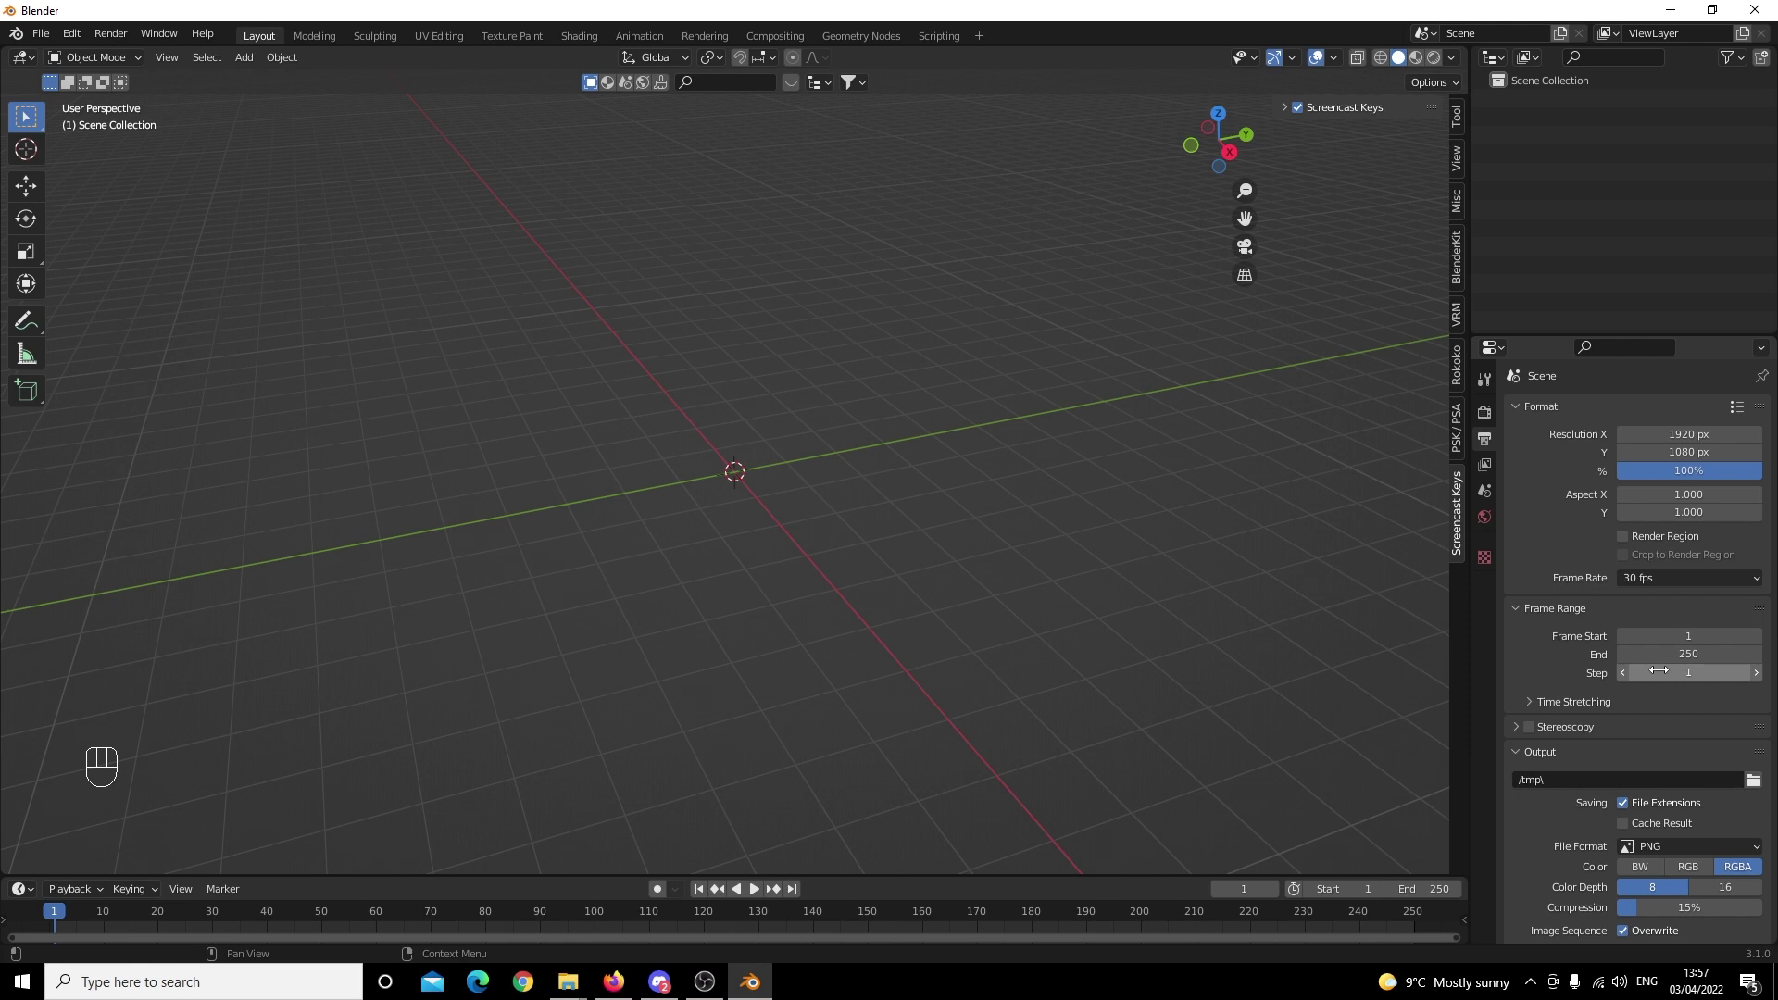
Import animset_uiplayer_loadout.qc with Import Animations enabled so its skeleton appears.
left_click_drag(44, 41, 85, 286)
left_click_drag(385, 770, 705, 636)
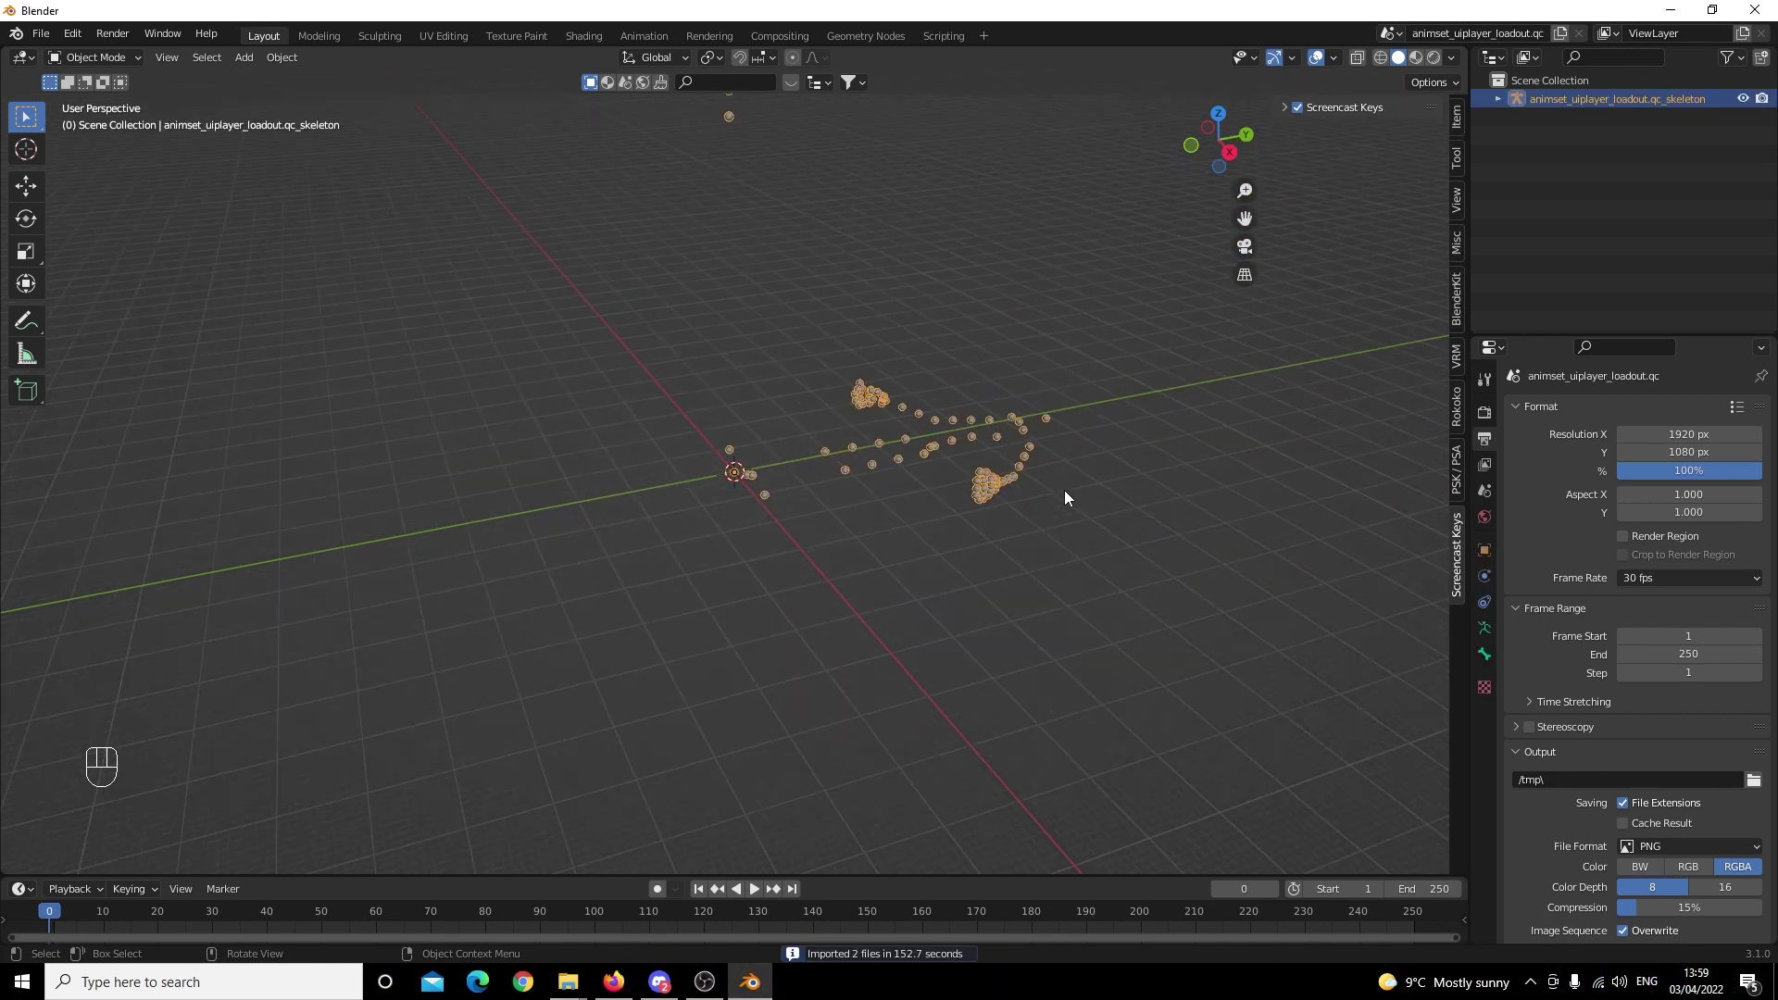
Import the ctm_sas.smd player mesh and glove SMD, appending them to the loadout skeleton.
left_click_drag(1119, 489, 1135, 498)
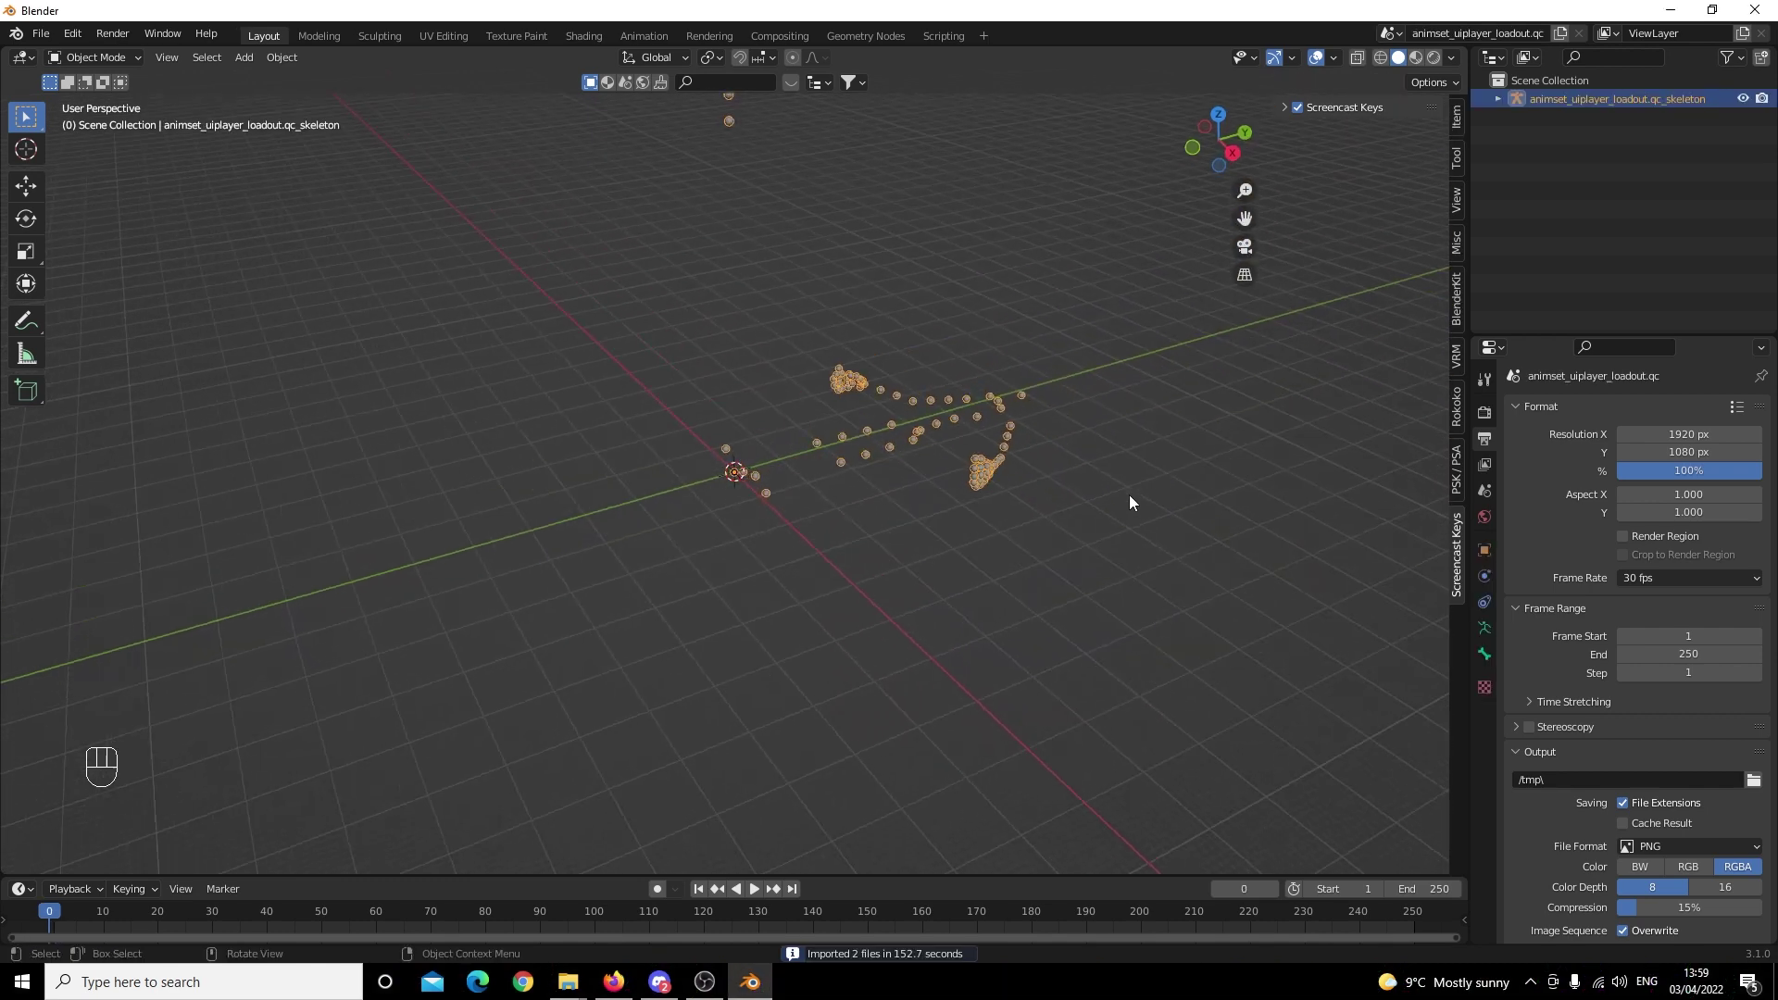
left_click(1134, 497)
left_click(965, 579)
left_click_drag(53, 39, 87, 293)
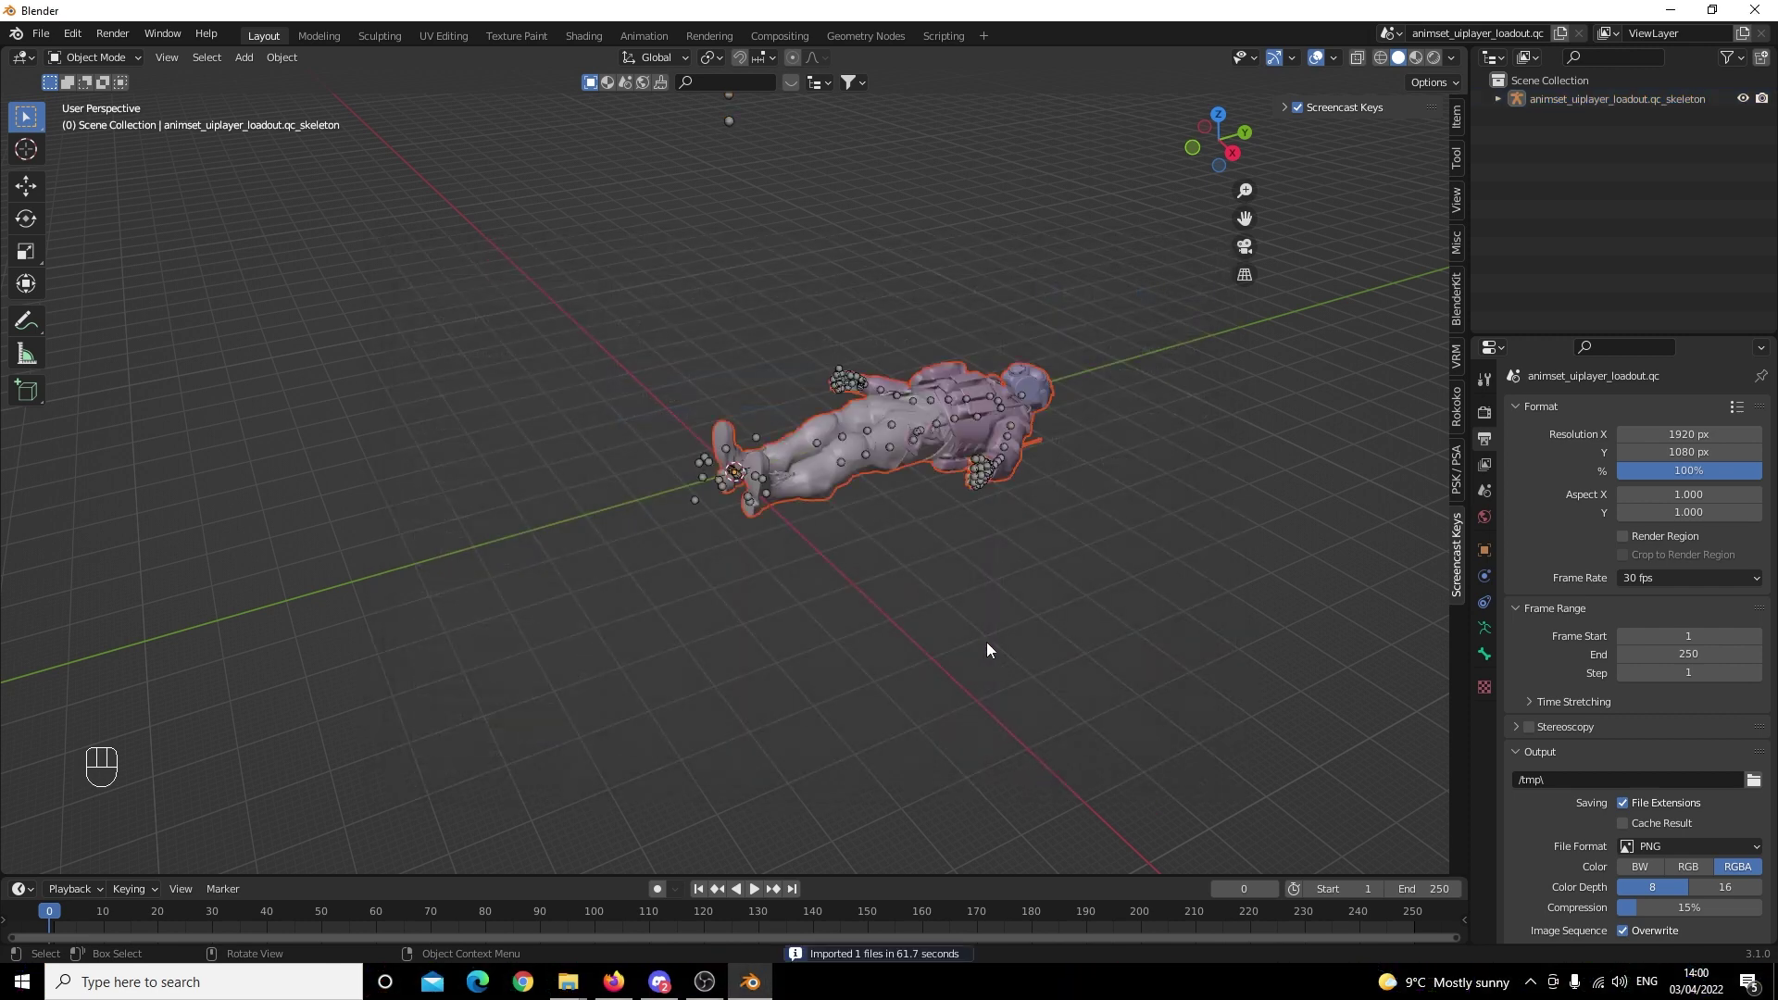
left_click(991, 631)
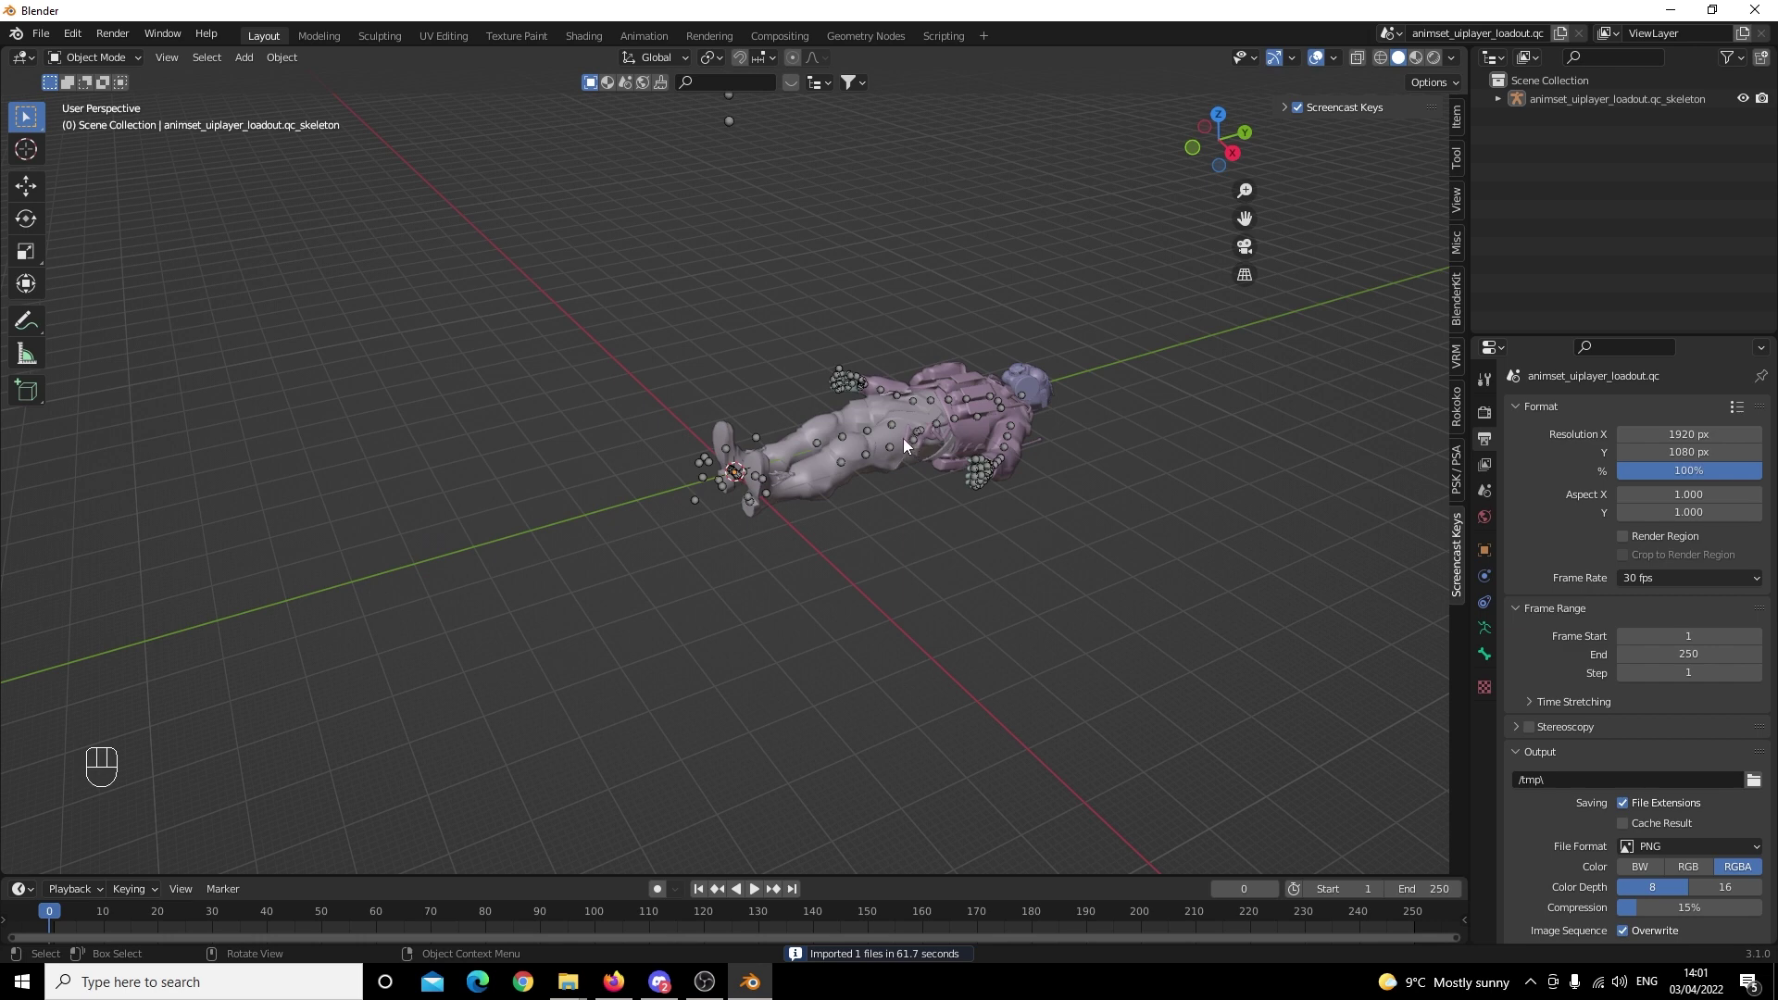
left_click(899, 447)
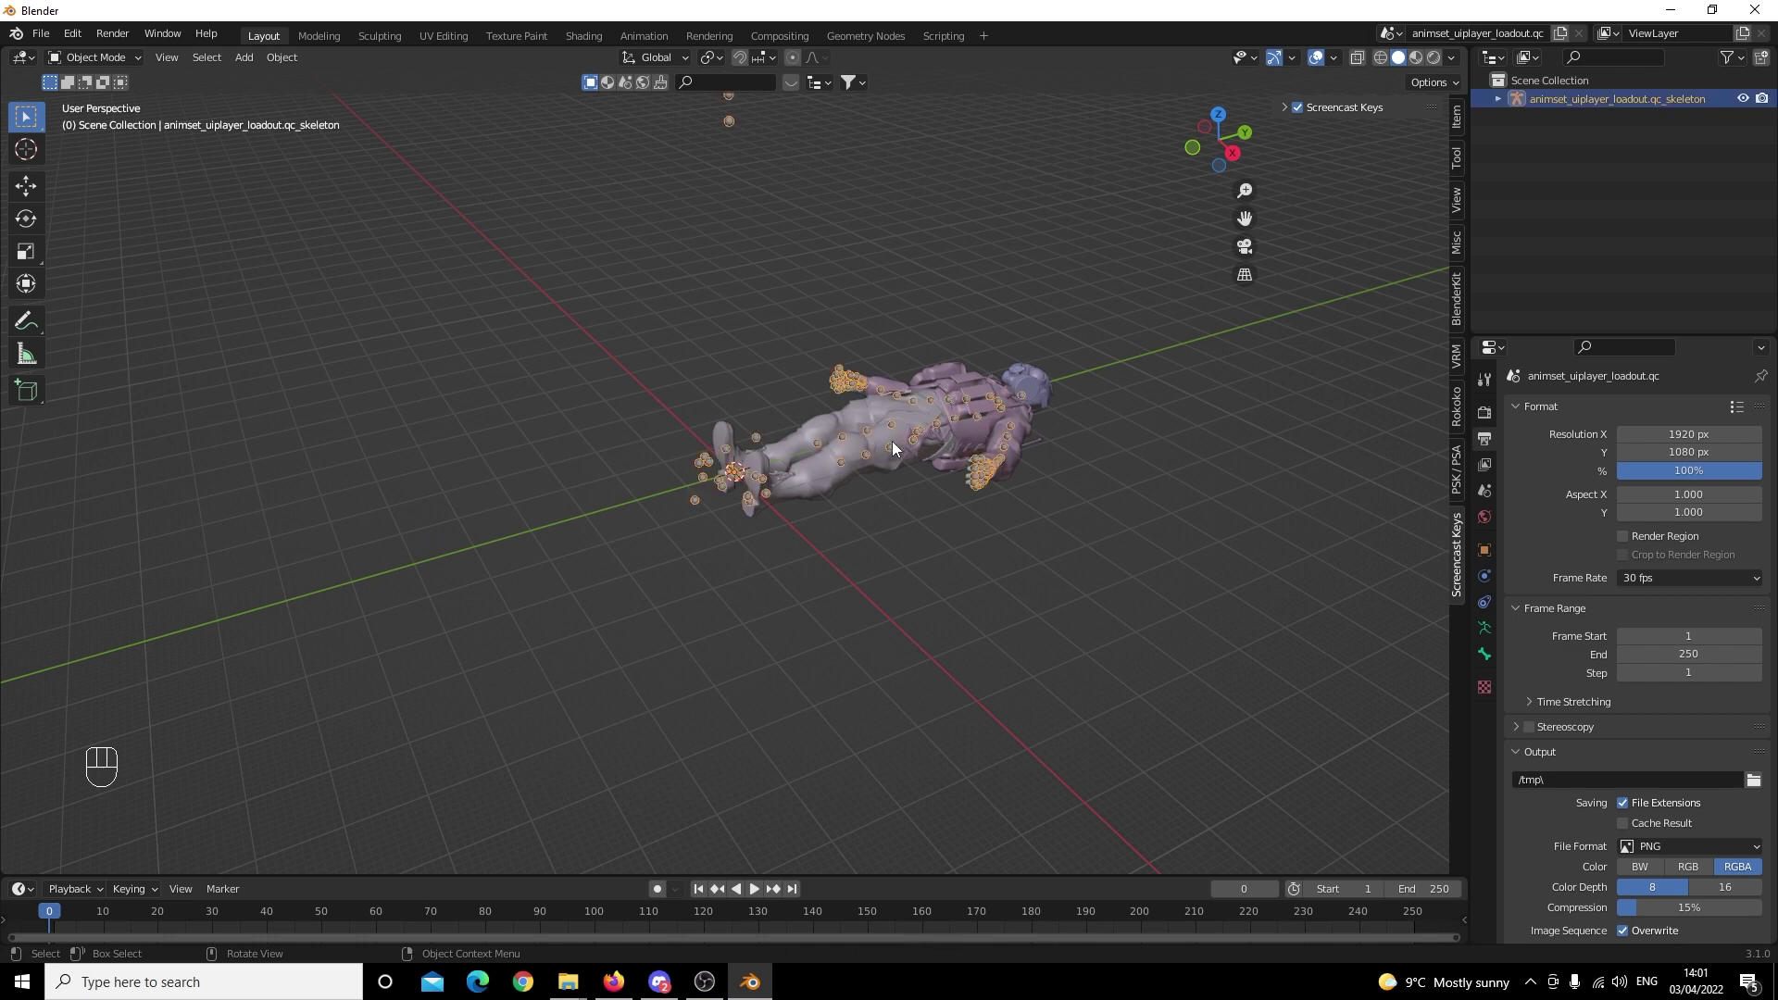
key("g")
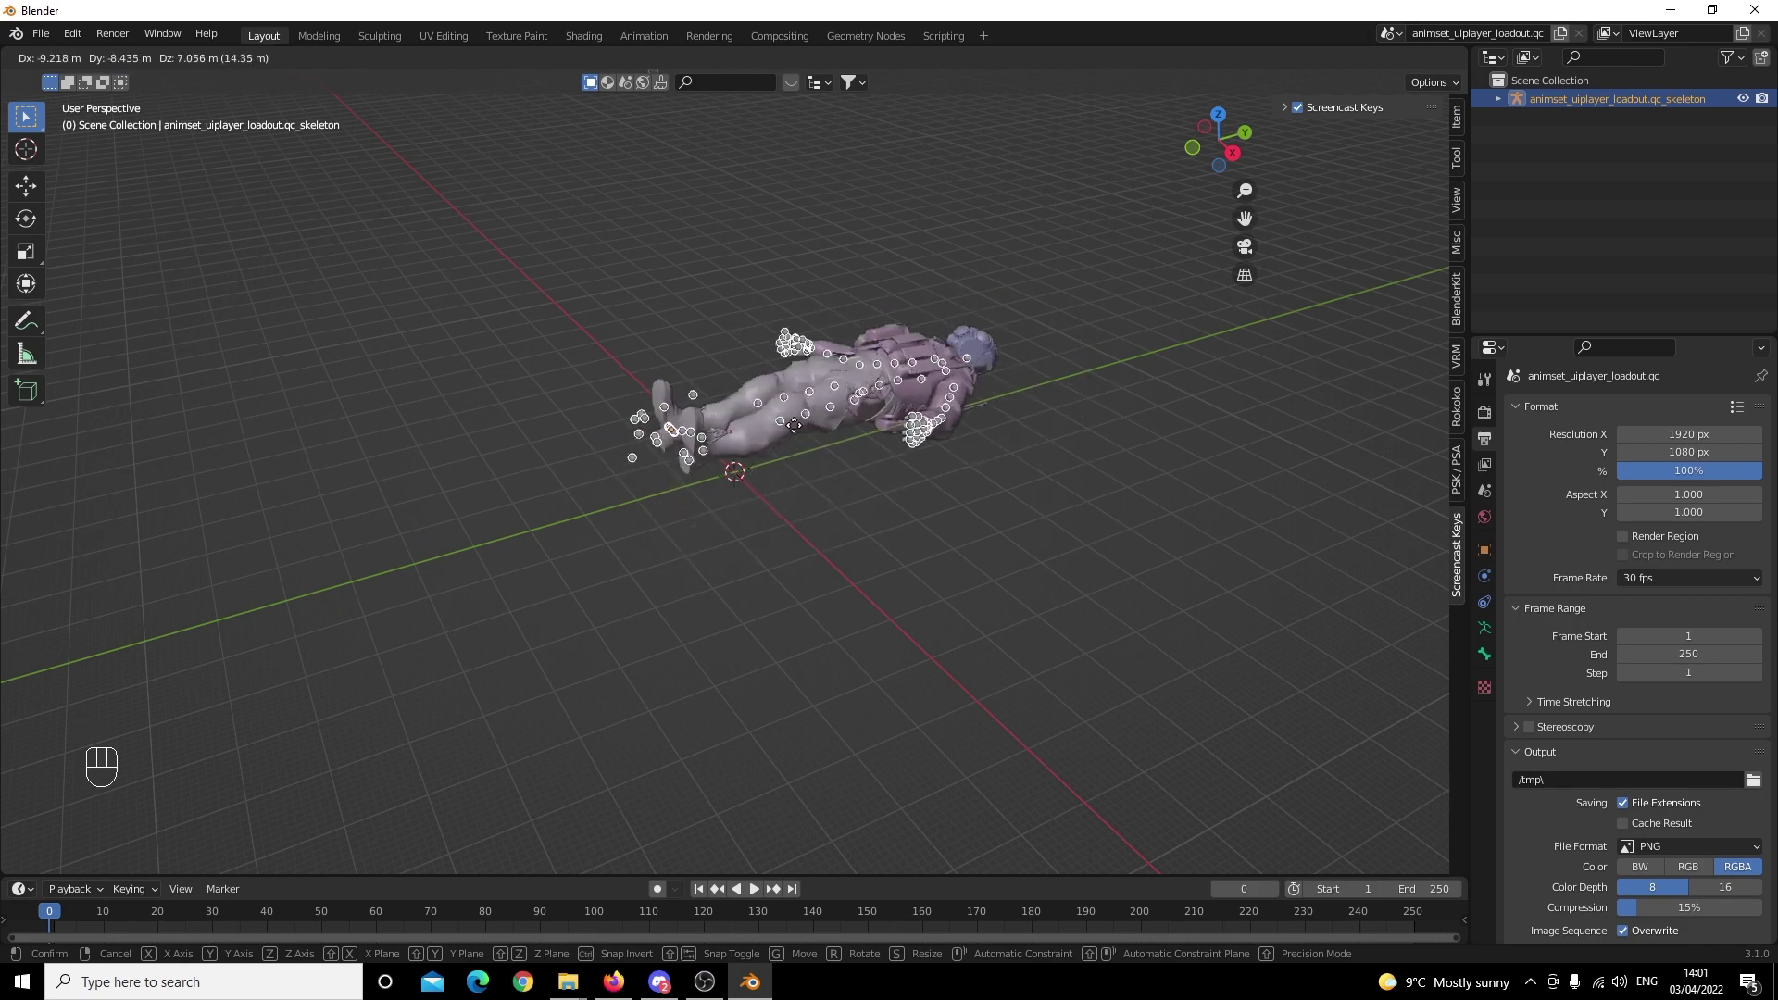
left_click(885, 279)
left_click(1126, 551)
middle_click(1074, 518)
left_click_drag(1035, 528, 958, 502)
left_click_drag(1208, 674, 919, 540)
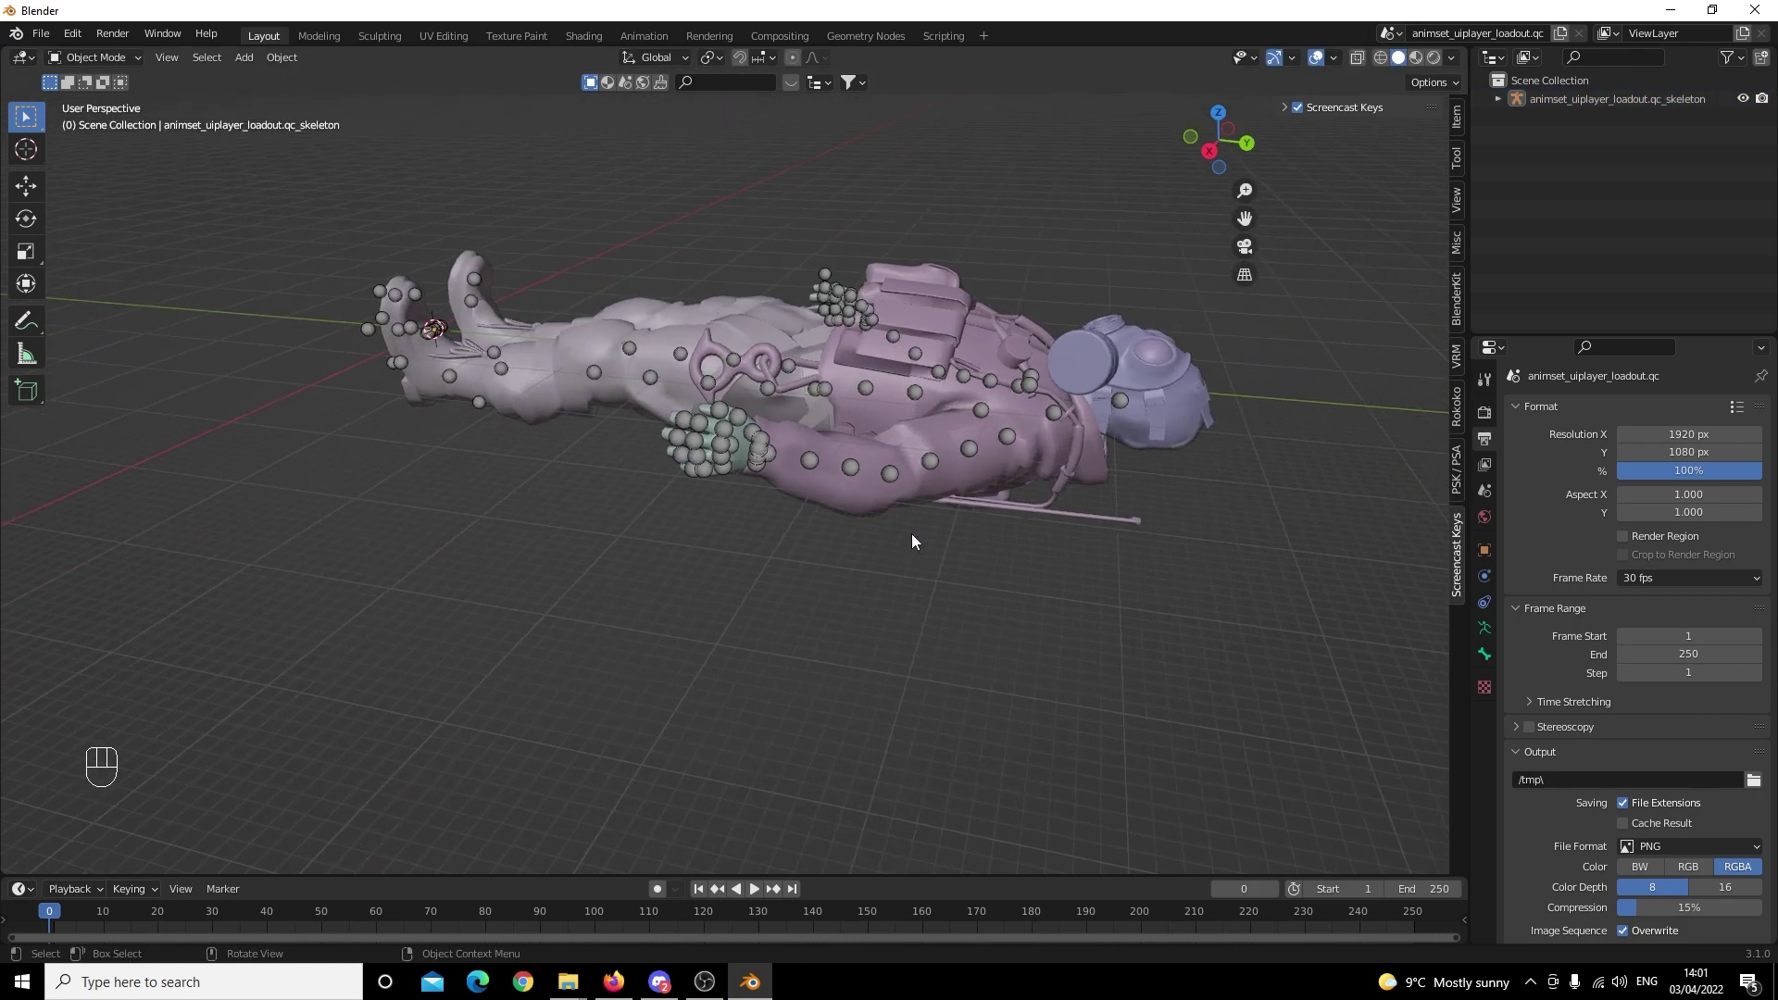
middle_click(994, 532)
left_click(882, 368)
key("g")
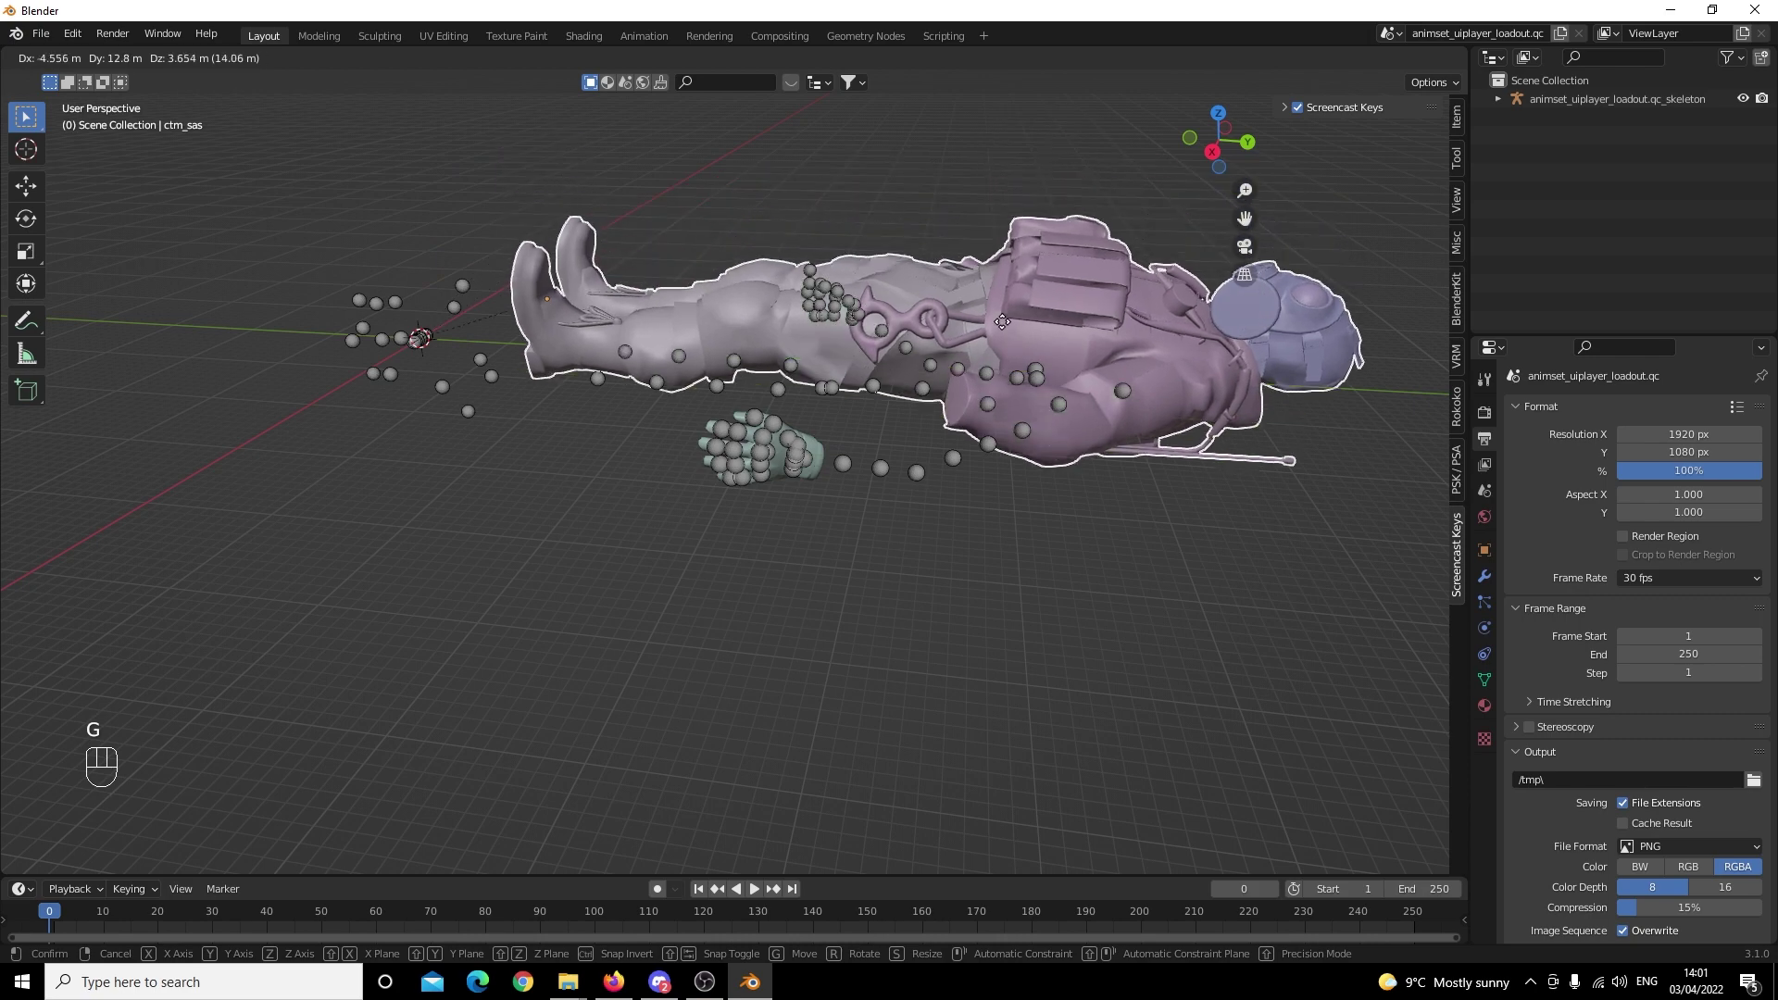
right_click(975, 336)
left_click(989, 572)
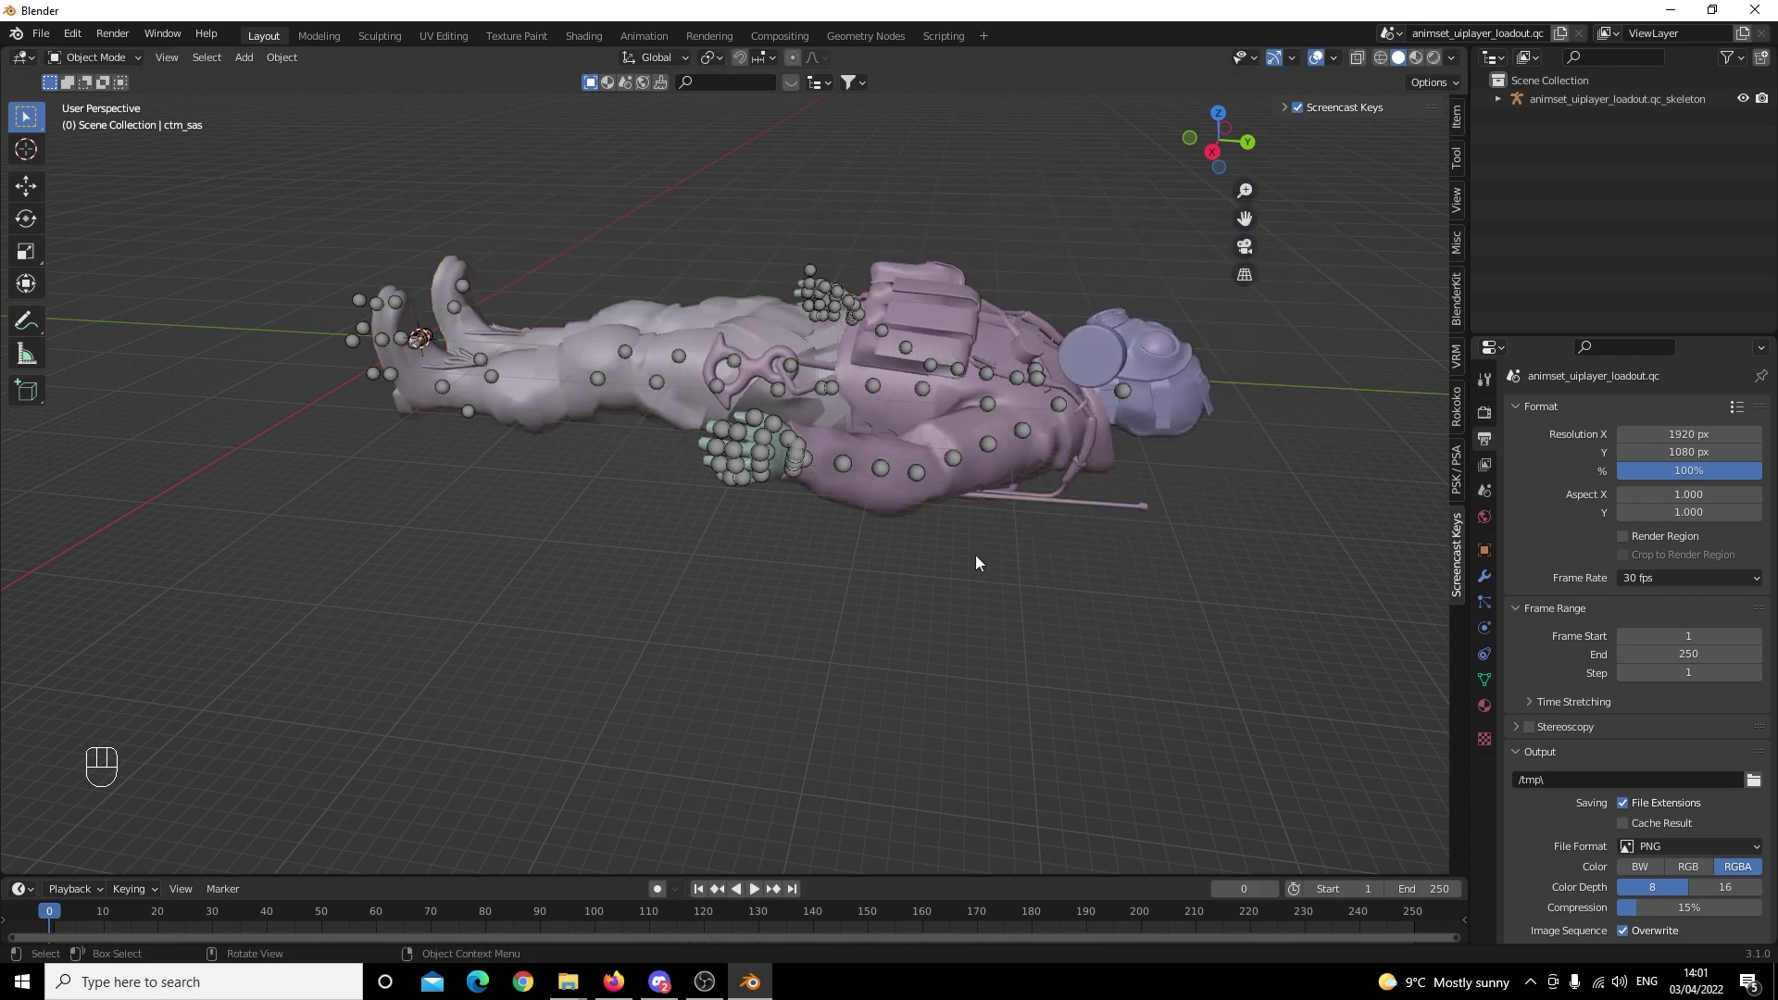
left_click_drag(982, 563, 1002, 575)
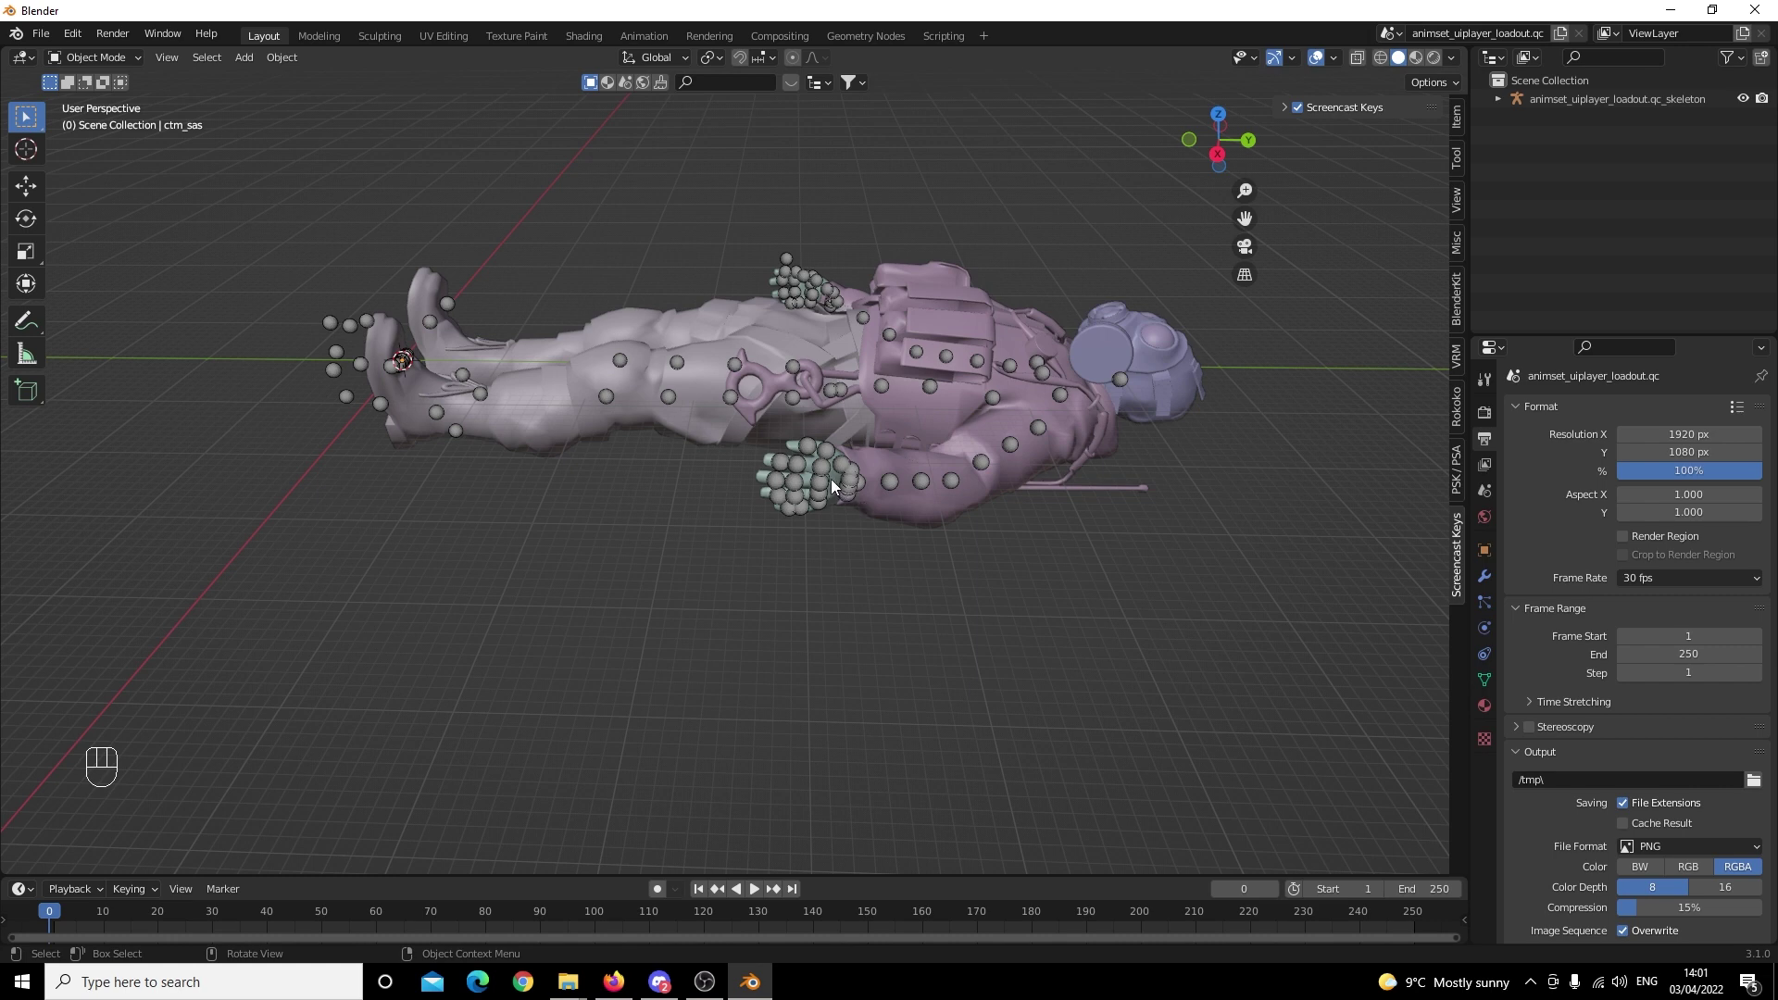
left_click(838, 485)
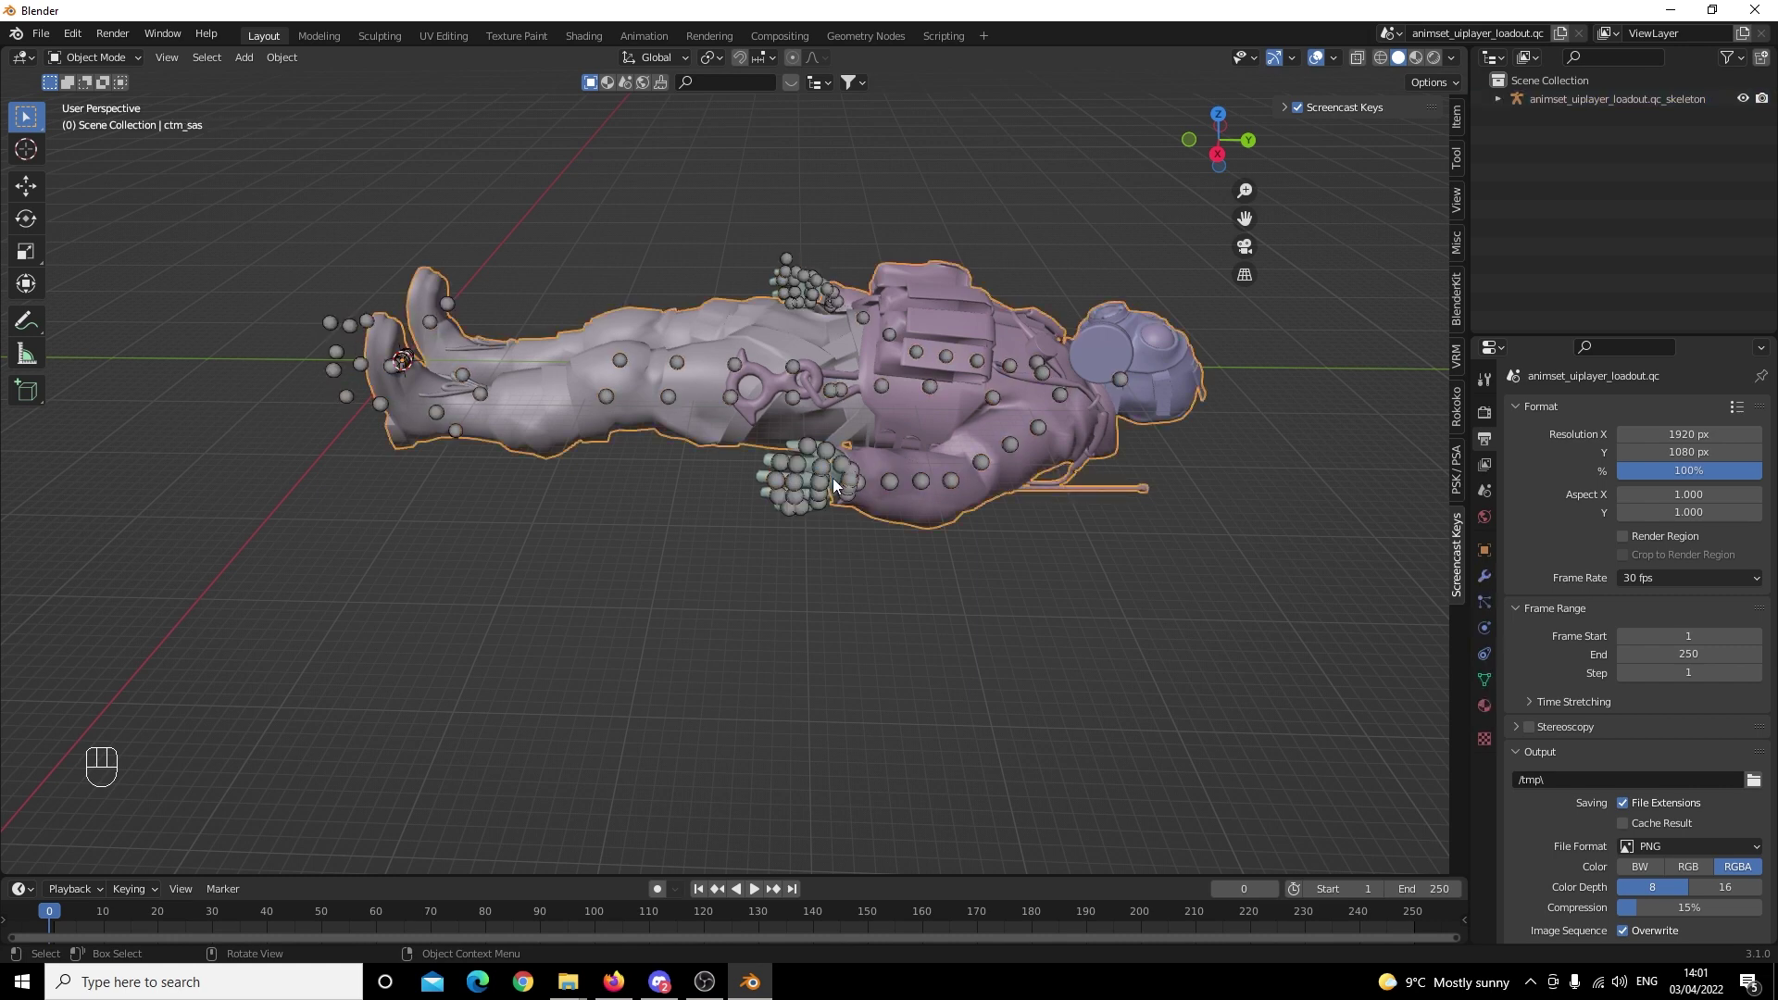
left_click(840, 484)
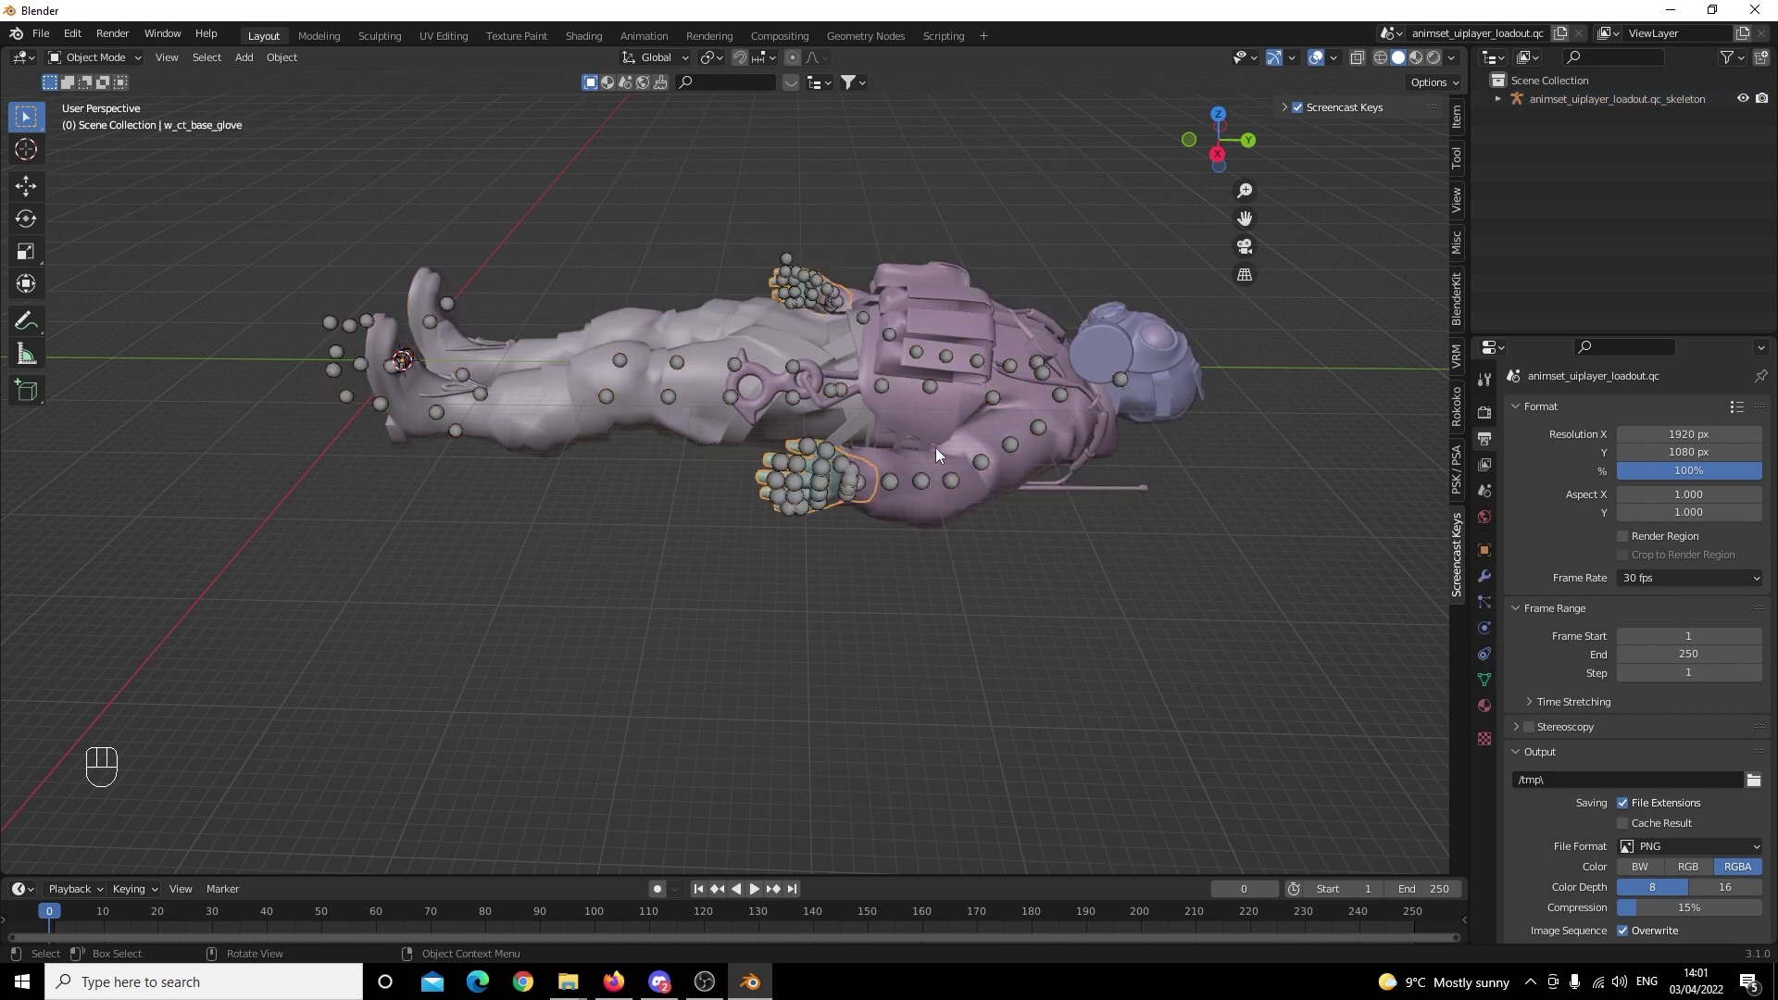
left_click(986, 438)
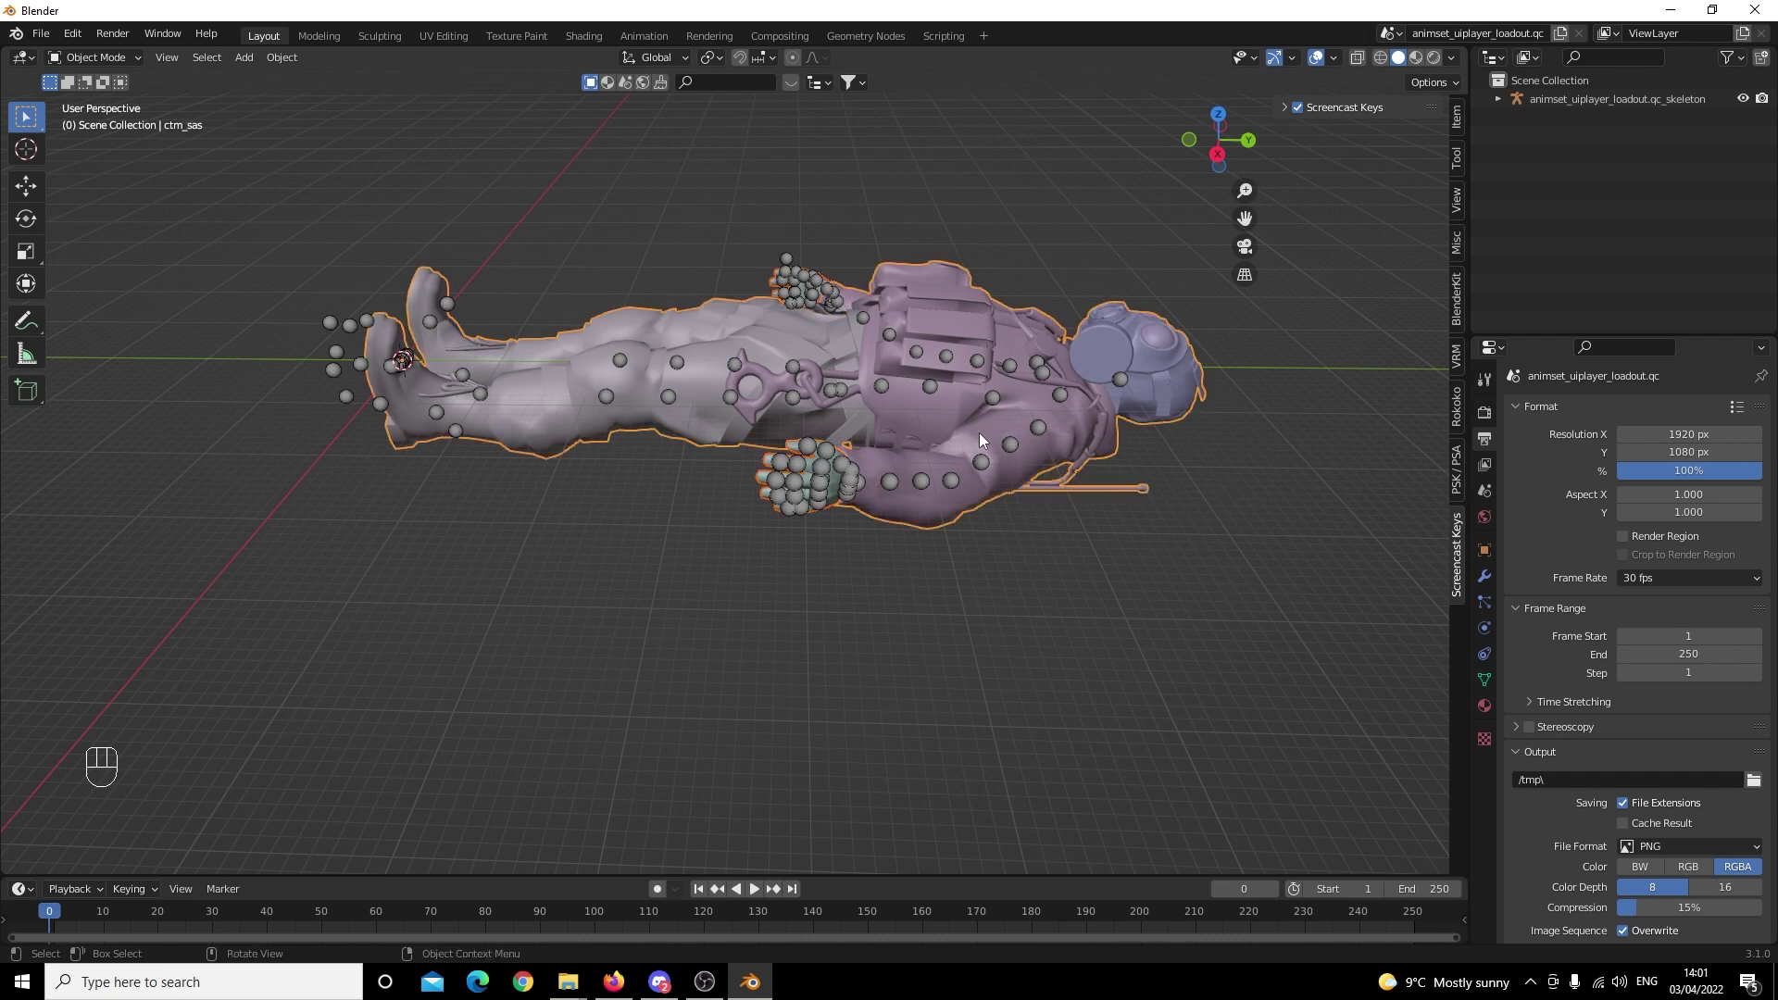
key("ctrl+j")
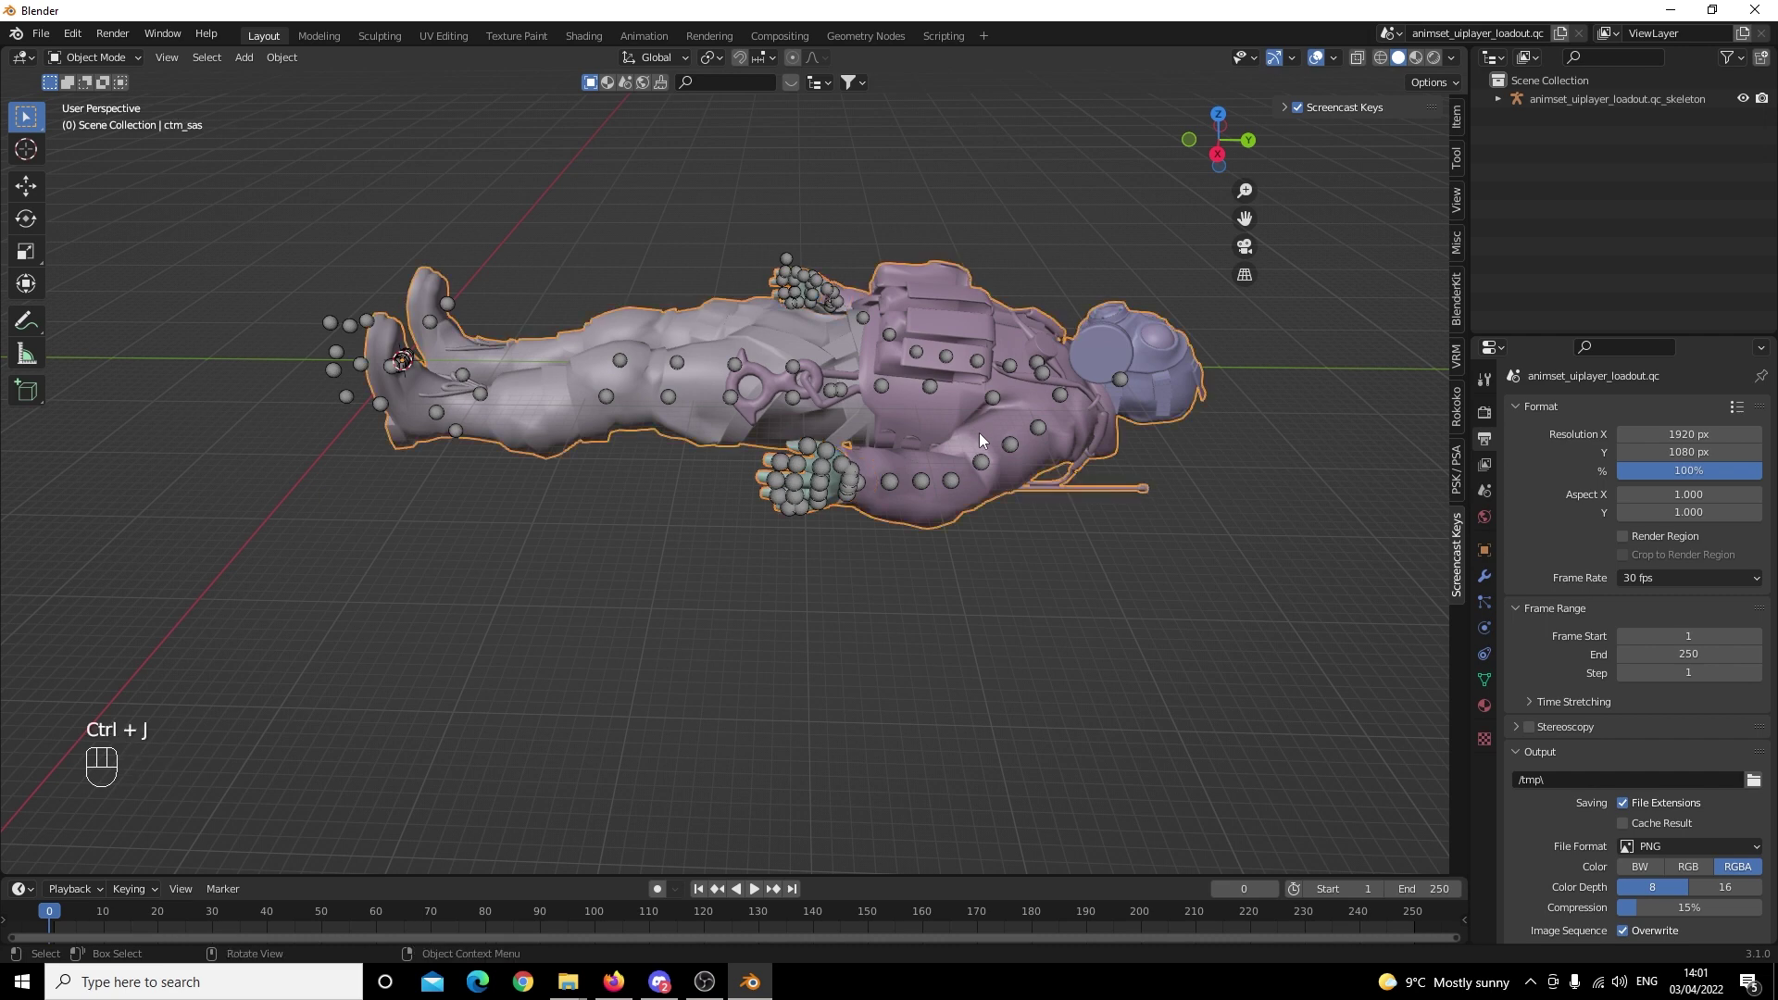
key("g")
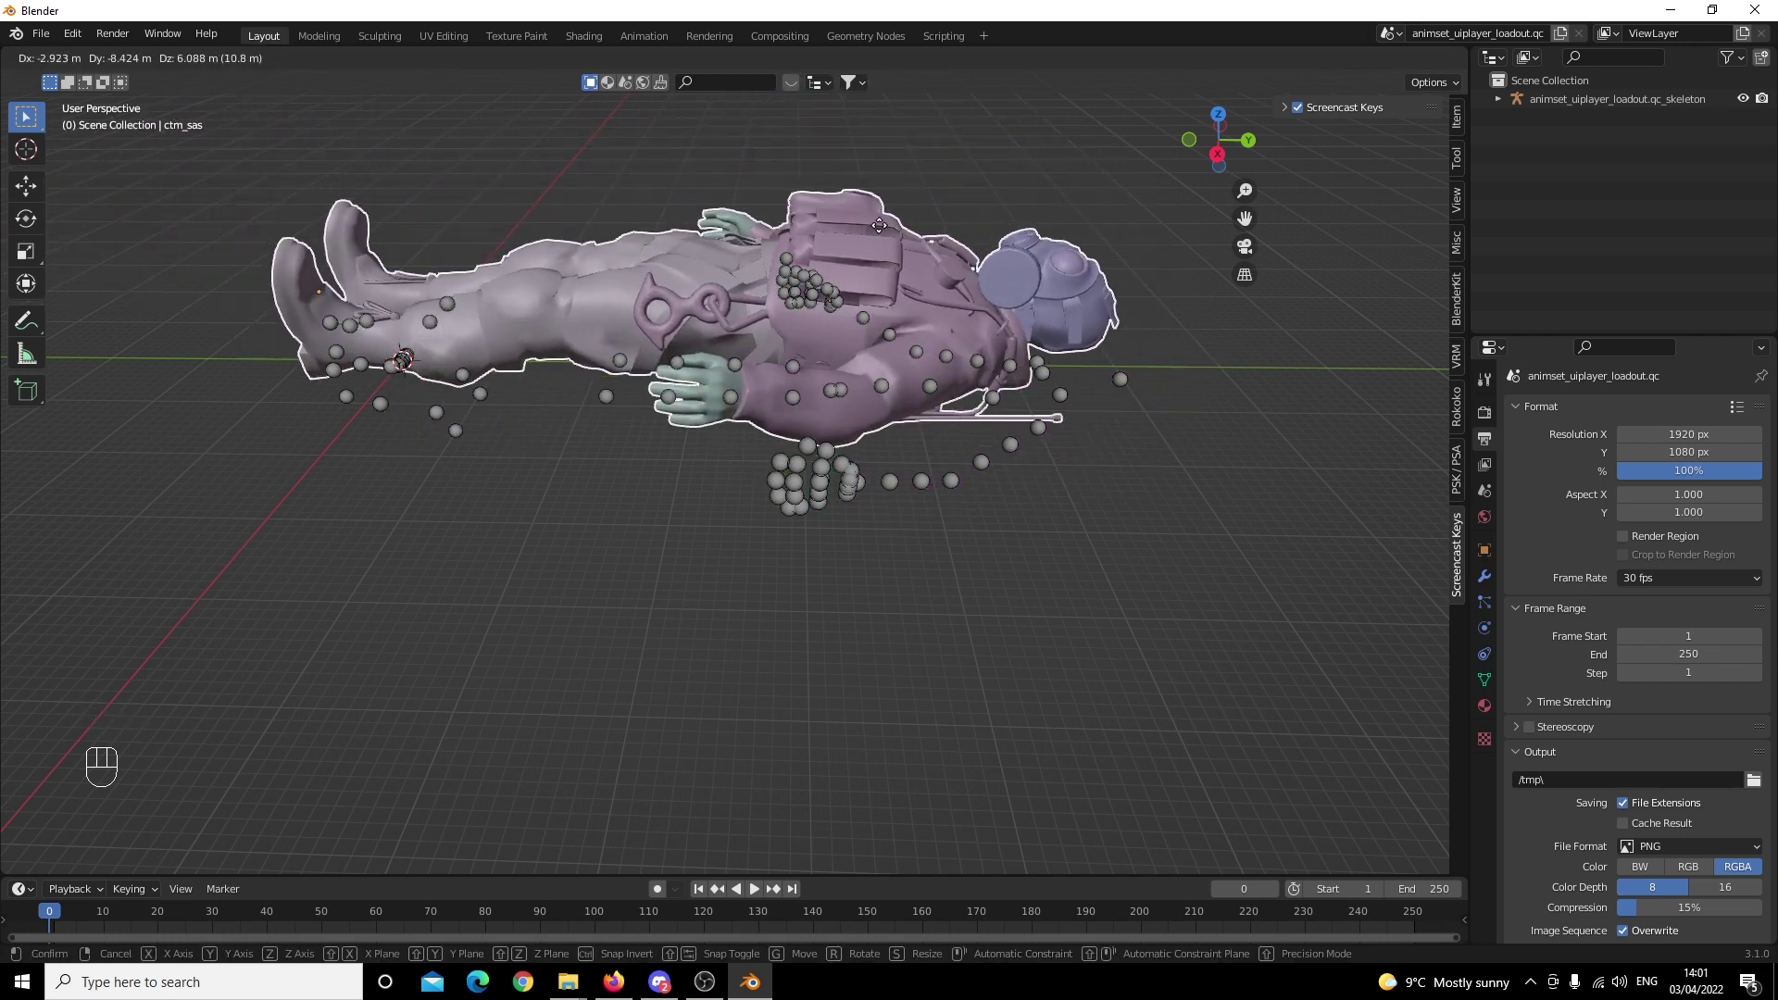
left_click(784, 625)
left_click_drag(757, 575, 843, 579)
left_click(845, 578)
middle_click(791, 534)
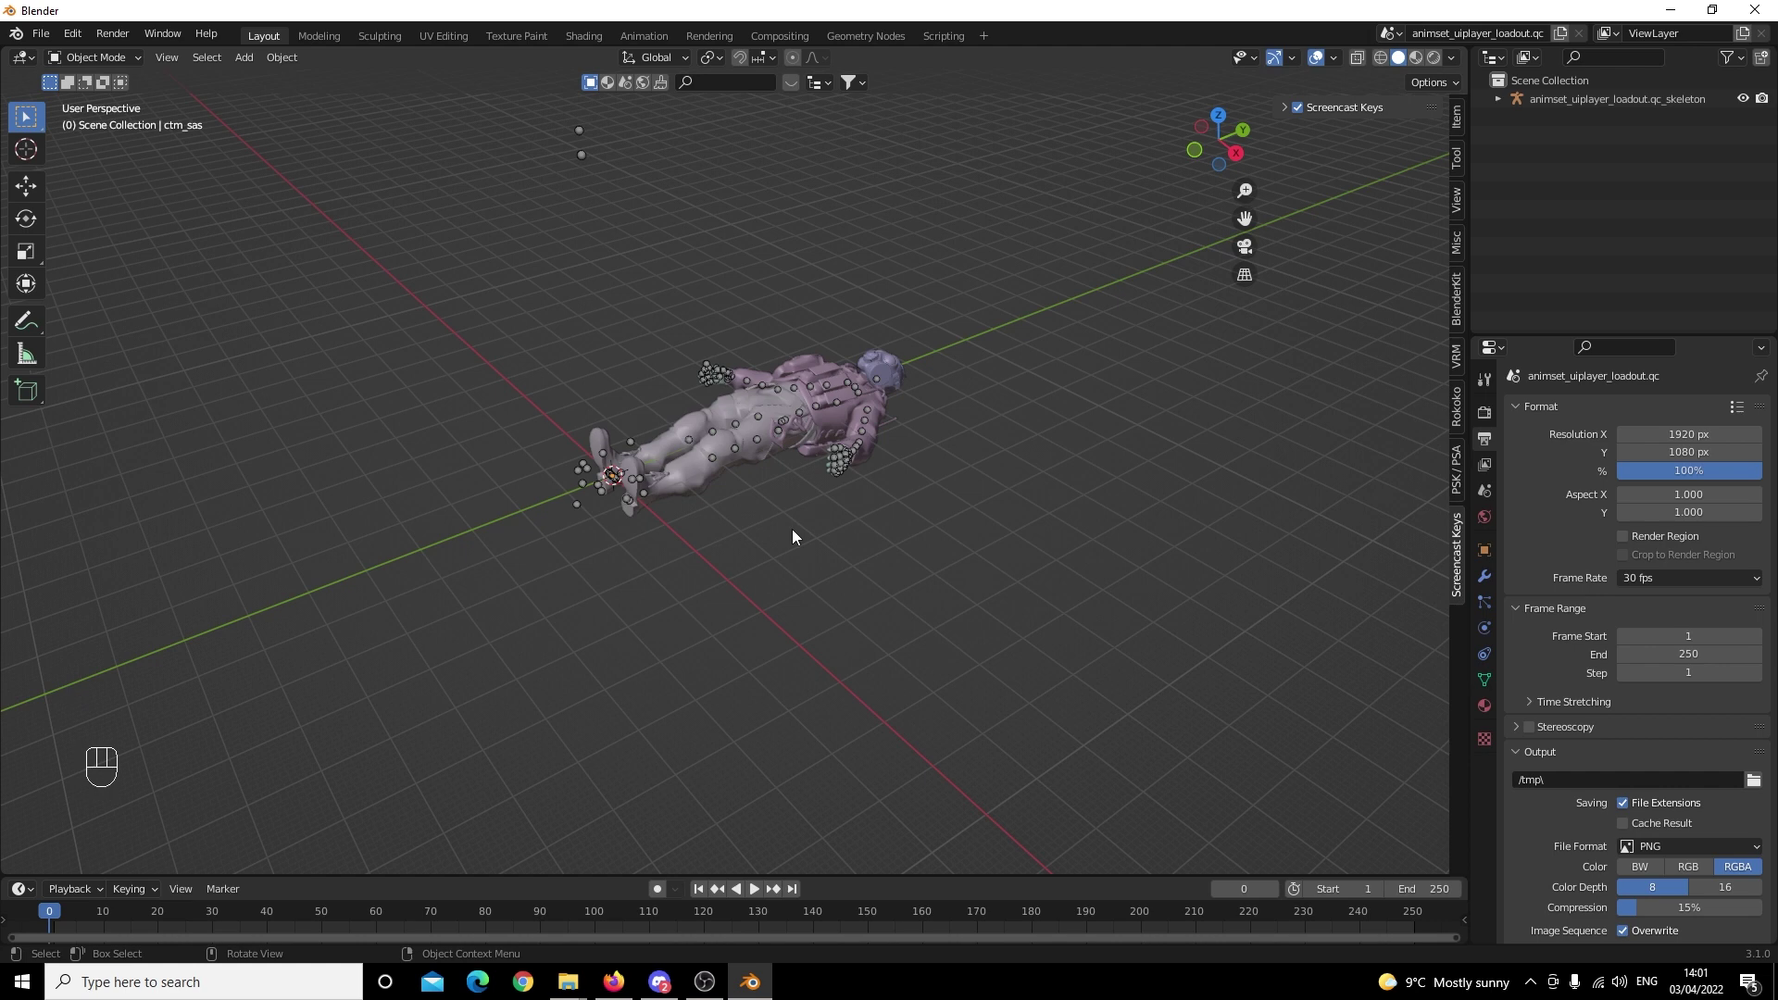
Import w_pist_deagle.smd and w_pist_deagle_mag.smd so the pistol sits in the character's hand.
left_click_drag(777, 423, 811, 410)
left_click(434, 309)
left_click(602, 370)
left_click_drag(47, 39, 92, 289)
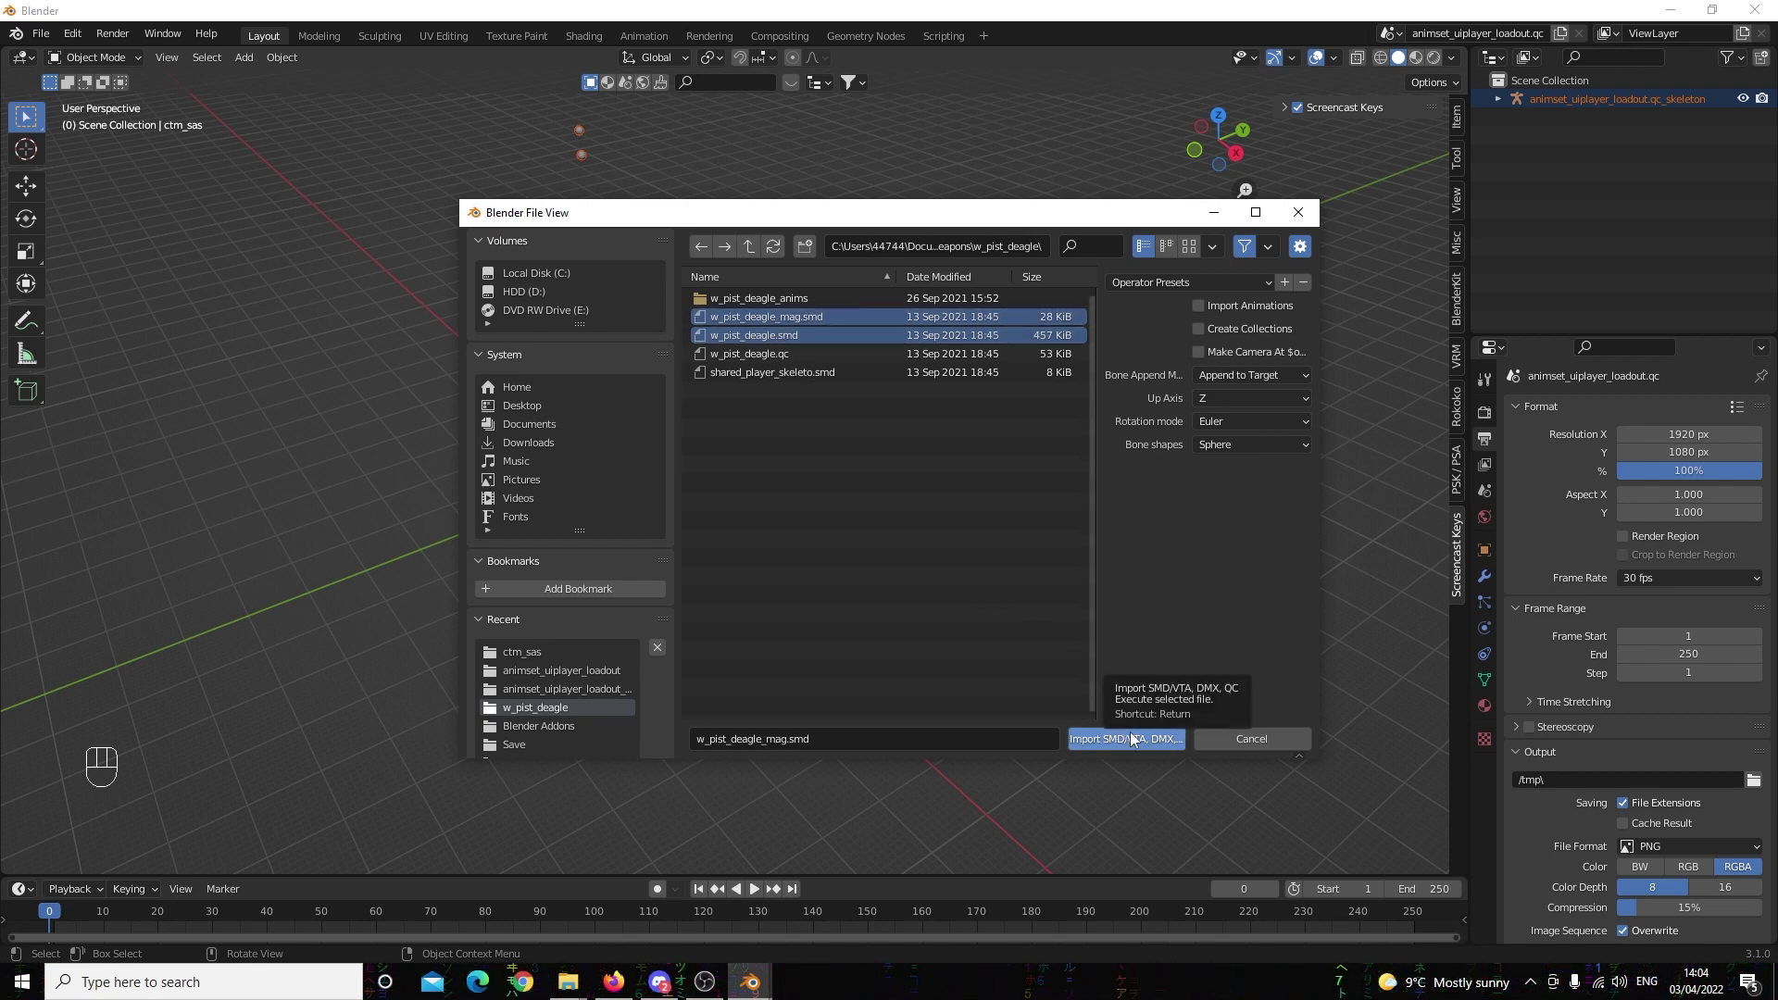
left_click_drag(721, 498, 1064, 461)
left_click(1064, 461)
middle_click(684, 528)
left_click_drag(689, 510, 559, 542)
left_click_drag(713, 573, 633, 563)
left_click(816, 367)
key("g")
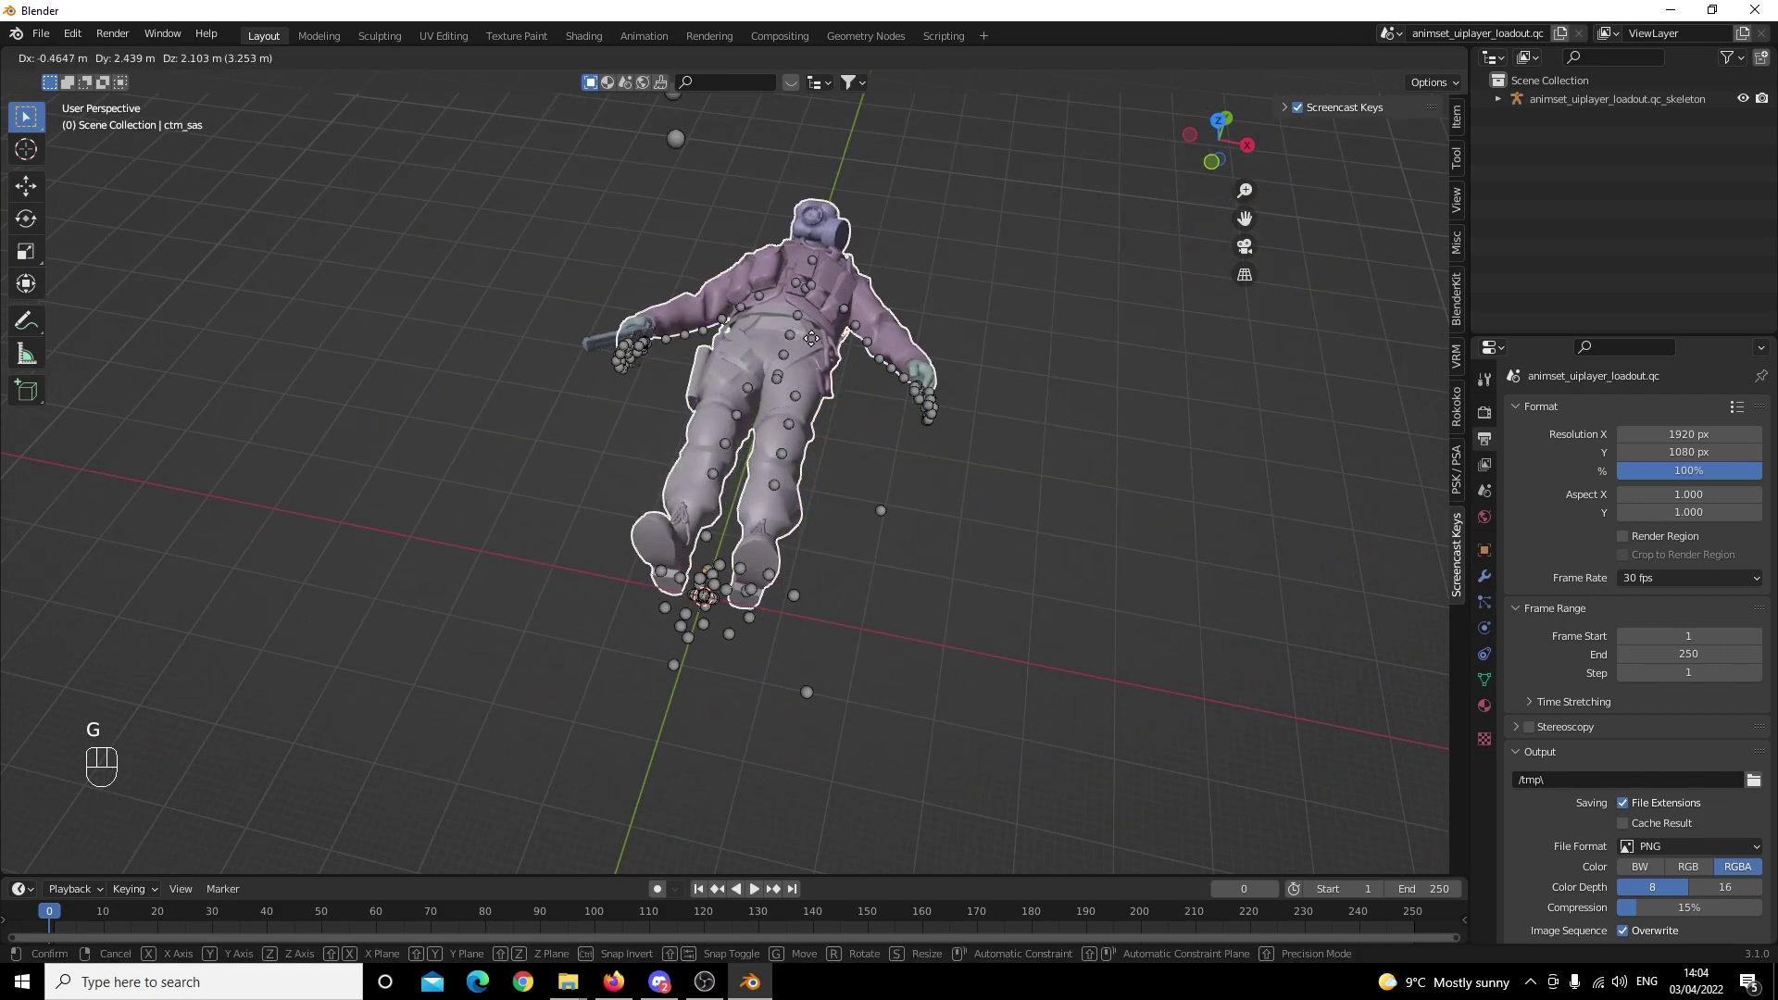
right_click(805, 267)
left_click(801, 307)
left_click(802, 317)
key("g")
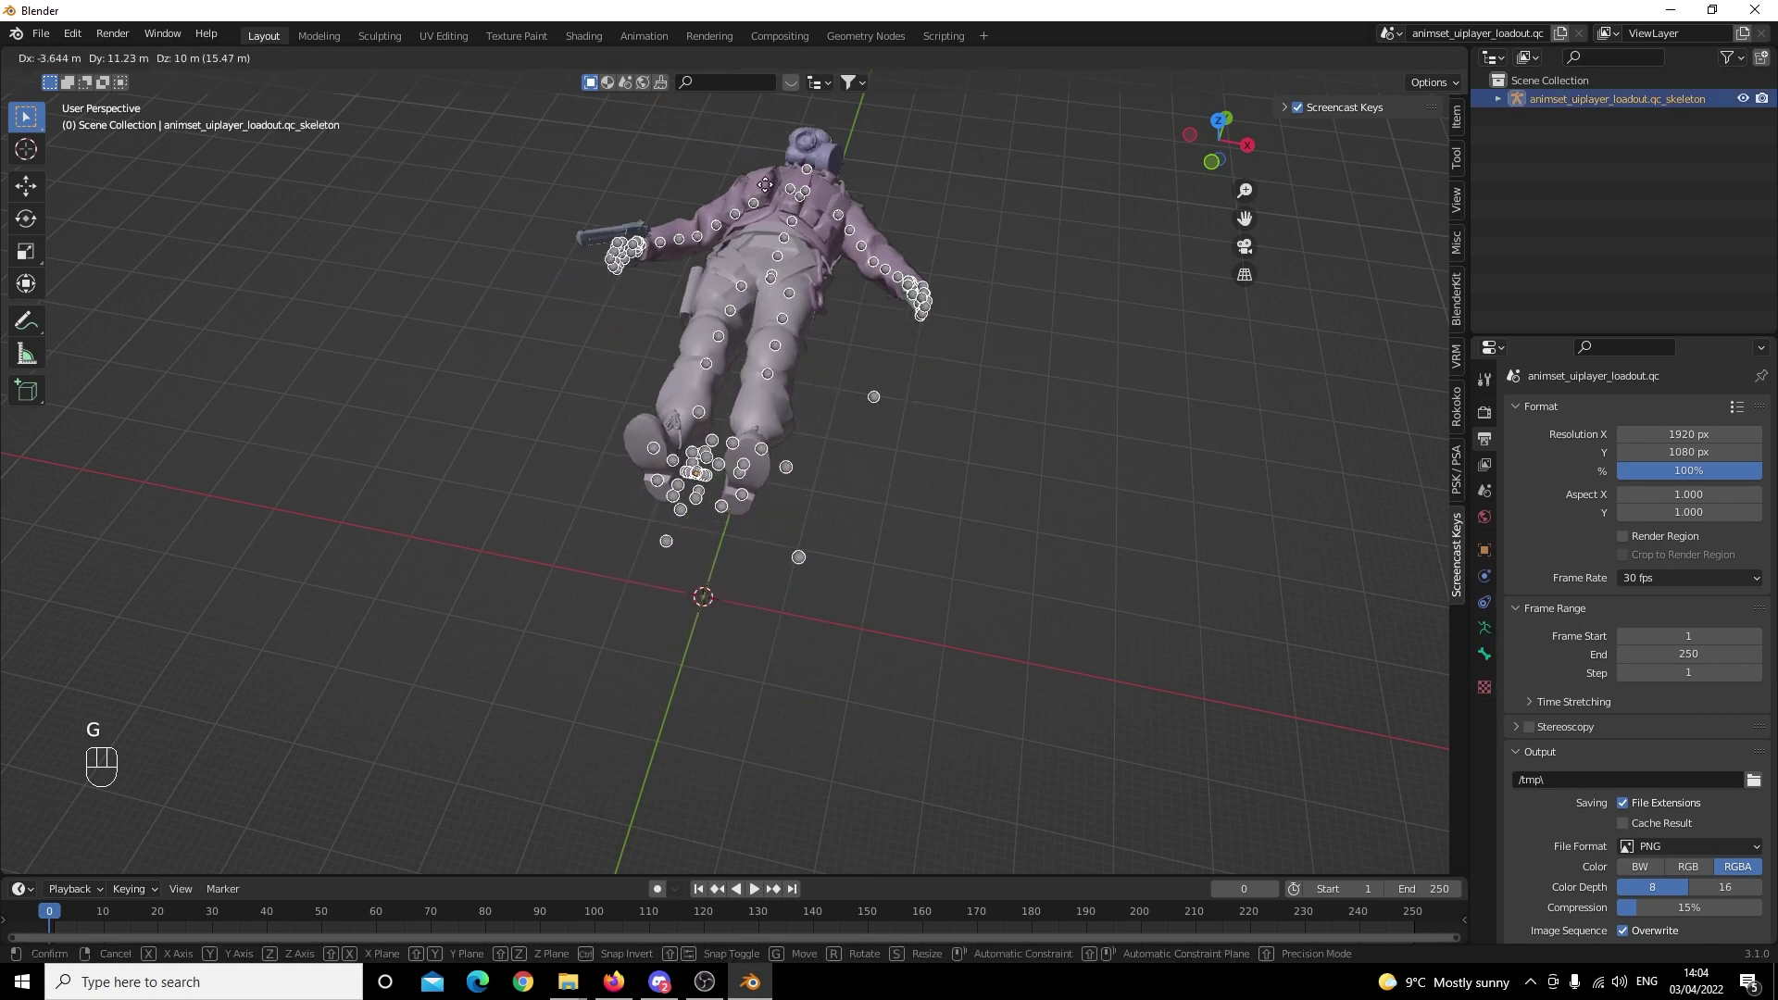
right_click(641, 284)
left_click_drag(1040, 578, 938, 547)
Orbit the view around the player model lying on its skeleton.
middle_click(941, 545)
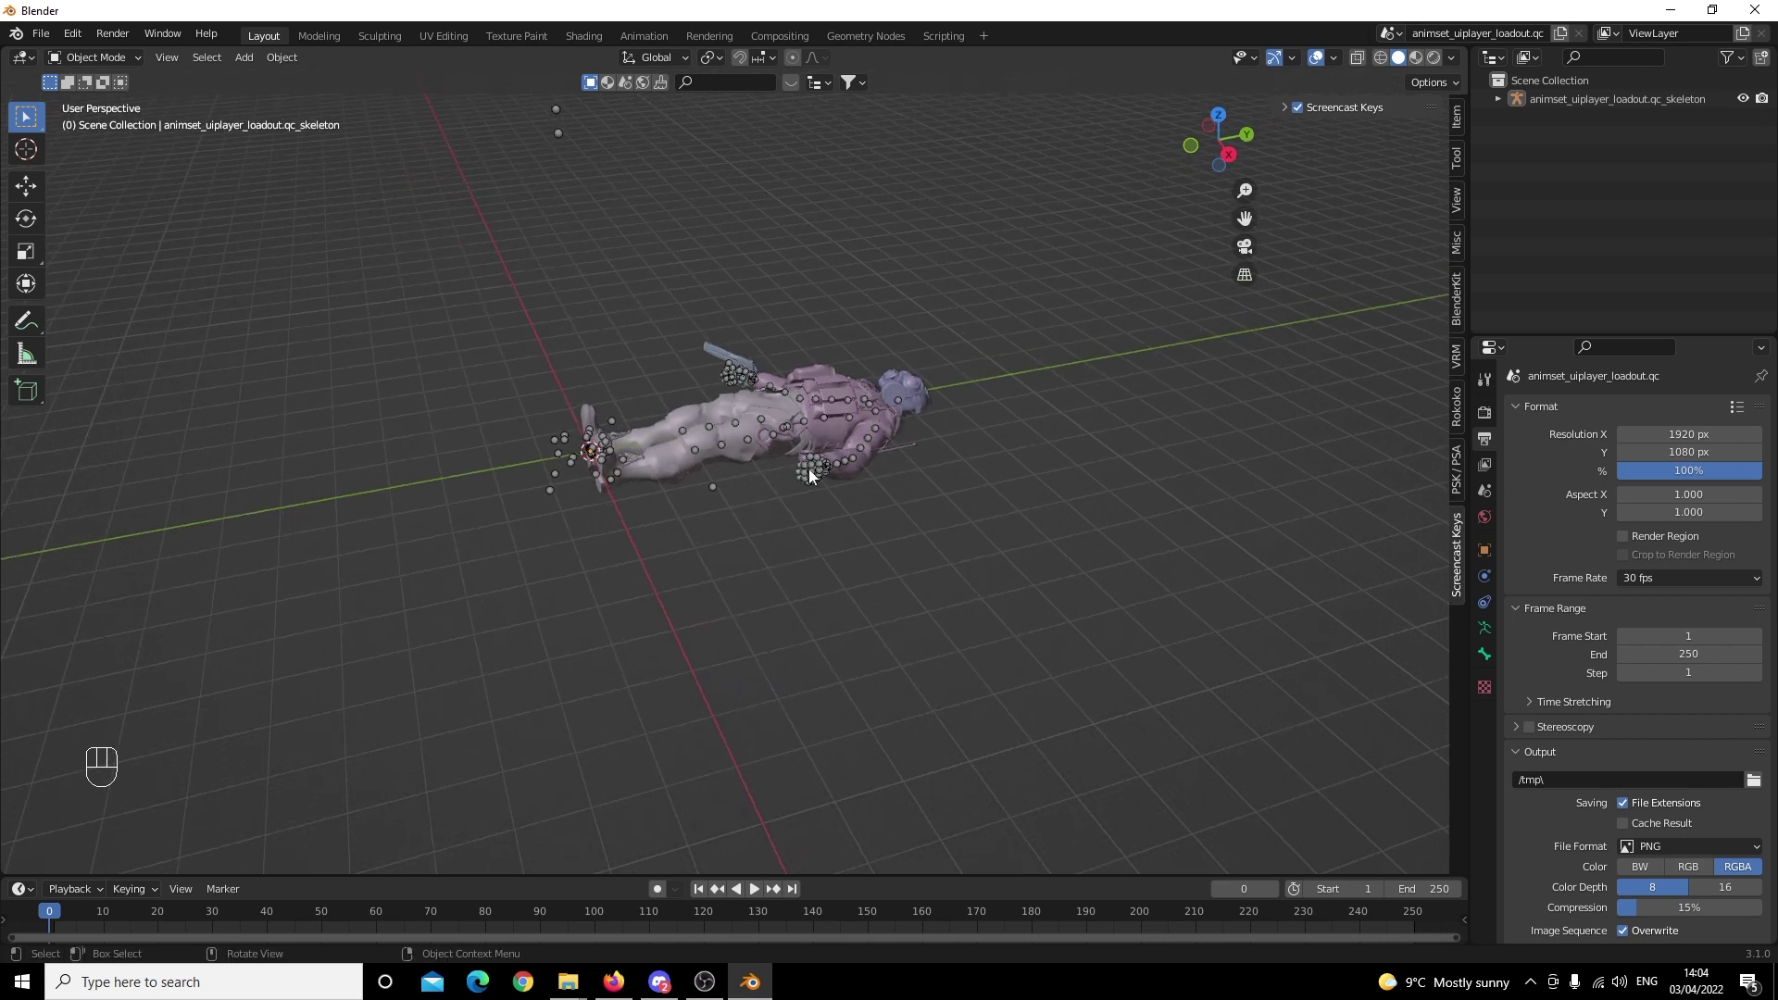
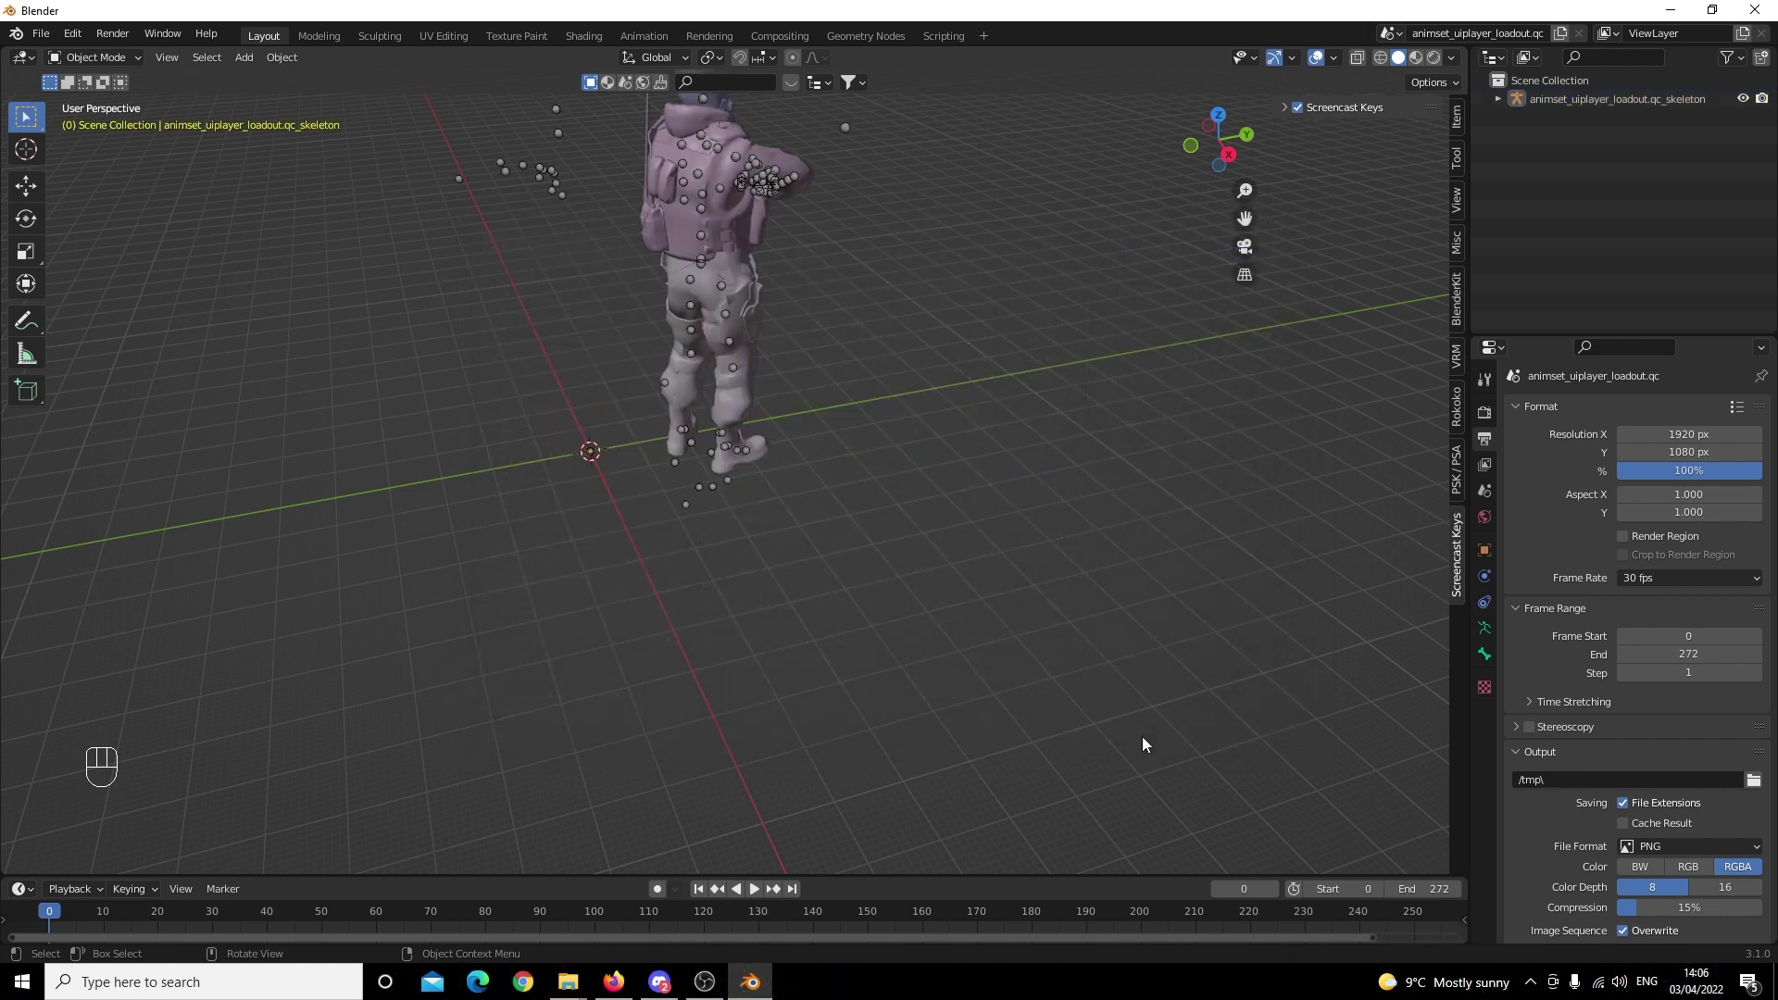
Inspect the standing model, play and stop its animation, then import the next loadout animation SMD.
left_click_drag(783, 570, 998, 535)
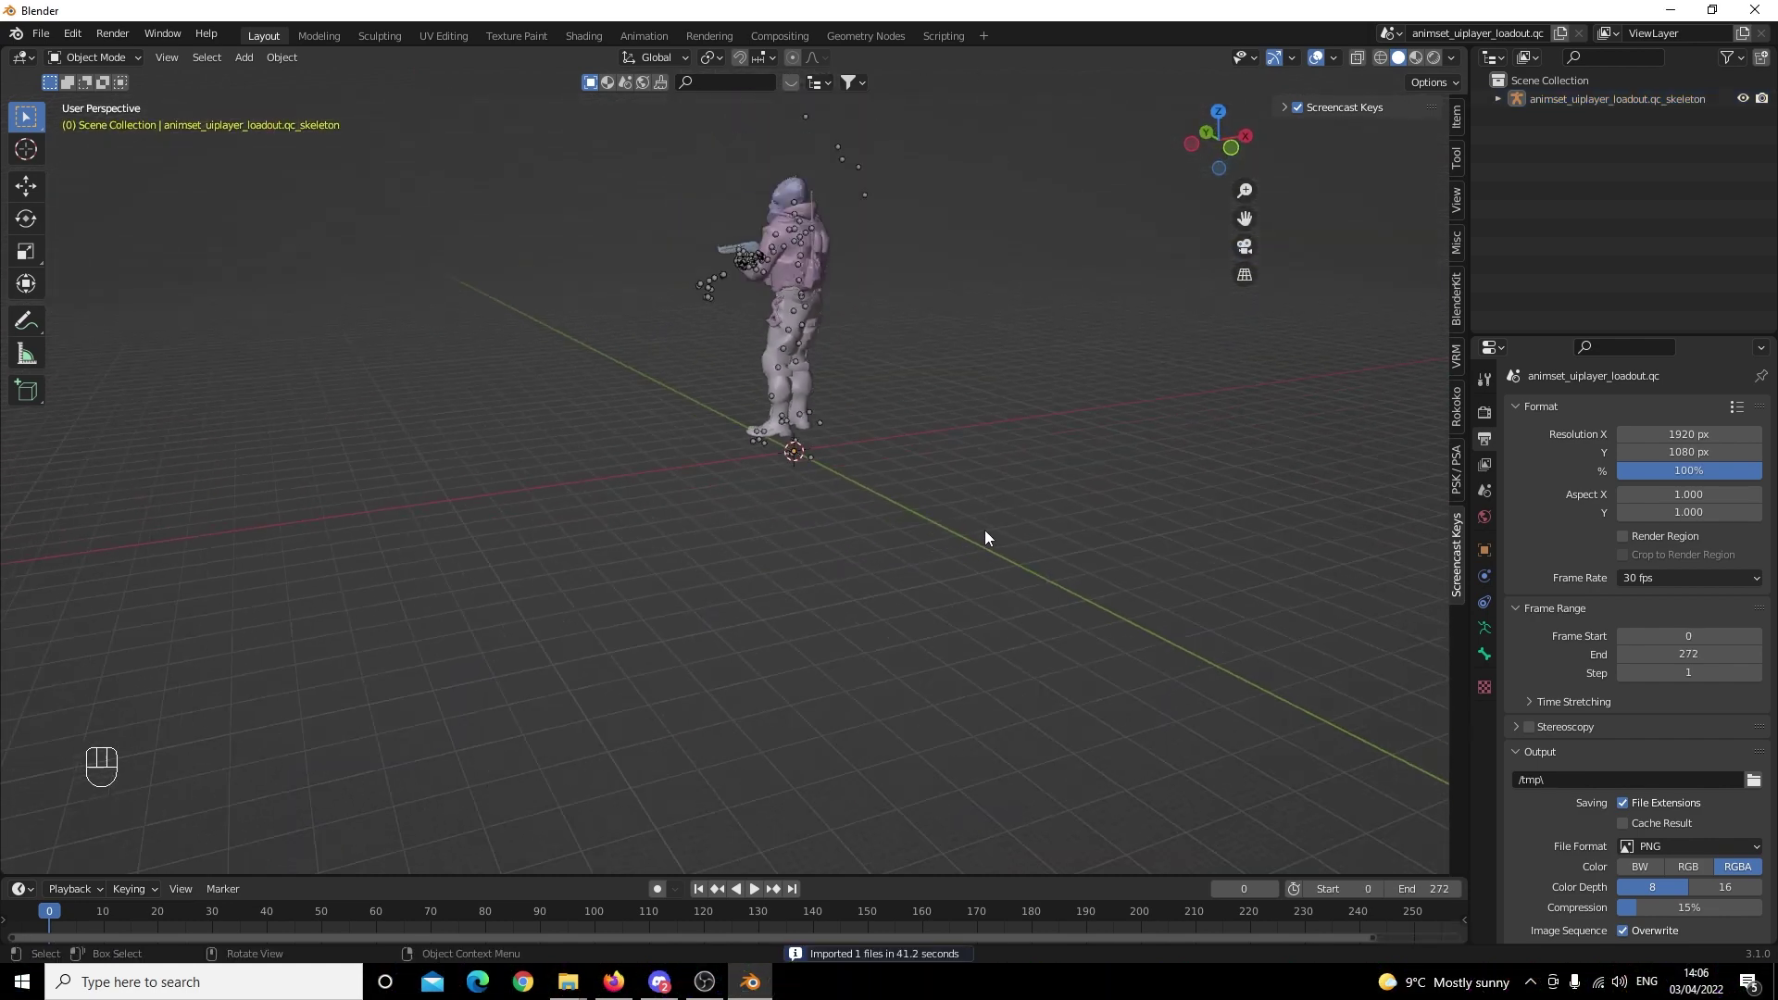
left_click_drag(919, 517, 1149, 514)
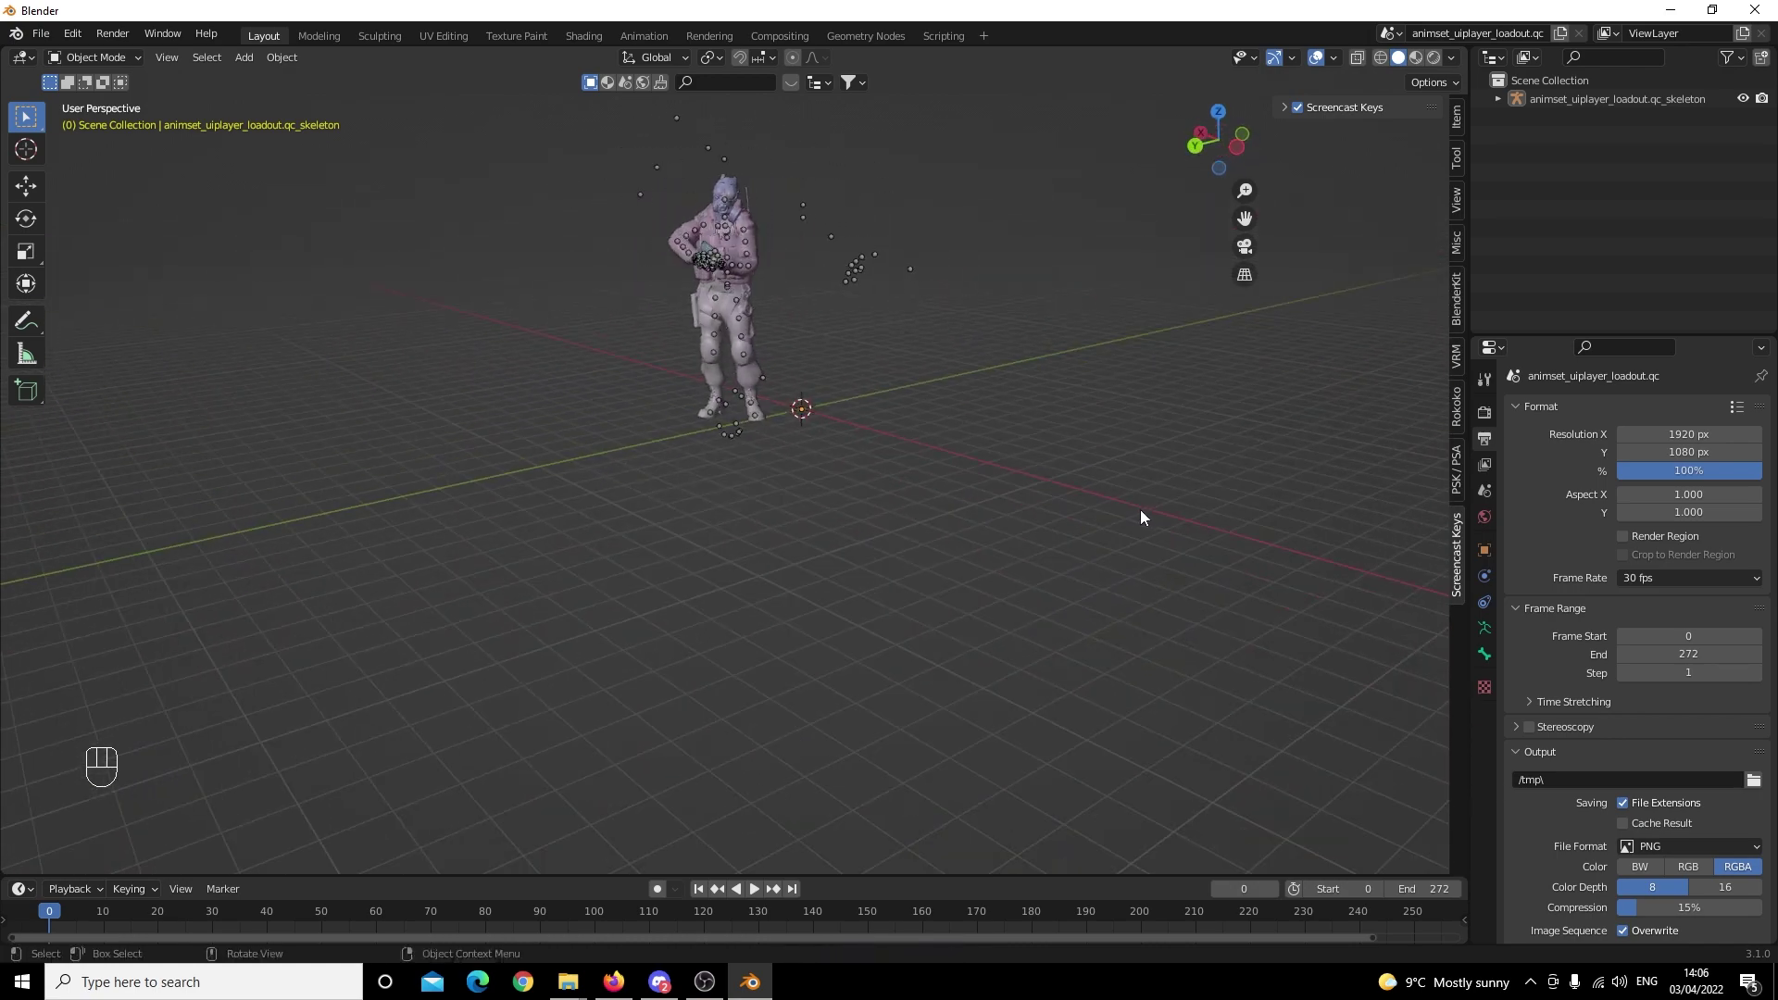
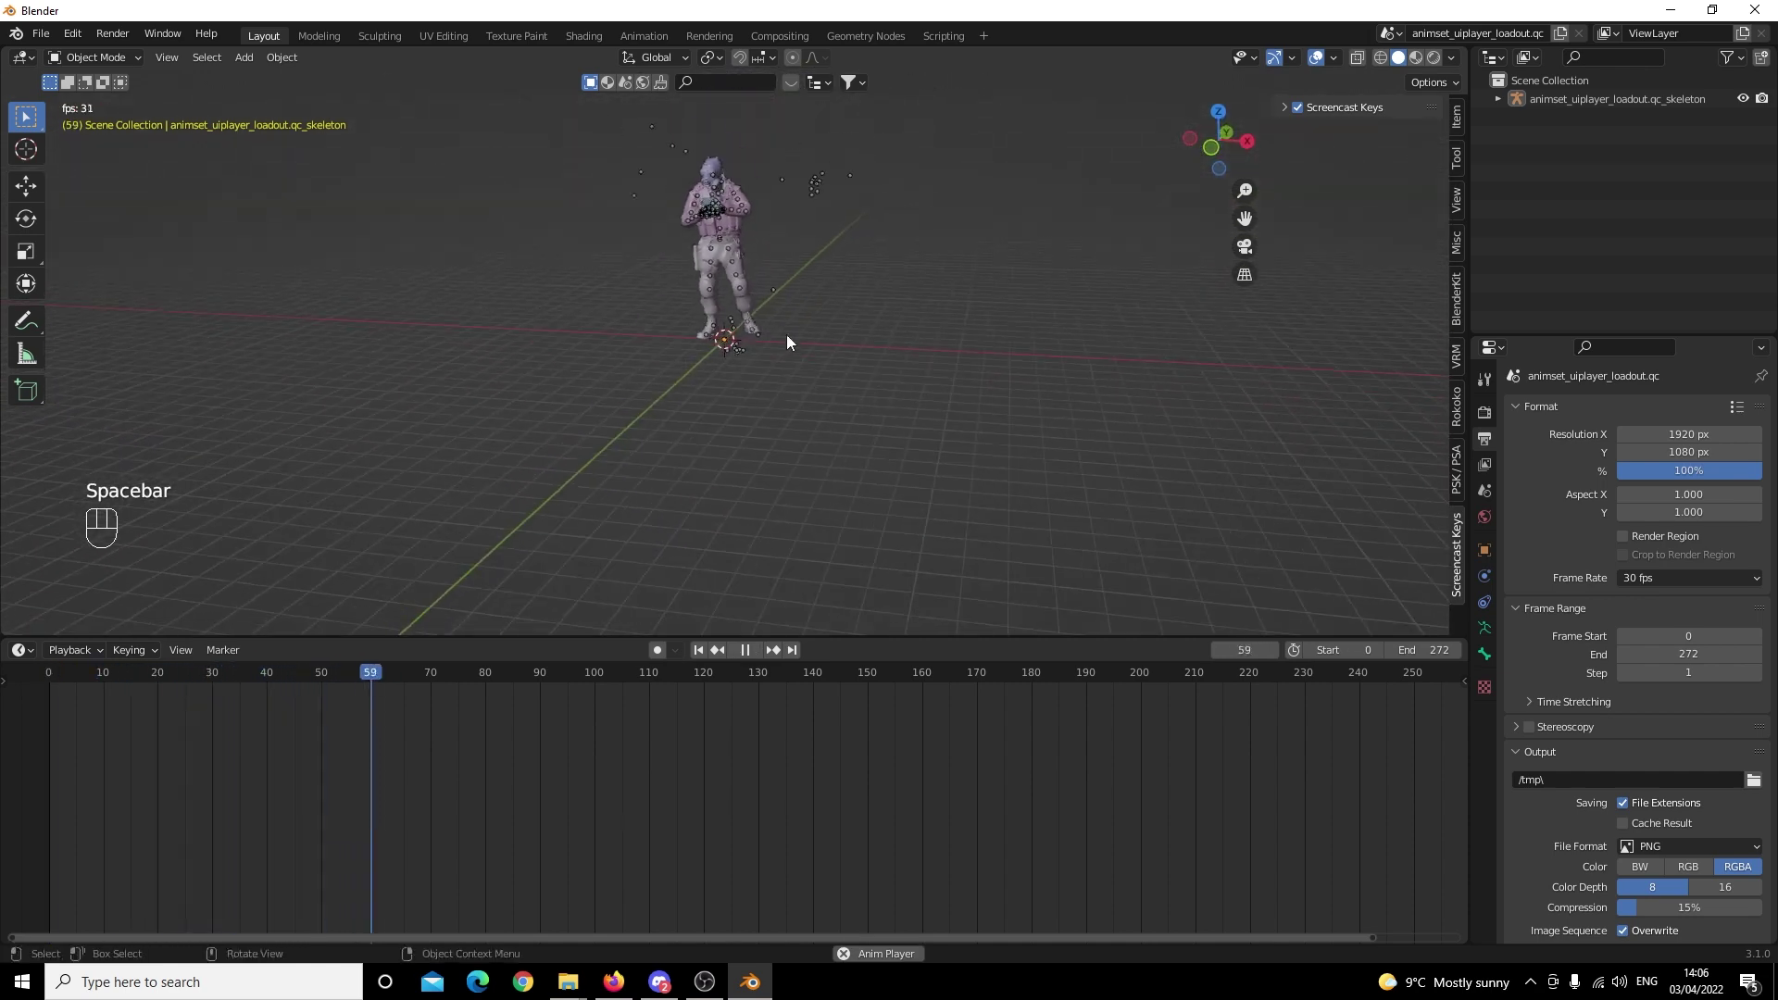
middle_click(885, 327)
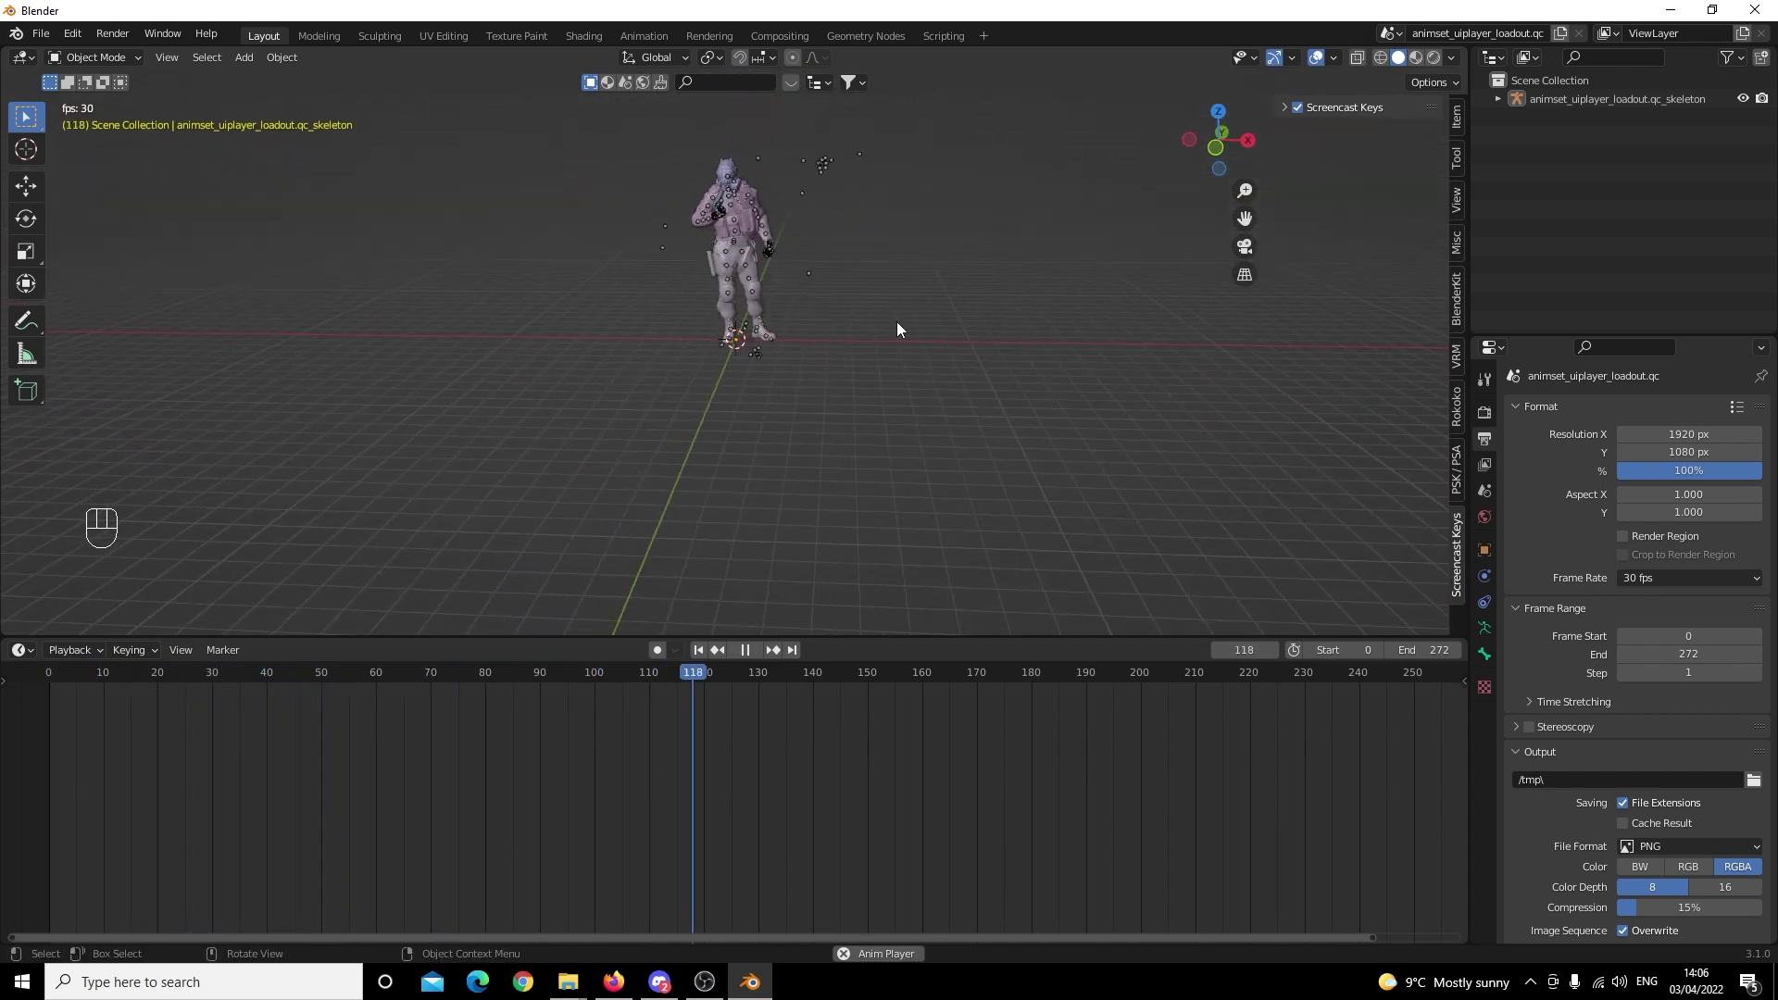
left_click_drag(924, 325, 894, 409)
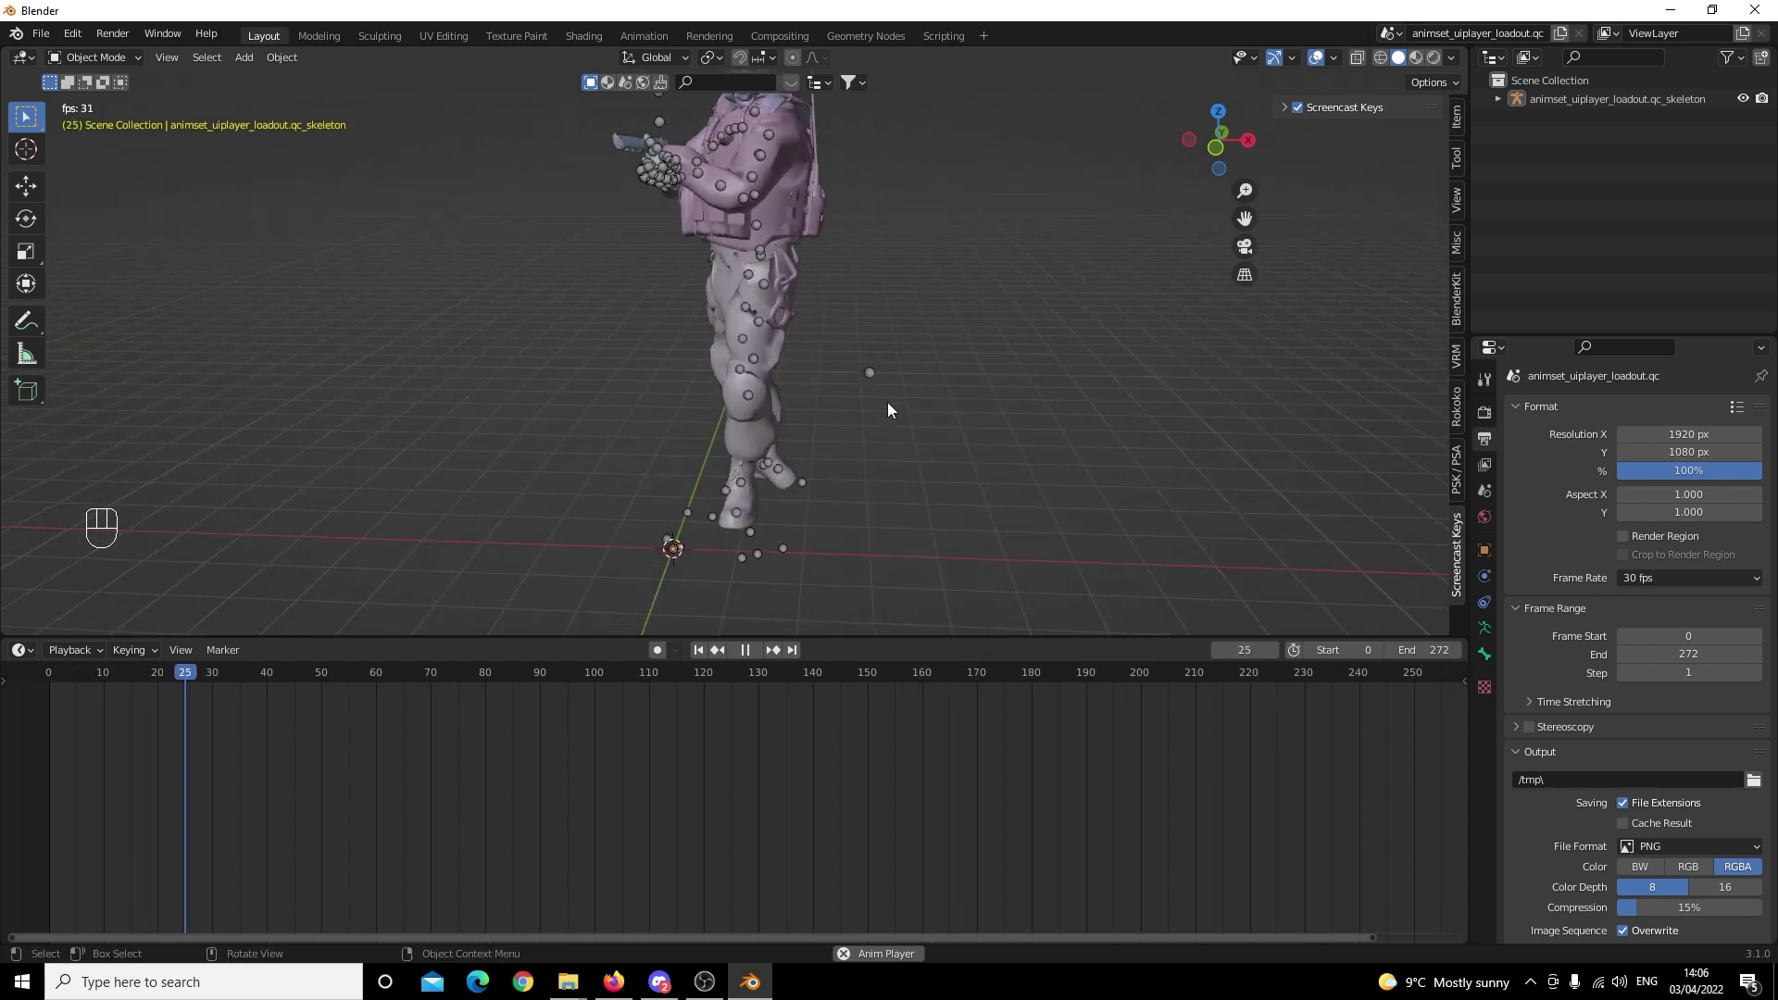
key("space")
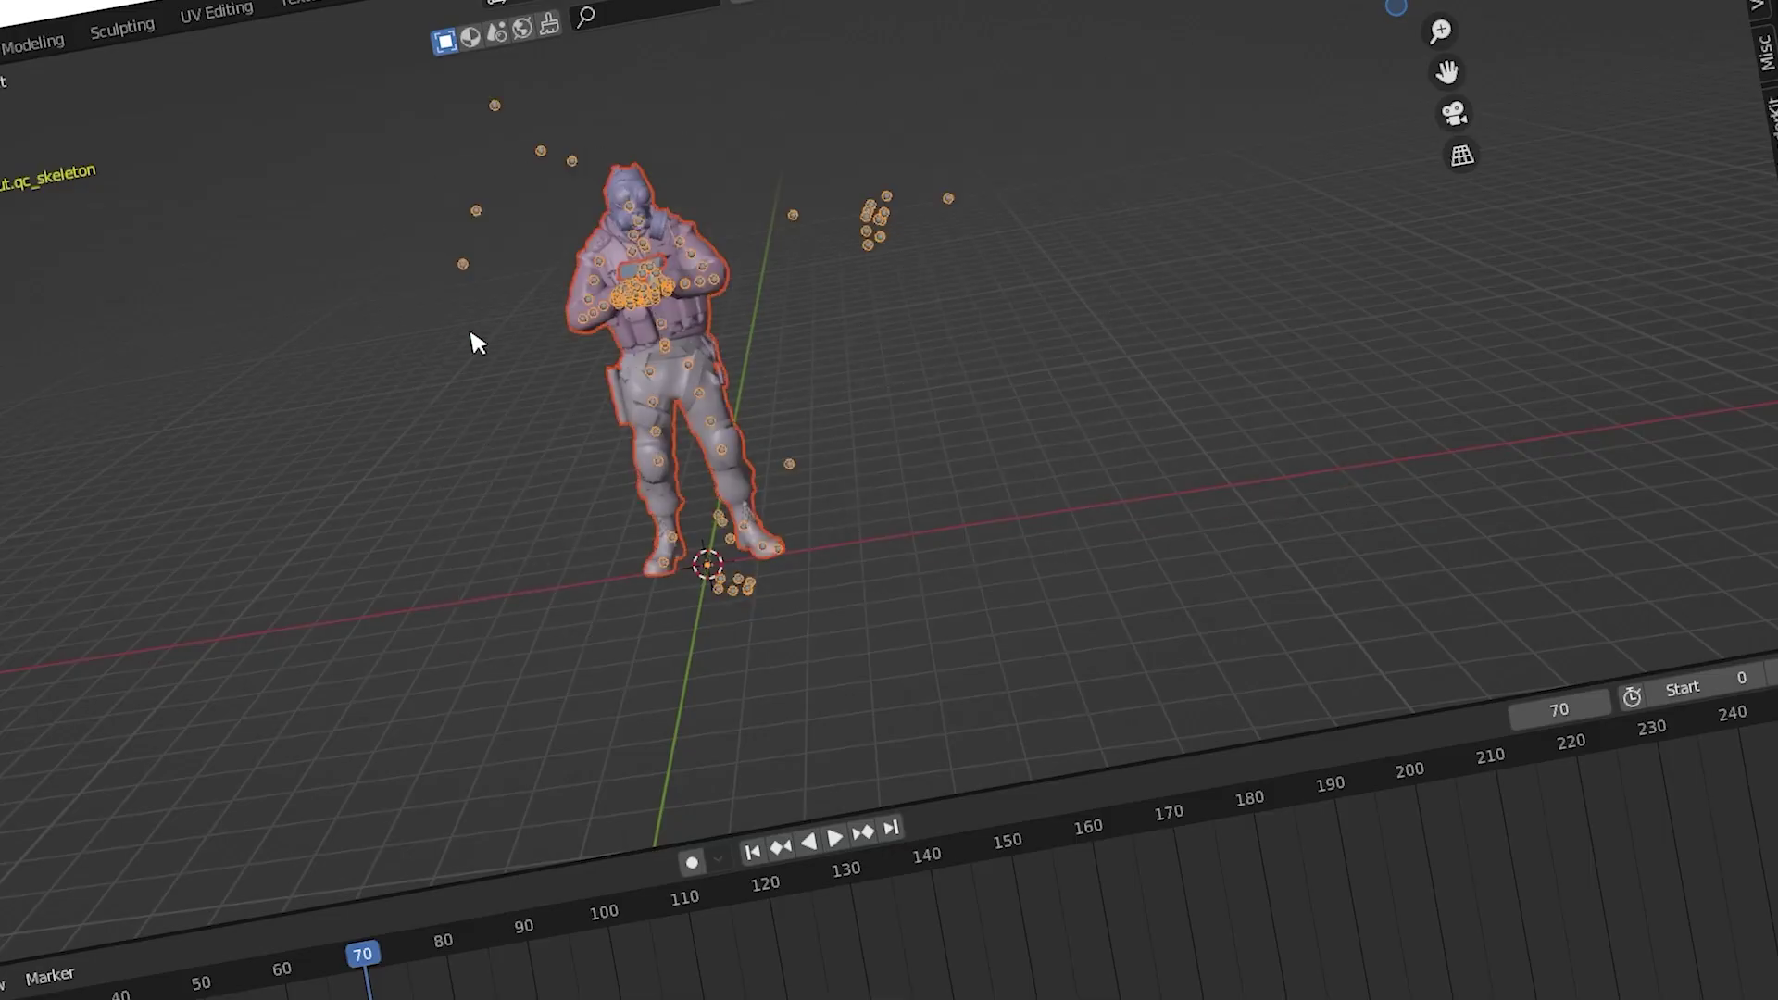
key("space")
left_click_drag(47, 32, 356, 768)
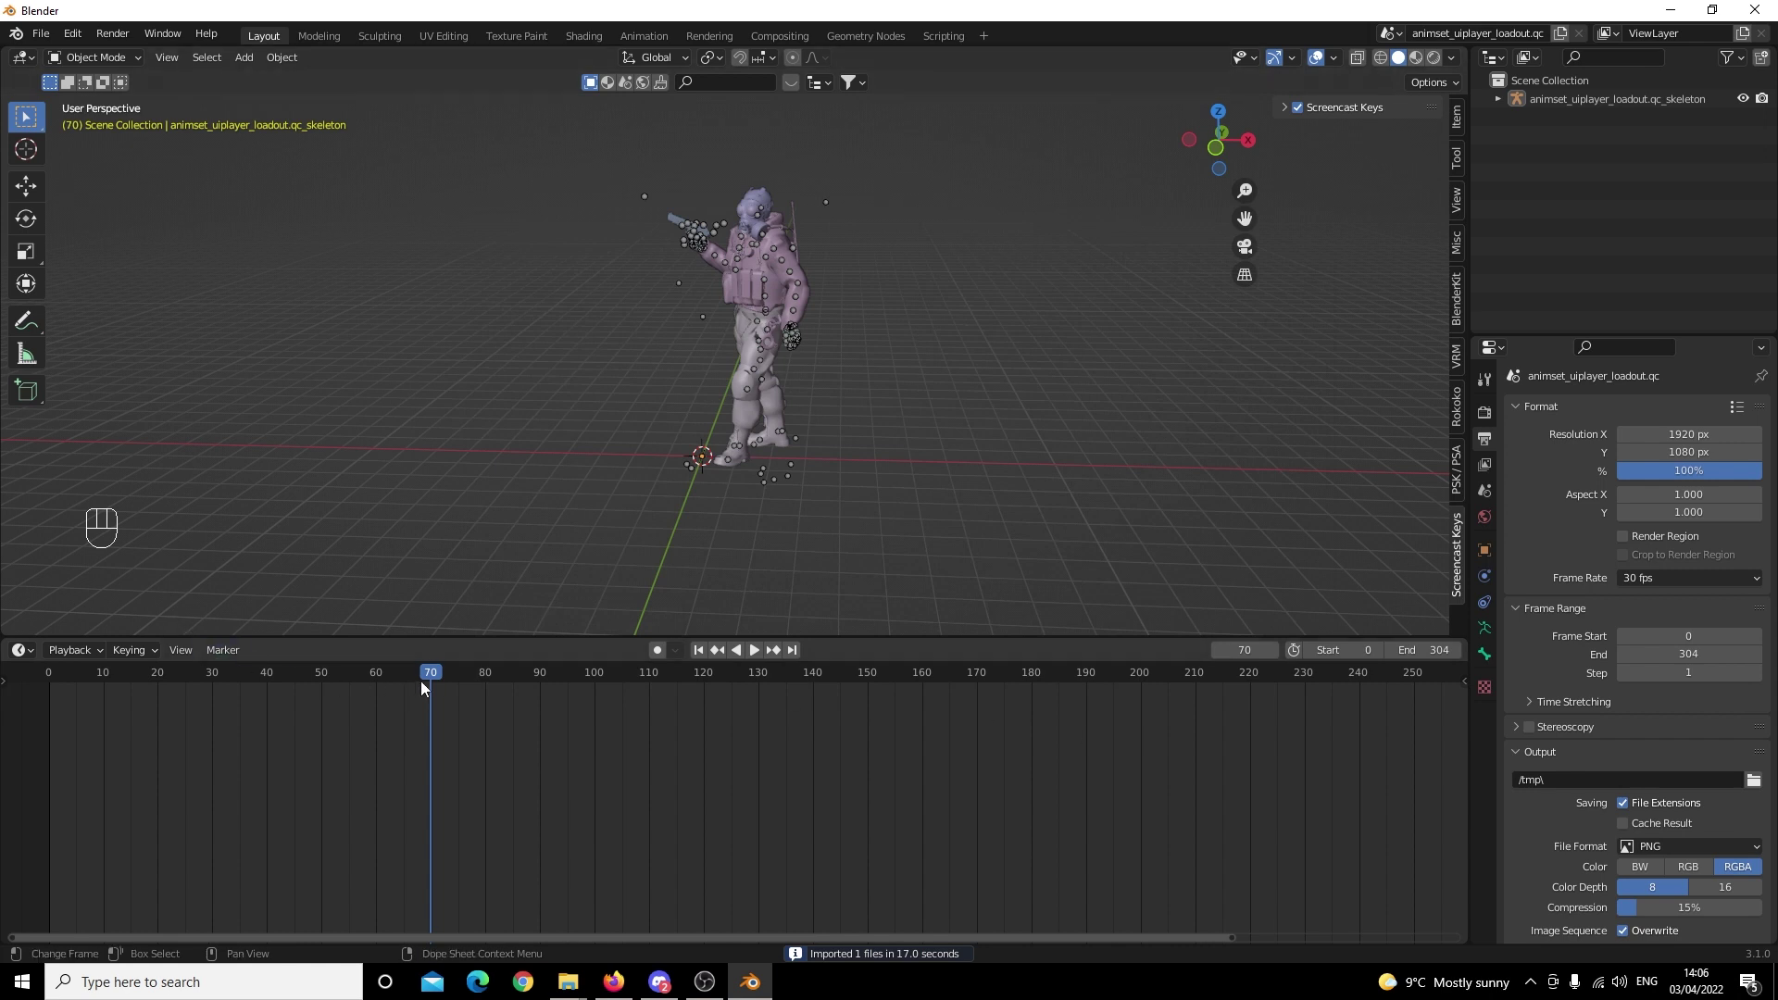
Play back the 304-frame pistol animation and stop it at the start.
left_click_drag(417, 687, 56, 683)
key("space")
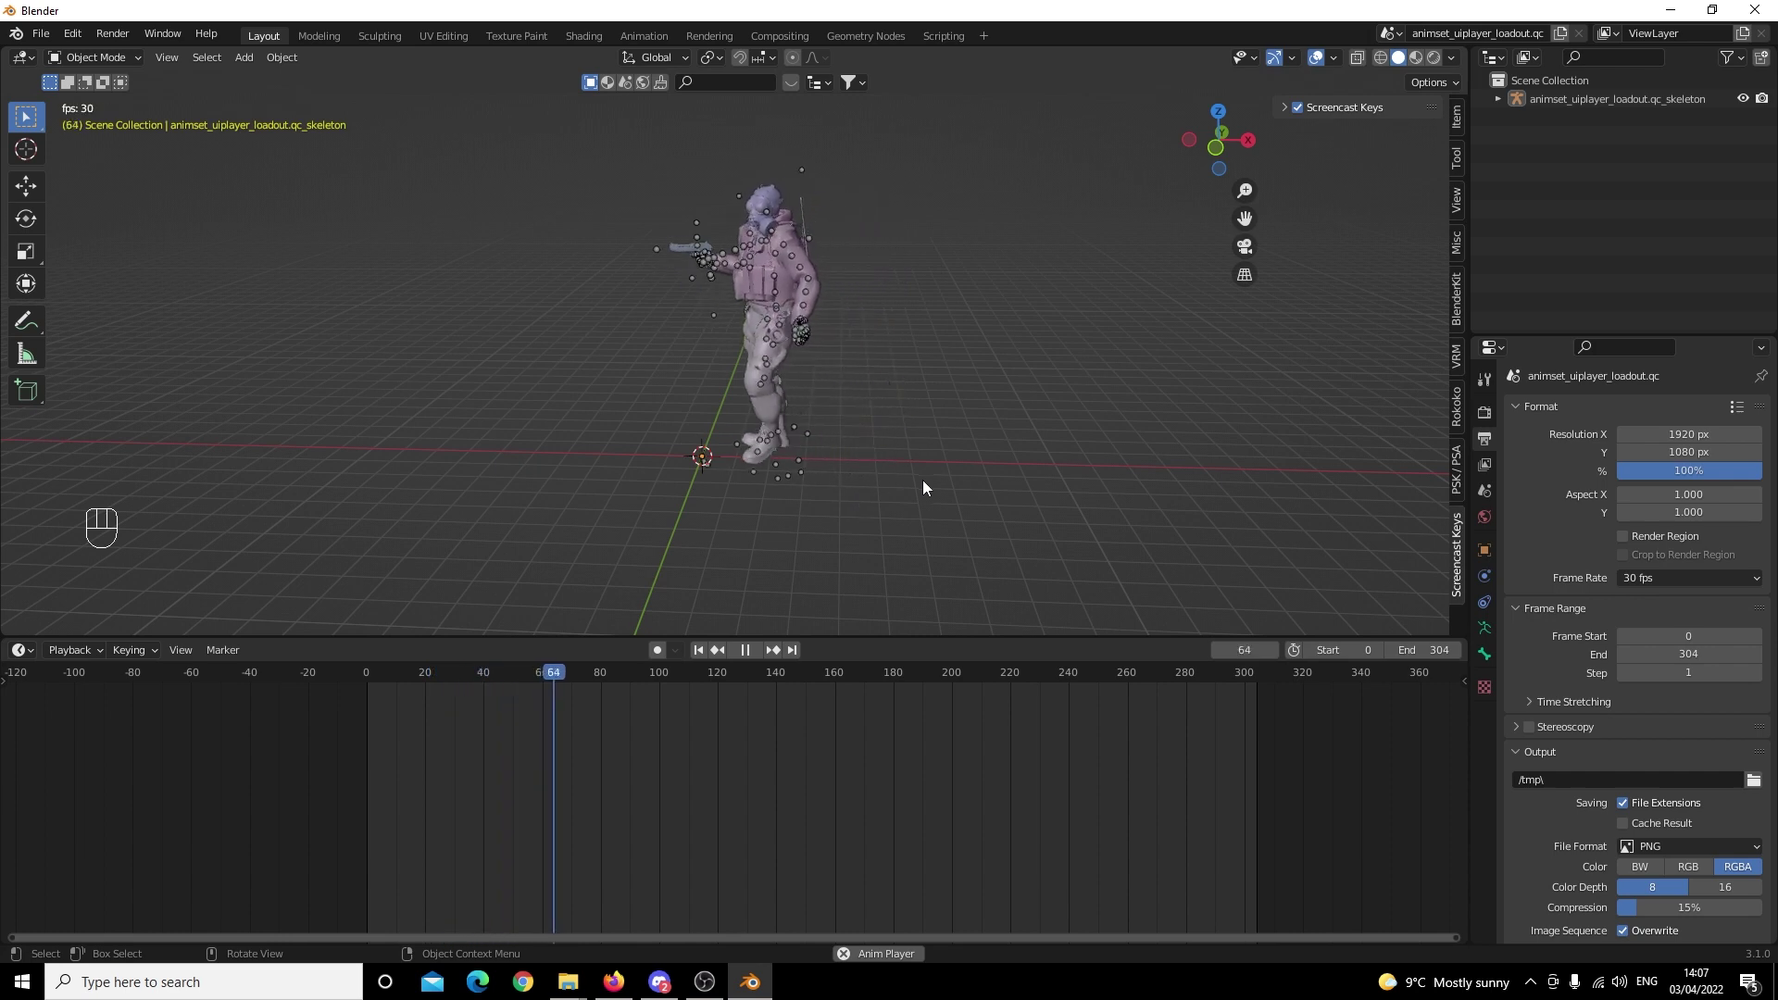
key("space")
left_click_drag(598, 674, 375, 671)
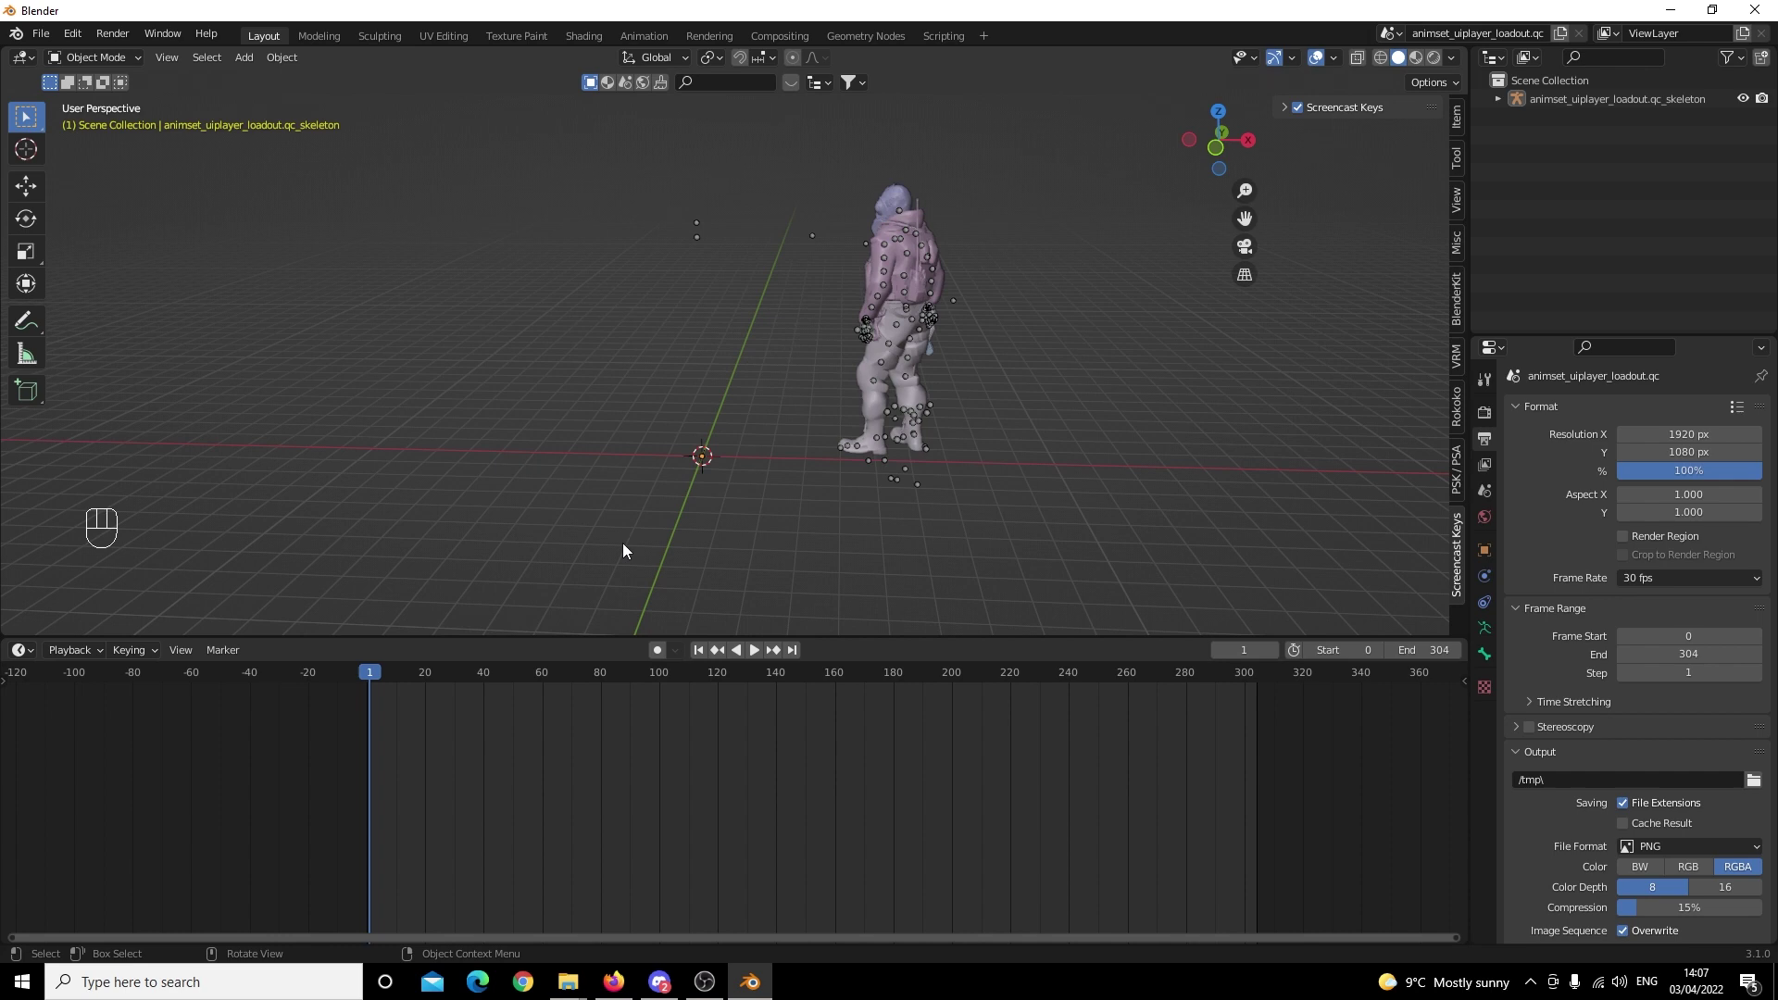
Import ct_loadout_pistol01_scanscreenl.smd onto the selected skeleton, ending the scene at frame 122.
left_click(1278, 511)
left_click_drag(69, 116, 314, 710)
left_click(287, 765)
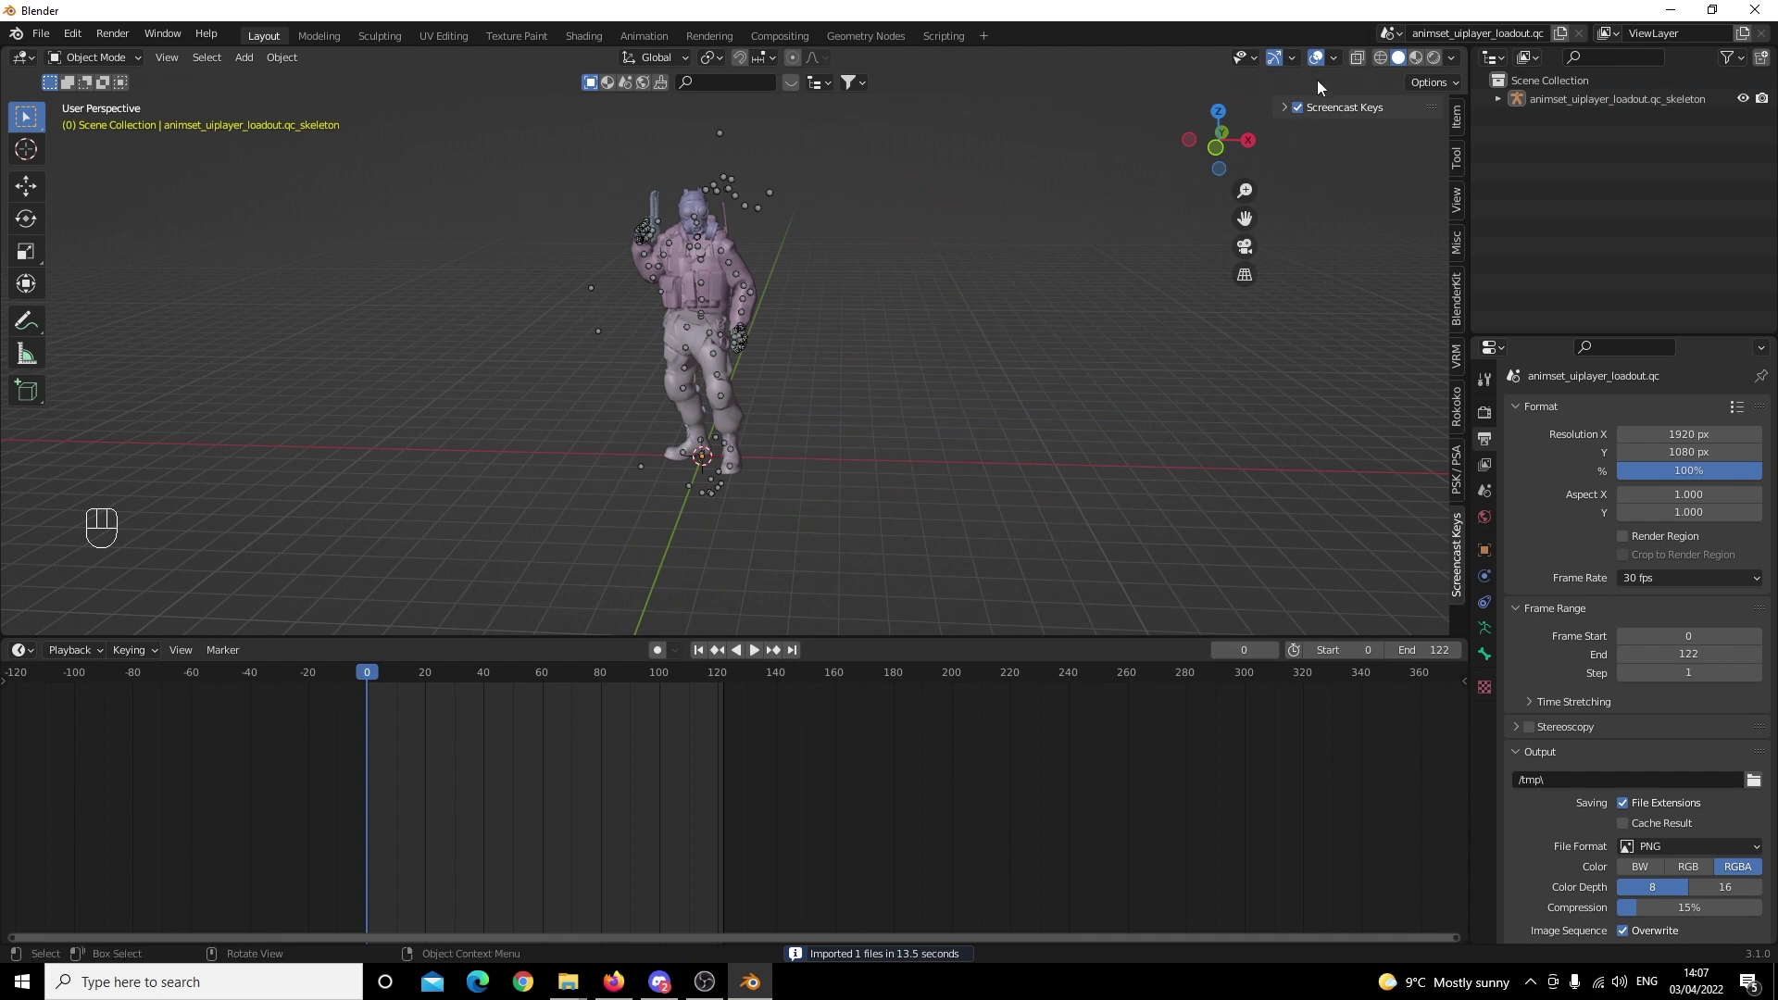
left_click(1325, 62)
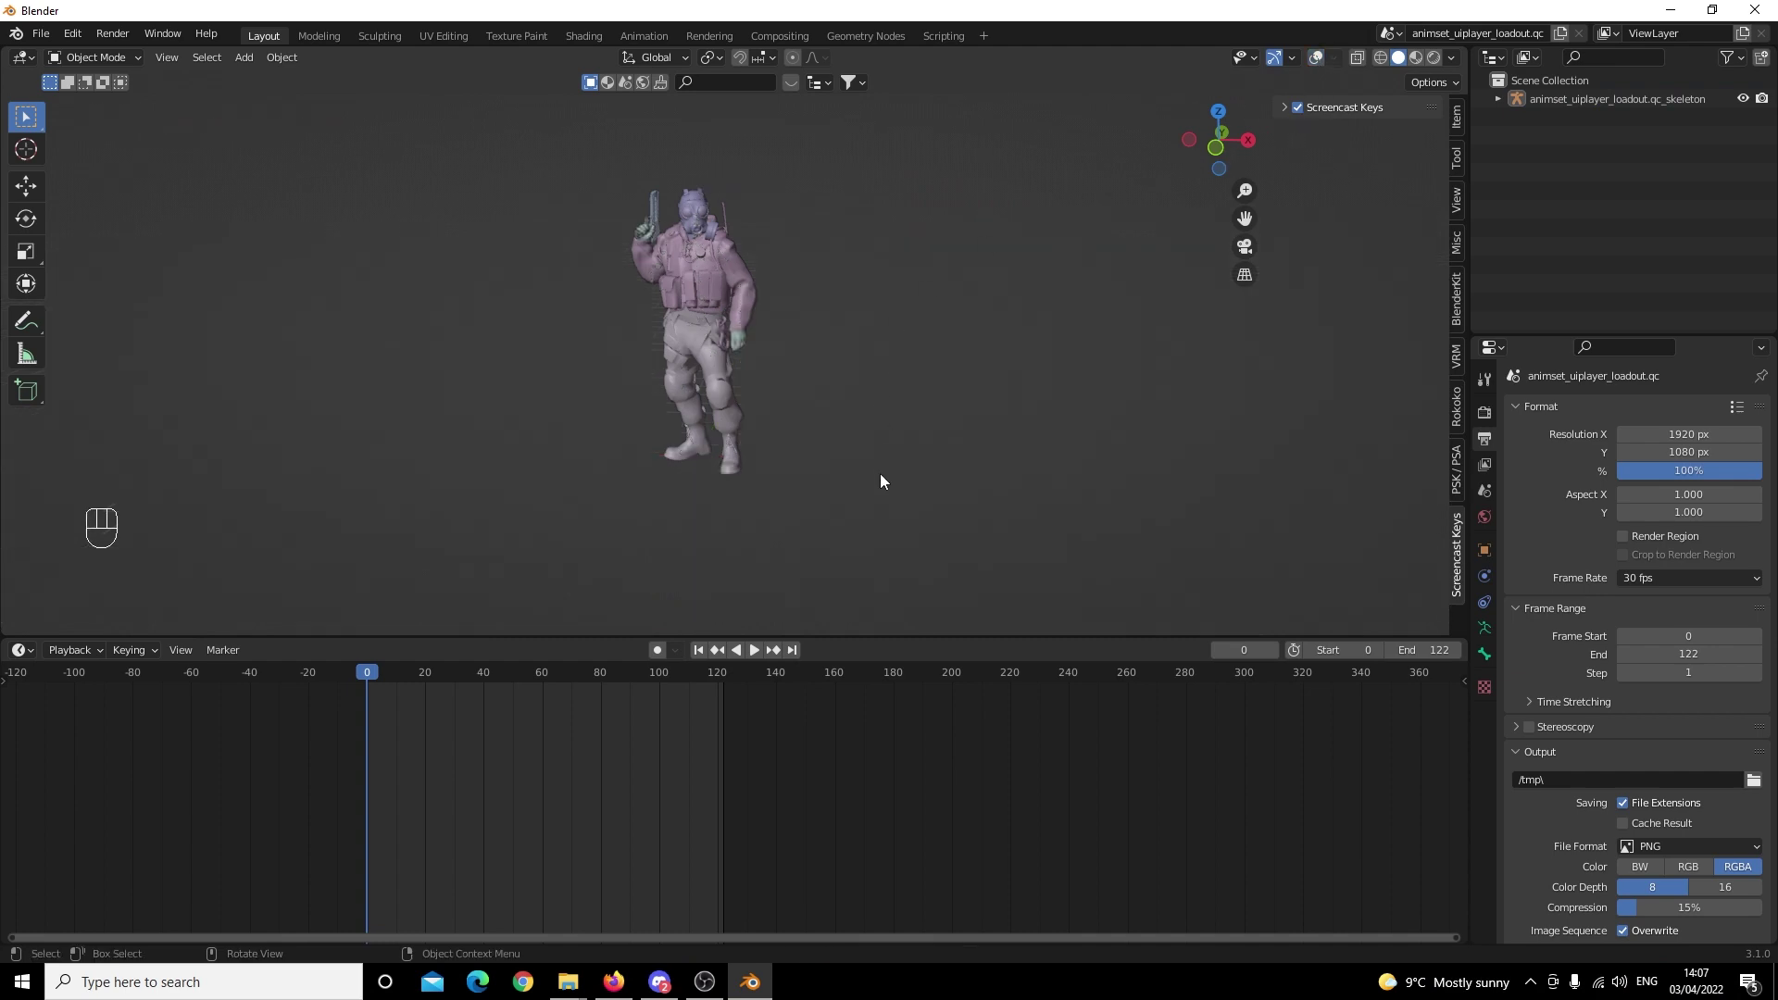
key("space")
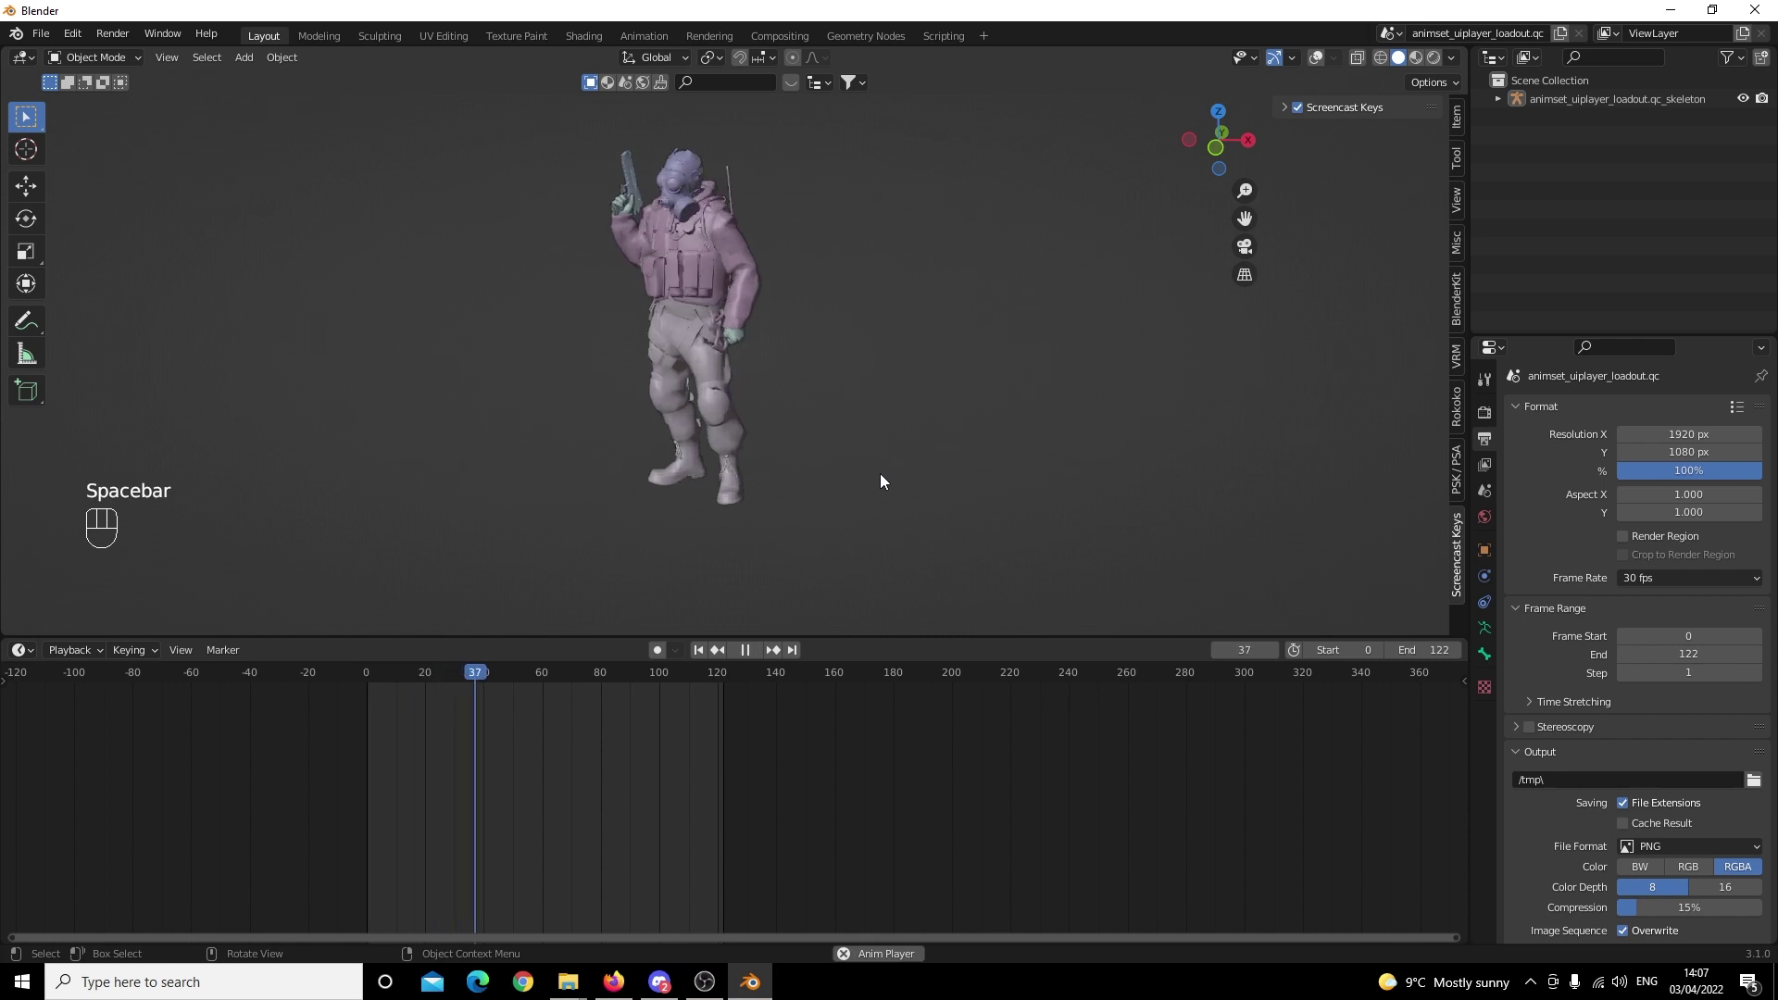
left_click_drag(878, 389, 913, 385)
key("space")
left_click(1322, 63)
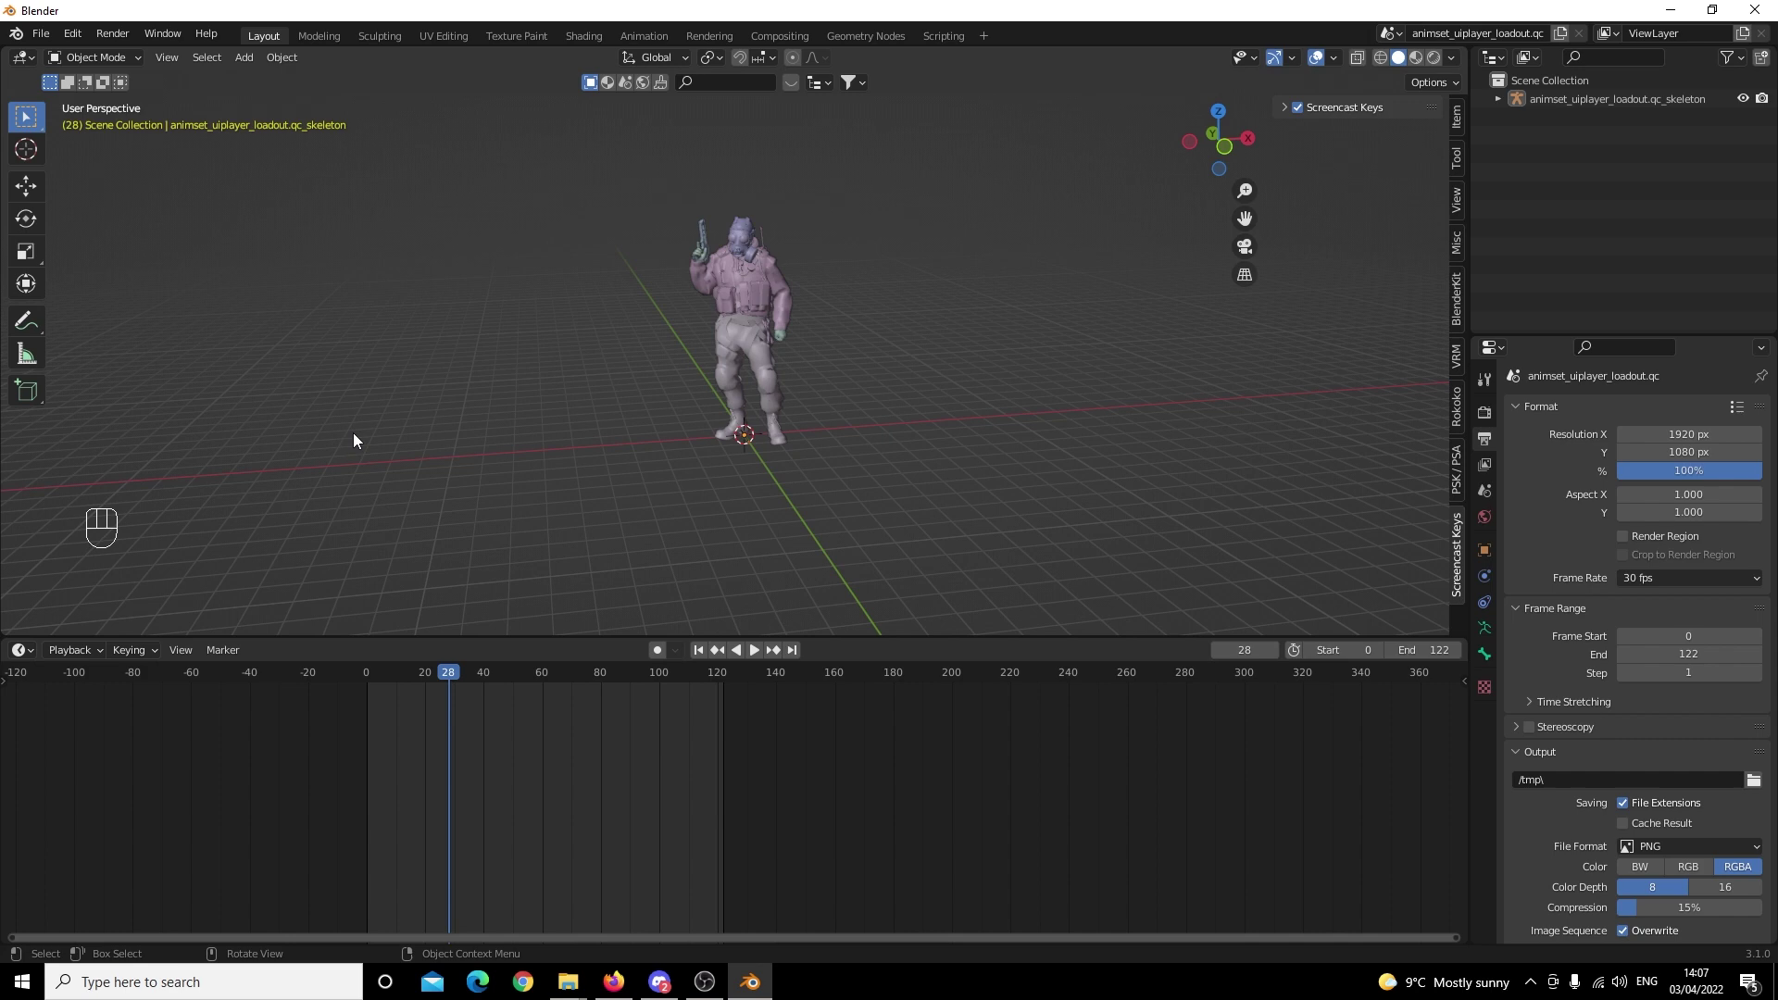
left_click_drag(1018, 274, 992, 263)
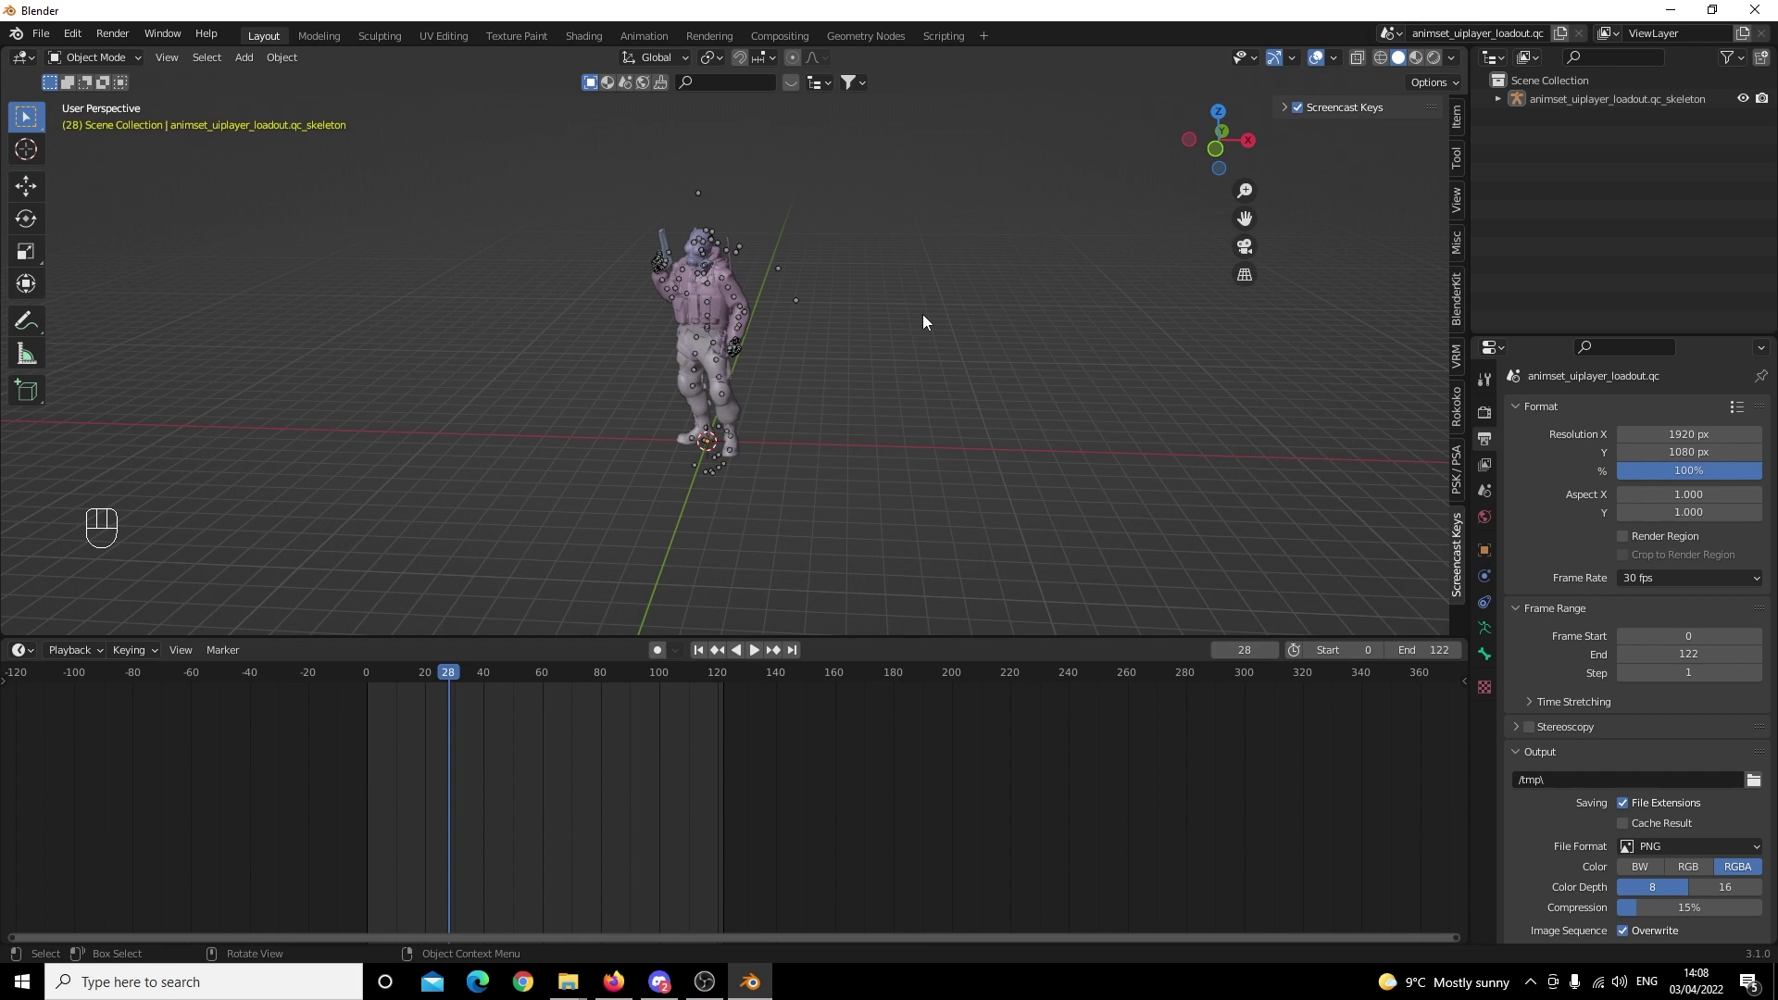
Select the skeleton and bring up the SMD import browser listing the pistol01 loadout animations.
middle_click(855, 356)
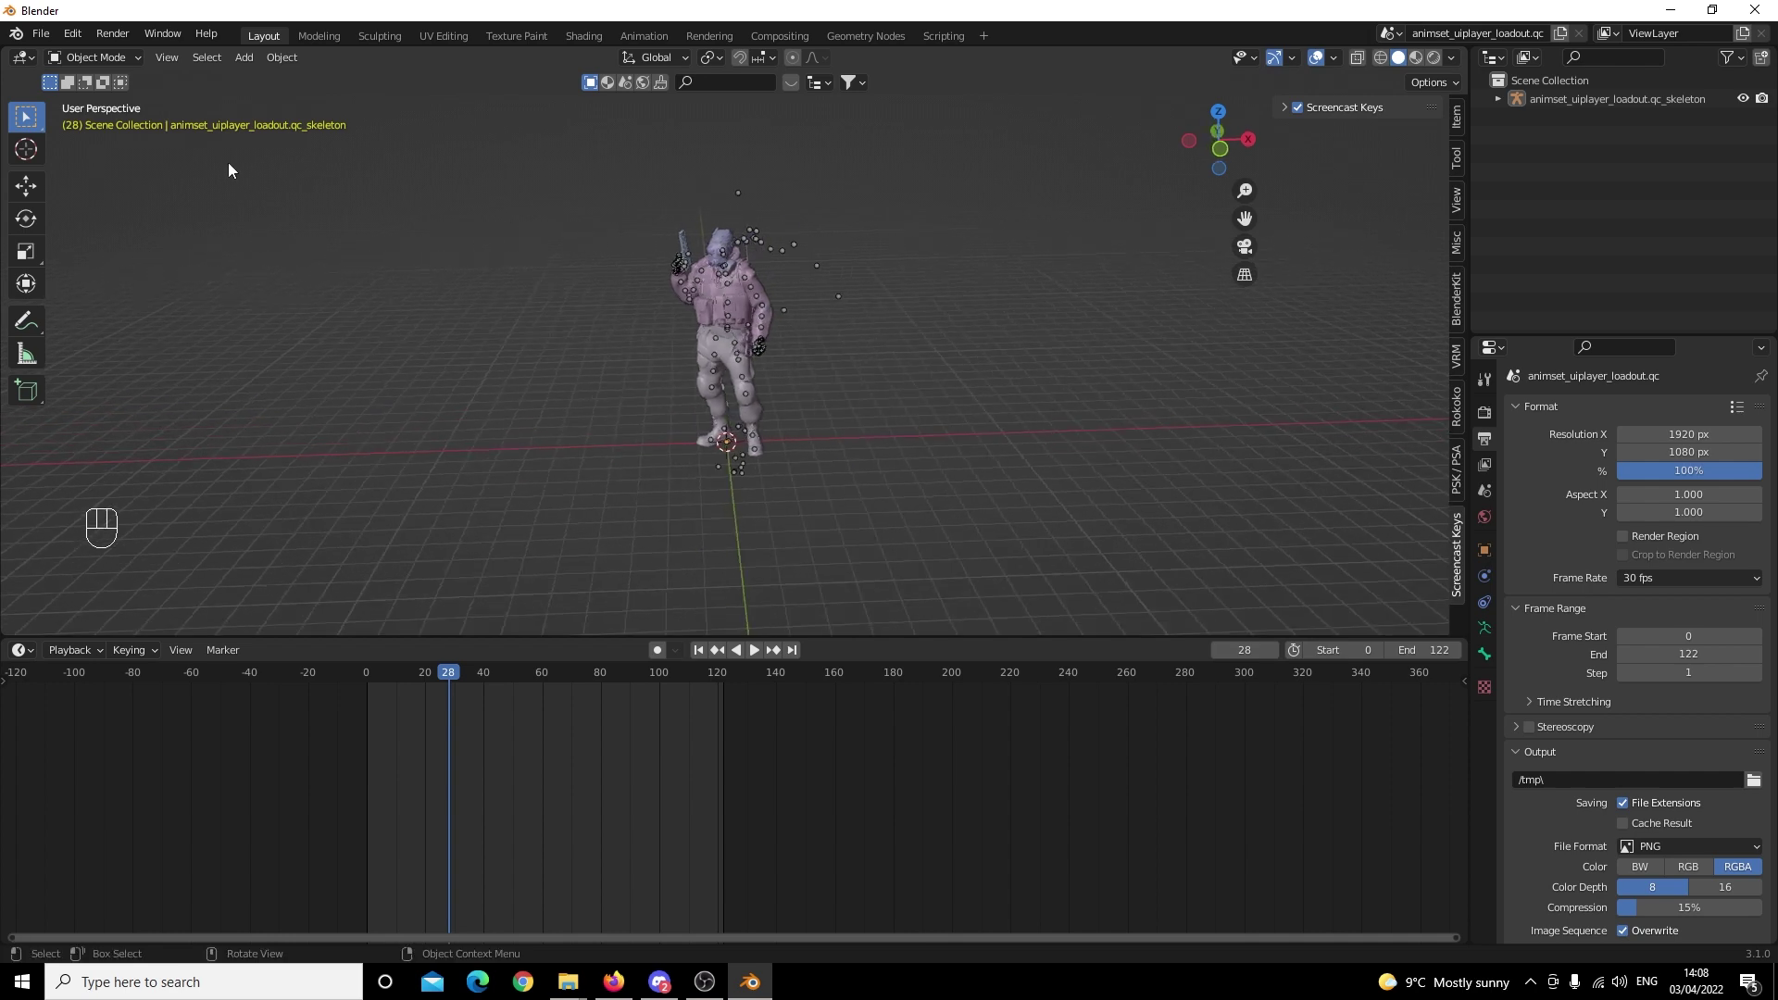
left_click_drag(414, 178, 925, 504)
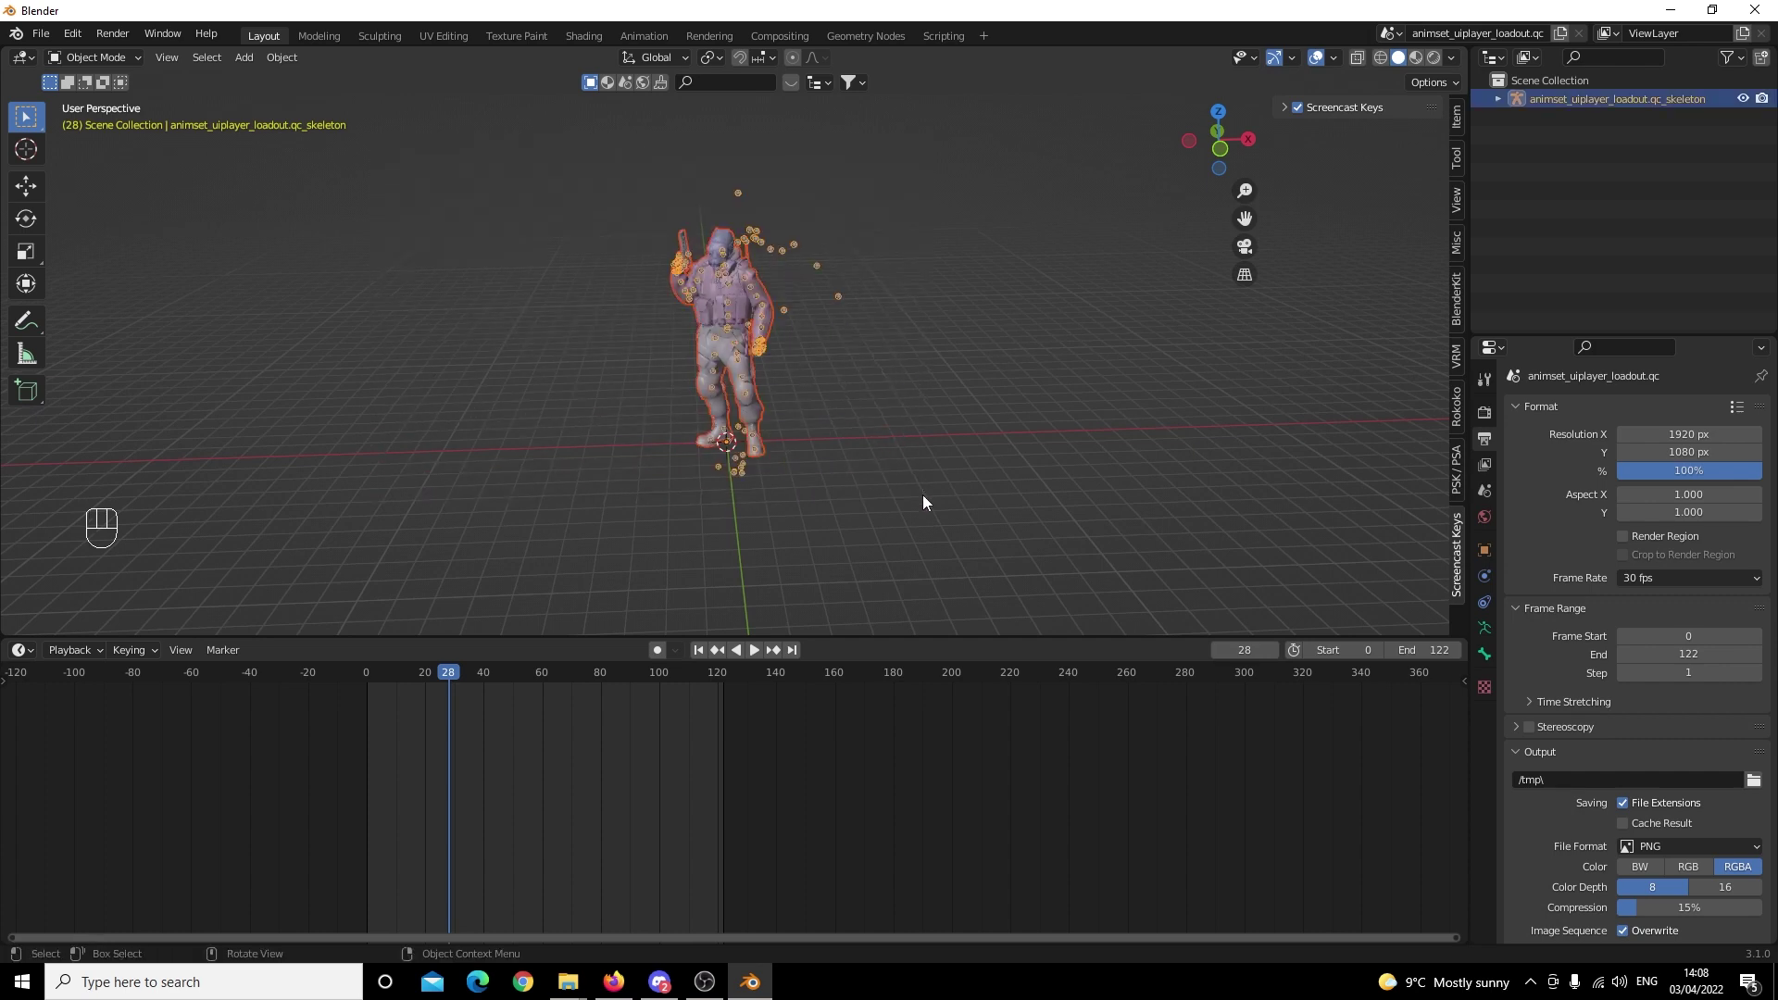
left_click_drag(44, 47, 71, 308)
left_click_drag(74, 295, 335, 776)
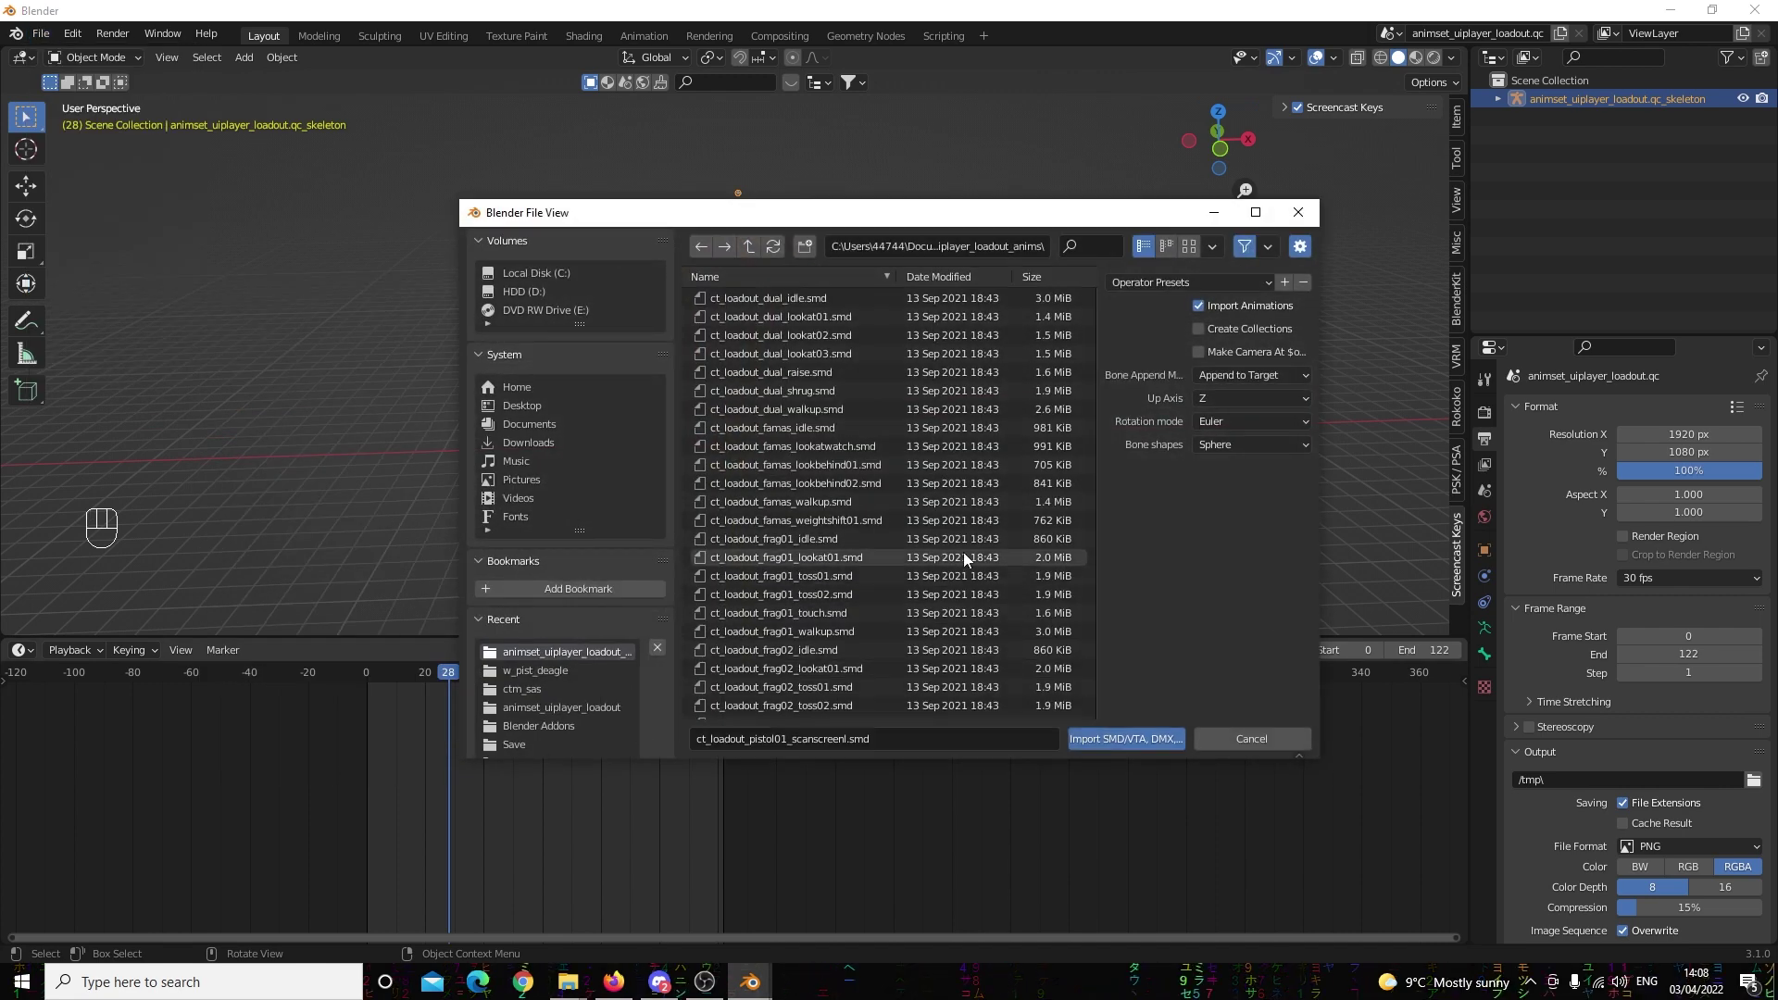
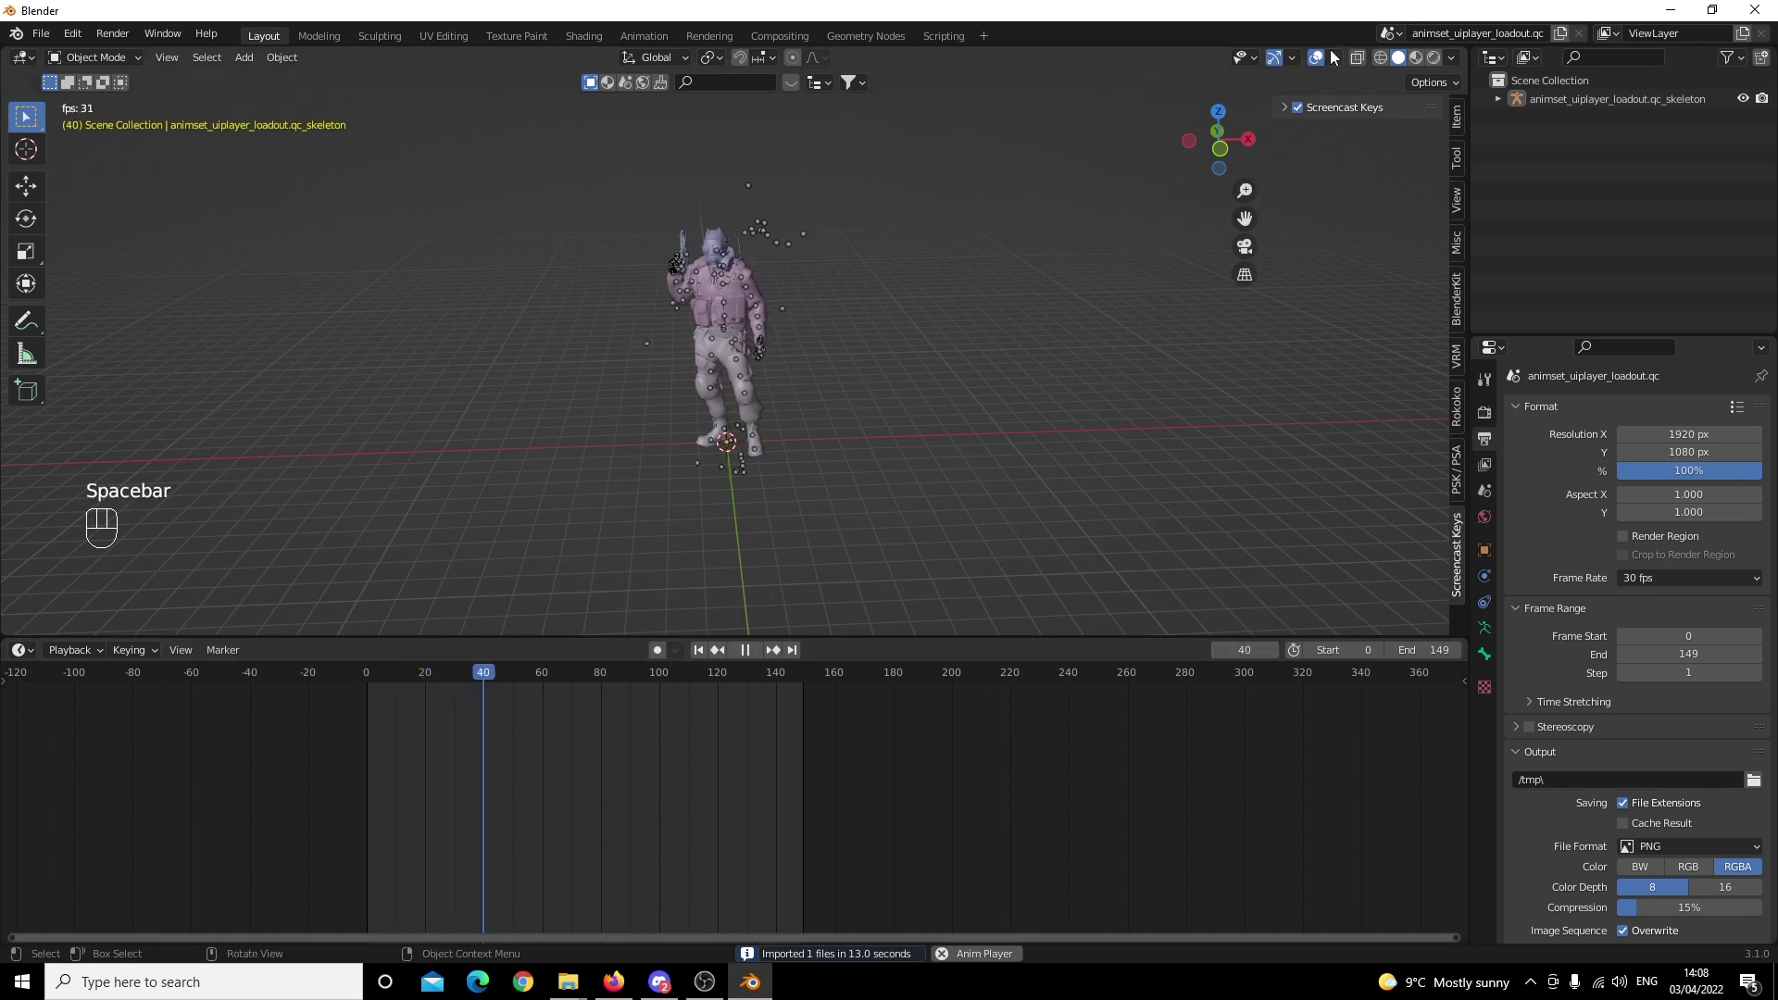
Play the 149-frame pistol animation with overlays hidden and stop it at frame 86.
left_click(1323, 59)
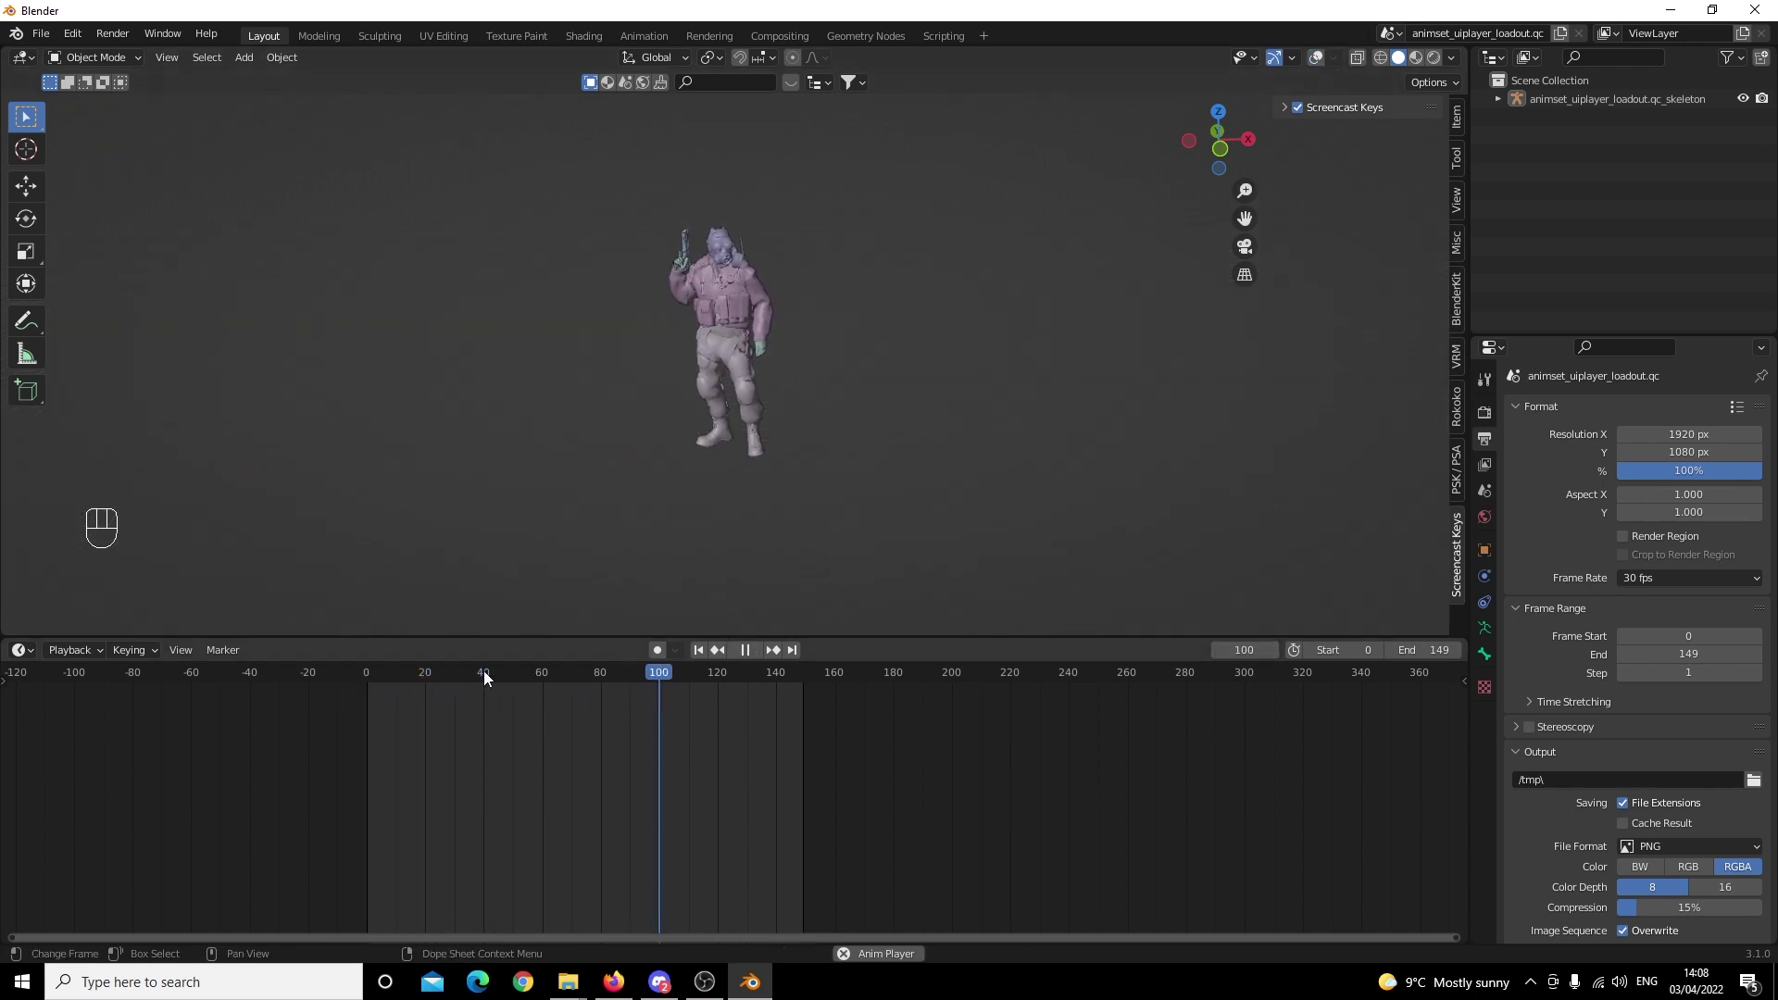
left_click(491, 676)
left_click(421, 687)
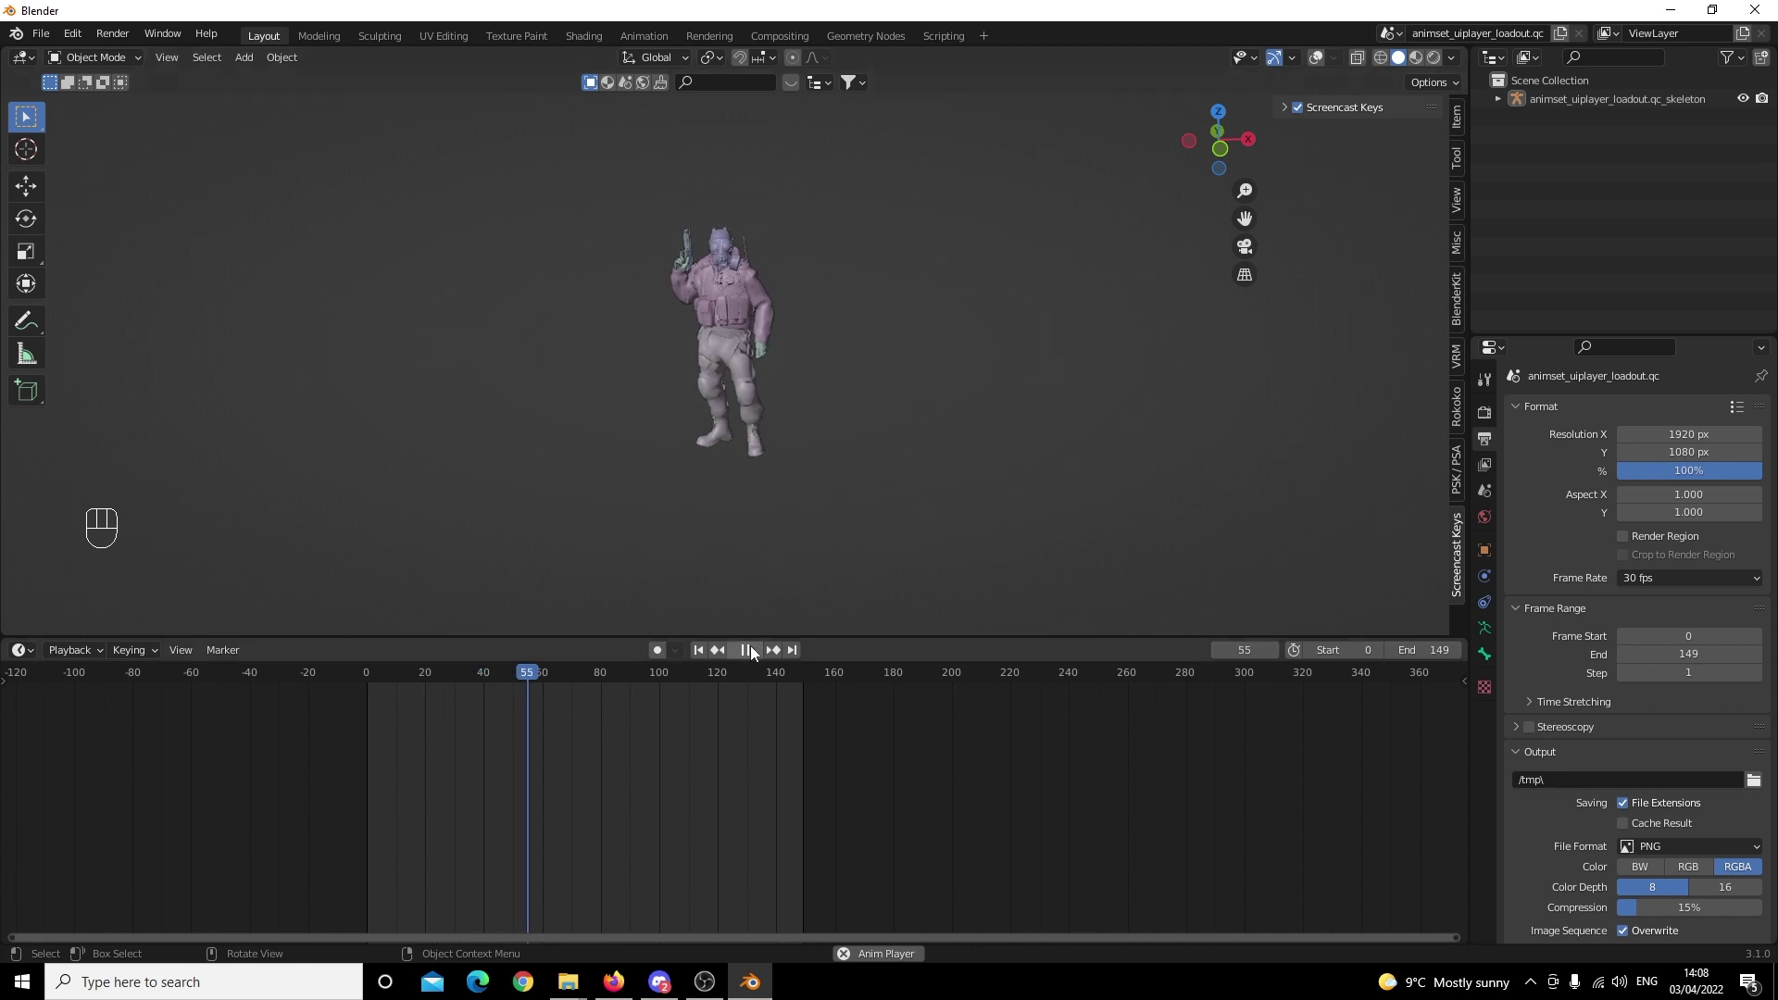
left_click(756, 652)
key("space")
key("space")
Restore the bone and grid overlays and bring up the timeline's Editor Type list.
left_click(1321, 63)
left_click_drag(498, 179, 1020, 534)
left_click(971, 463)
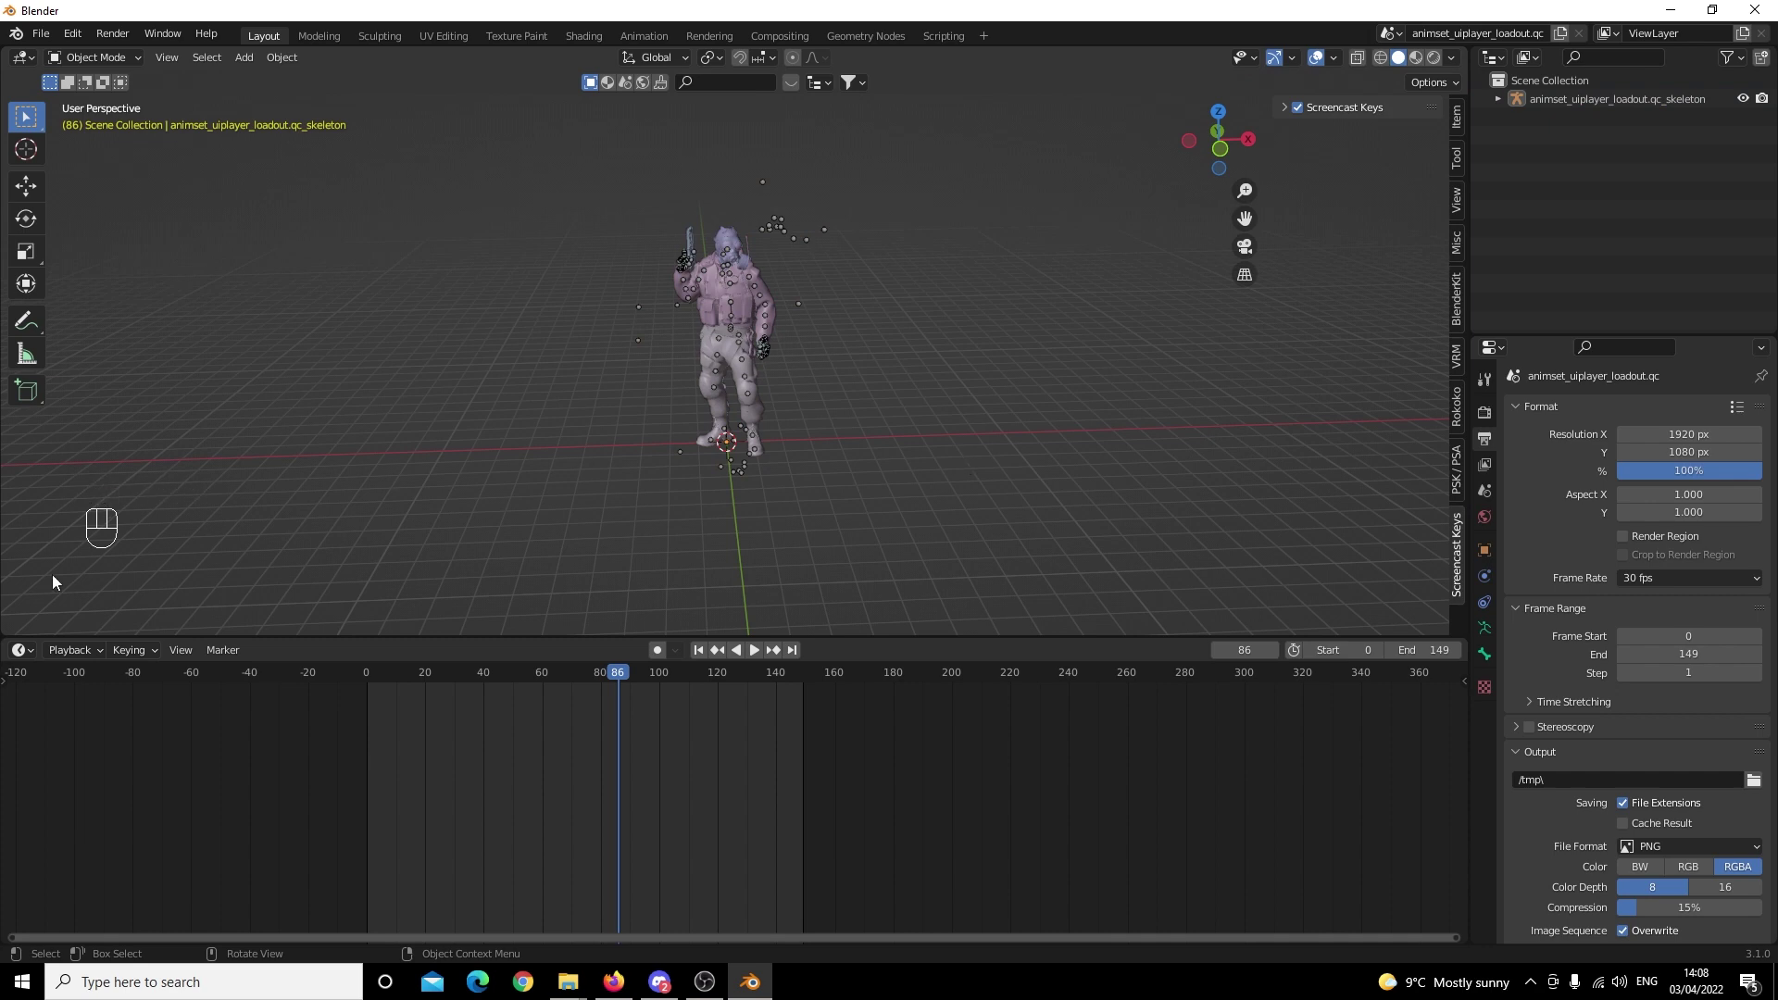
left_click_drag(43, 654, 218, 803)
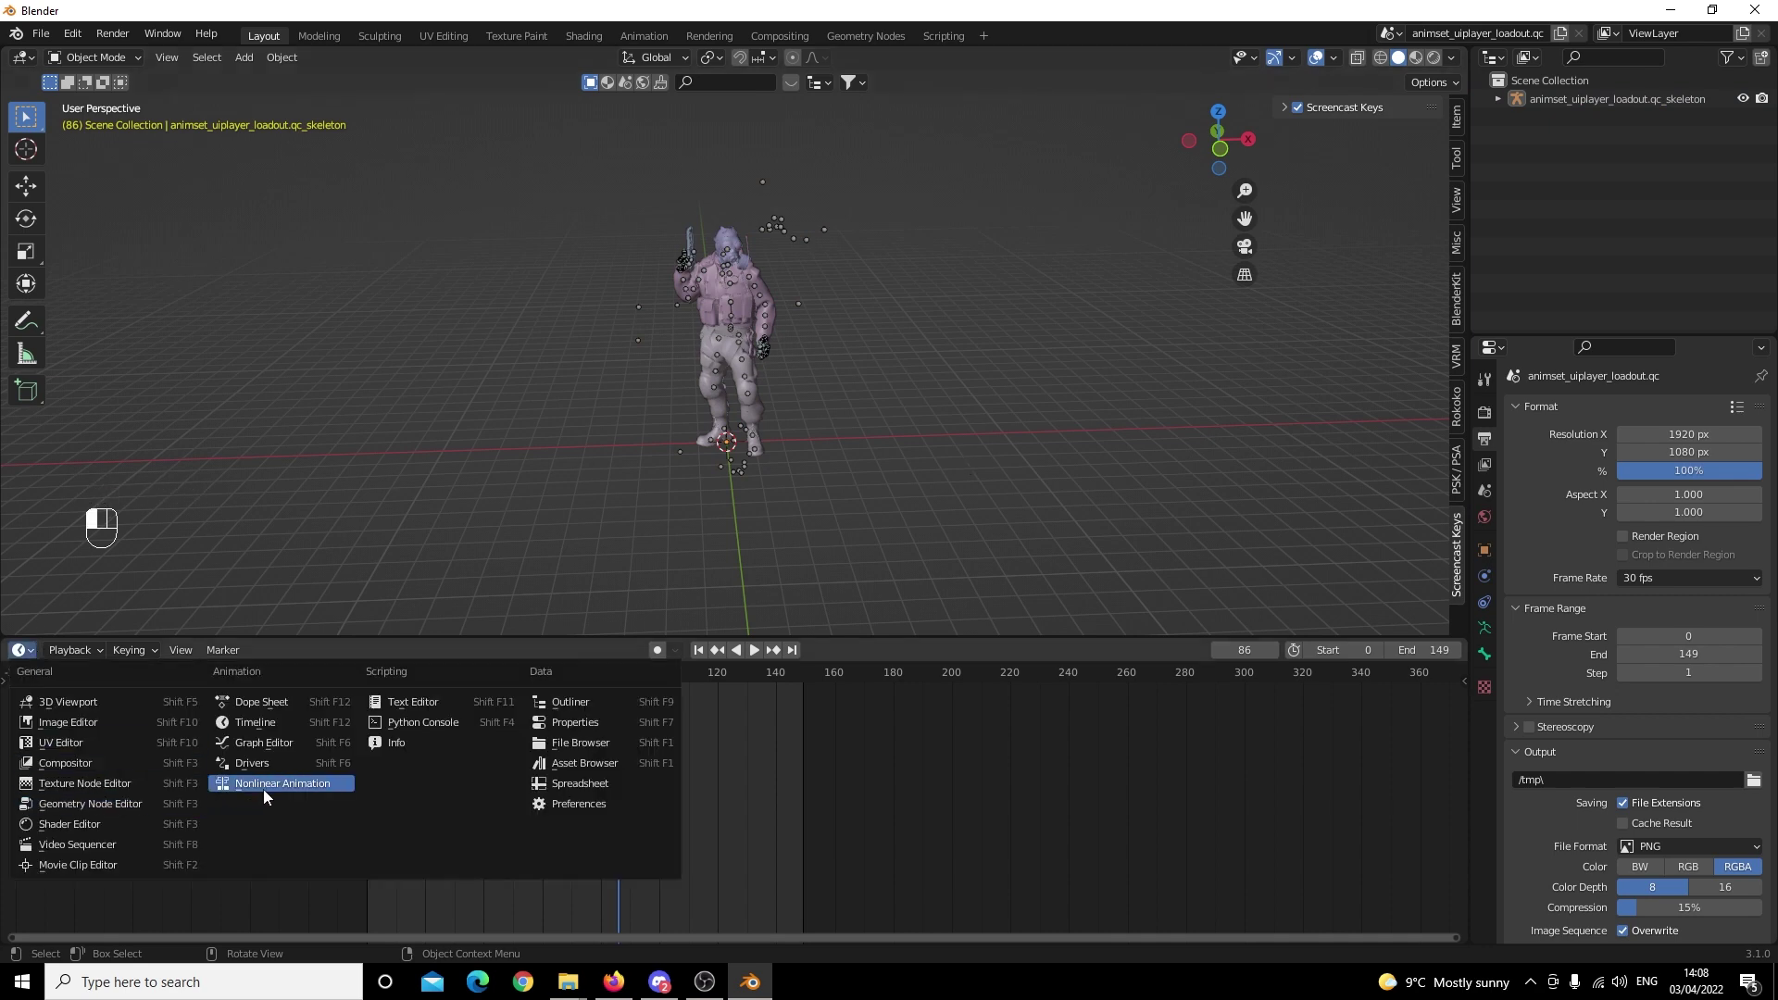
Switch the timeline area to the Nonlinear Animation editor showing the skeleton's keys.
left_click(275, 794)
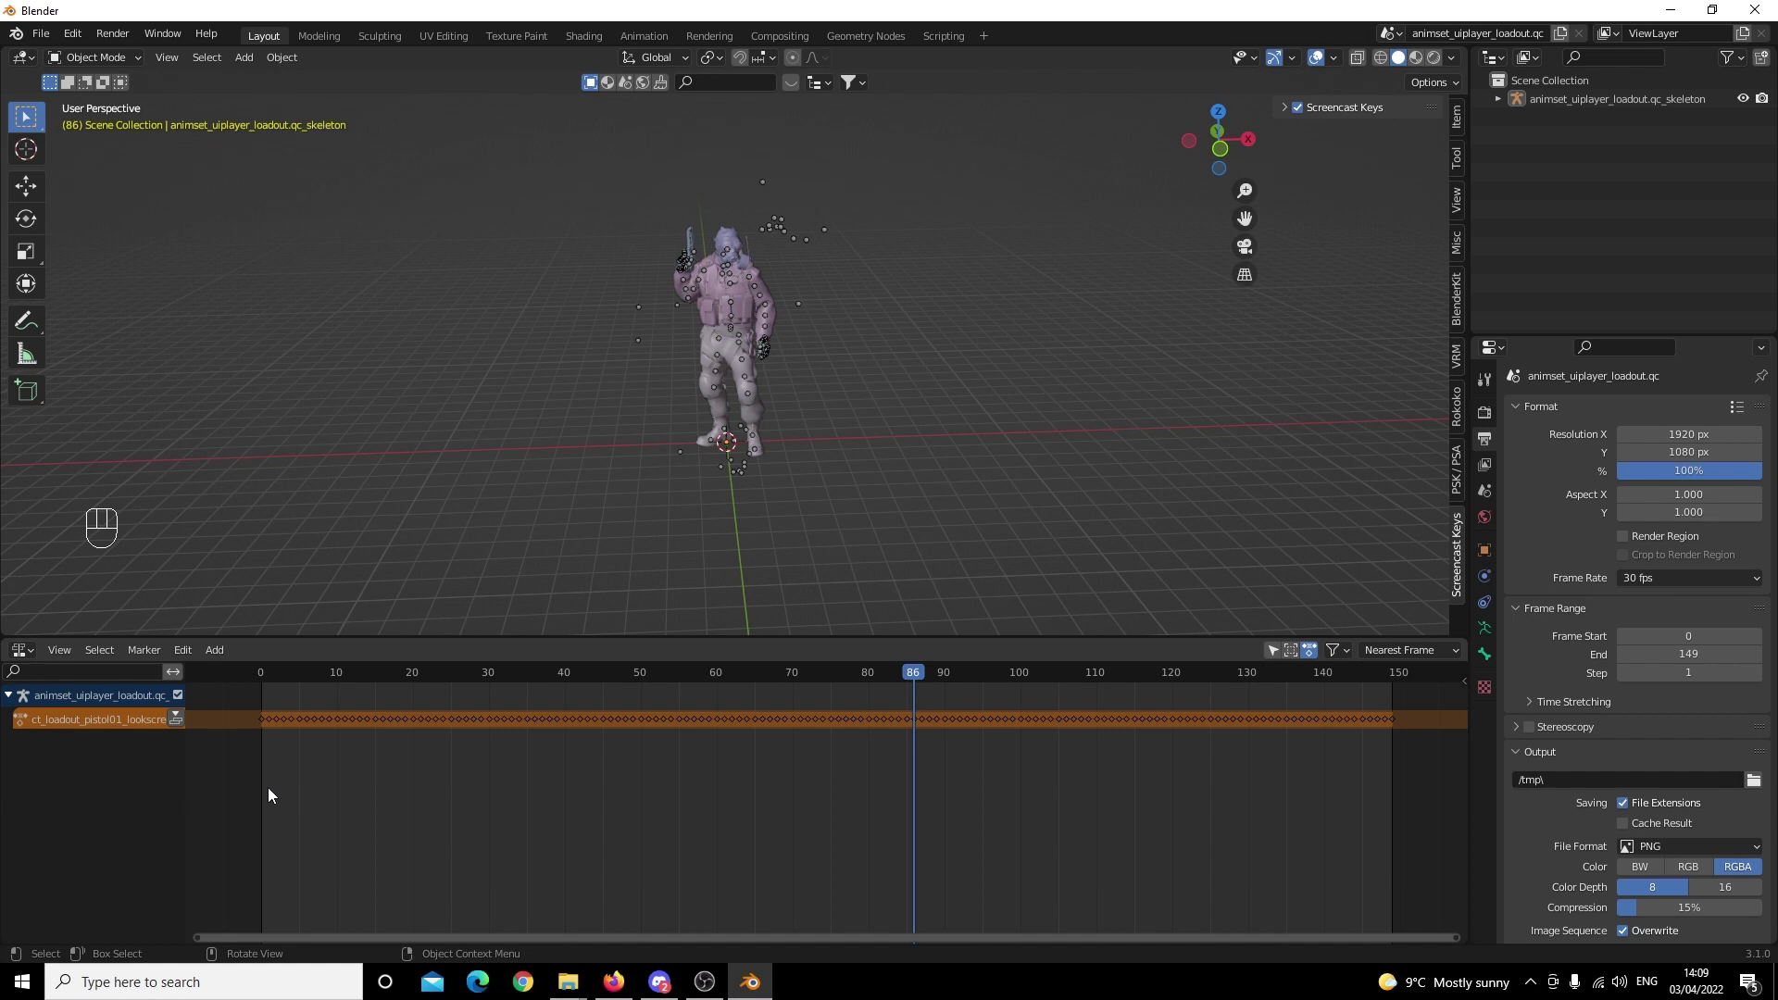
Push the skeleton's action down into an NLA strip ct_loadout_pistol01_lookscreenshakehand spanning frames 0–149.
left_click_drag(310, 673, 272, 671)
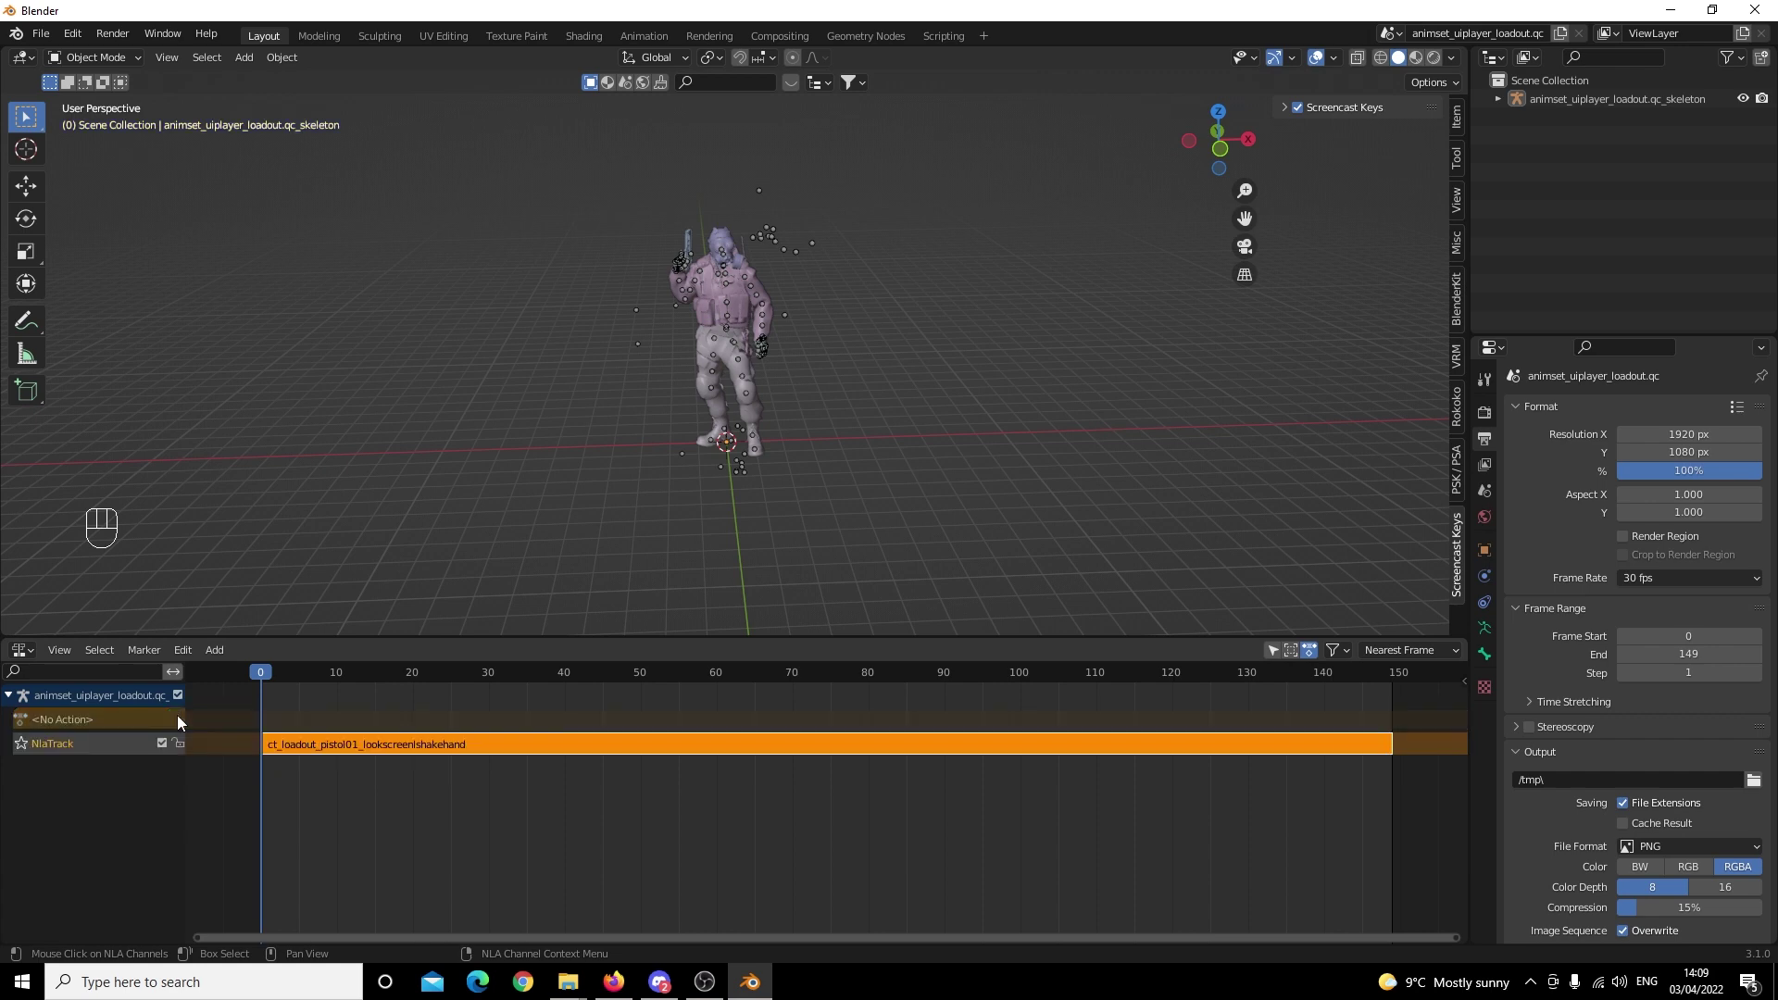
left_click(159, 801)
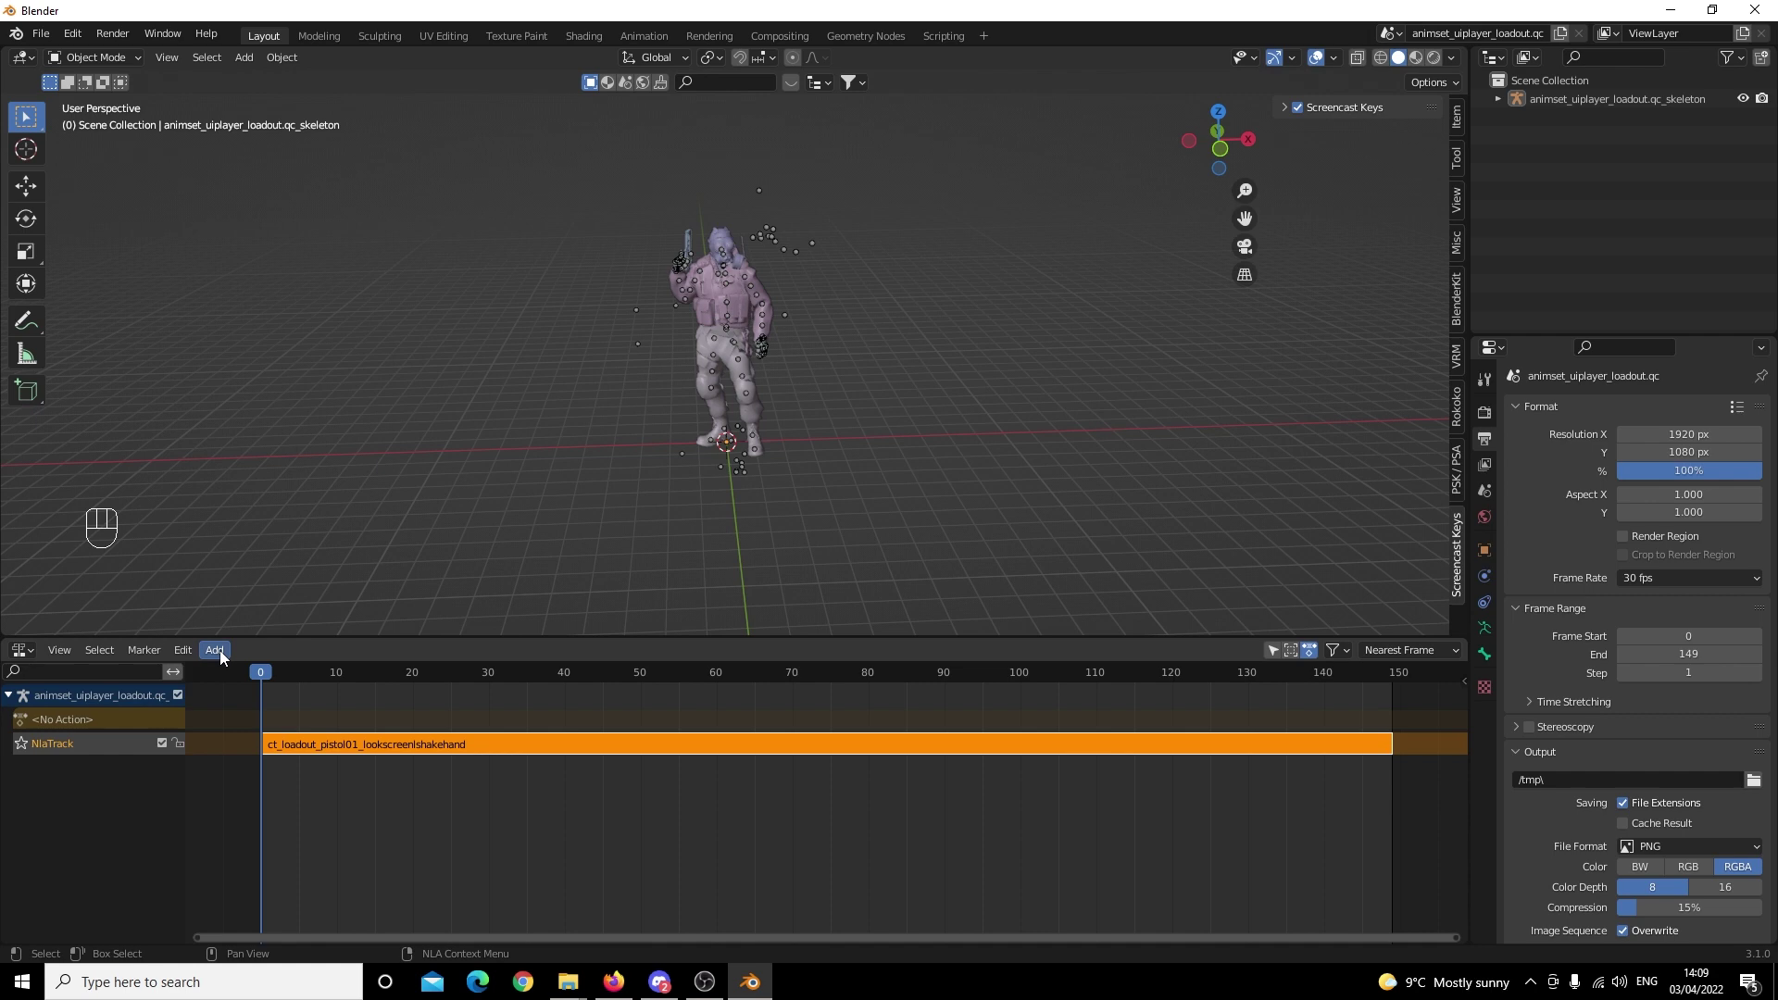
left_click_drag(227, 656, 394, 659)
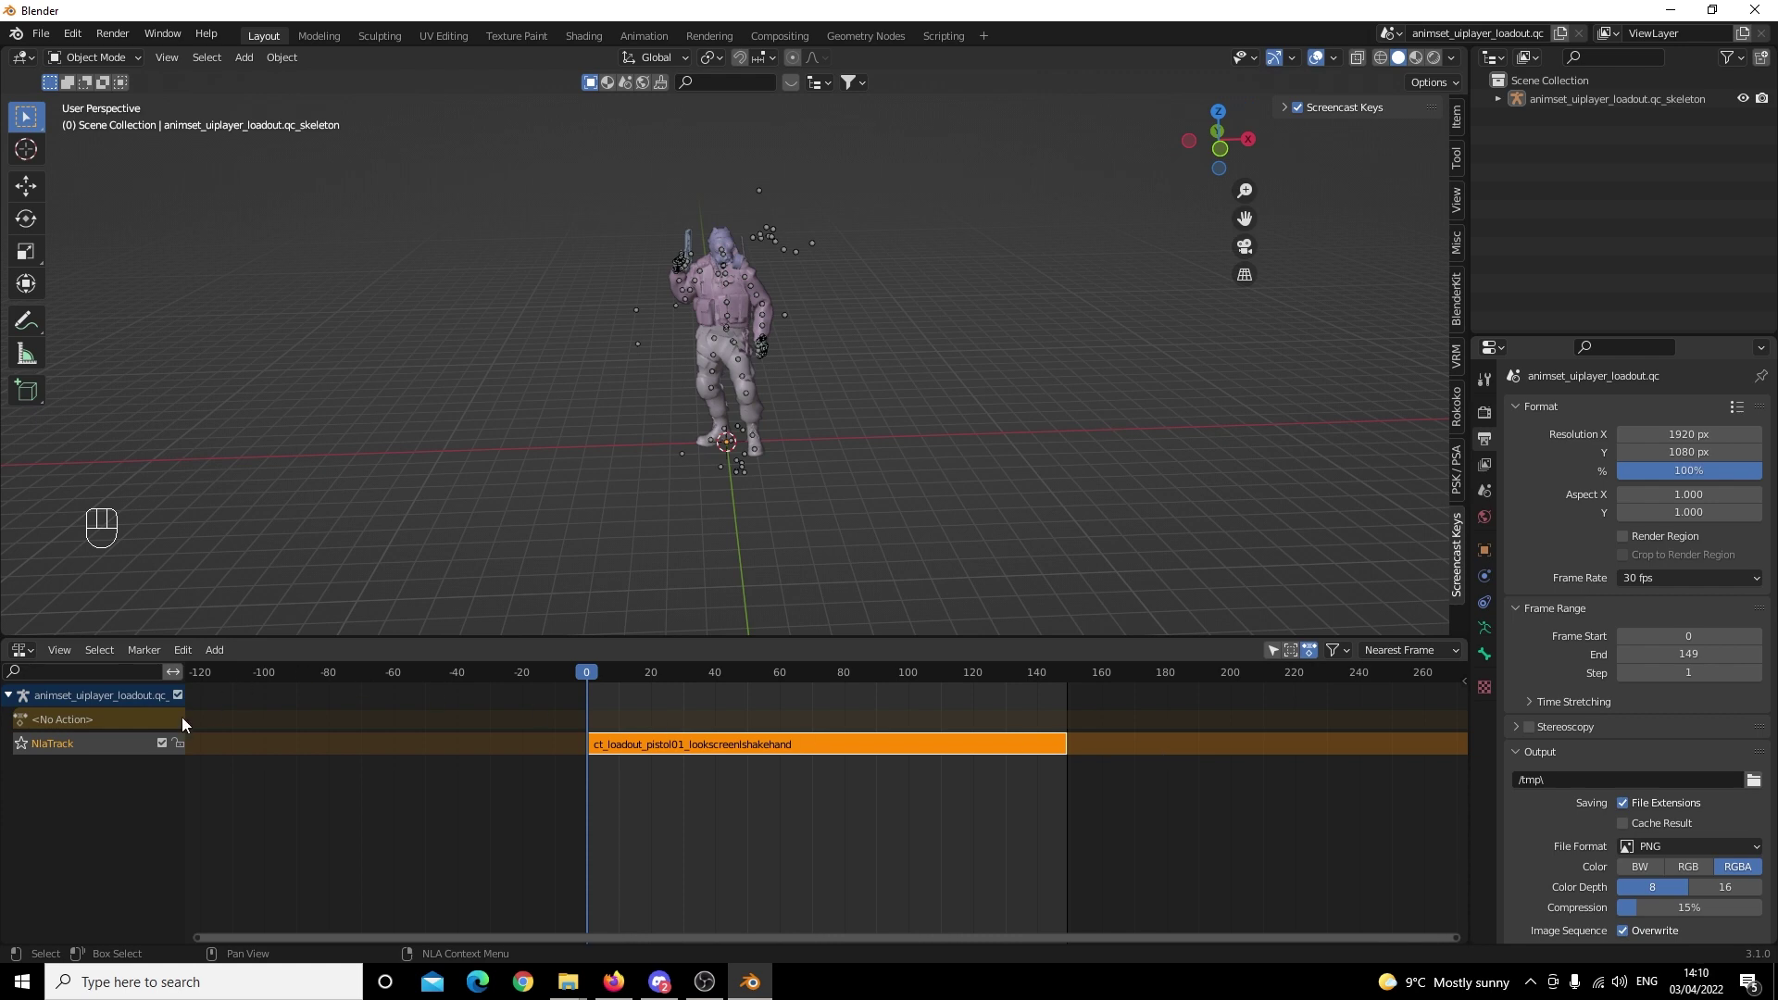
left_click_drag(218, 659, 56, 767)
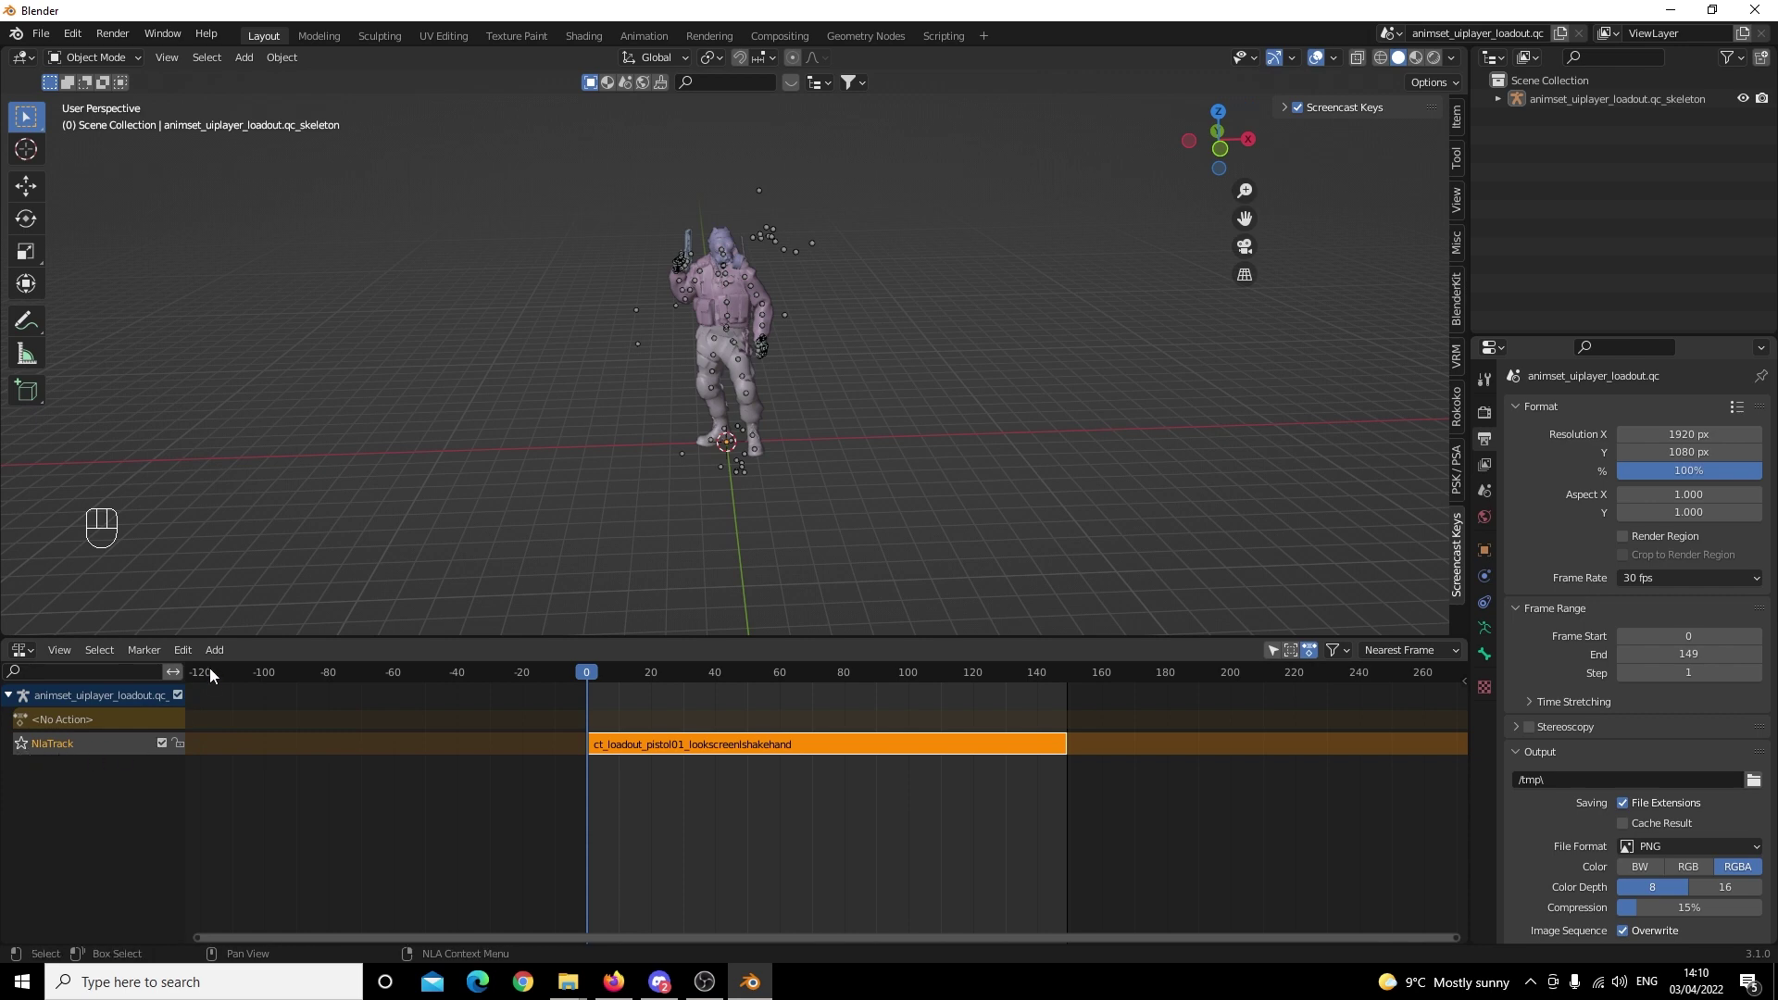
Add several empty NLA tracks beneath the lookscreenshakehand strip via Add > Add Tracks.
left_click_drag(226, 652, 297, 787)
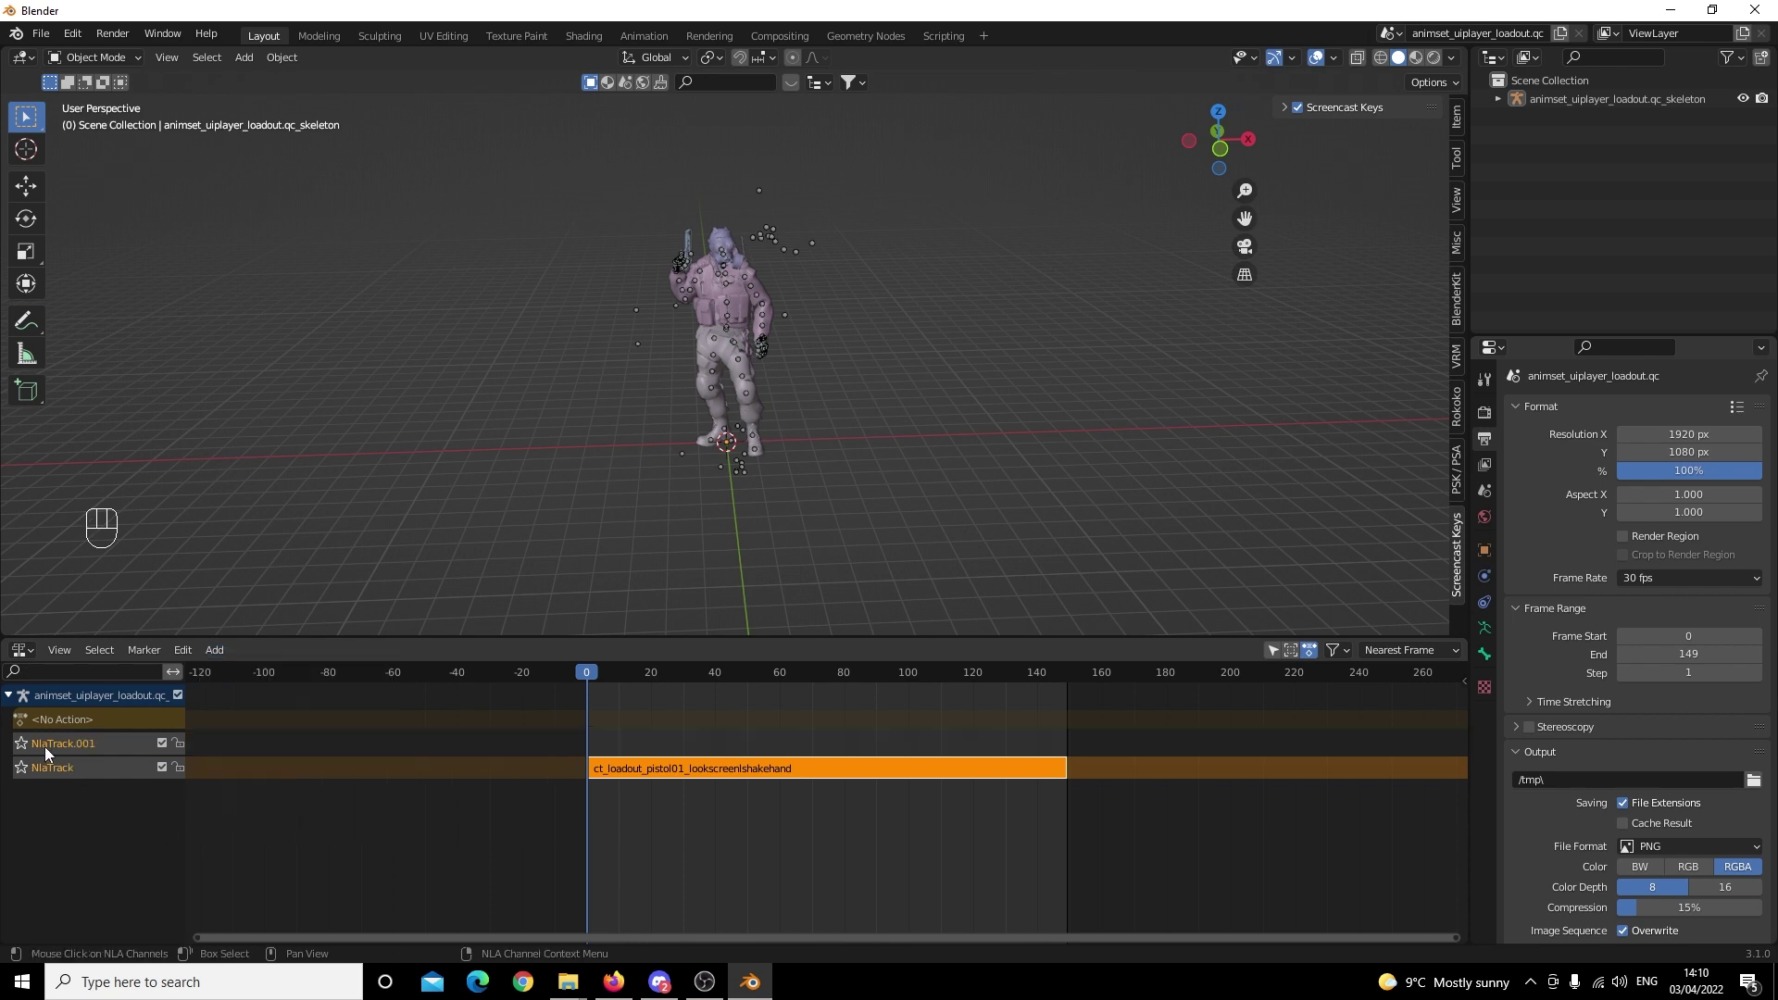
left_click(52, 753)
left_click(82, 810)
left_click(81, 811)
left_click(73, 774)
left_click(81, 753)
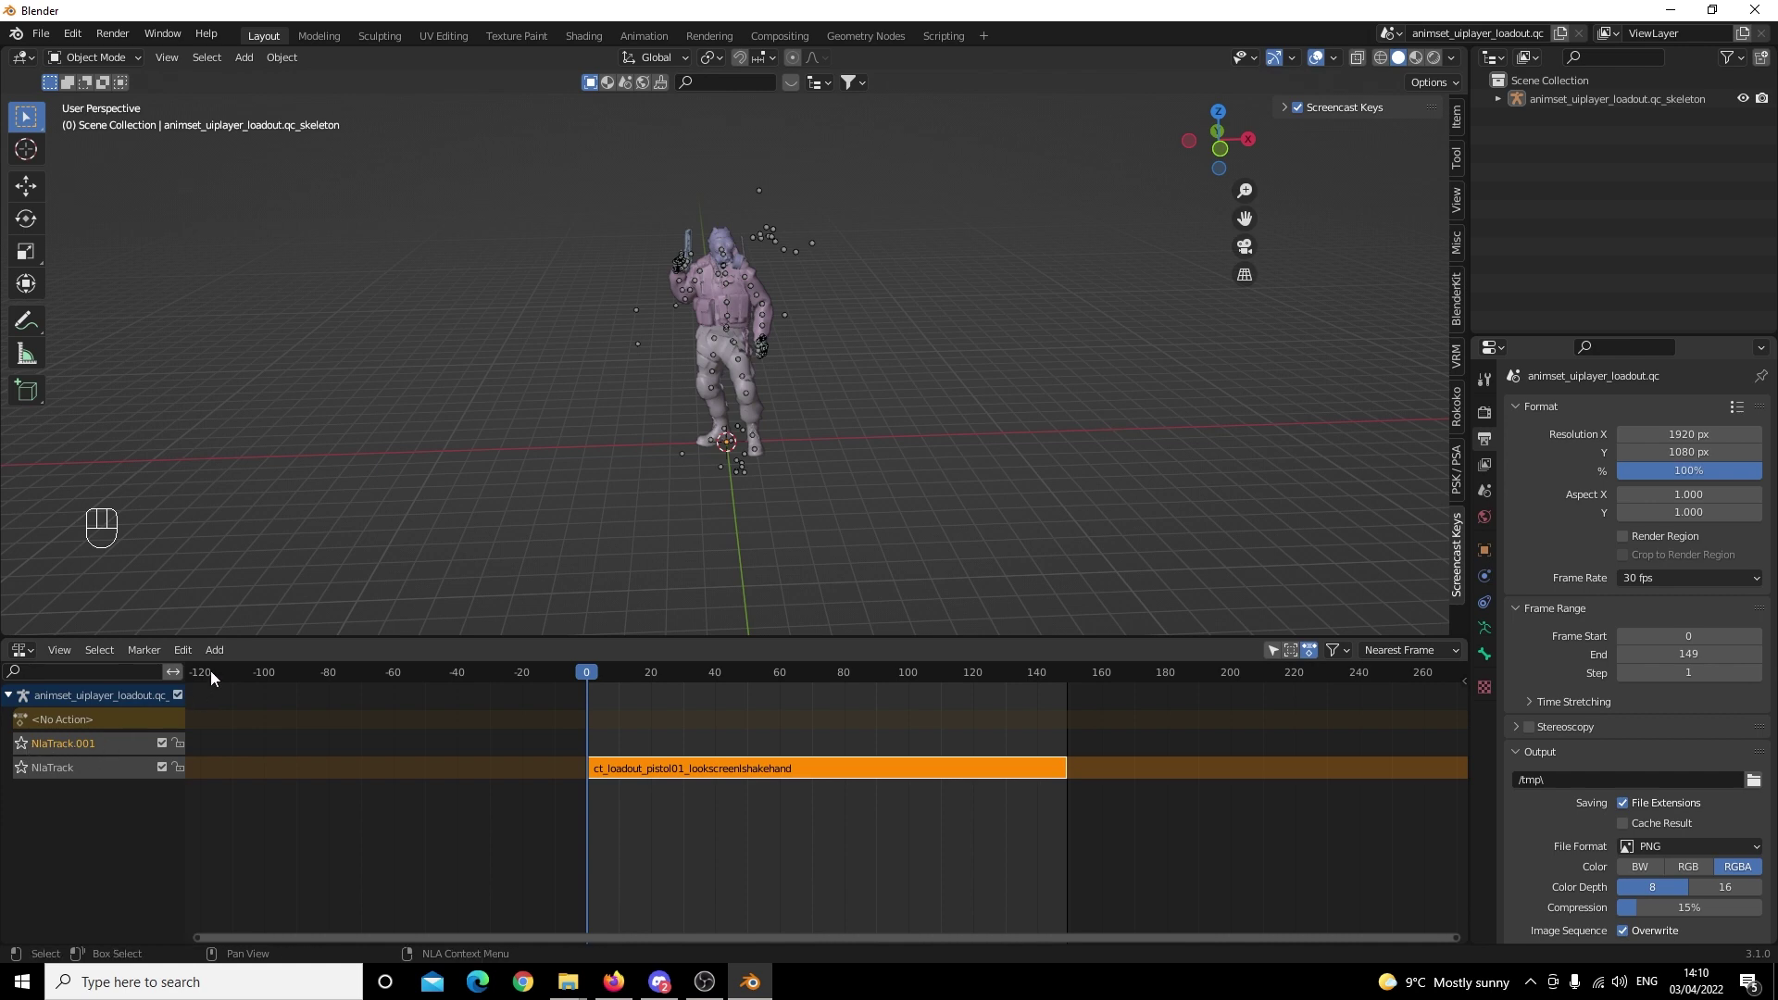
left_click_drag(223, 656, 281, 785)
left_click(93, 747)
left_click(71, 793)
left_click(73, 771)
left_click(91, 752)
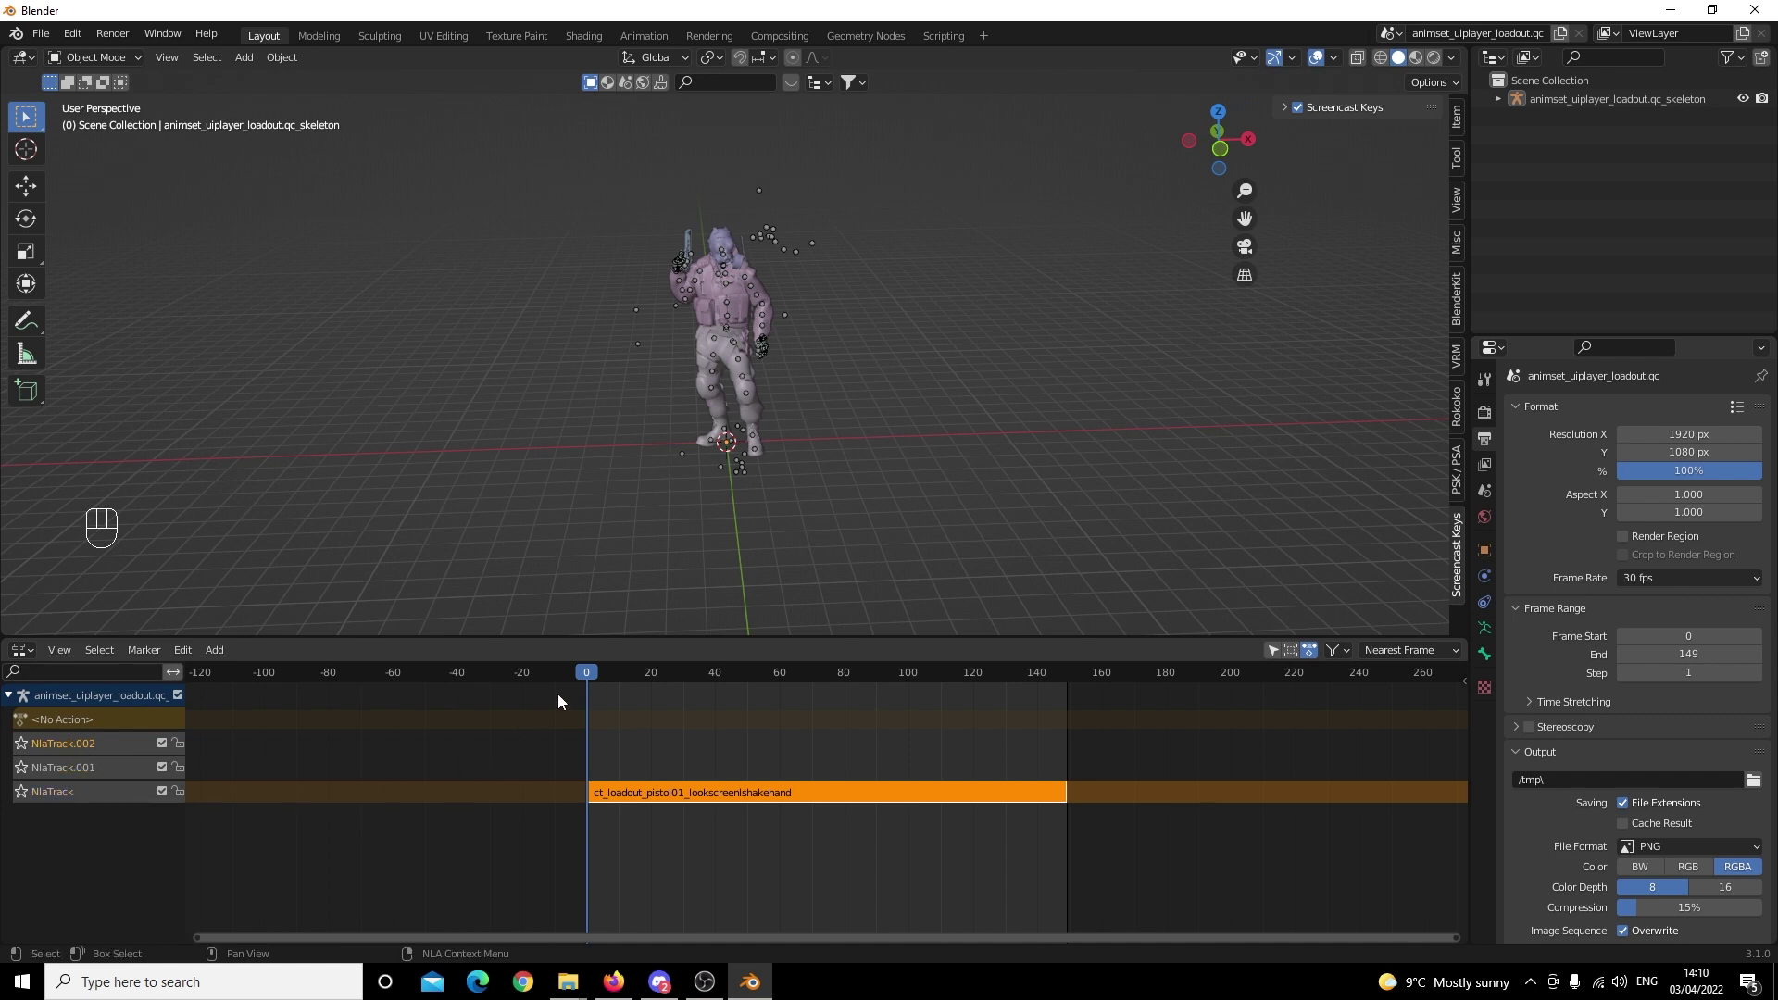
Scrub the playhead to frame 41 of the lookscreenshakehand strip.
left_click_drag(592, 681, 725, 773)
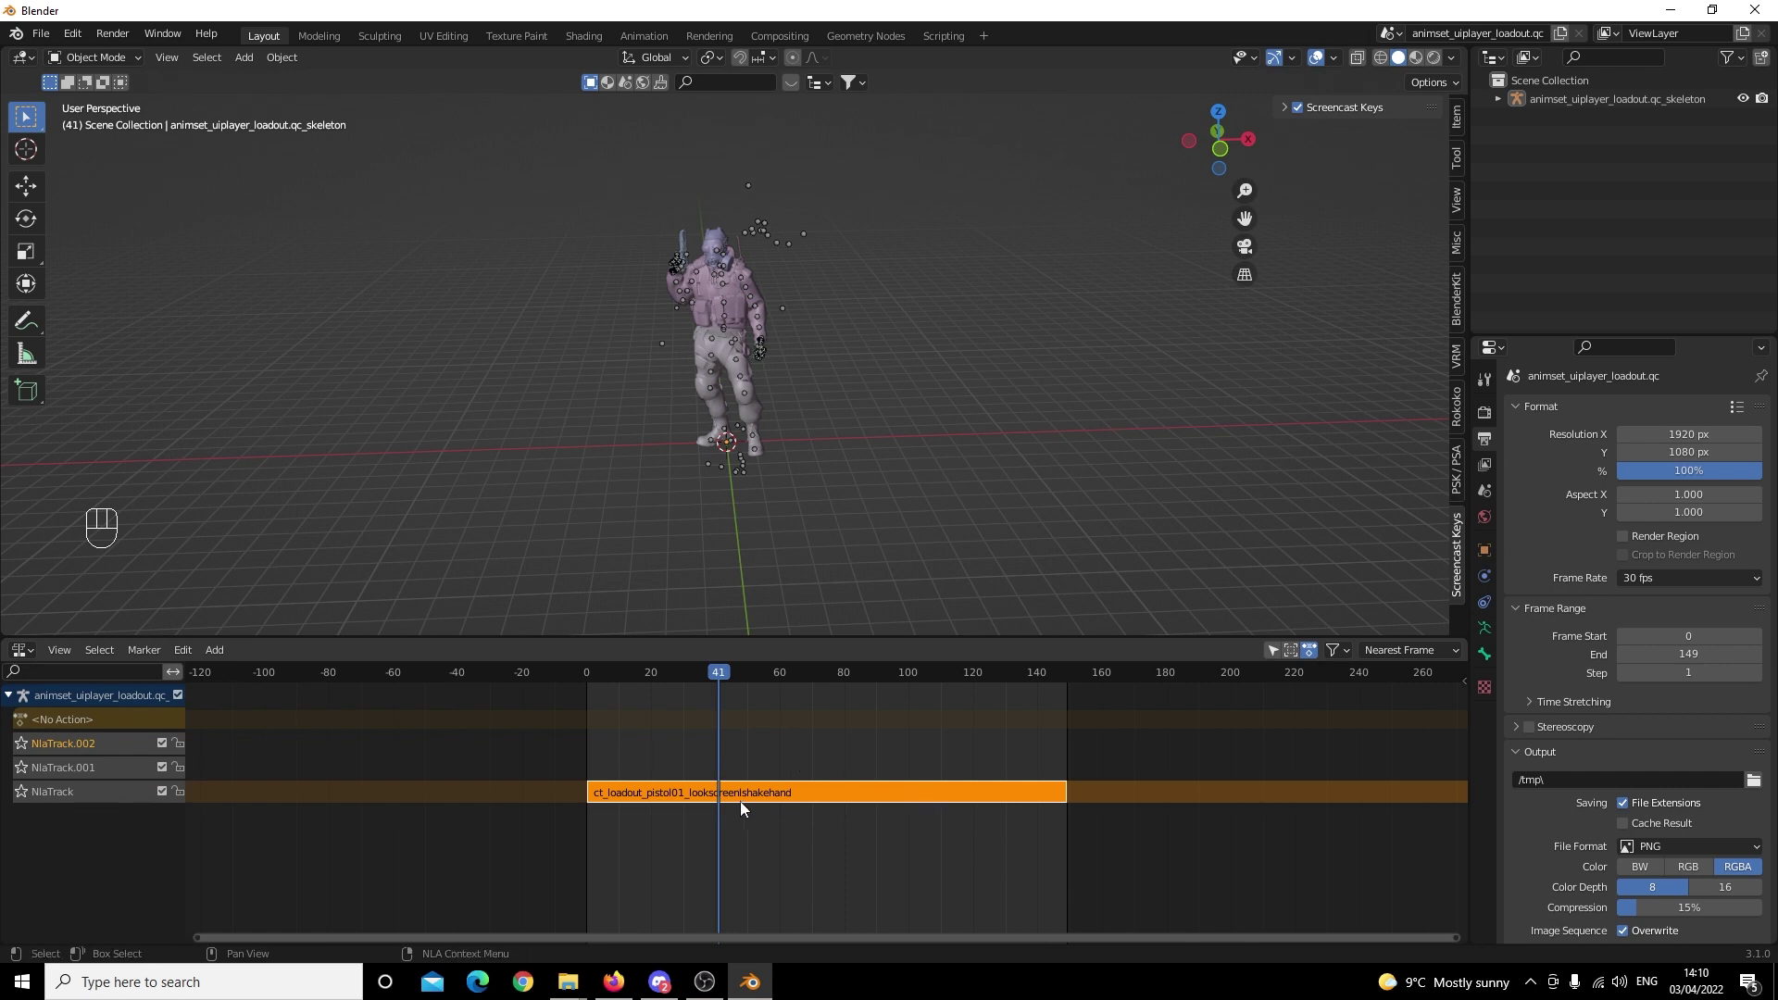
Shift lookscreenshakehand to around frame 149 and add ct_loadout_pistol01_walkup on the lower track.
left_click_drag(750, 797, 1226, 750)
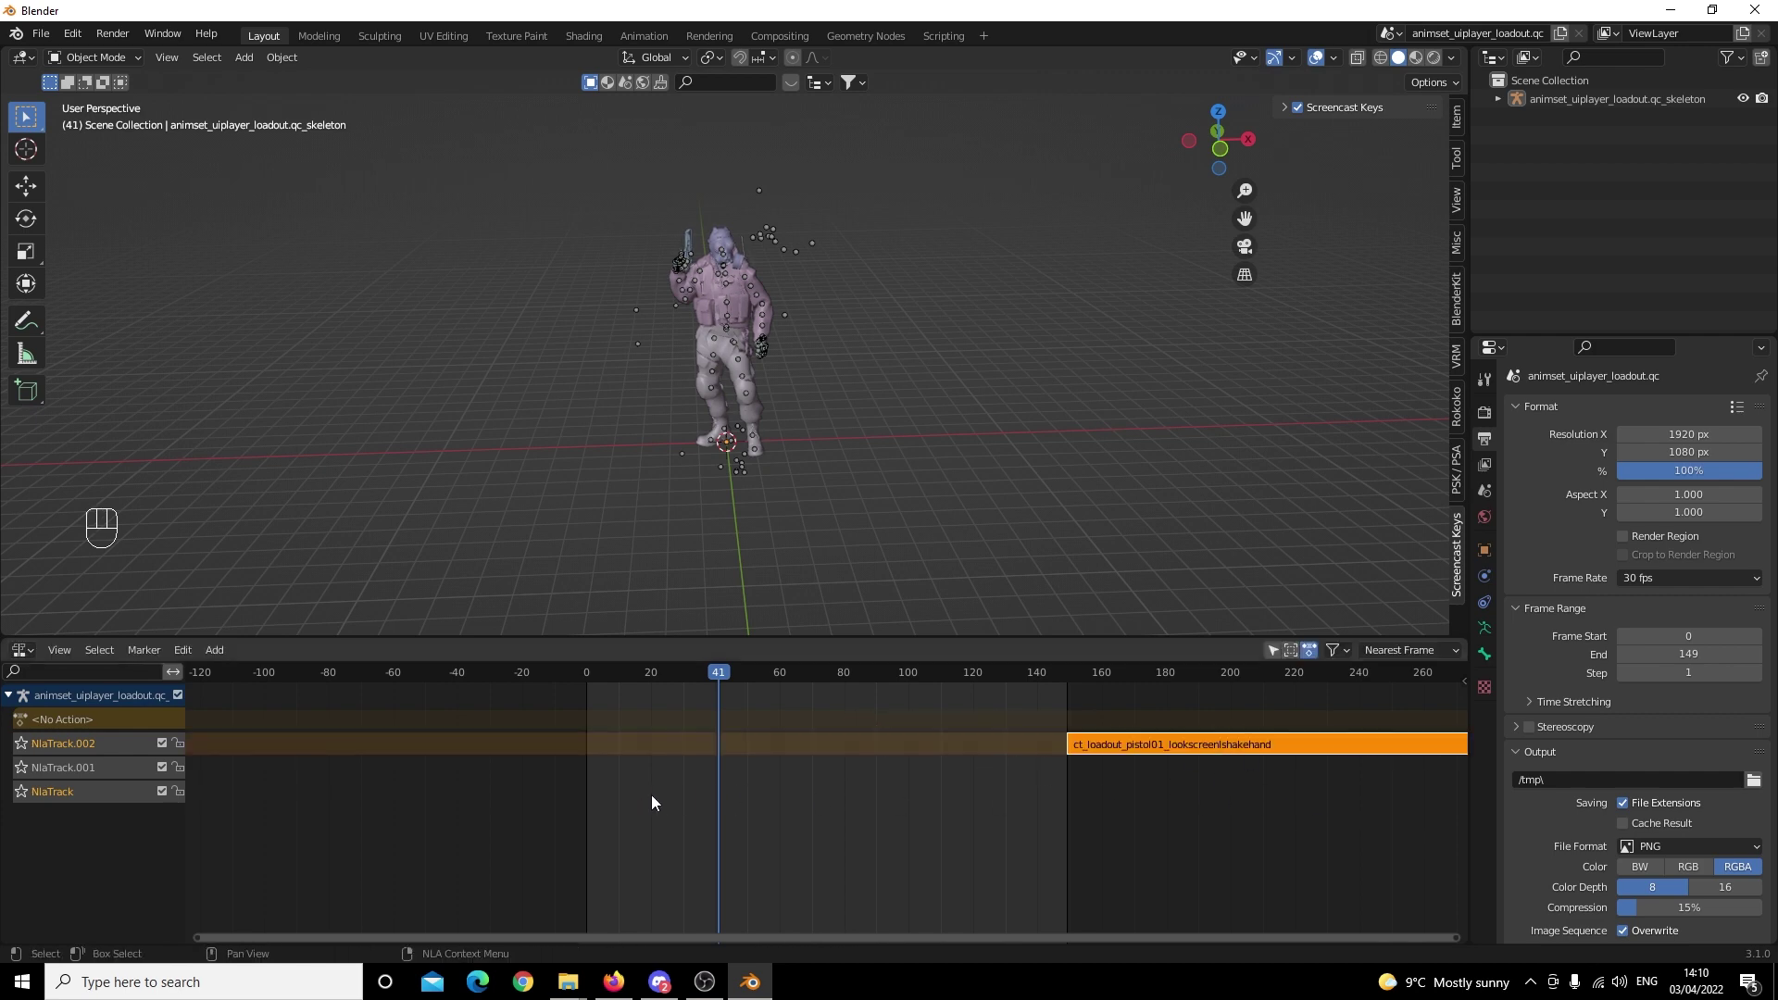
left_click(658, 798)
left_click(74, 796)
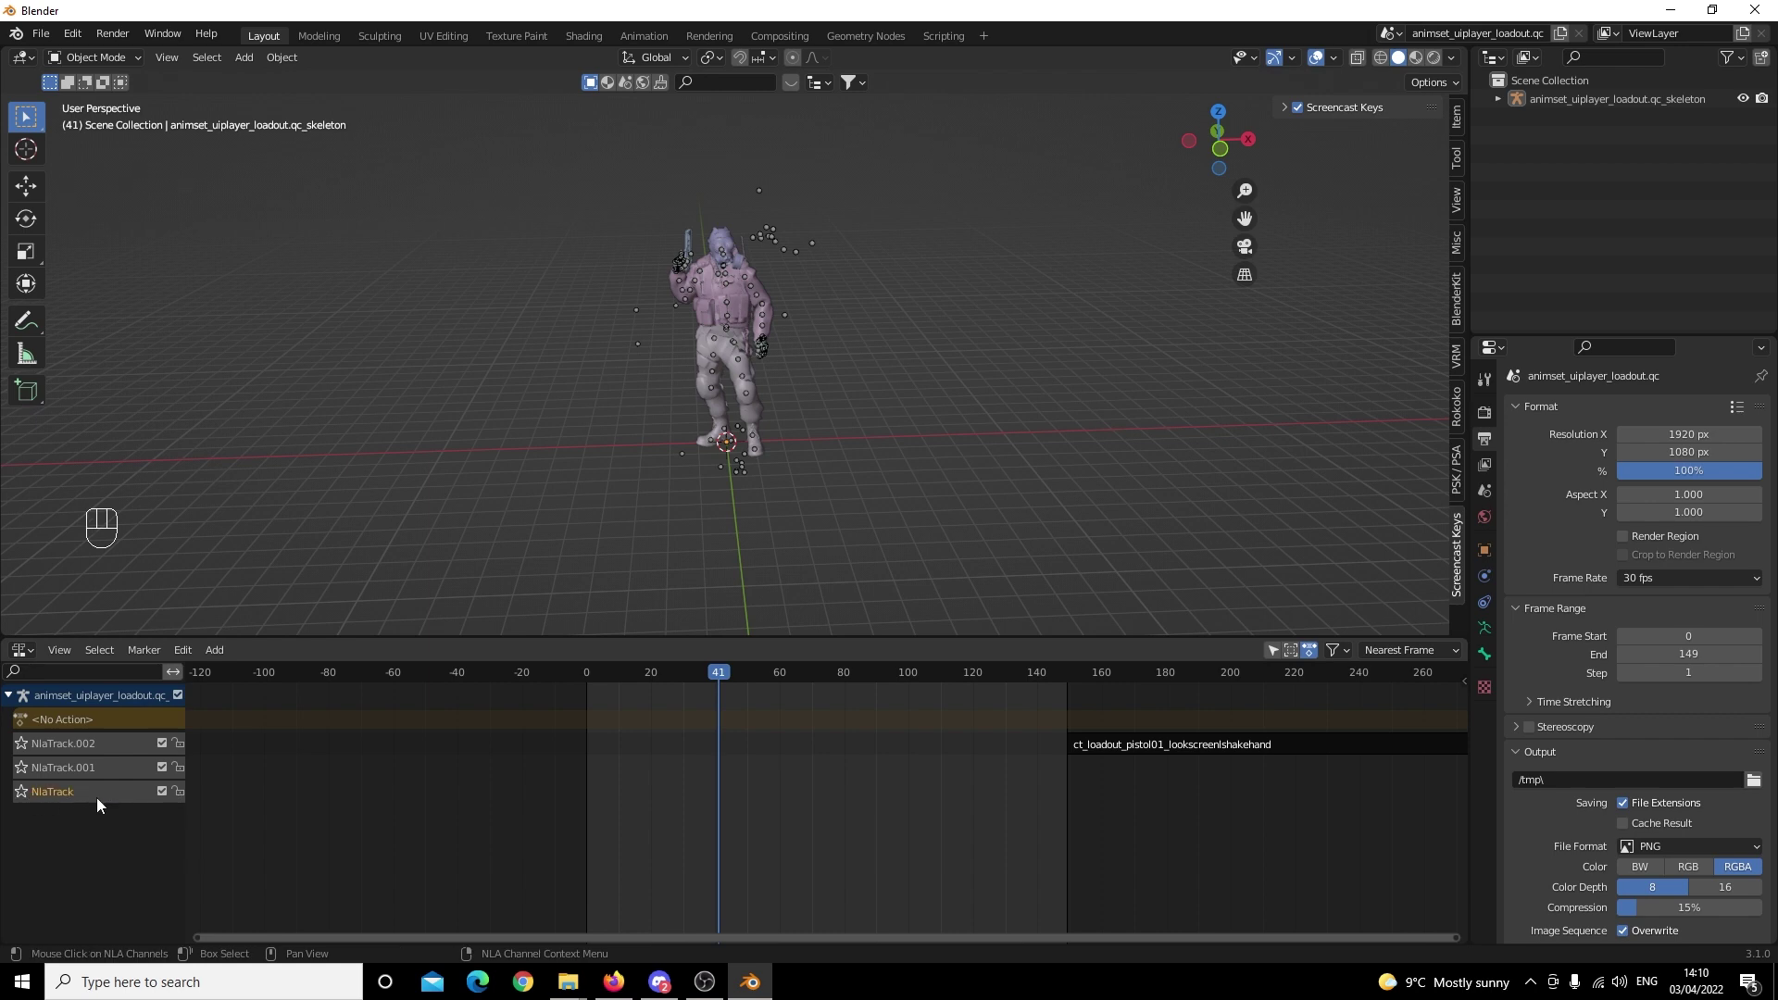
left_click_drag(222, 650, 232, 673)
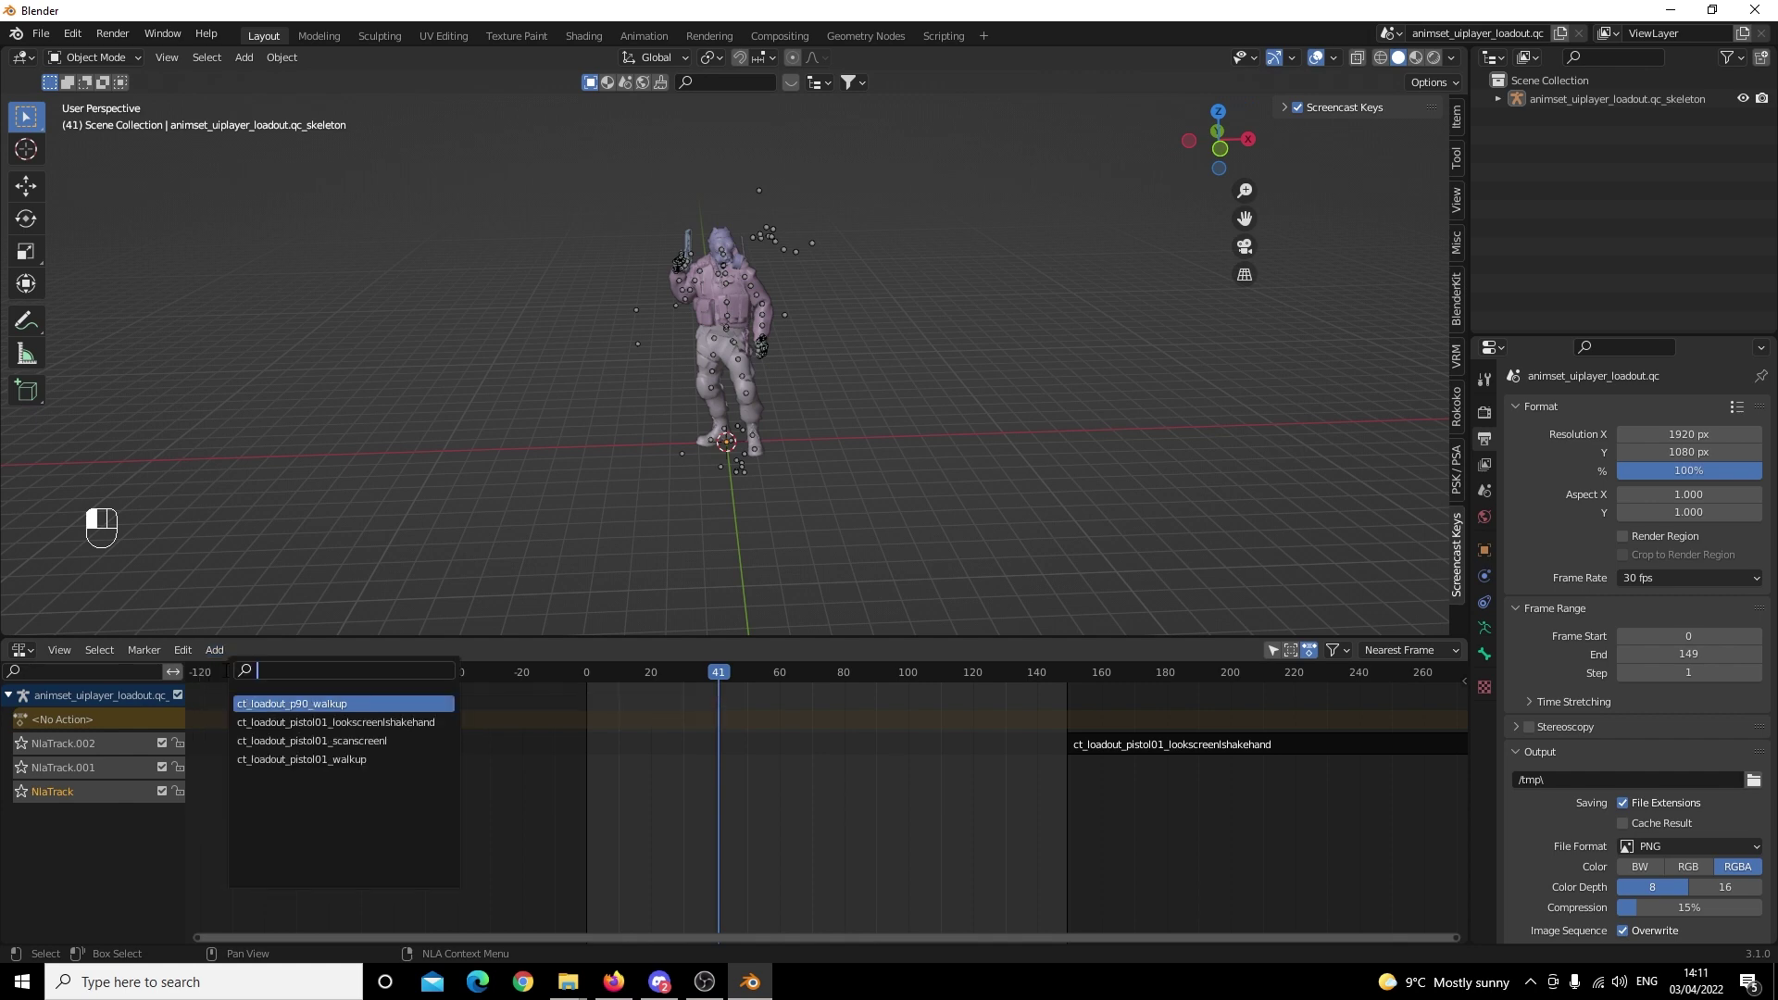
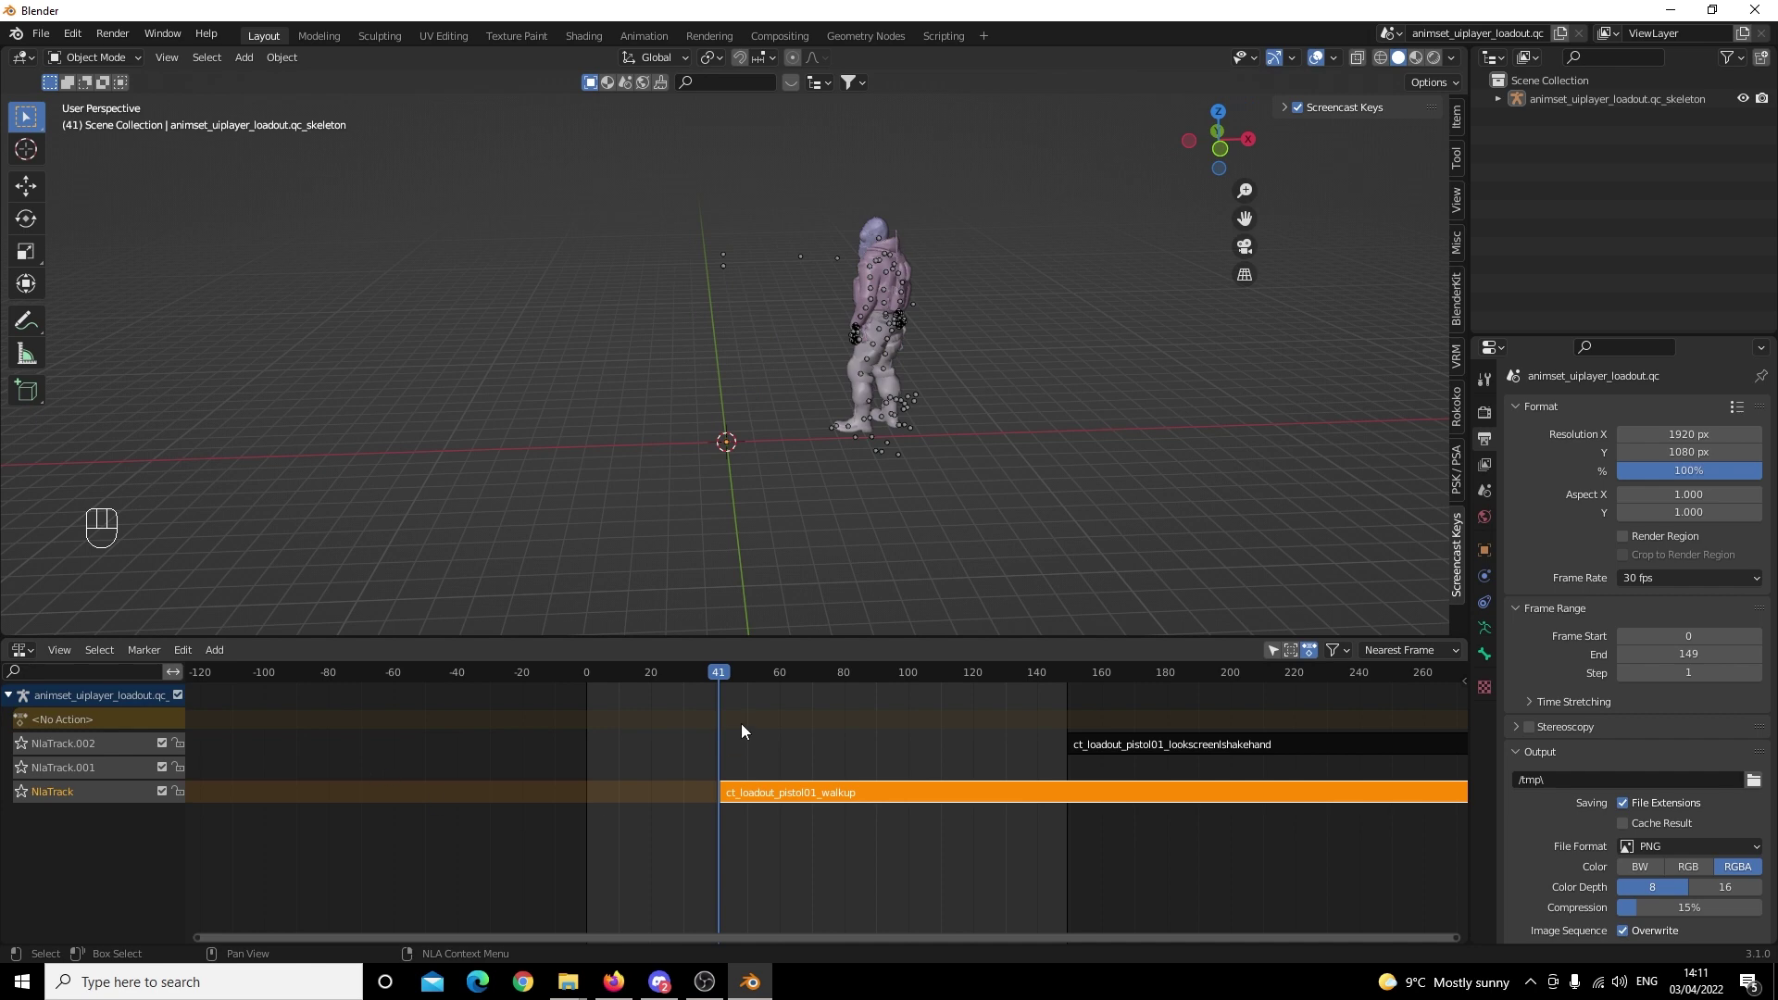
Move the walkup strip to start at frame 0 and preview the sequence playing.
left_click_drag(788, 791, 625, 793)
left_click_drag(717, 684, 598, 699)
key("space")
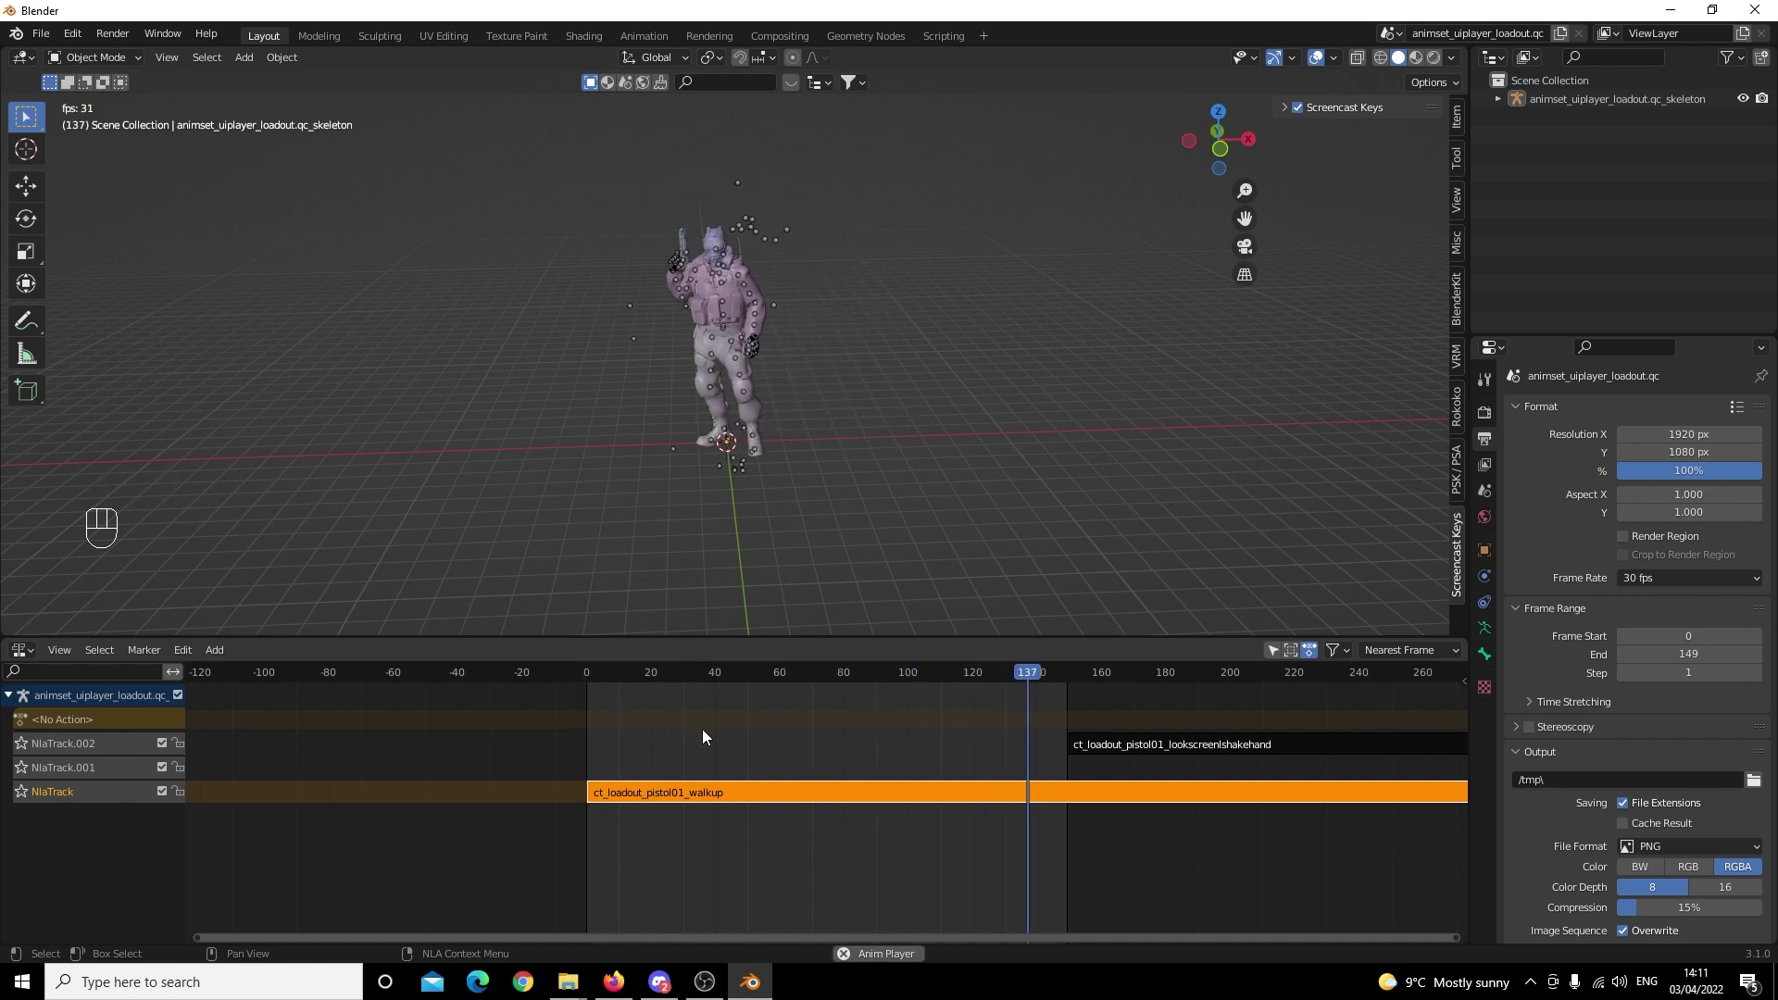
key("space")
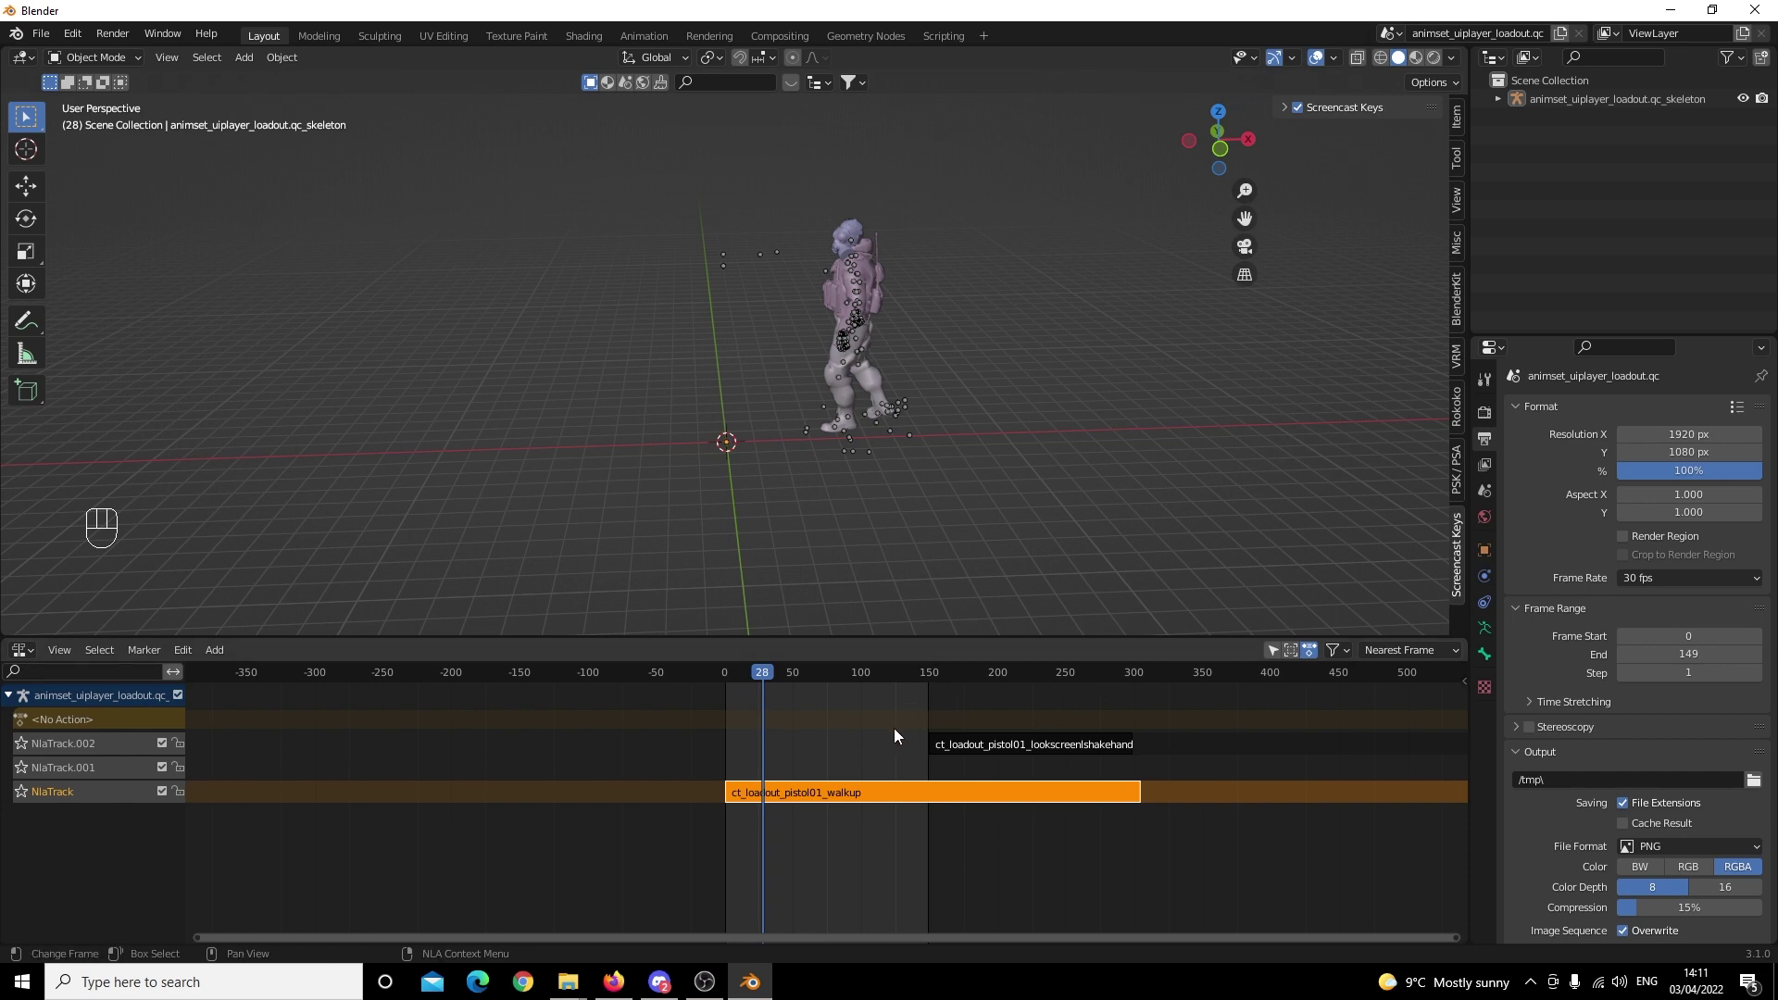
Push lookscreenshakehand later and scrub walkup to its end at frame 304.
left_click_drag(1003, 747, 1313, 752)
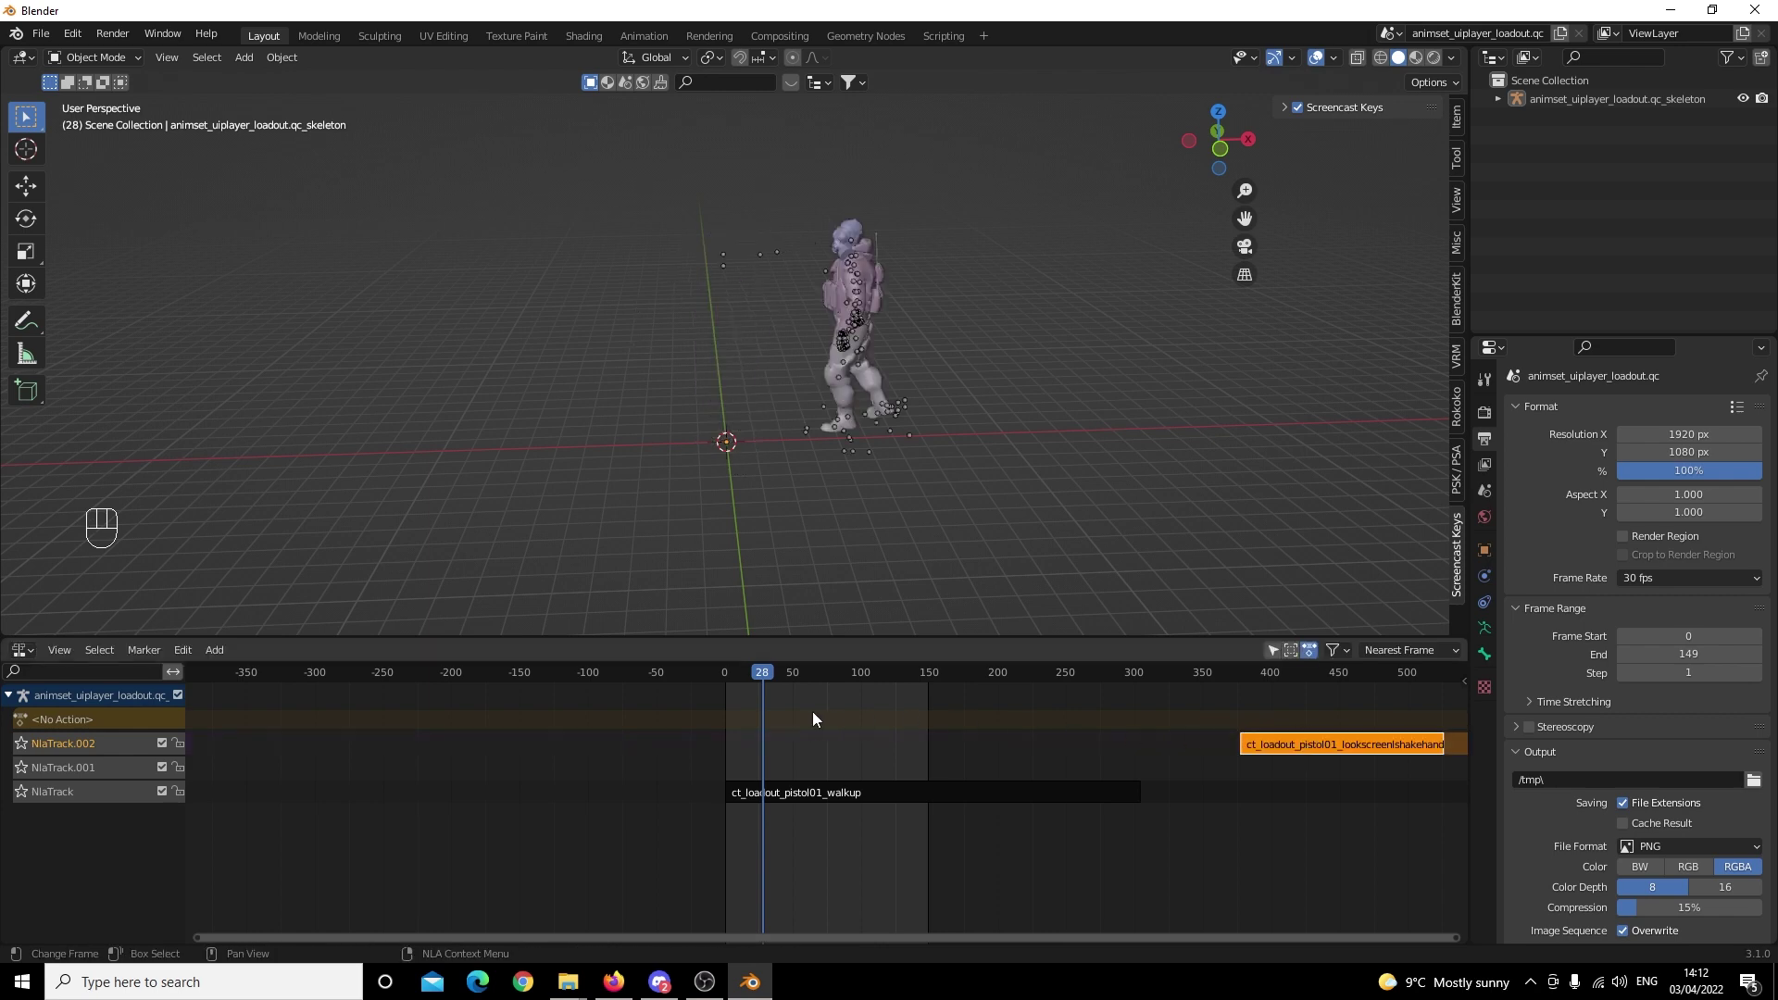
left_click(98, 776)
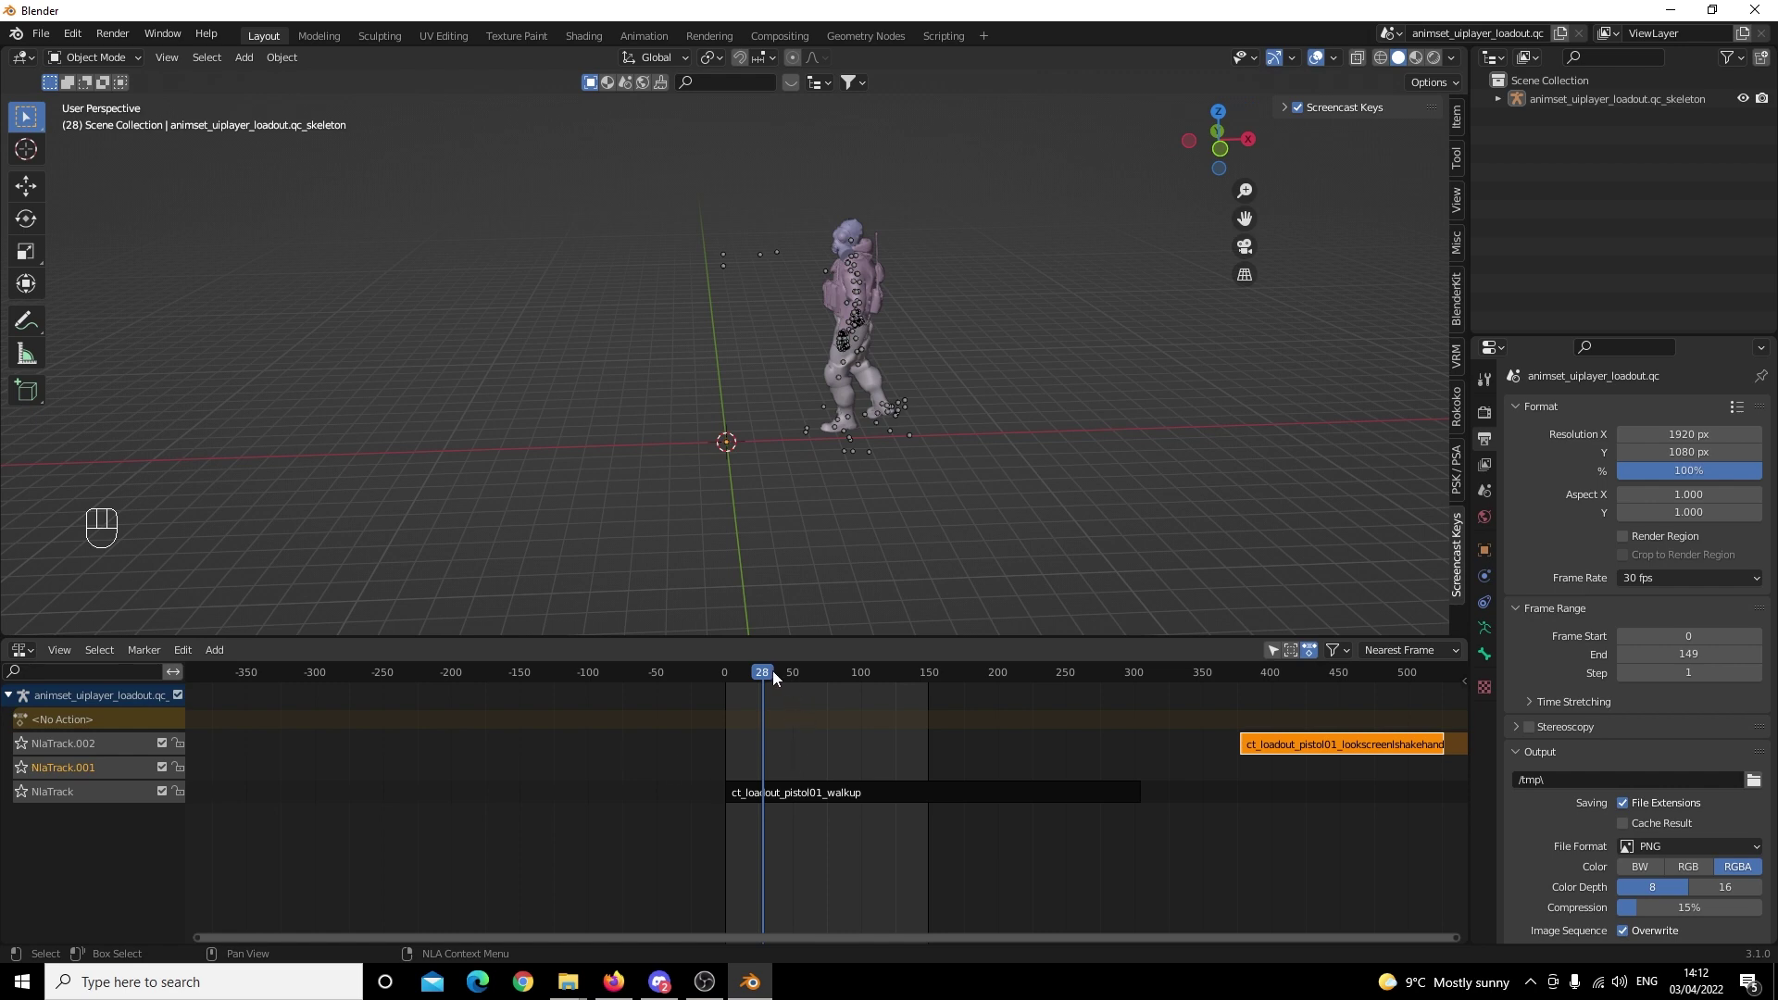
left_click_drag(772, 676, 958, 697)
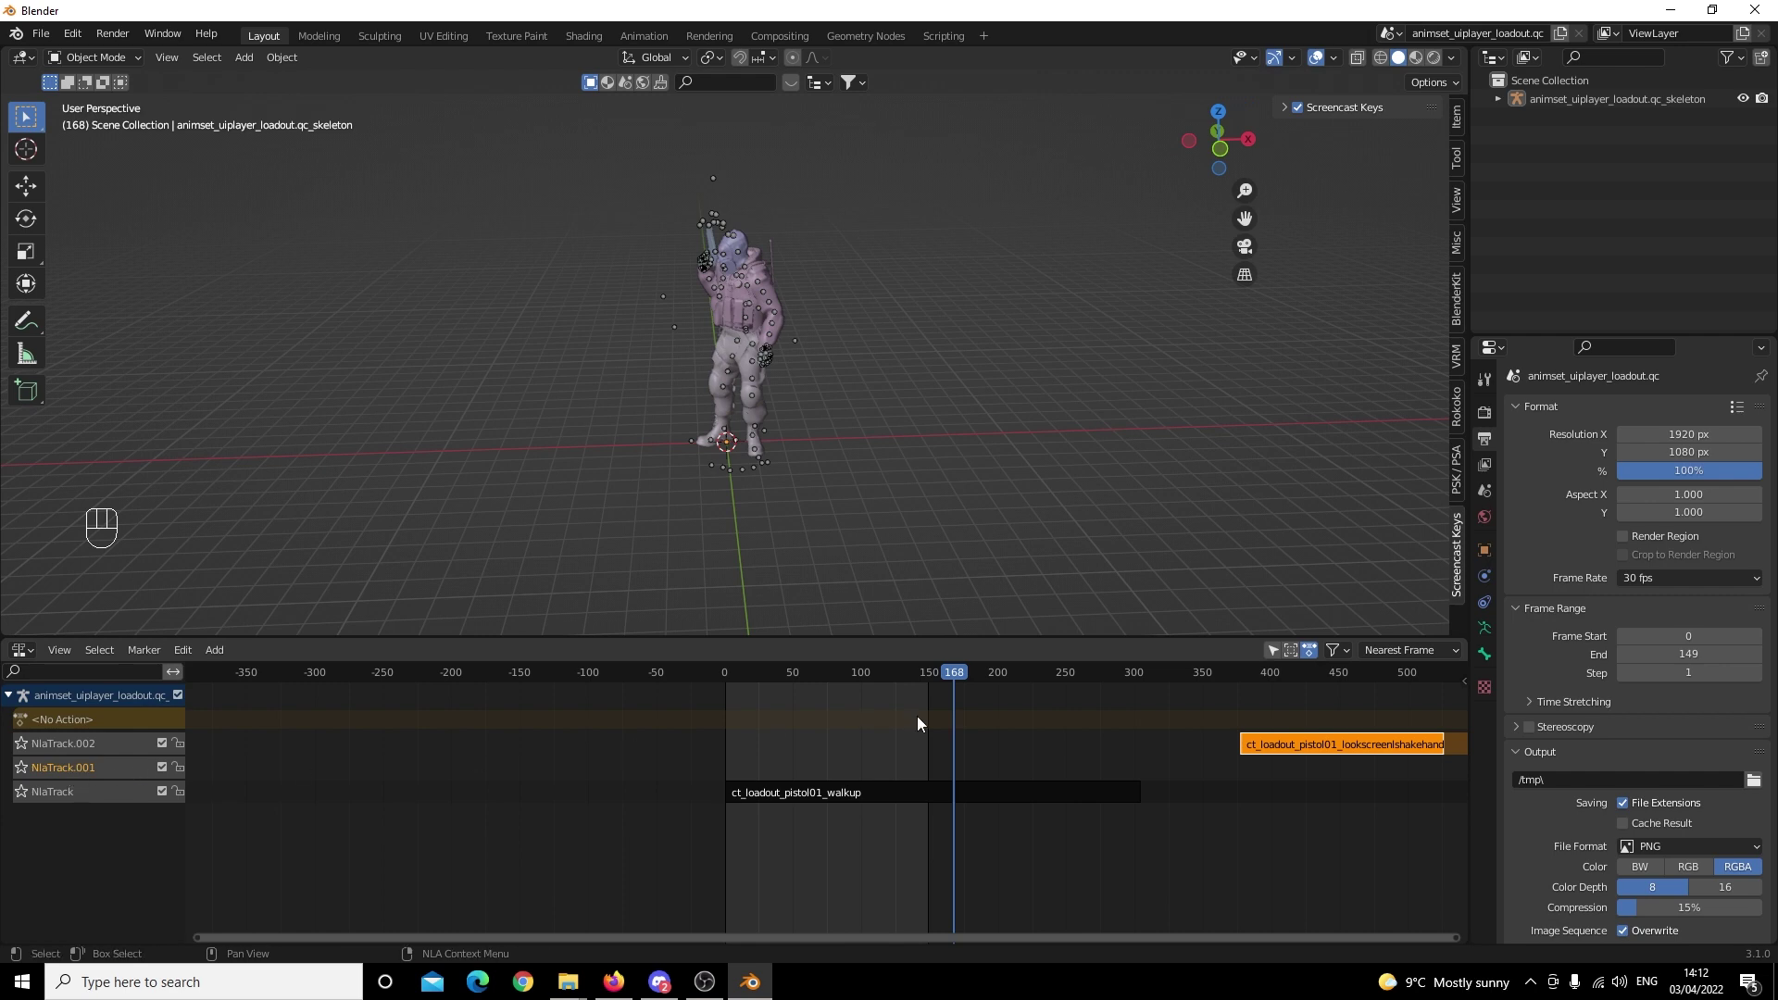
left_click_drag(966, 674, 1146, 690)
left_click_drag(802, 948, 1255, 894)
Add the ct_loadout_pistol01_scanscreen strip at frame 304 where walkup ends and scrub through it.
left_click(1044, 672)
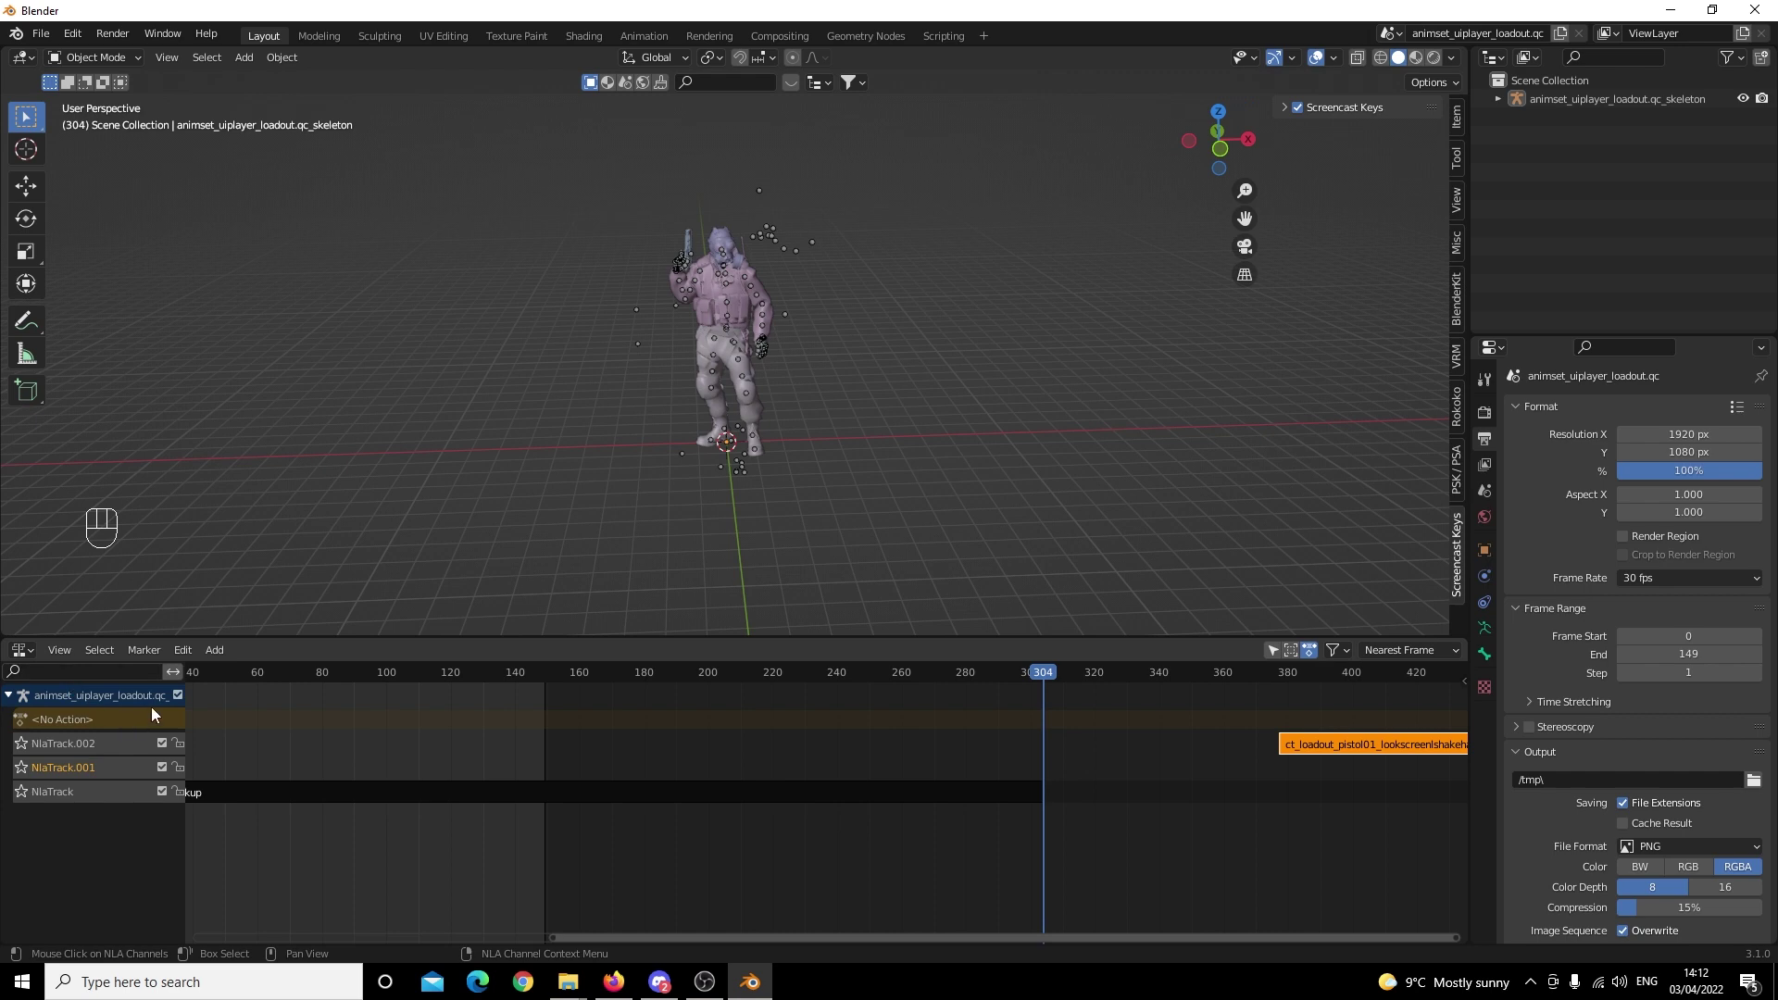
left_click_drag(223, 654, 393, 755)
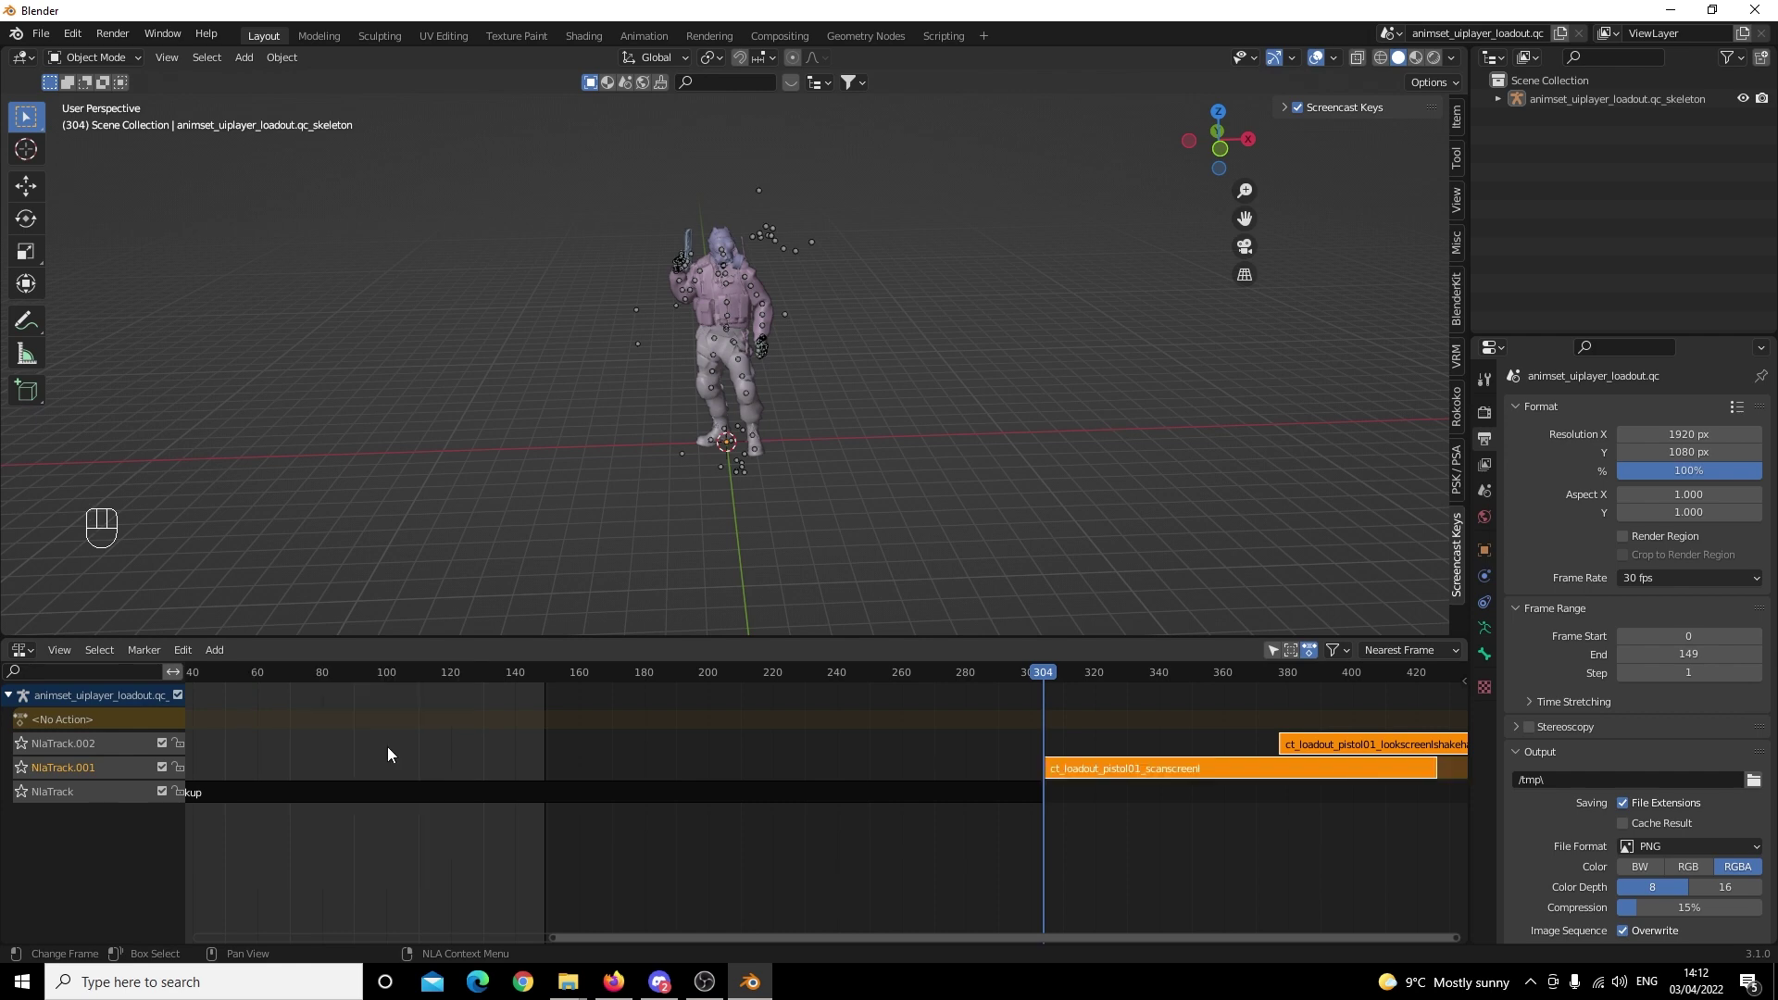
left_click(1122, 843)
left_click_drag(904, 676, 930, 706)
left_click(1043, 751)
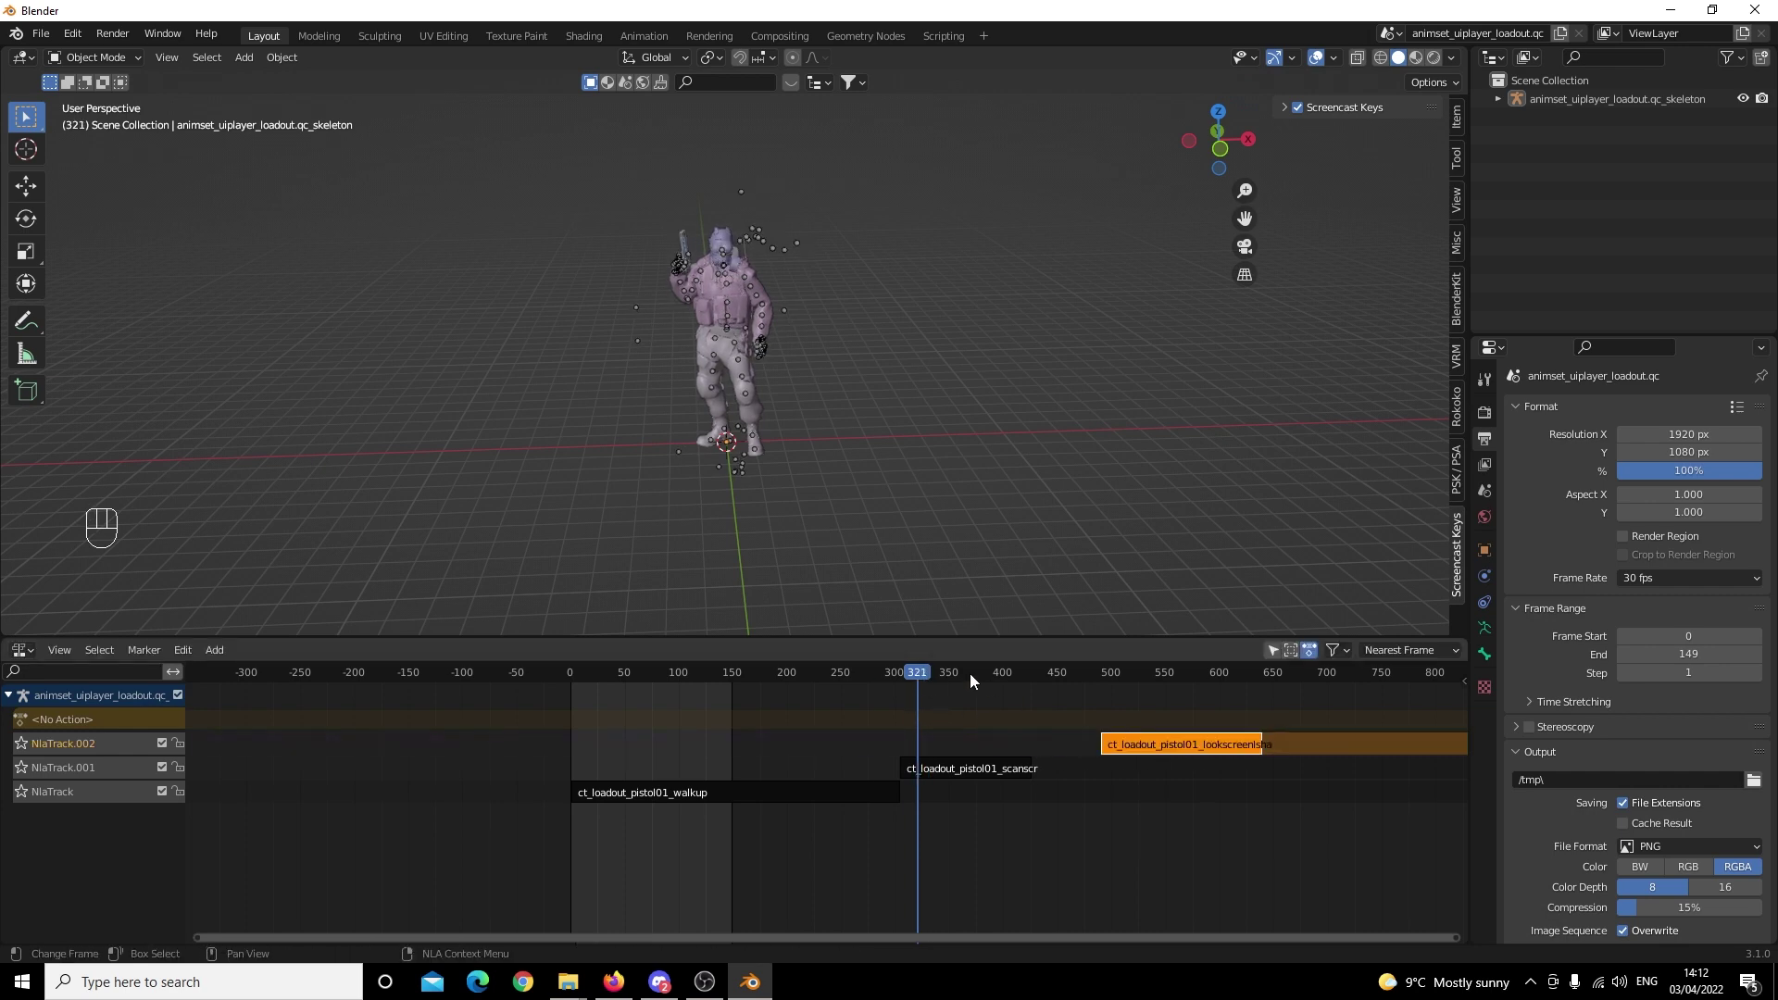
left_click_drag(922, 673, 977, 606)
left_click(1324, 60)
left_click_drag(954, 676, 1017, 681)
Move lookscreenshakehand to start at frame 426 right after scanscreen, checking the transition.
left_click(1163, 752)
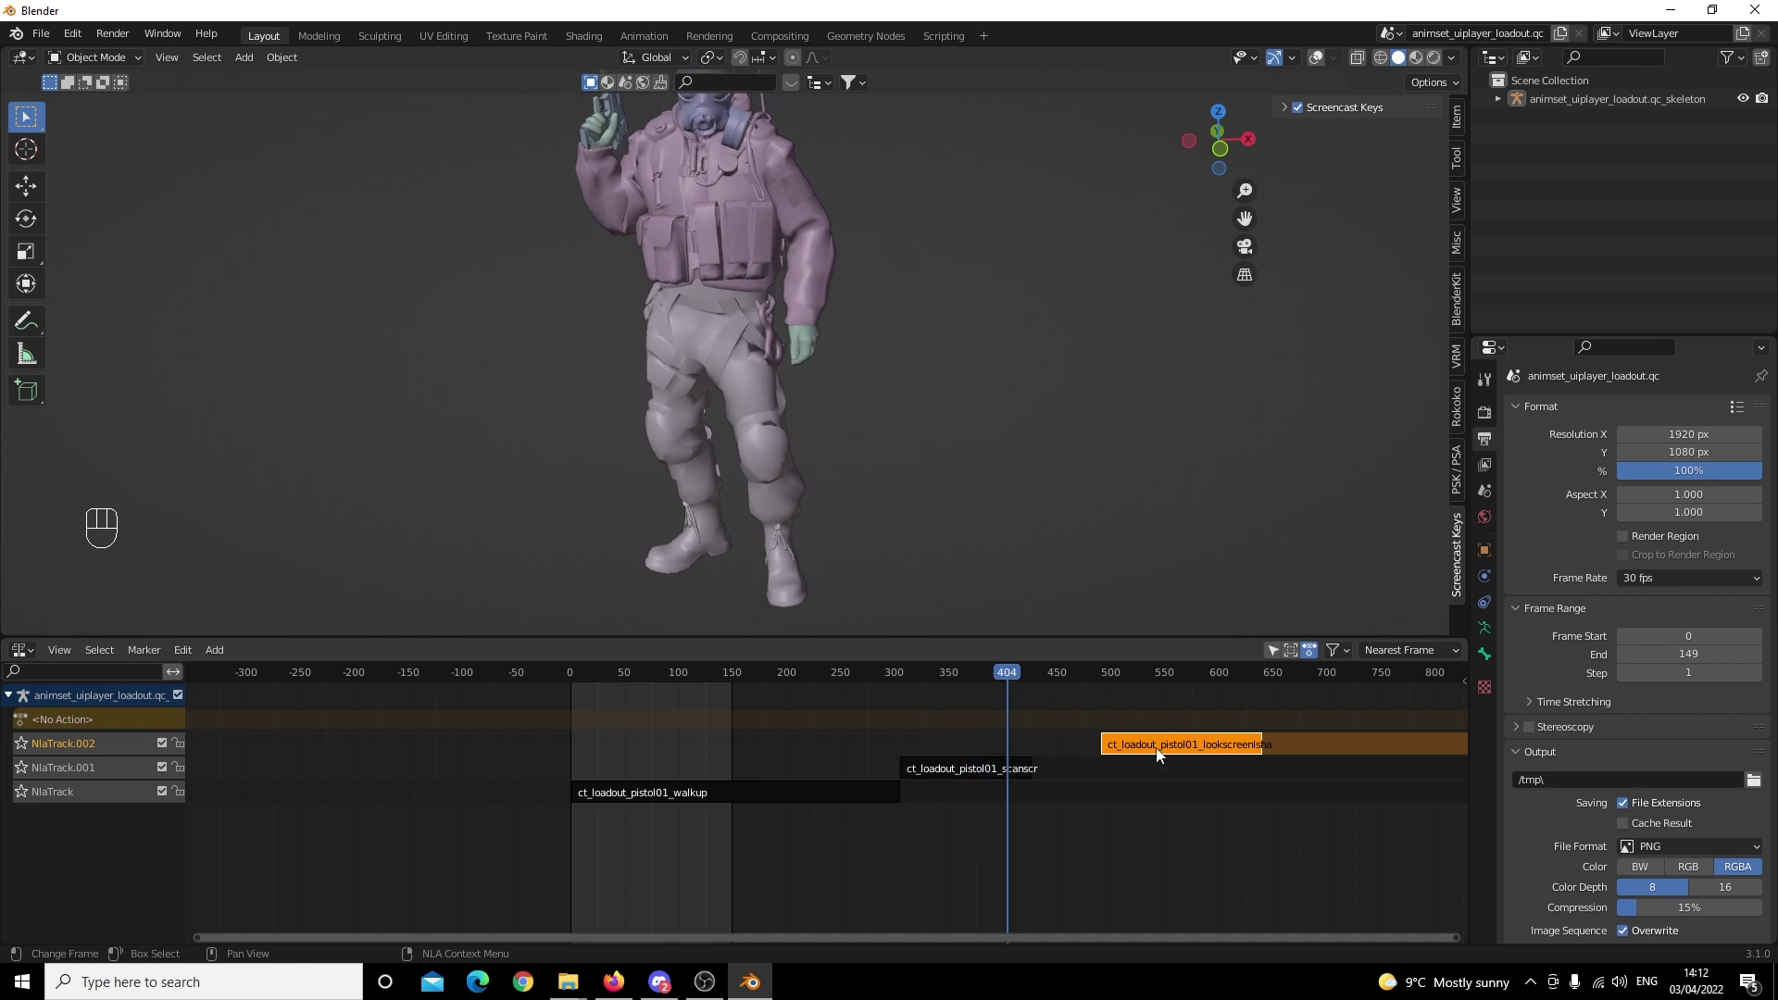
left_click_drag(1164, 748, 1094, 748)
left_click_drag(869, 940, 1011, 853)
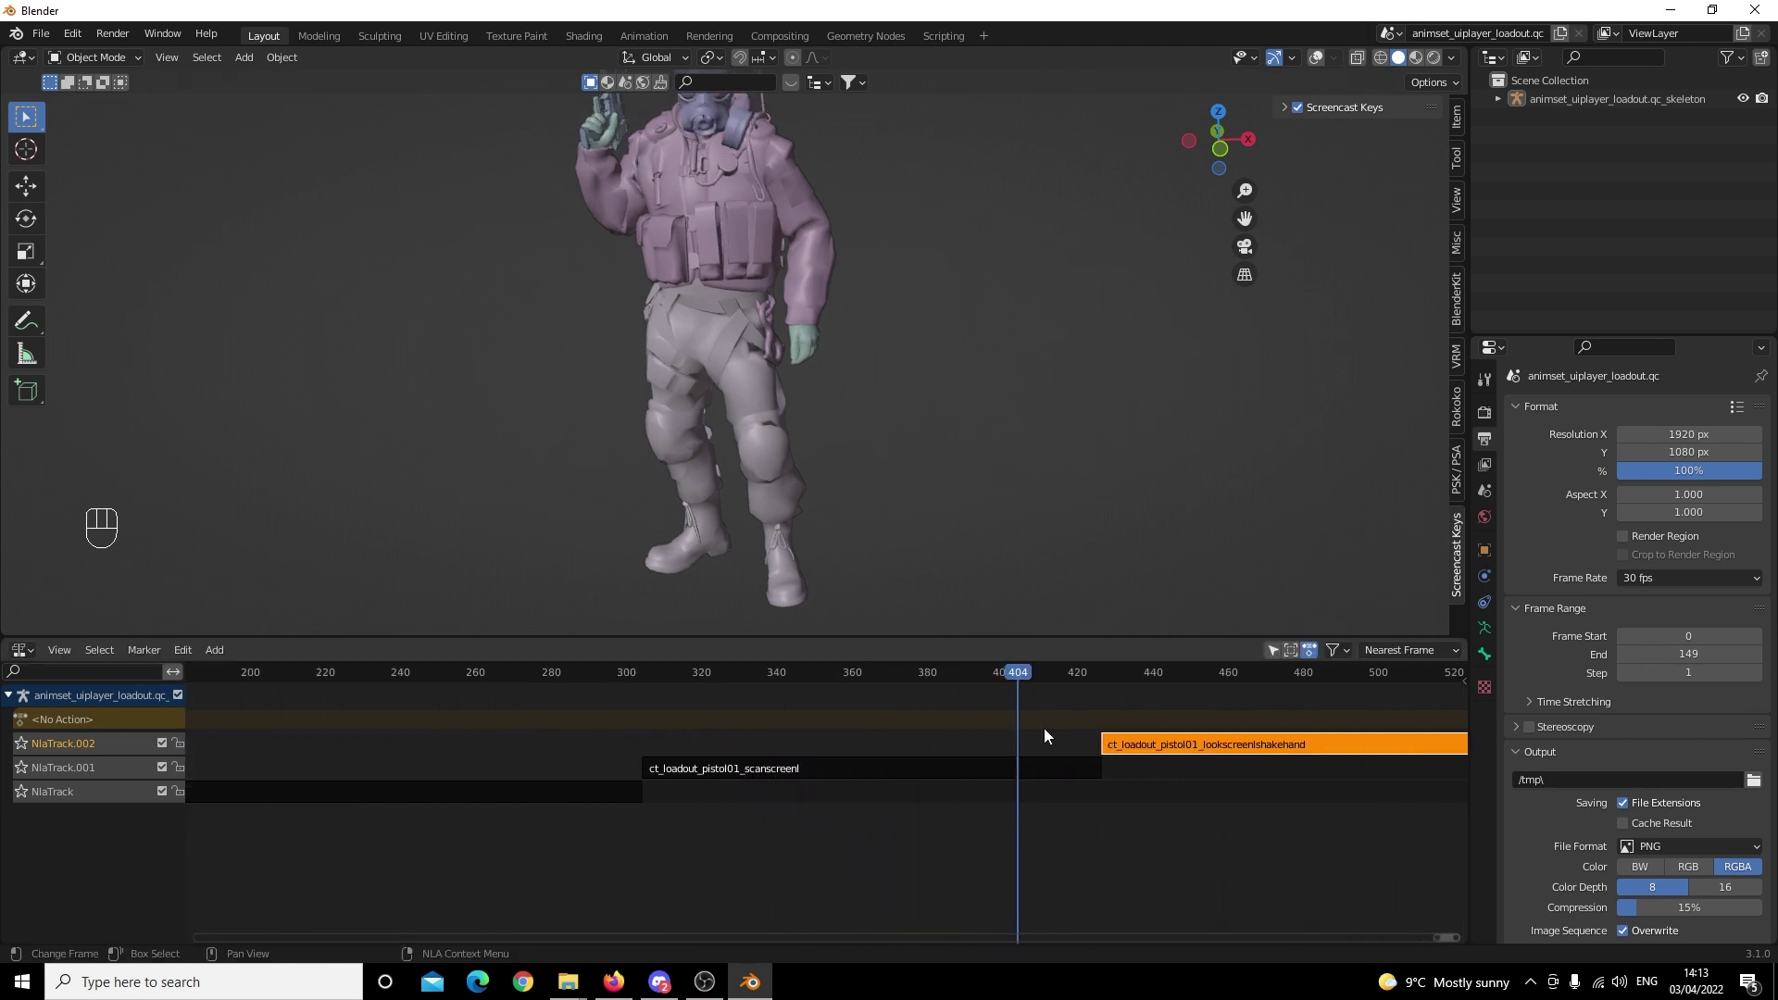
left_click_drag(1038, 676, 968, 698)
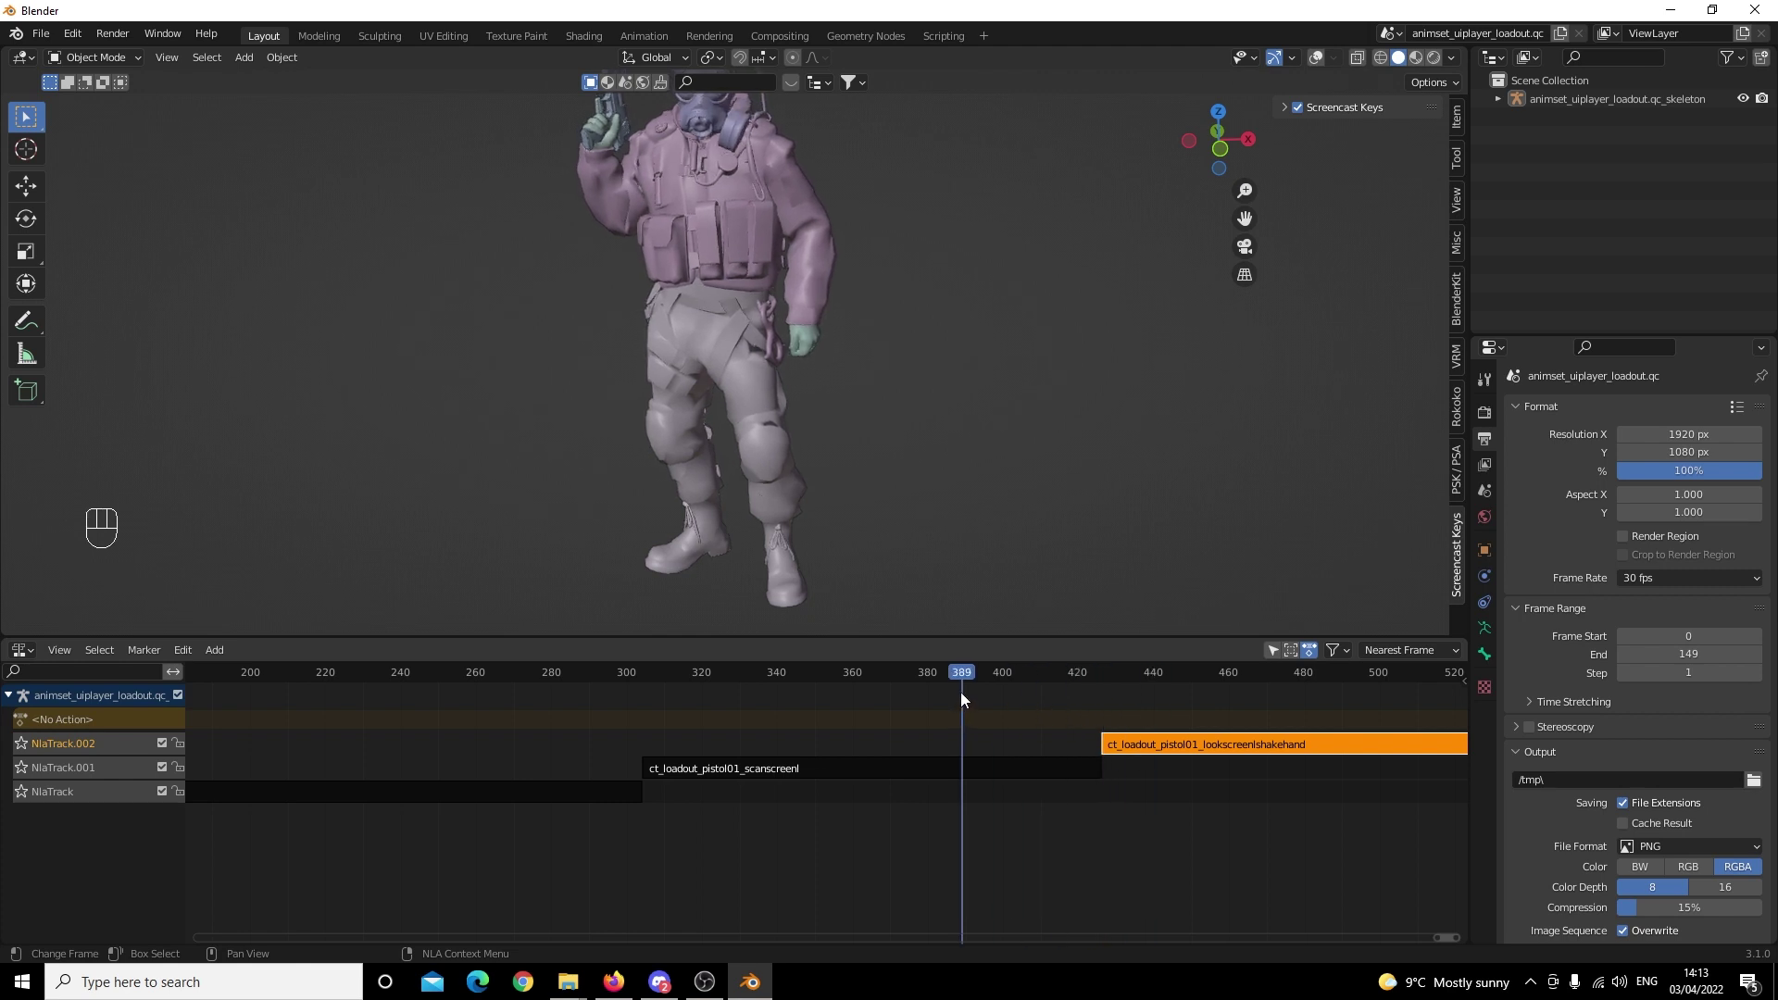
left_click_drag(945, 675, 361, 747)
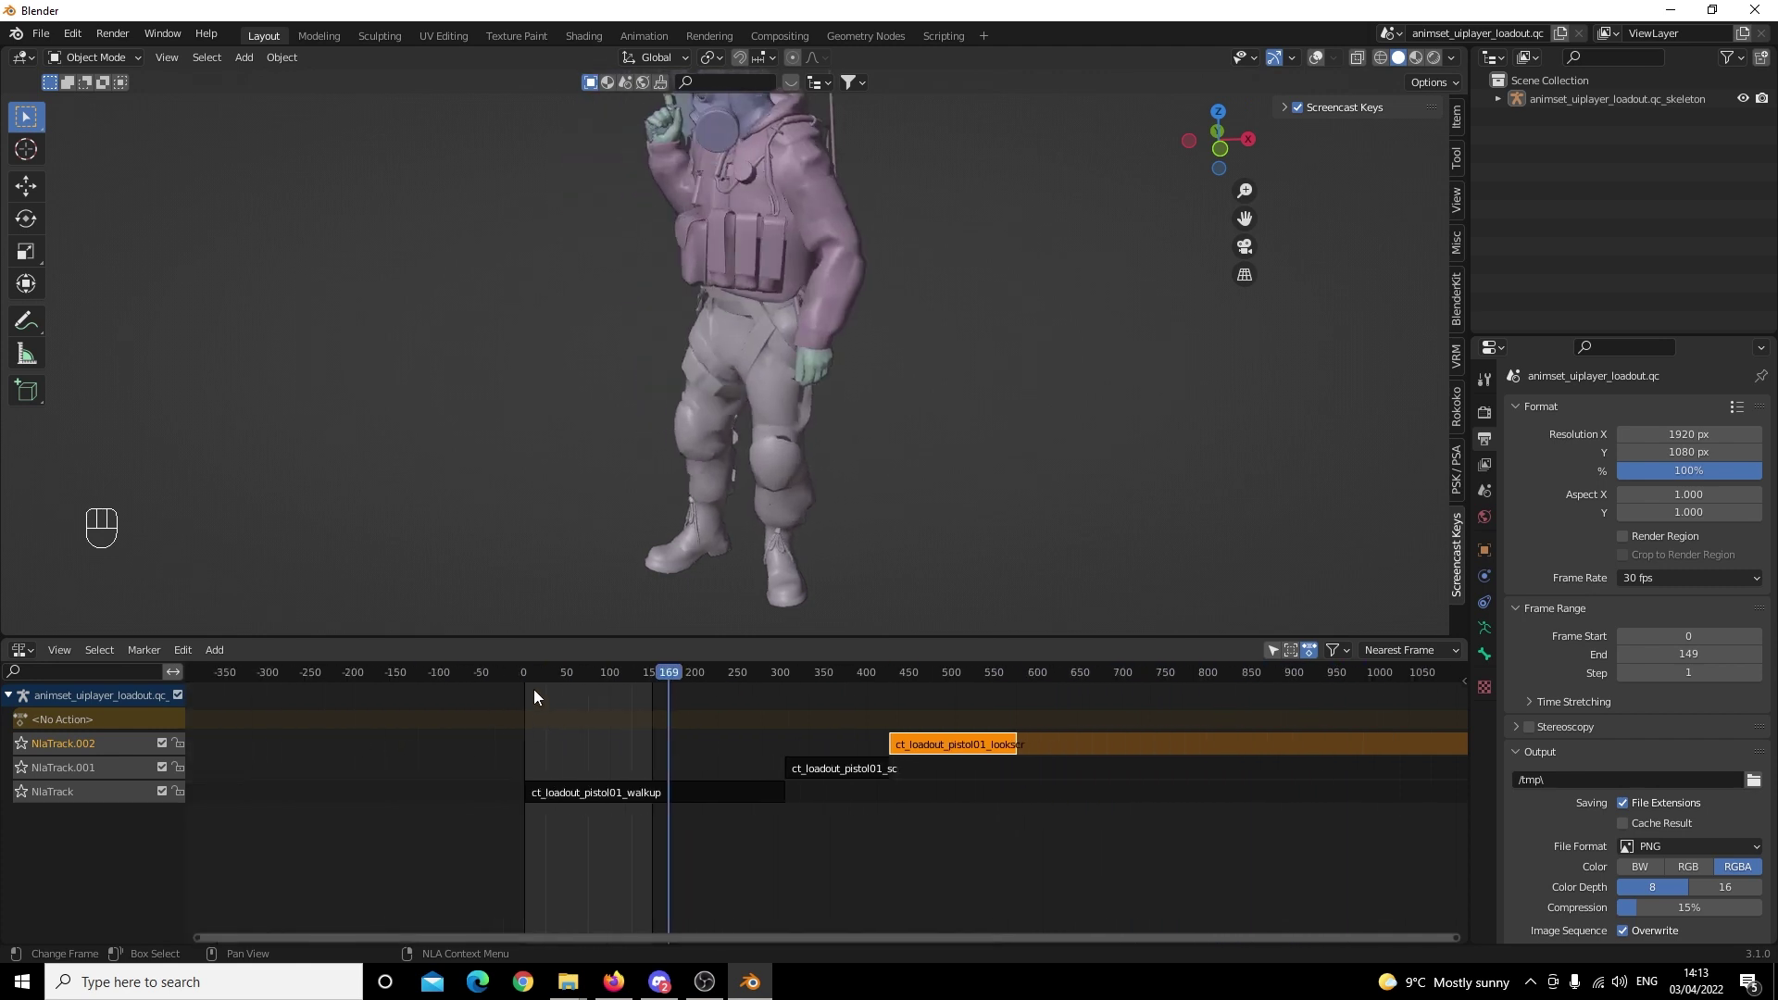
Scrub through the chained sequence to the end of the last strip.
left_click(538, 681)
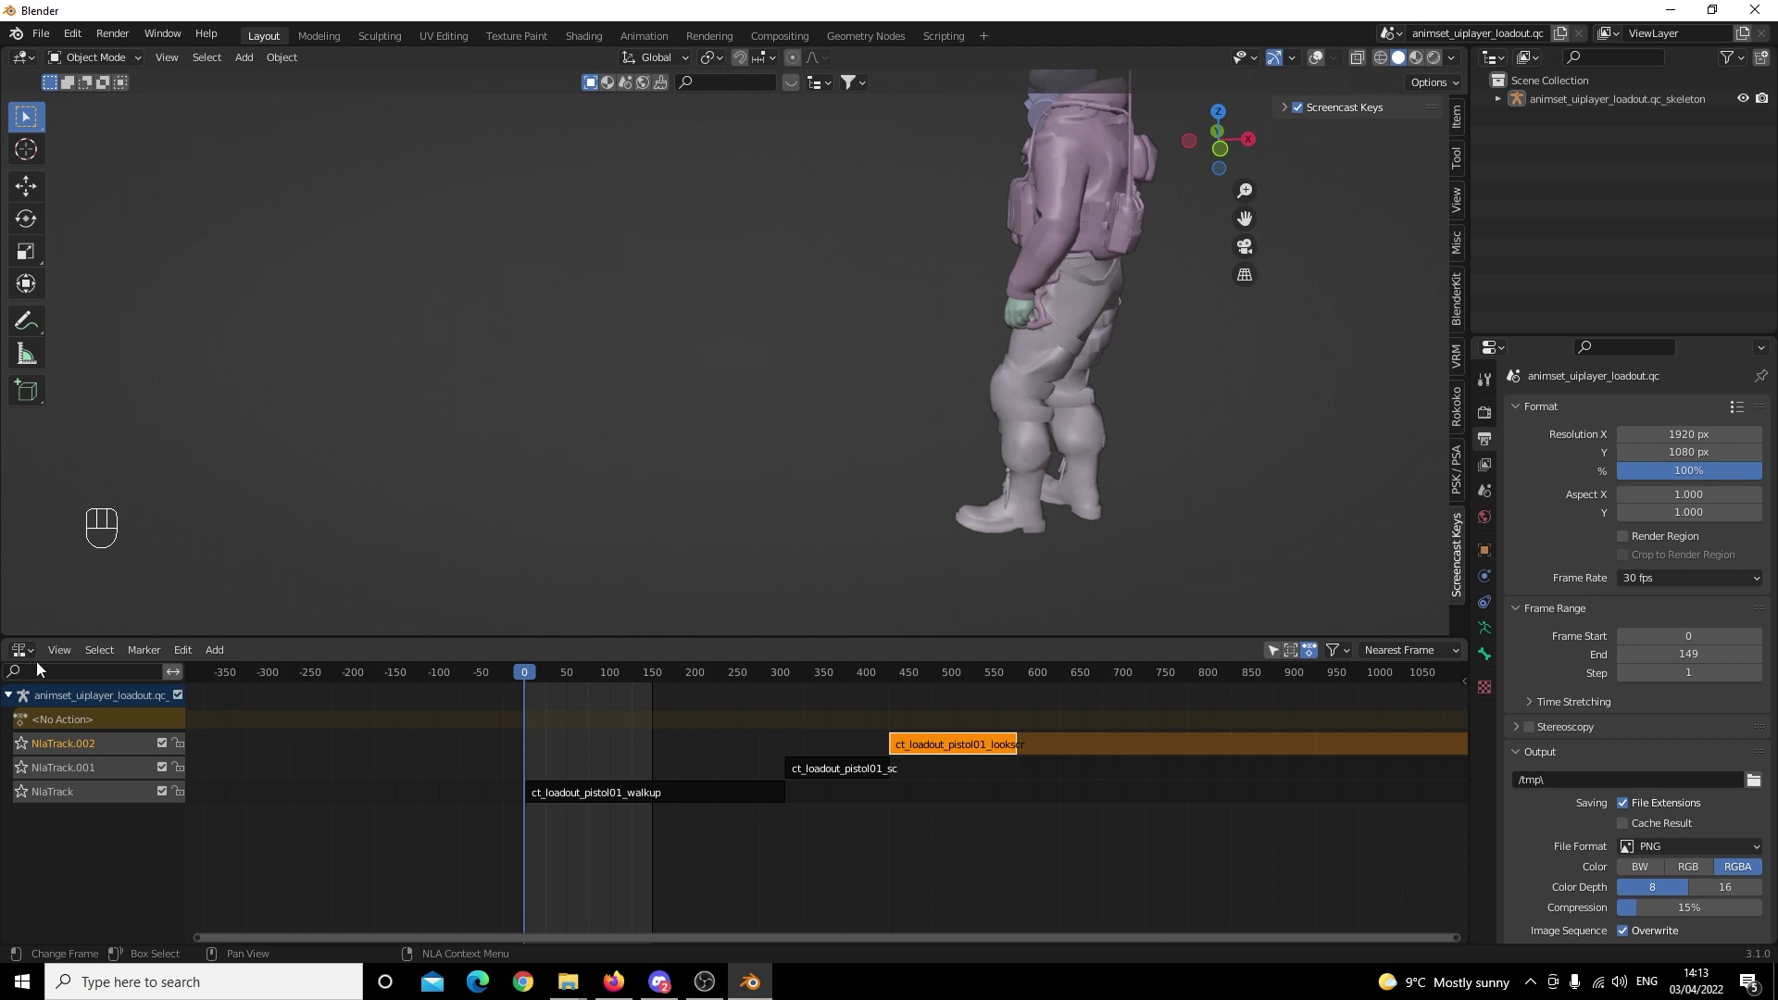
left_click_drag(37, 661, 890, 709)
left_click(984, 669)
left_click(986, 677)
left_click_drag(977, 674, 1008, 679)
left_click(985, 755)
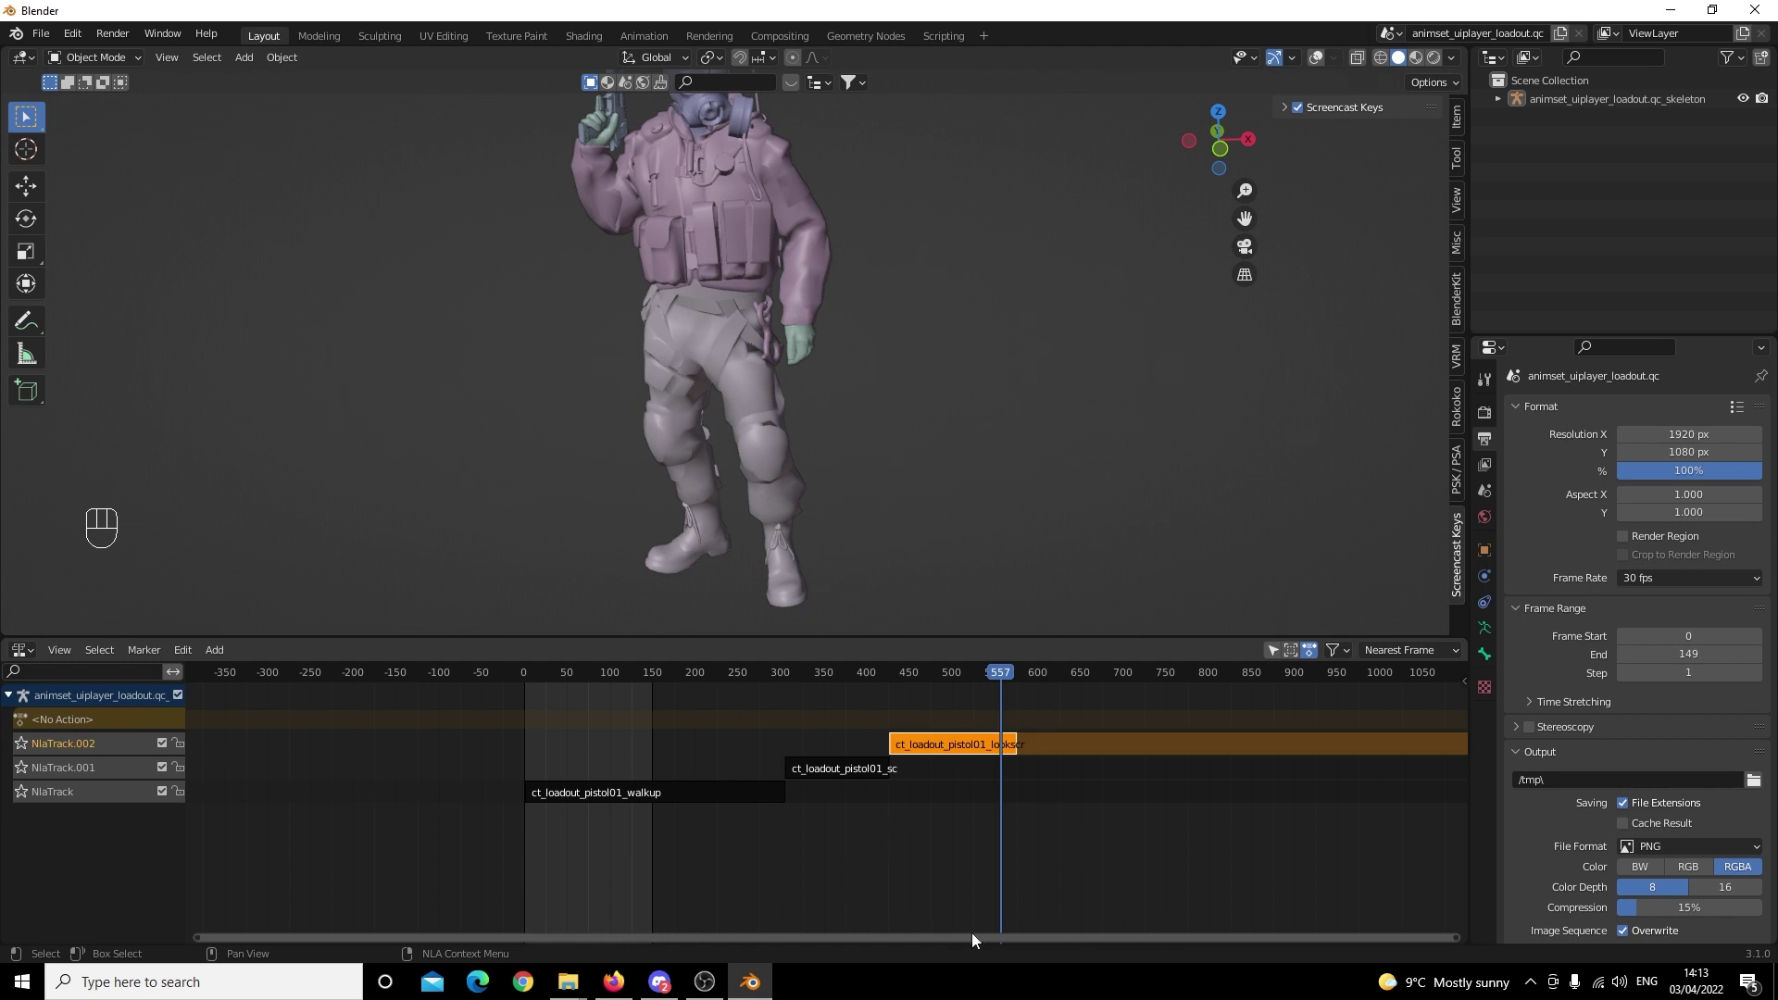
left_click_drag(982, 942, 1025, 867)
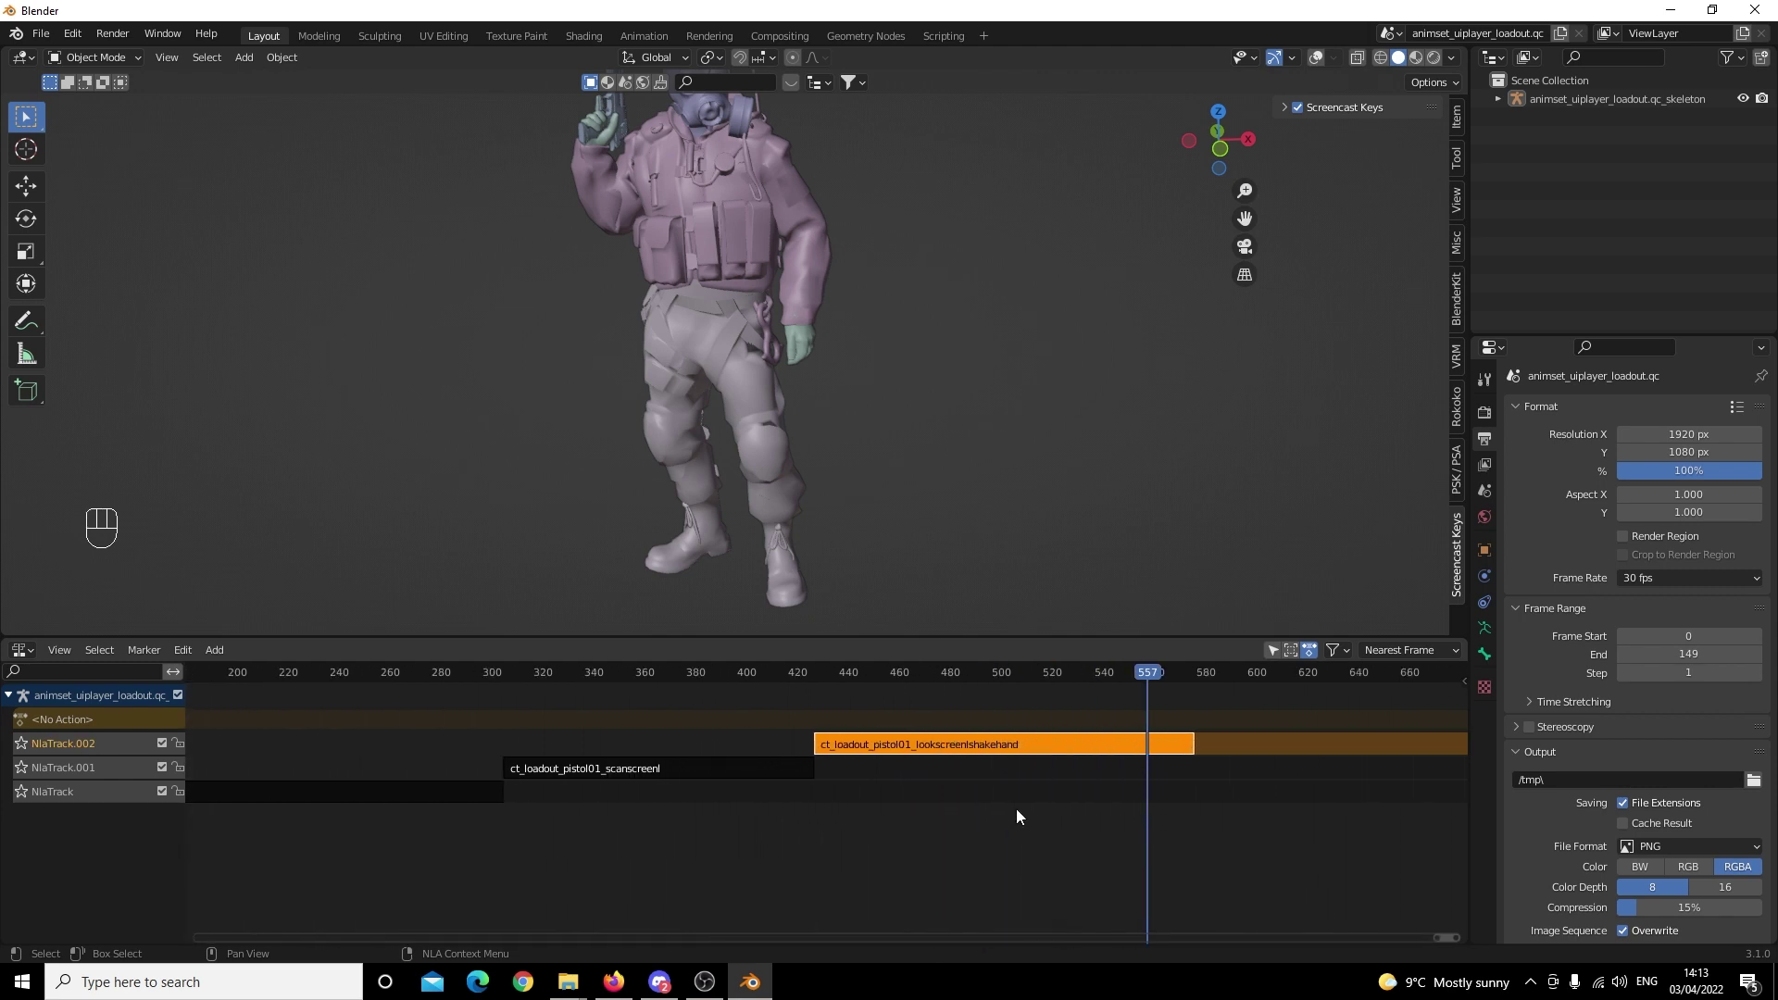
left_click_drag(1156, 683, 1200, 691)
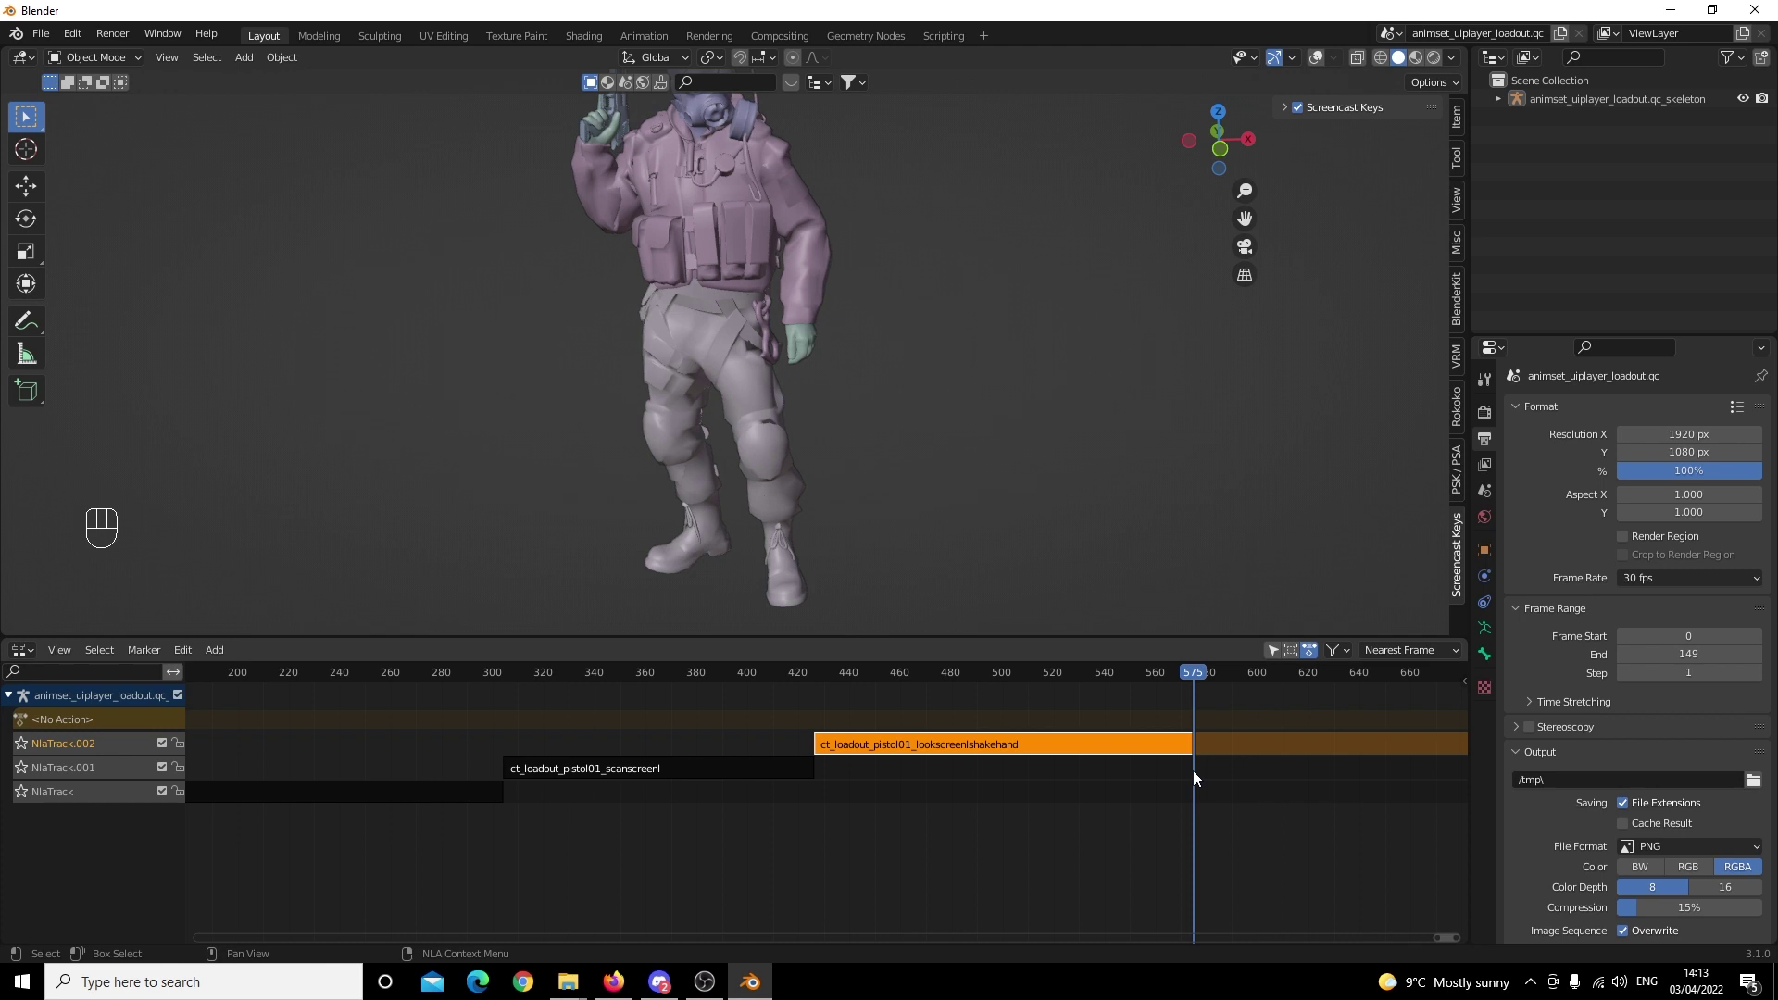
Confirm the lookscreenshakehand strip's Frame Start 426 and End 575 in the sidebar.
key("n")
left_click(1465, 773)
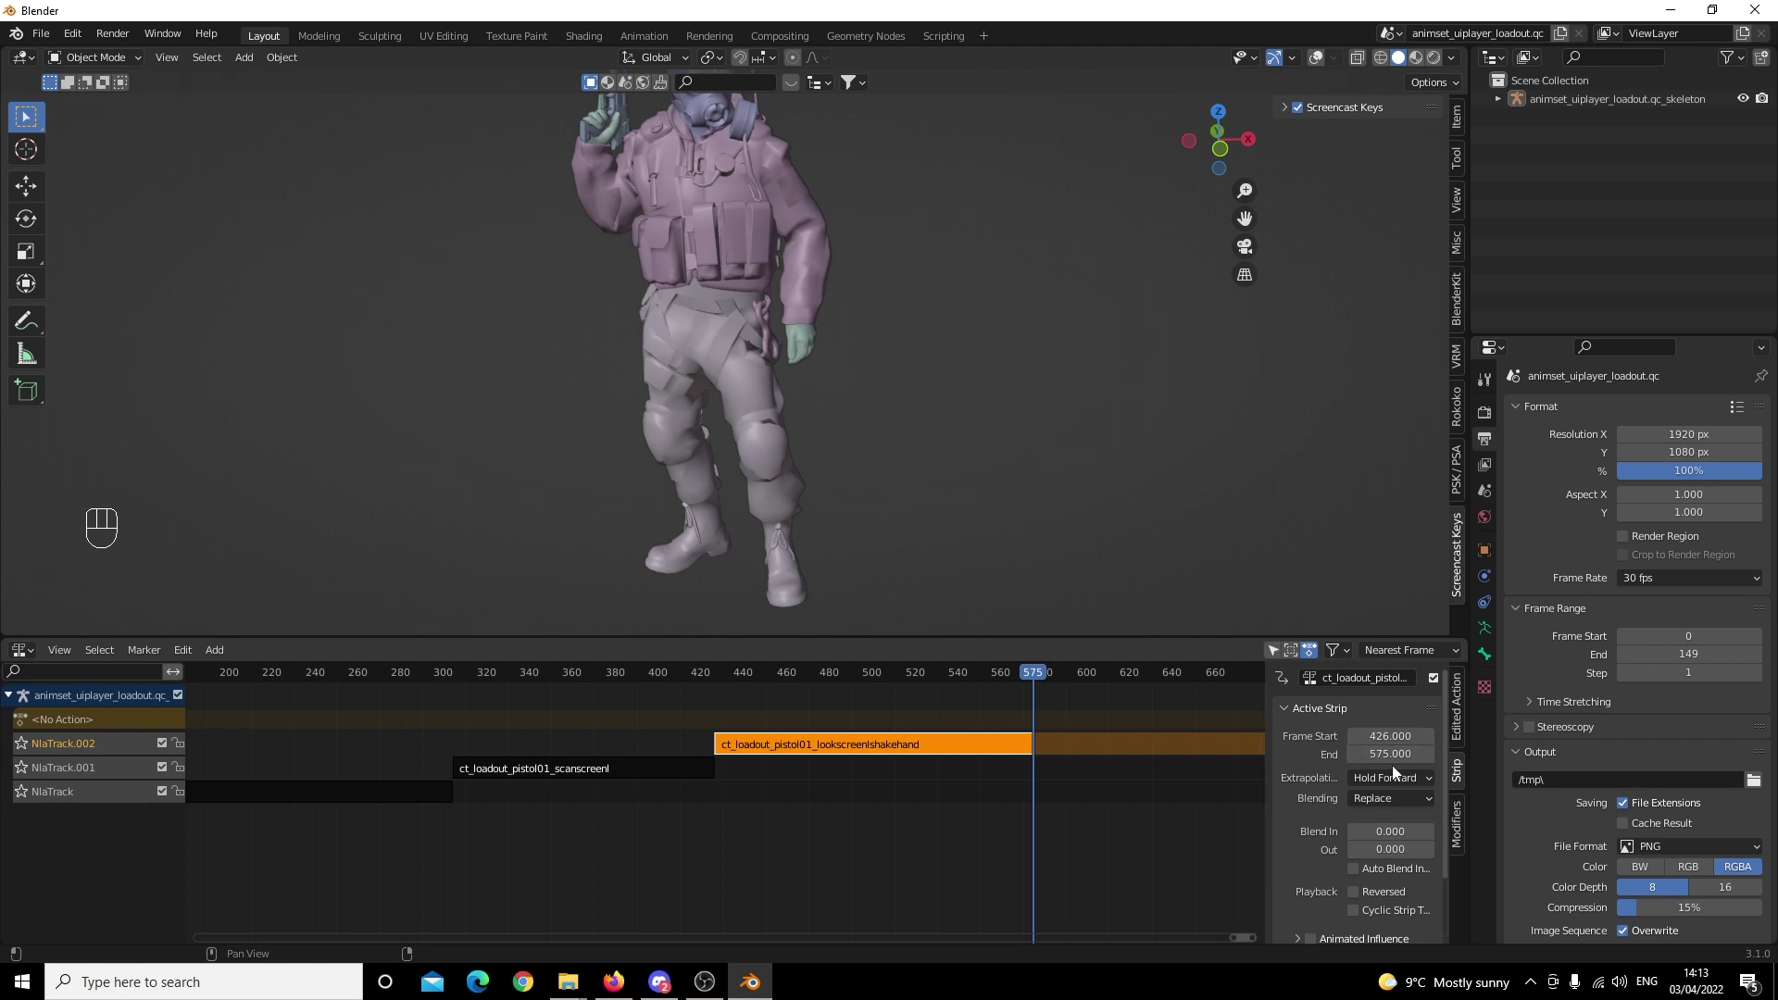
key("n")
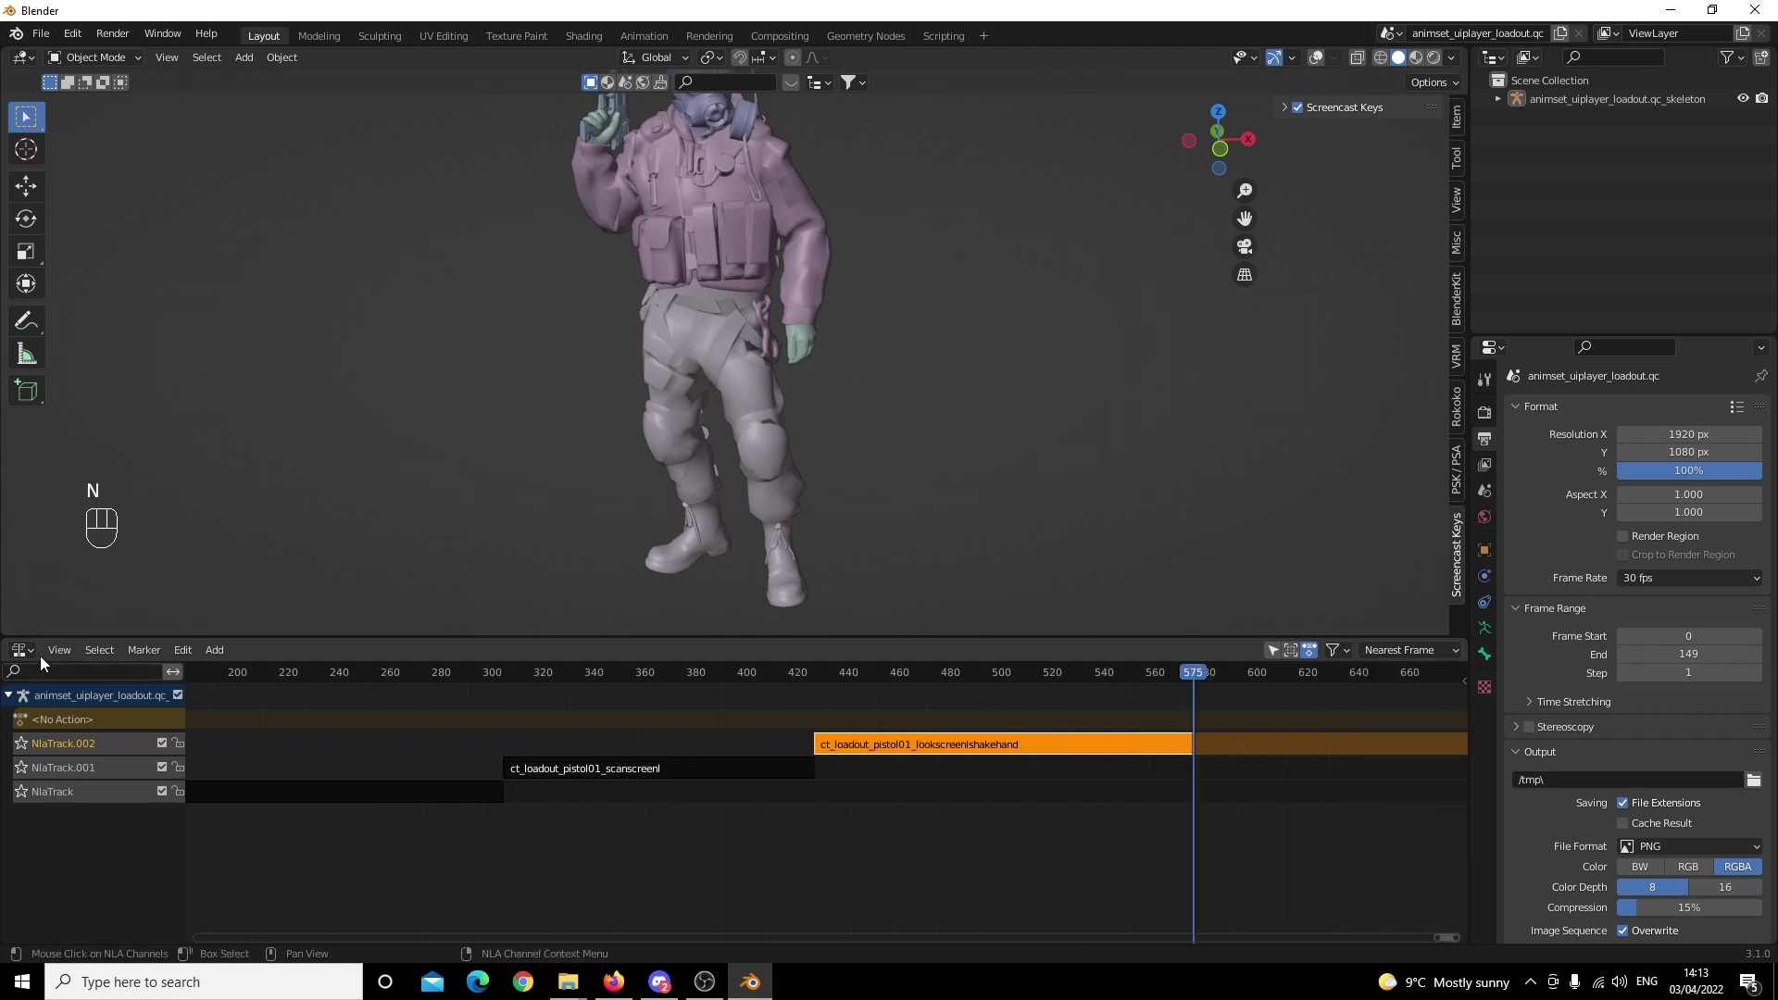
left_click_drag(30, 651, 198, 730)
Set the scene End frame to 575 and play the full walkup, scanscreen, lookscreenshakehand sequence in the viewport.
left_click(236, 732)
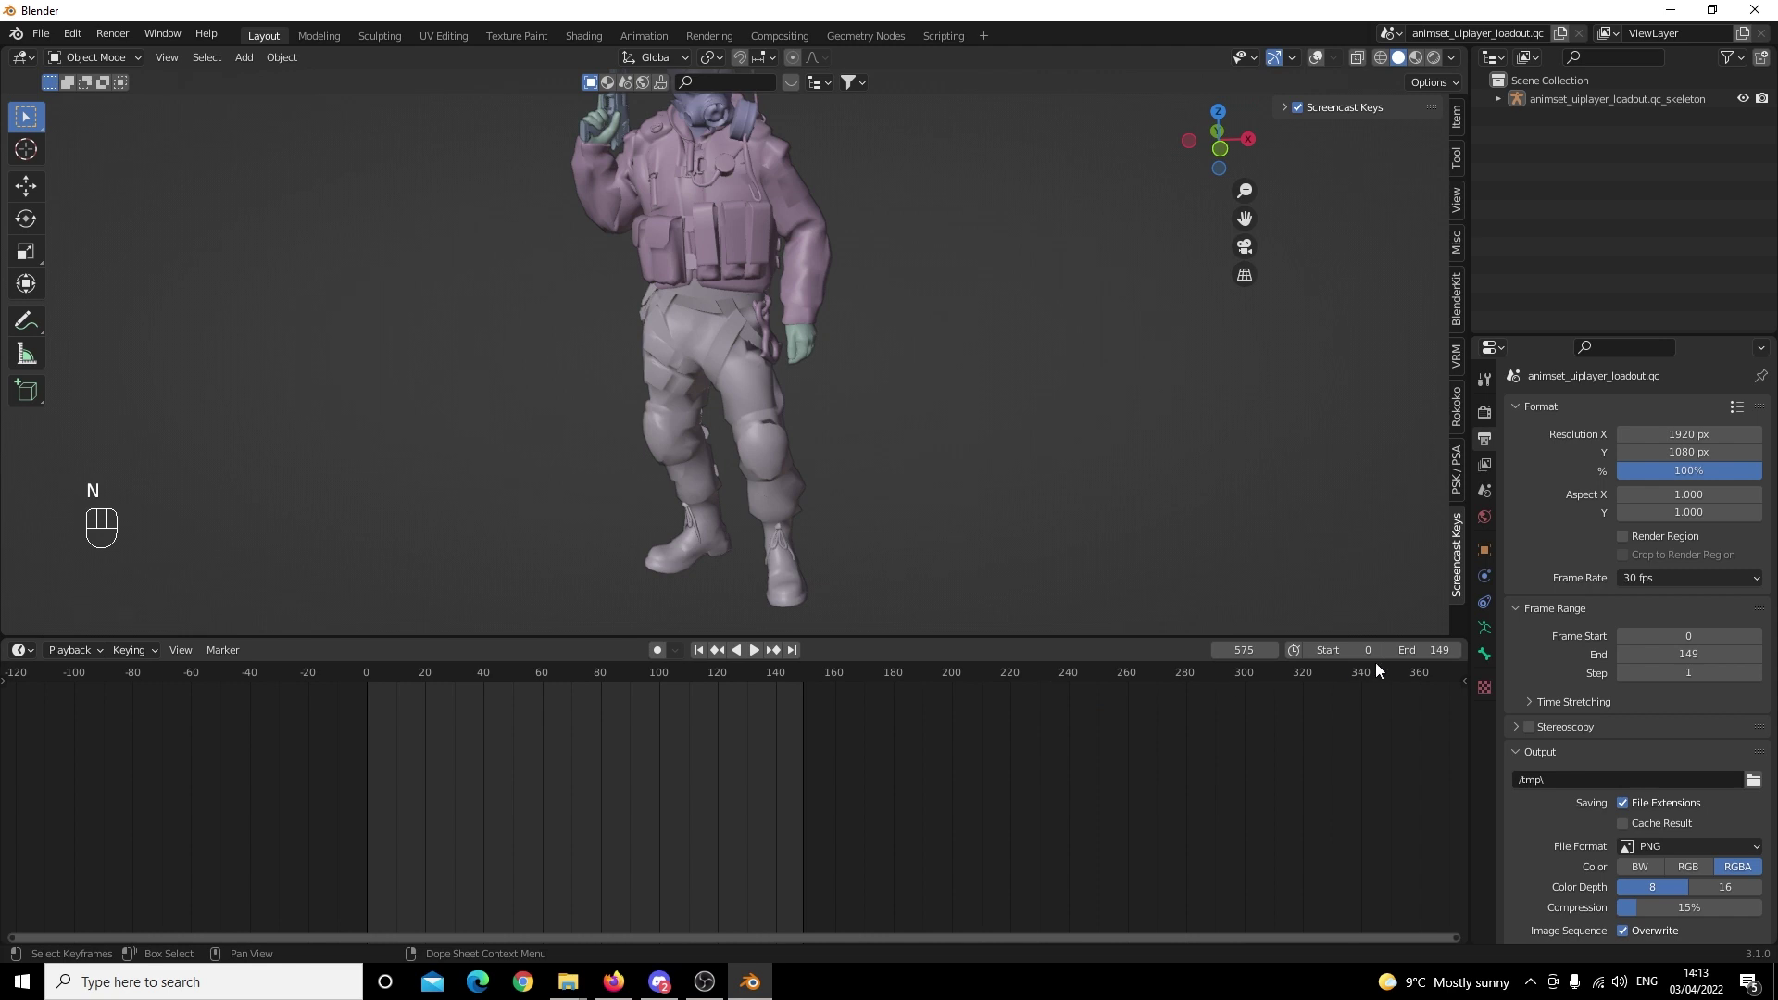
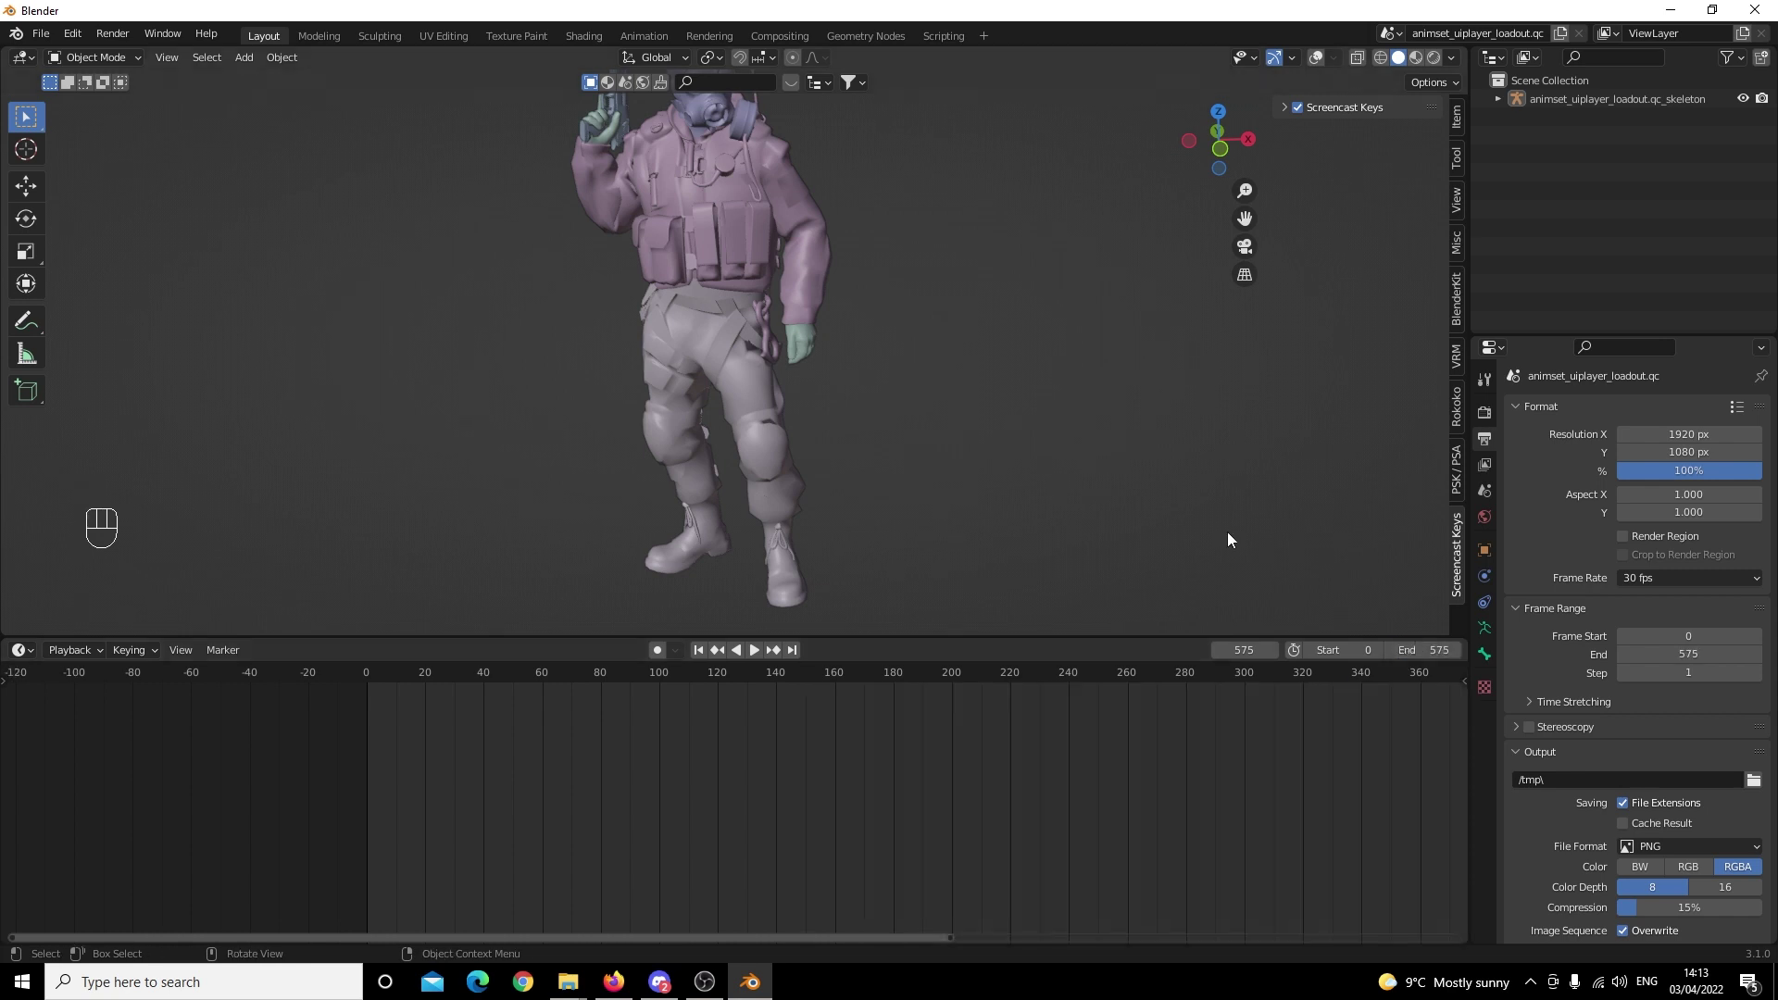
left_click(375, 674)
left_click_drag(646, 365, 689, 413)
key("space")
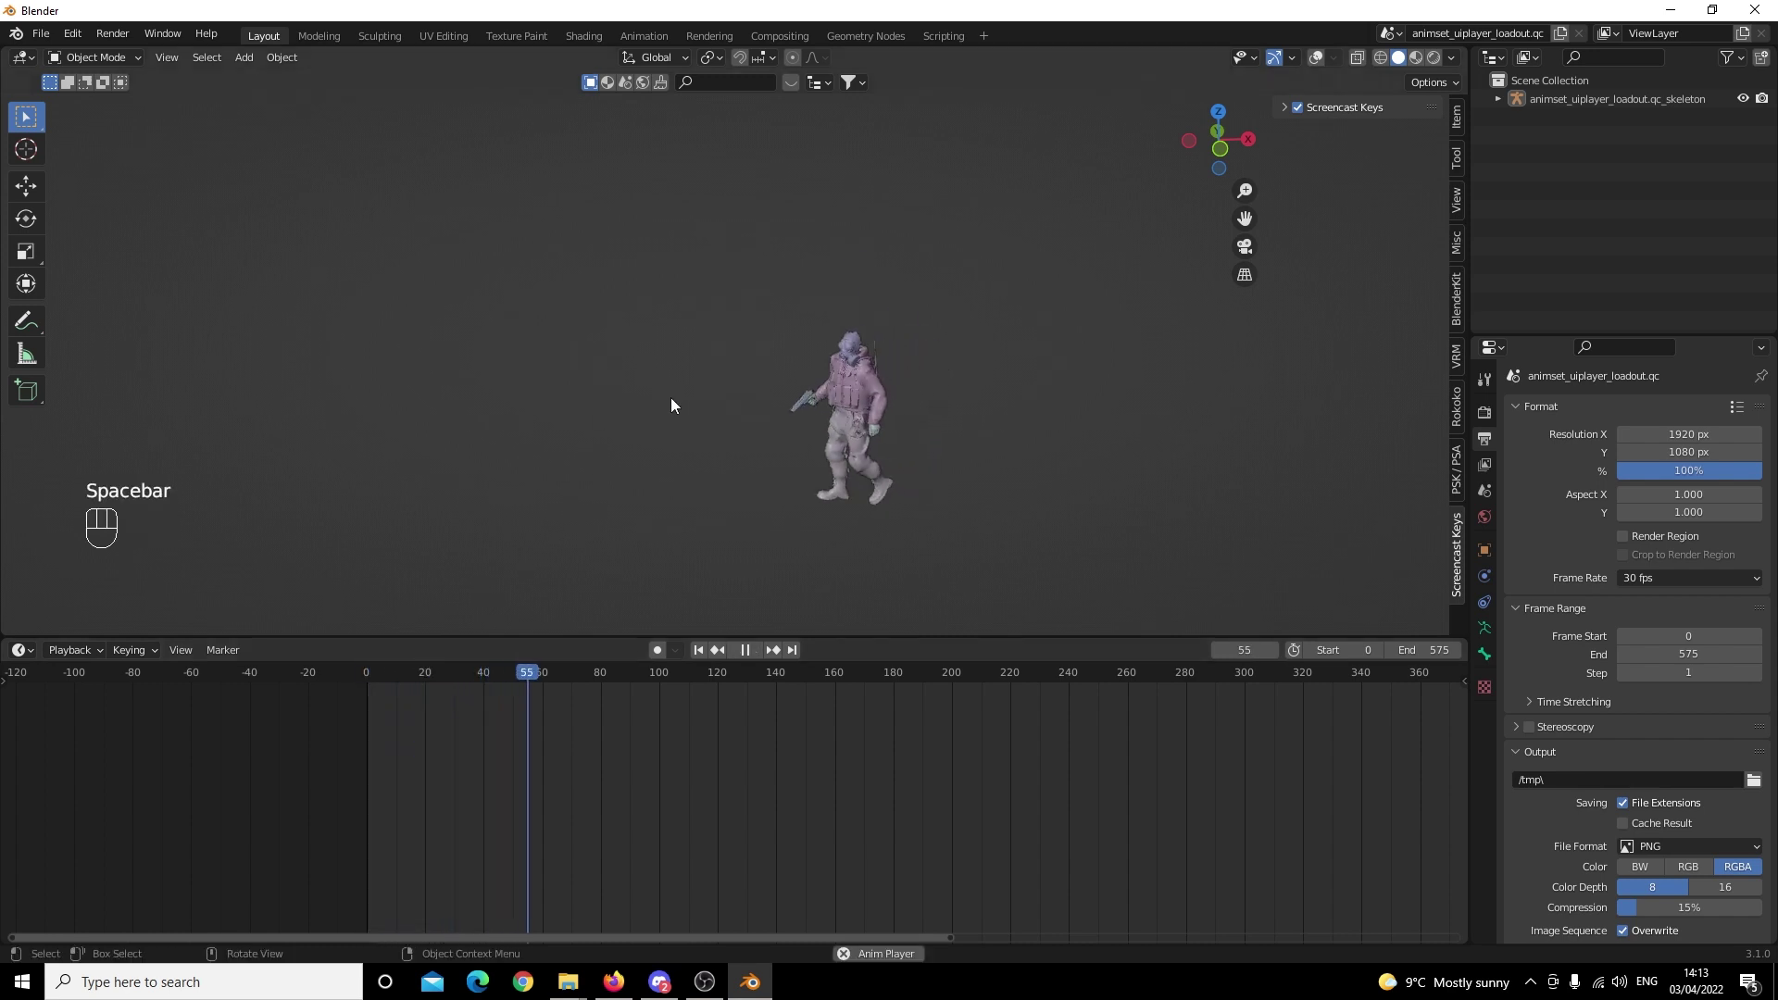
left_click_drag(980, 424, 971, 397)
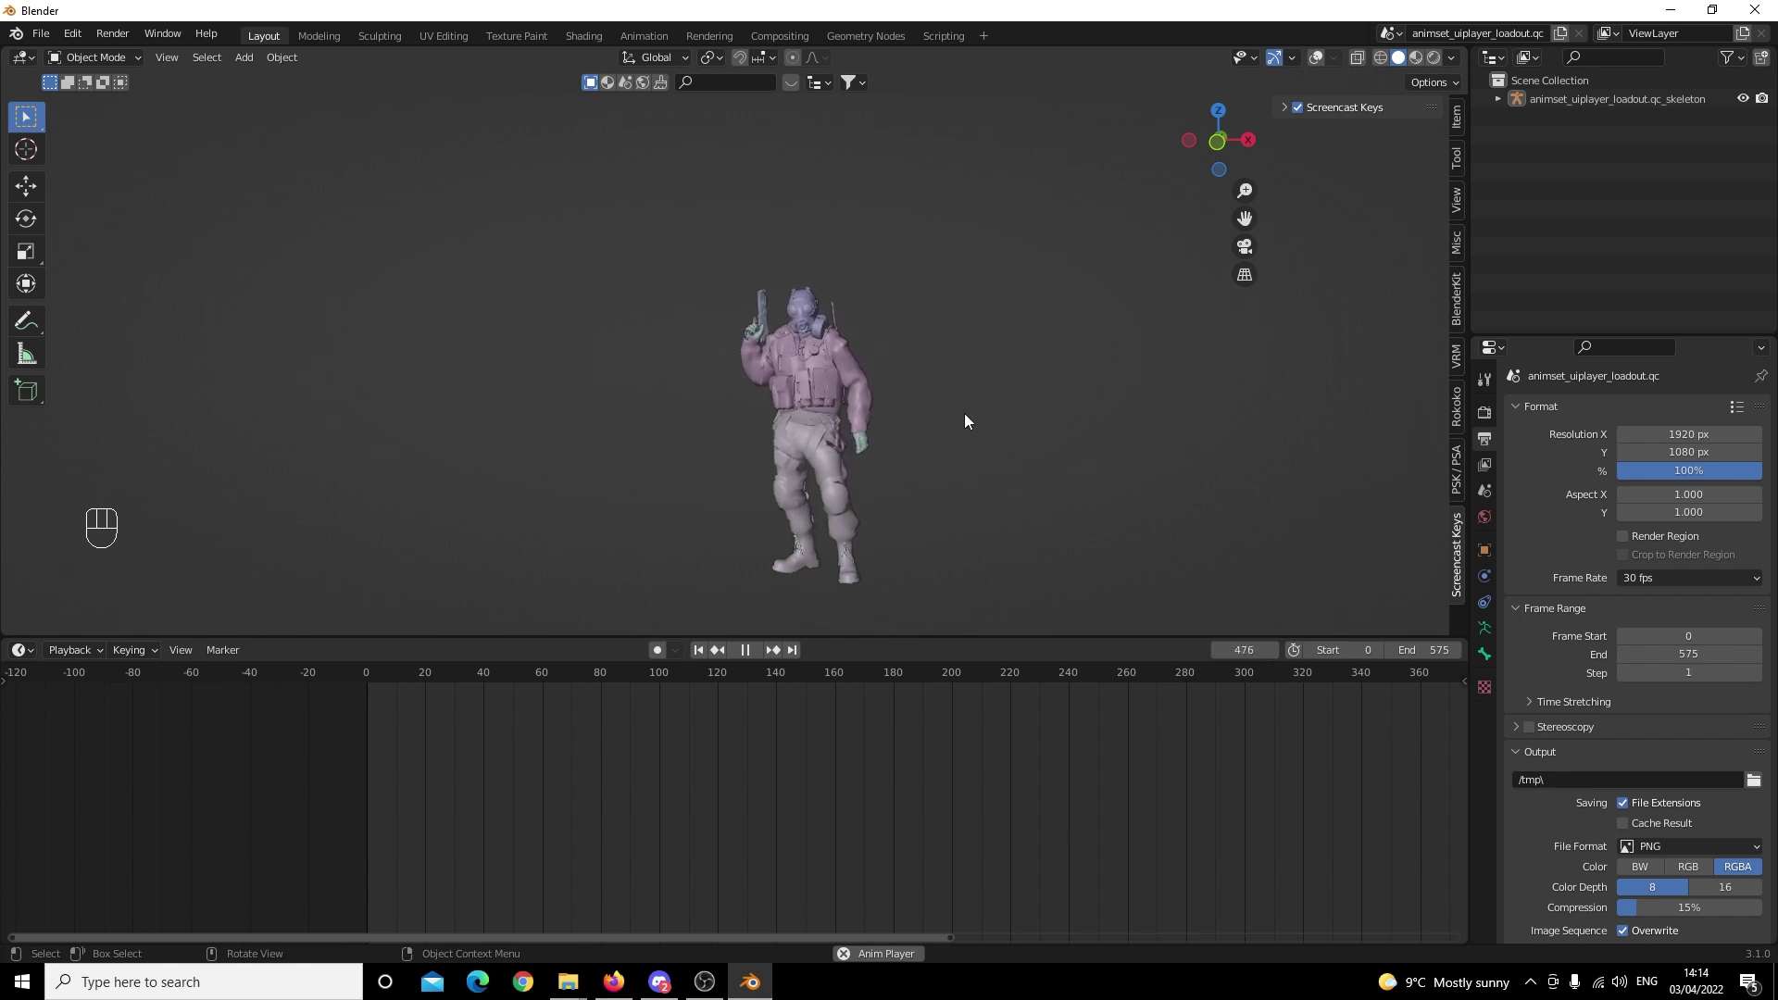
key("space")
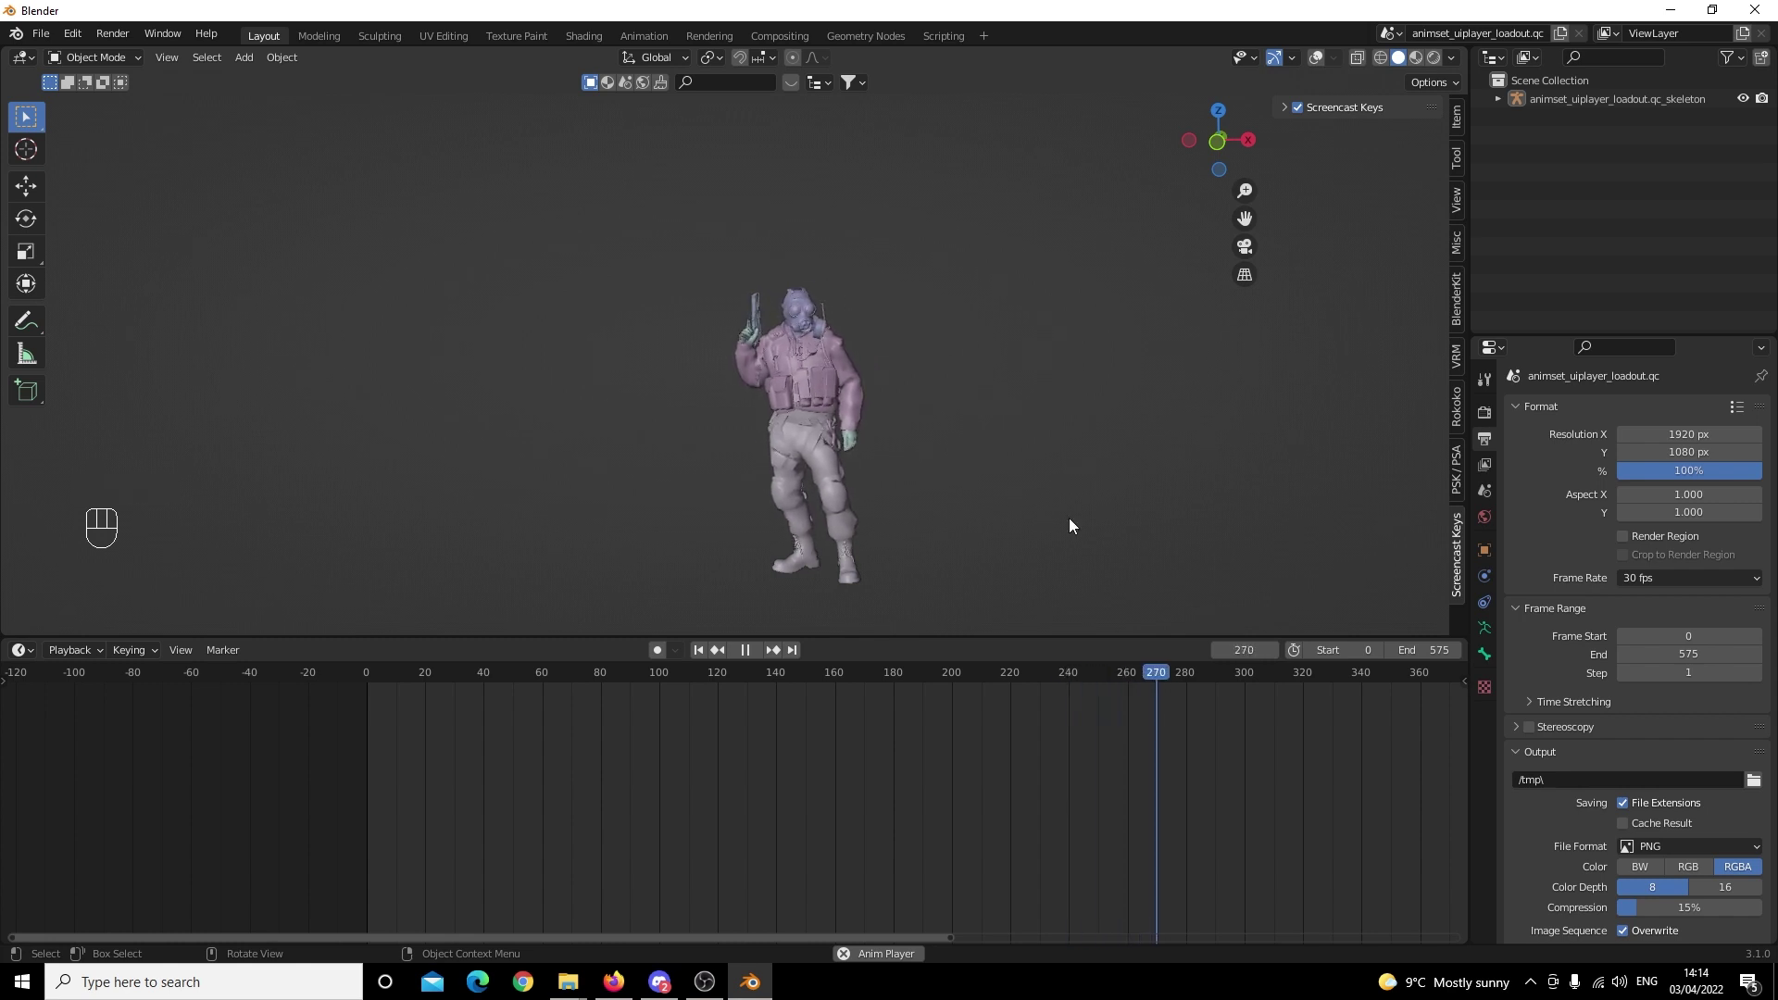